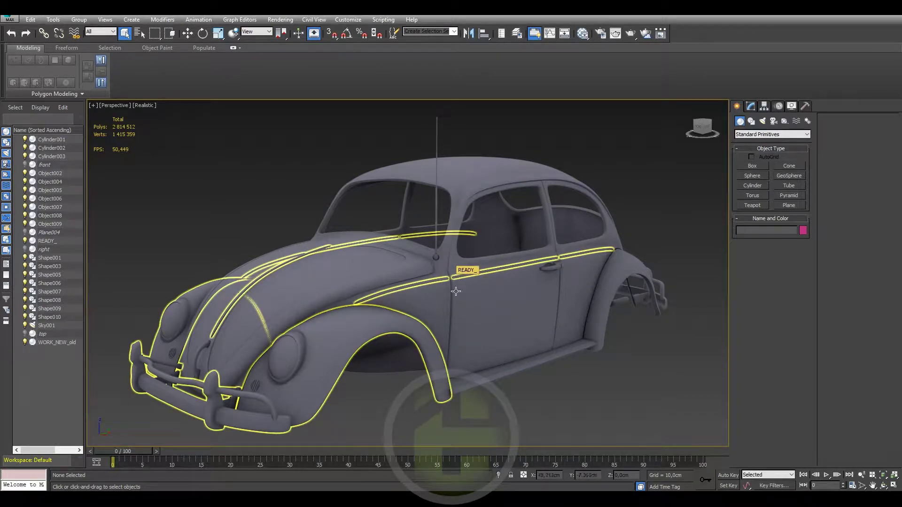
Select the Beetle's two door objects in the viewport.
{"action": "left_click", "coordinate": [465, 281]}
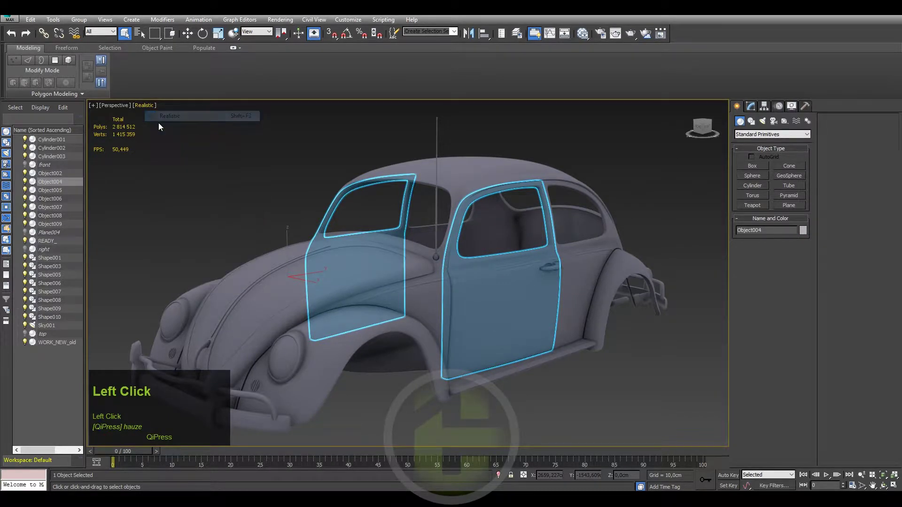
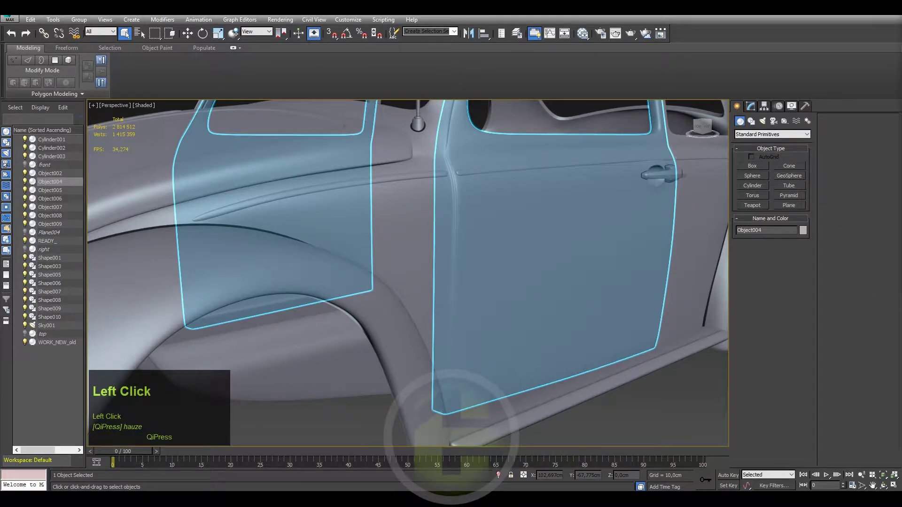
Step through the Beetle reference photos, zooming into the door area of the cream Beetle.
{"action": "scroll", "scroll_direction": "up", "scroll_amount": 3}
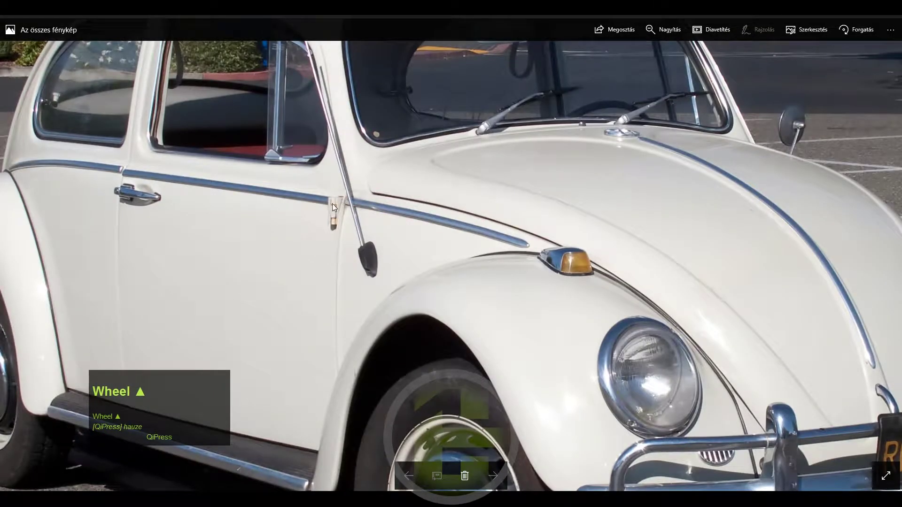
{"action": "left_click_drag", "start_coordinate": [347, 259], "coordinate": [447, 245]}
{"action": "key", "text": "Right"}
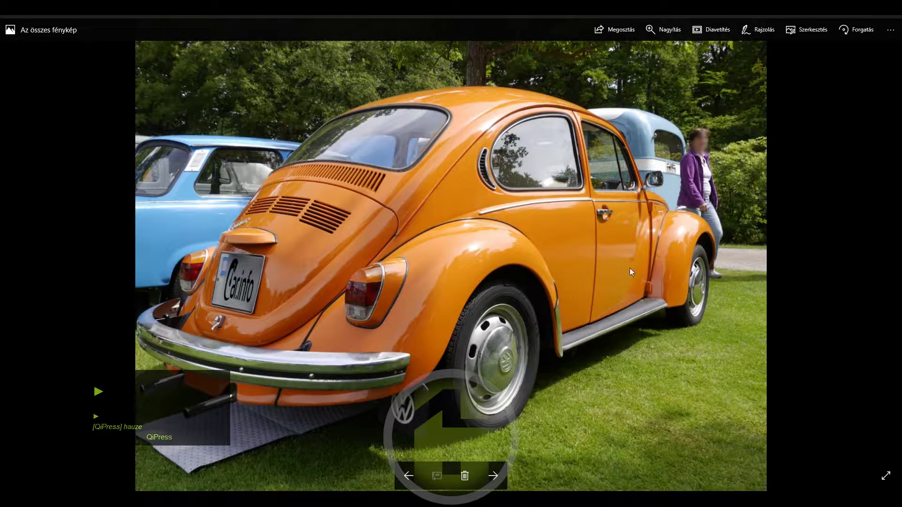
{"action": "left_click_drag", "start_coordinate": [657, 287], "coordinate": [540, 223]}
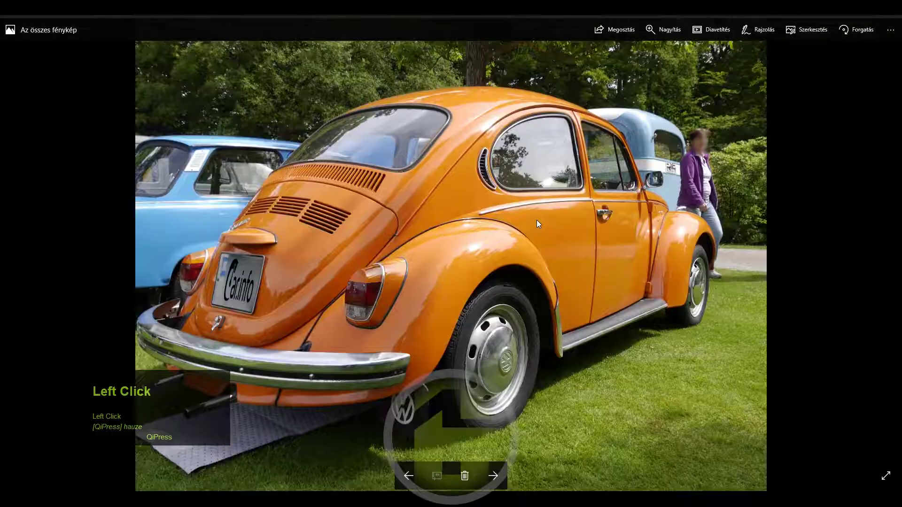
{"action": "key", "text": "Right"}
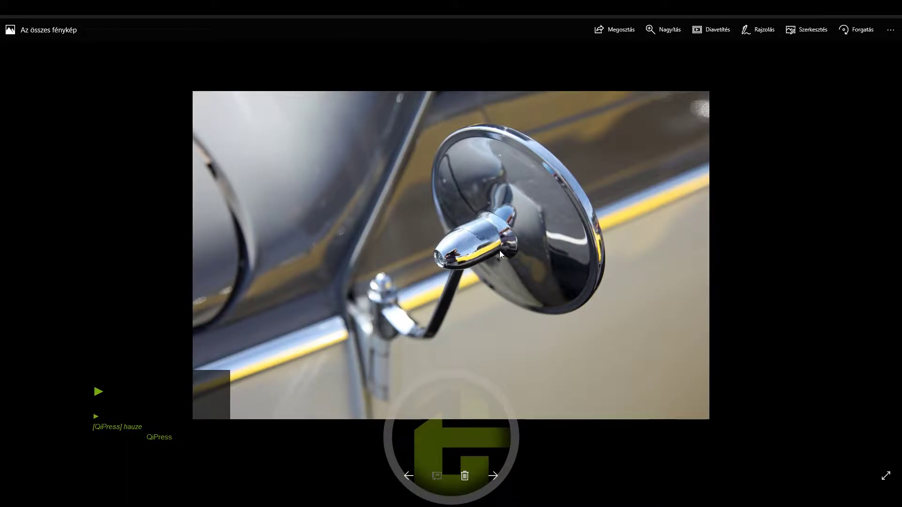
{"action": "left_click", "coordinate": [369, 272]}
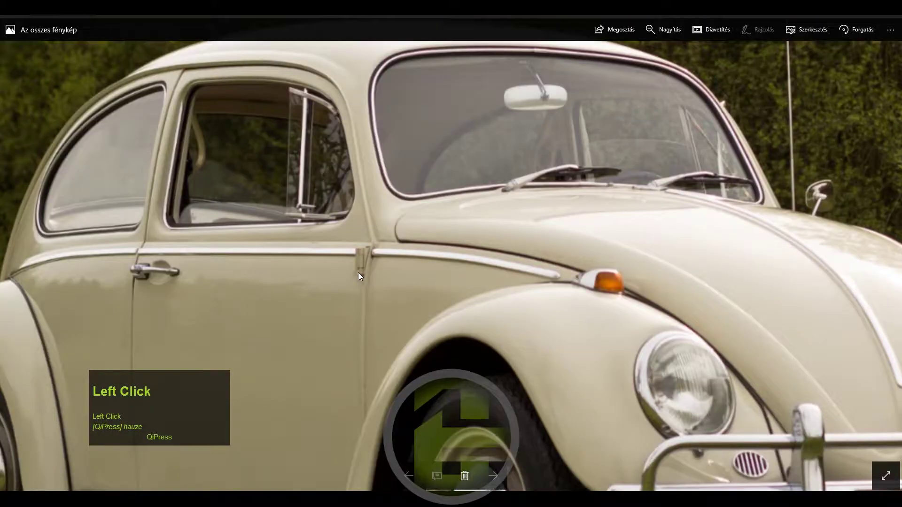
{"action": "scroll", "scroll_direction": "up", "scroll_amount": 3}
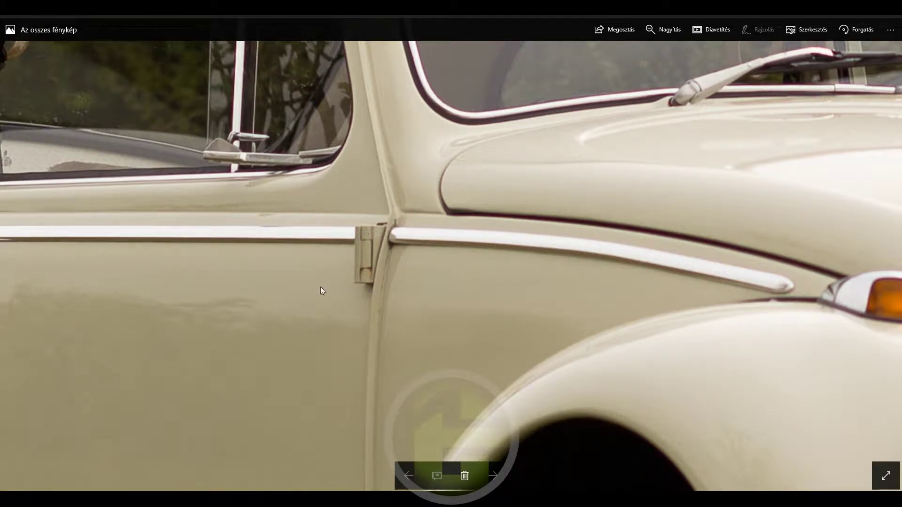
{"action": "left_click", "coordinate": [367, 320]}
{"action": "scroll", "scroll_direction": "down", "scroll_amount": 3}
{"action": "left_click", "coordinate": [476, 279]}
{"action": "key", "text": "Right"}
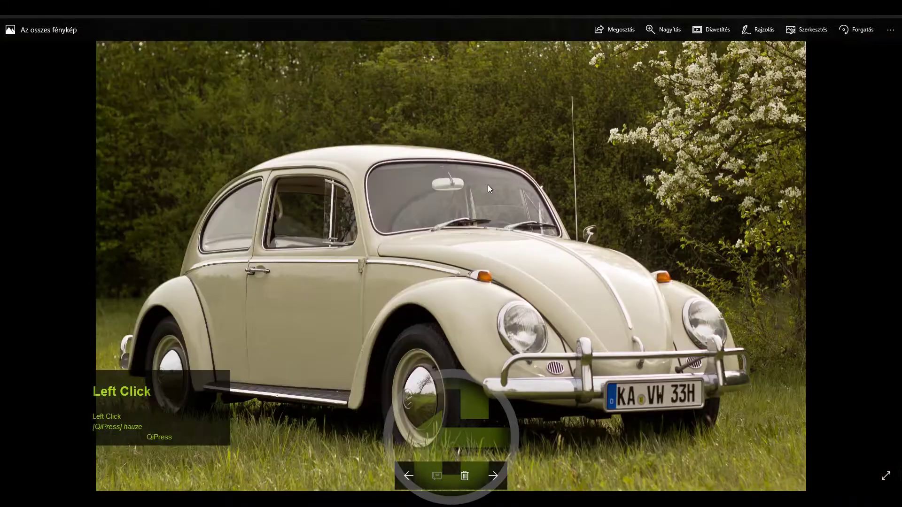
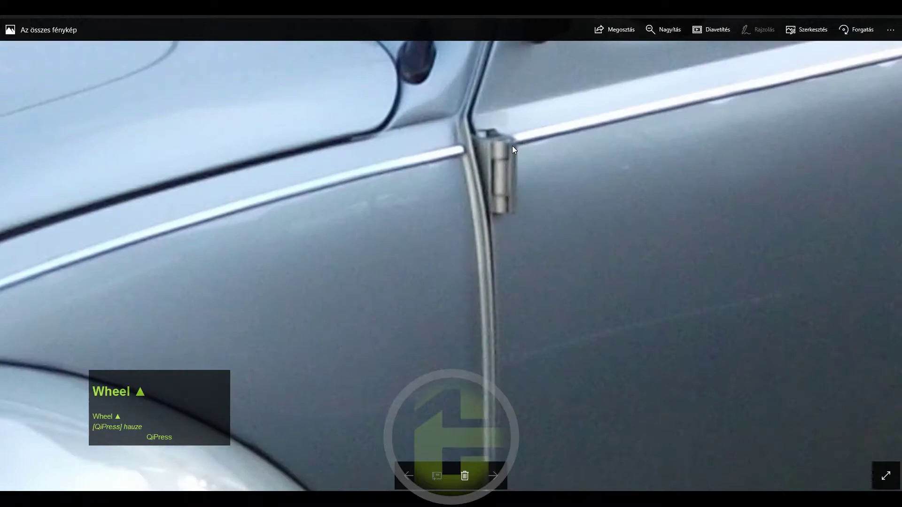
Examine the blue and teal Beetles up close, focusing on the side mirror and front door hinge.
{"action": "scroll", "scroll_direction": "down", "scroll_amount": 3}
{"action": "left_click", "coordinate": [482, 184]}
{"action": "key", "text": "Left"}
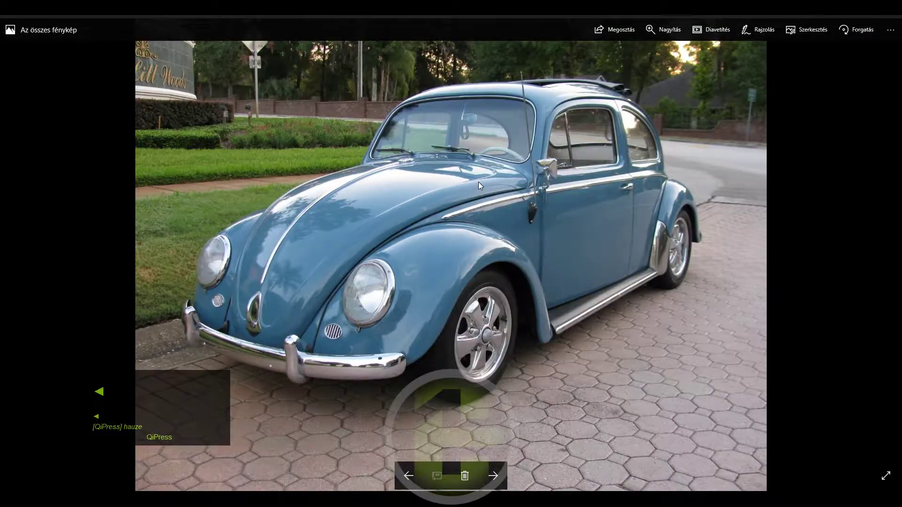
{"action": "left_click", "coordinate": [559, 204]}
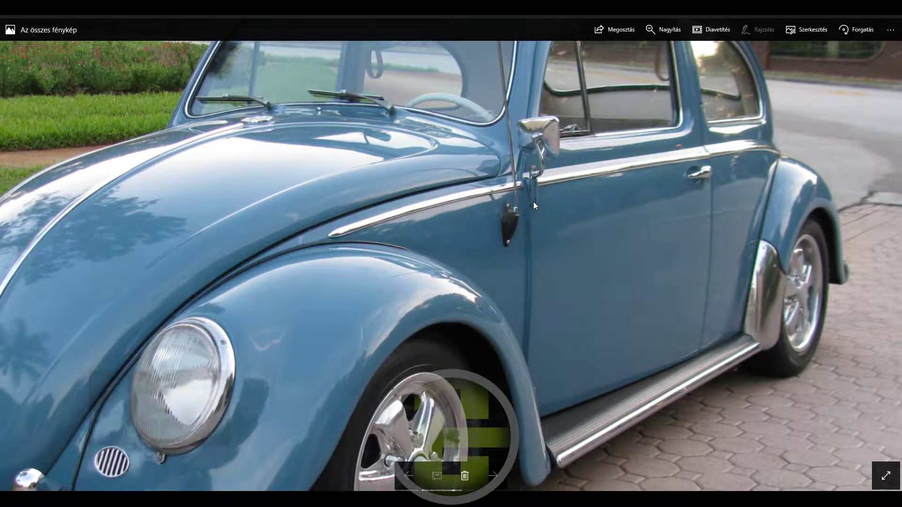
{"action": "left_click", "coordinate": [490, 129]}
{"action": "key", "text": "Right"}
{"action": "key", "text": "Left"}
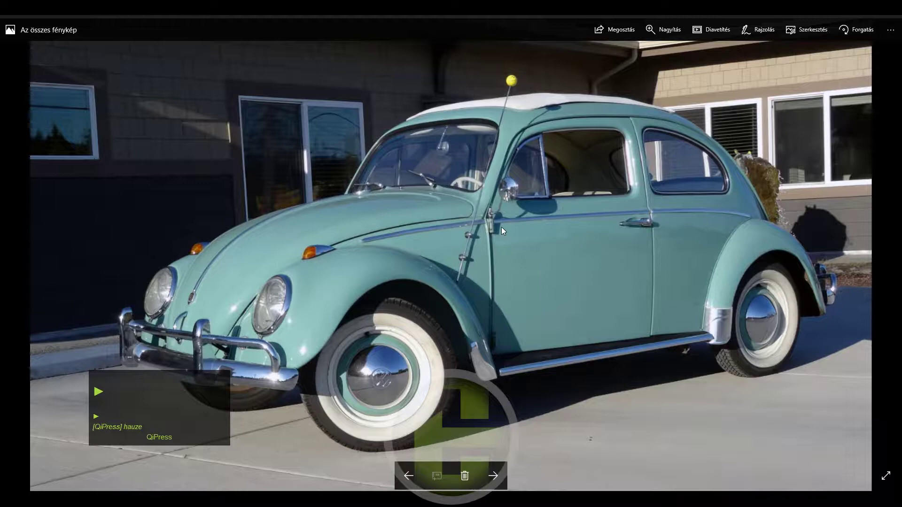
{"action": "left_click", "coordinate": [499, 230]}
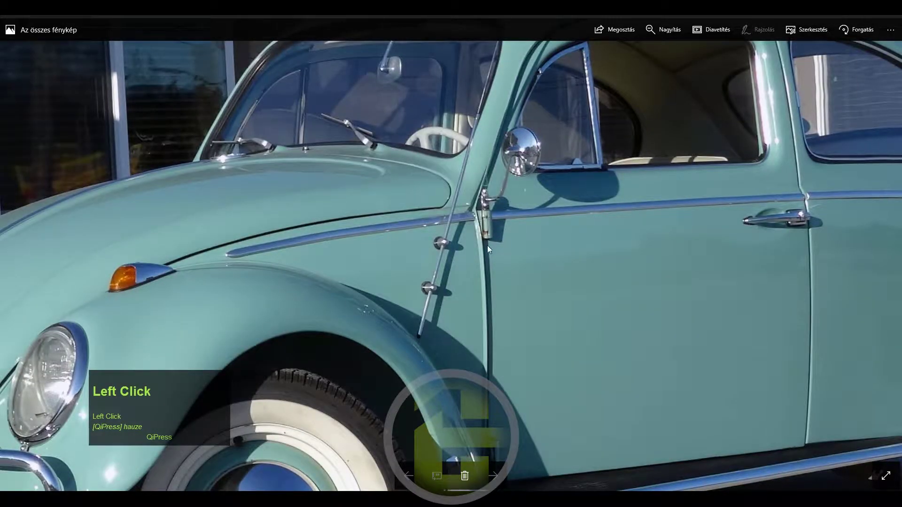
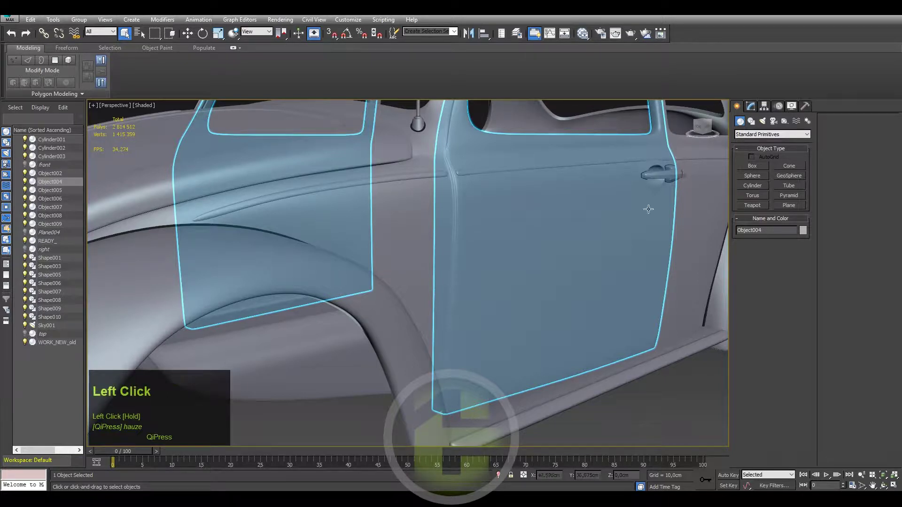
Zoom out to the whole scene and select the side-view 'right' blueprint plane.
{"action": "scroll", "scroll_direction": "down", "scroll_amount": 3}
{"action": "right_click", "coordinate": [564, 321]}
{"action": "left_click", "coordinate": [579, 276]}
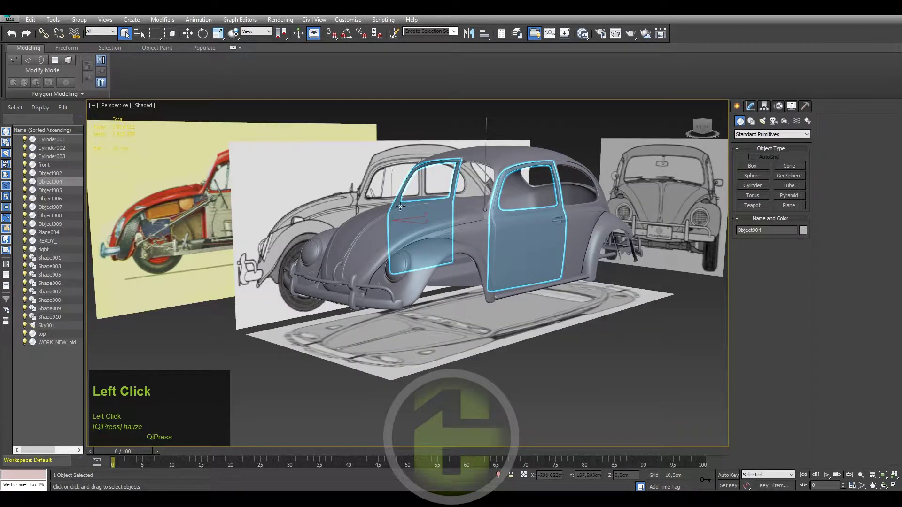
{"action": "middle_click", "coordinate": [402, 210]}
{"action": "left_click", "coordinate": [344, 205]}
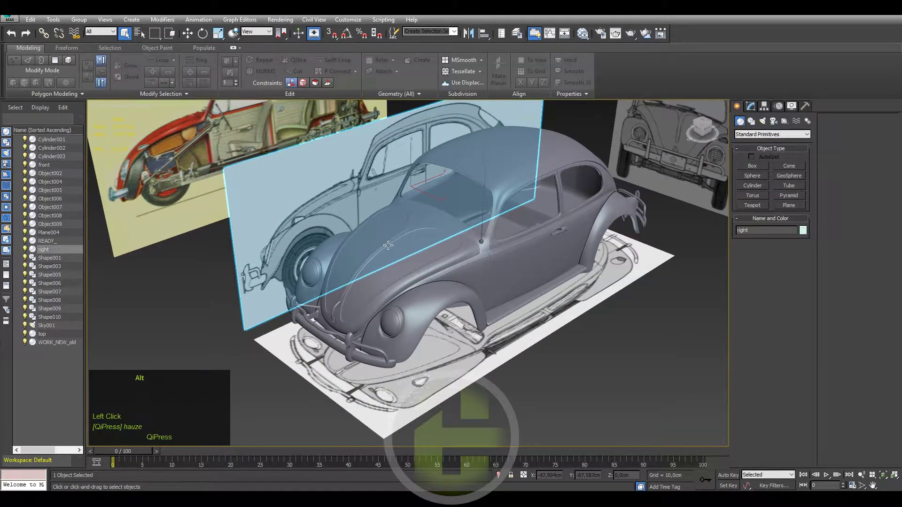
{"action": "left_click_drag", "start_coordinate": [400, 255], "coordinate": [445, 256]}
{"action": "scroll", "scroll_direction": "up", "scroll_amount": 3}
{"action": "middle_click", "coordinate": [286, 144]}
{"action": "left_click_drag", "start_coordinate": [393, 214], "coordinate": [397, 223]}
Isolate the side blueprint plane with Alt+Q, frame it and turn the view to face it.
{"action": "key", "text": "f"}
{"action": "middle_click", "coordinate": [416, 234]}
{"action": "key", "text": "alt+q"}
{"action": "middle_click", "coordinate": [417, 232]}
{"action": "key", "text": "l"}
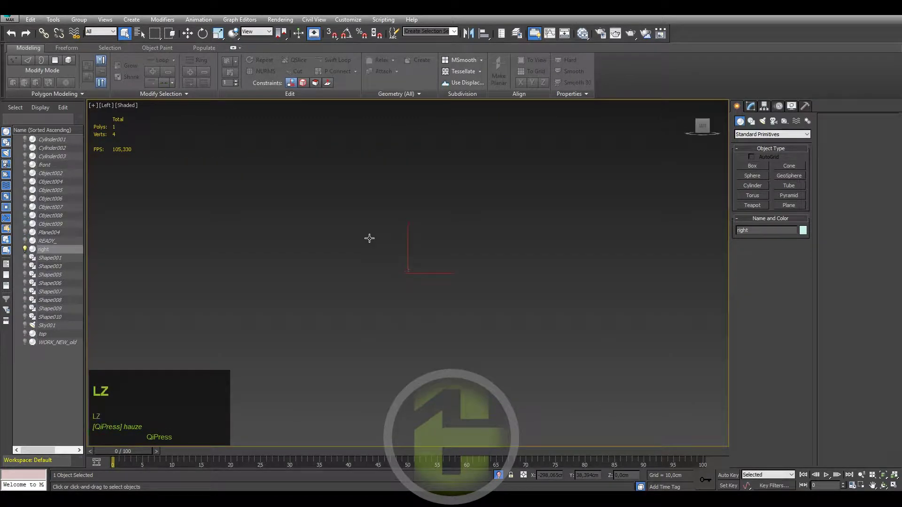
{"action": "left_click_drag", "start_coordinate": [460, 239], "coordinate": [711, 127]}
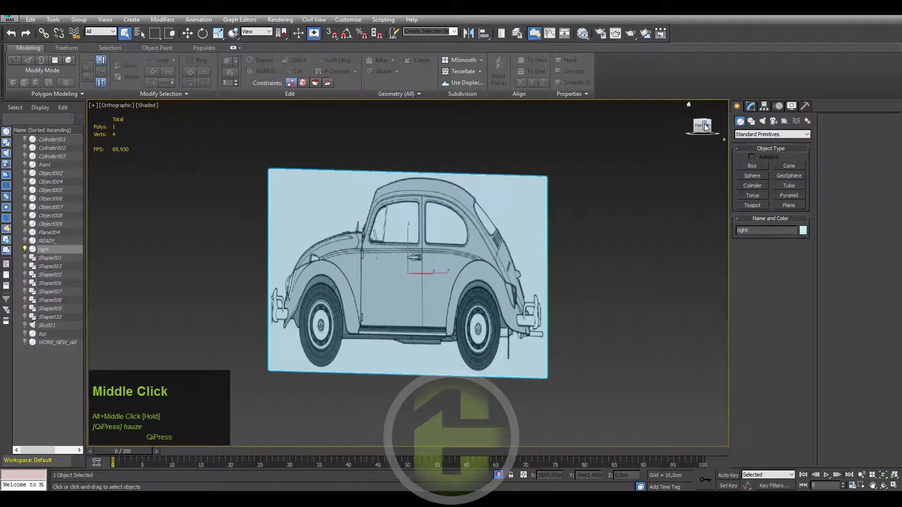
Face the side blueprint straight on in the Right view and zoom in on the drawn door hinge.
{"action": "left_click", "coordinate": [711, 126]}
{"action": "scroll", "scroll_direction": "up", "scroll_amount": 3}
{"action": "middle_click", "coordinate": [454, 259]}
{"action": "scroll", "scroll_direction": "down", "scroll_amount": 3}
{"action": "left_click", "coordinate": [762, 168]}
{"action": "scroll", "scroll_direction": "up", "scroll_amount": 3}
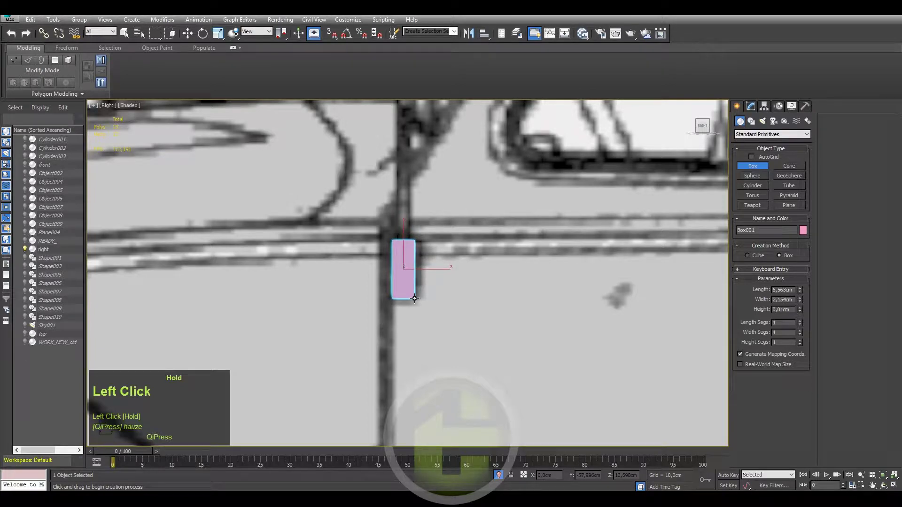
{"action": "scroll", "scroll_direction": "down", "scroll_amount": 3}
{"action": "middle_click", "coordinate": [424, 259]}
Draw a small flat Box primitive over the hinge on the blueprint and finish creating it.
{"action": "key", "text": "w"}
{"action": "right_click", "coordinate": [473, 286]}
{"action": "left_click", "coordinate": [487, 241]}
{"action": "scroll", "scroll_direction": "up", "scroll_amount": 3}
{"action": "left_click", "coordinate": [425, 243]}
{"action": "scroll", "scroll_direction": "up", "scroll_amount": 3}
Move Box001 onto the door seam, check it from several angles and set its Height to 6.012 cm.
{"action": "left_click_drag", "start_coordinate": [458, 247], "coordinate": [467, 252]}
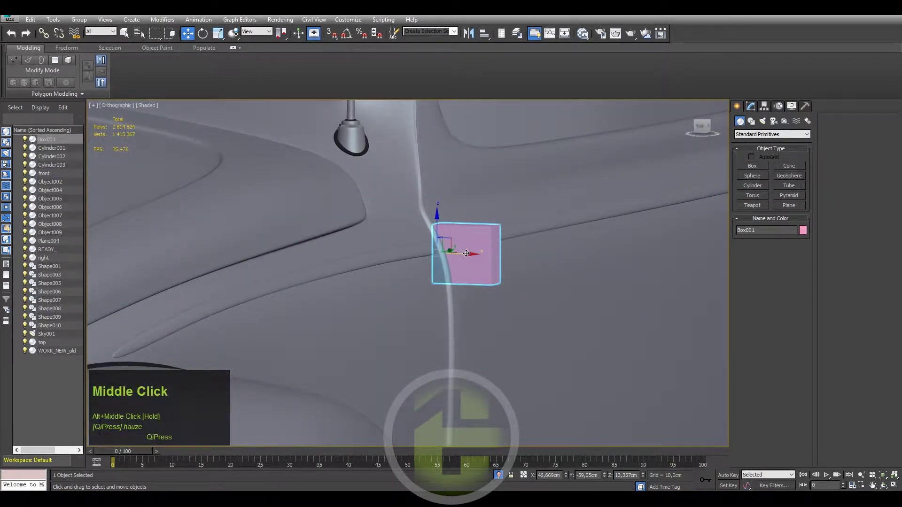
{"action": "left_click", "coordinate": [467, 251]}
{"action": "left_click_drag", "start_coordinate": [427, 251], "coordinate": [439, 243]}
{"action": "scroll", "scroll_direction": "up", "scroll_amount": 3}
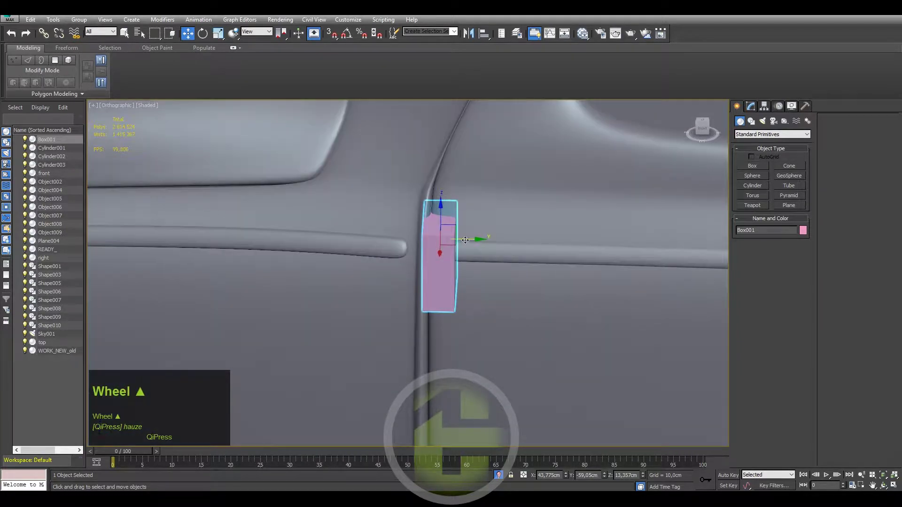
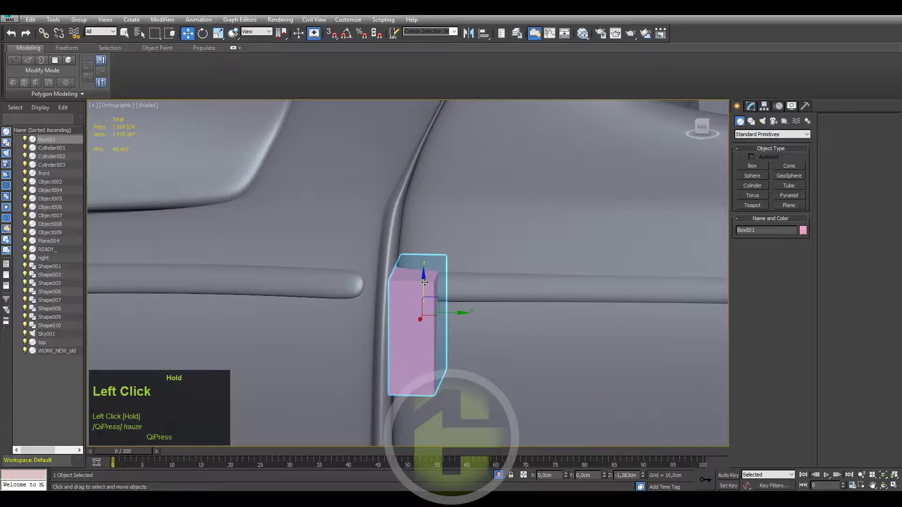
{"action": "middle_click", "coordinate": [434, 281]}
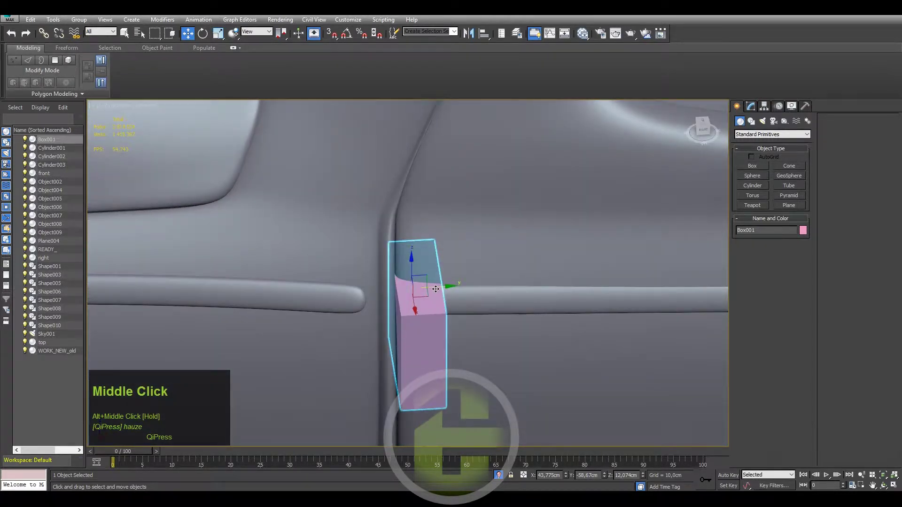
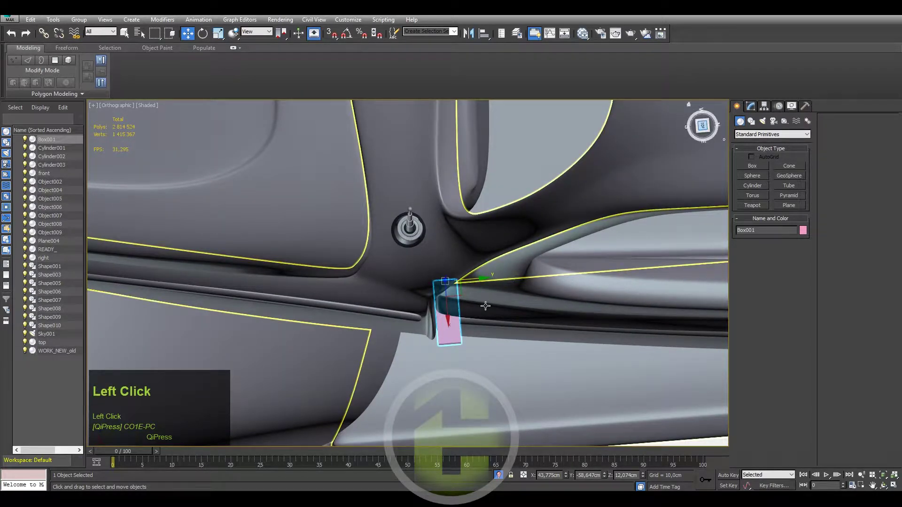
{"action": "scroll", "scroll_direction": "down", "scroll_amount": 3}
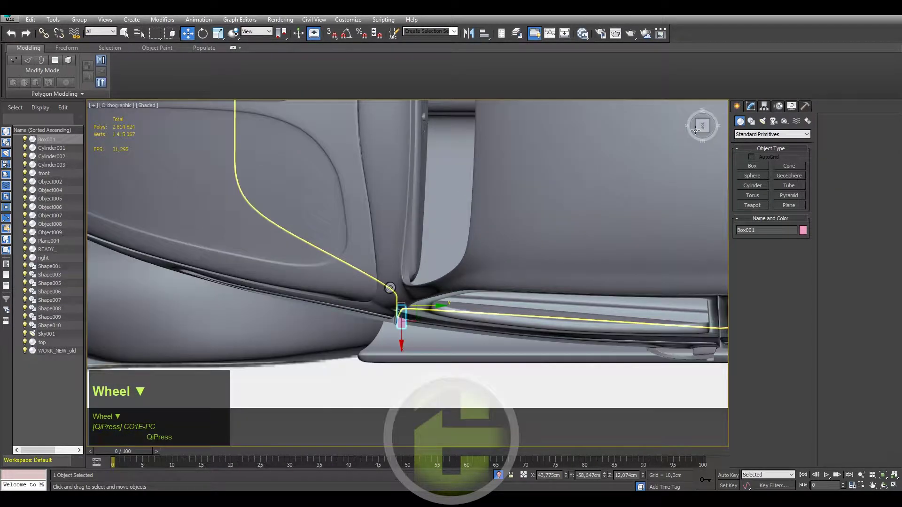
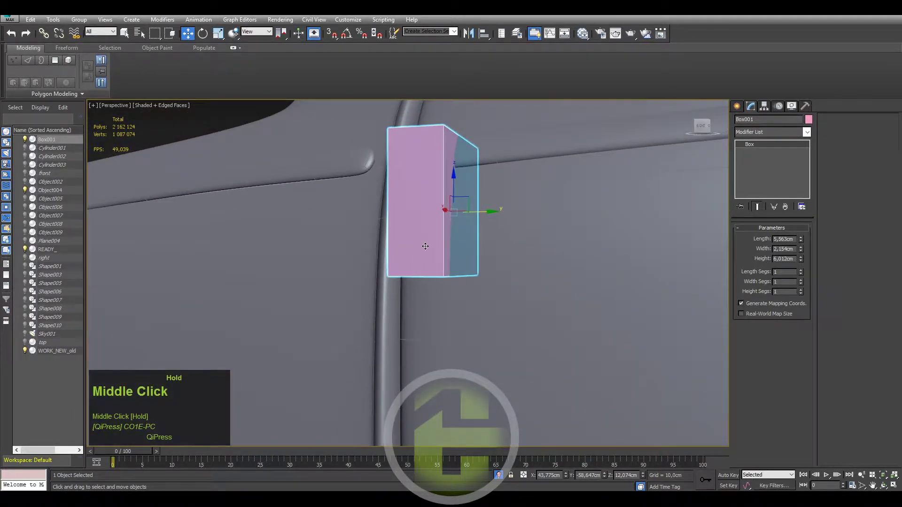
Convert the hinge box to Editable Poly, isolate it and view it orthographically for edge bevelling.
{"action": "right_click", "coordinate": [415, 242]}
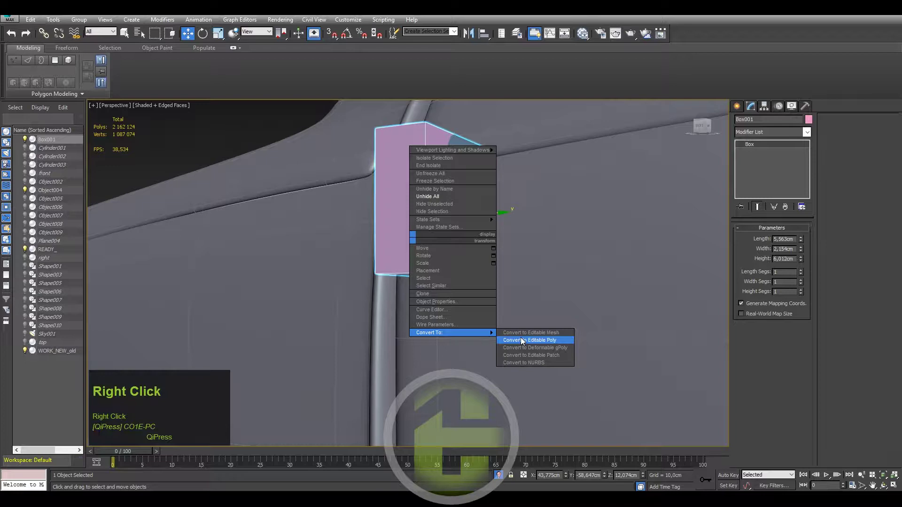
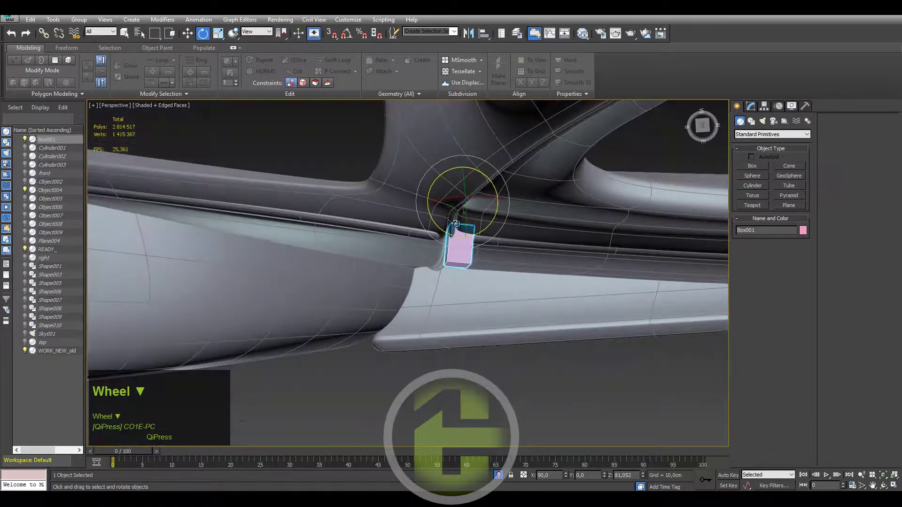
{"action": "key", "text": "z"}
{"action": "scroll", "scroll_direction": "down", "scroll_amount": 3}
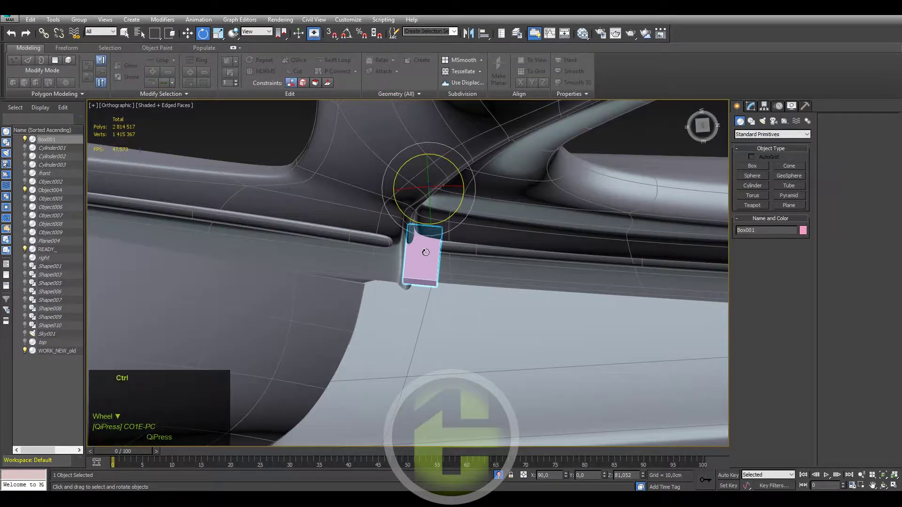
{"action": "key", "text": "ctrl+z"}
{"action": "scroll", "scroll_direction": "up", "scroll_amount": 3}
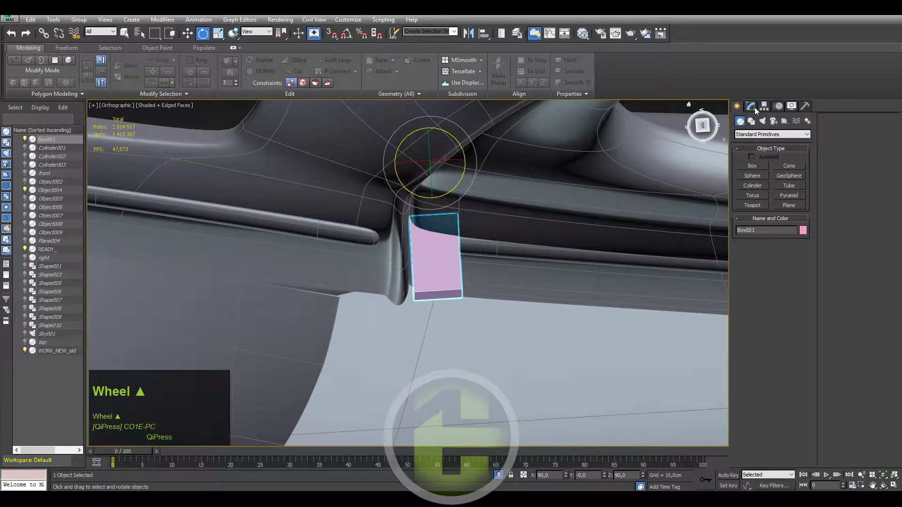
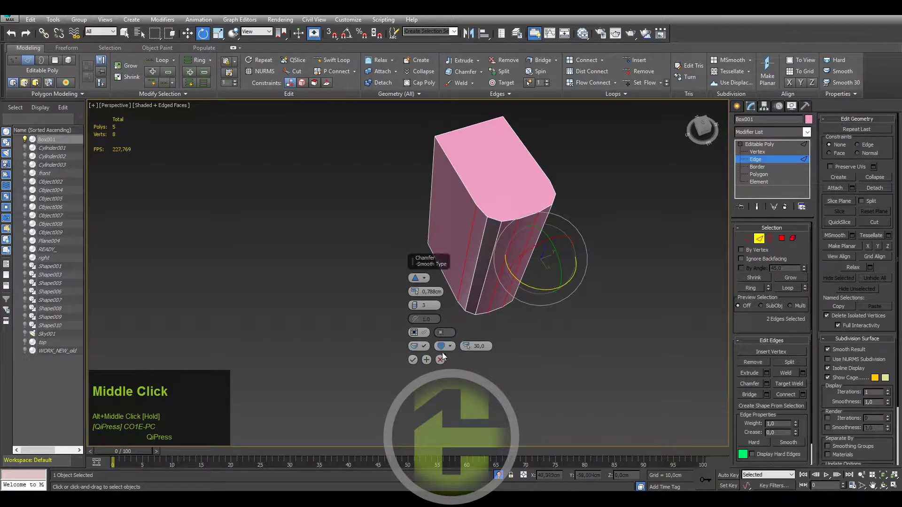
Cancel the first chamfer, reopen Chamfer for the vertical edges and clear the edge selection.
{"action": "left_click", "coordinate": [444, 360]}
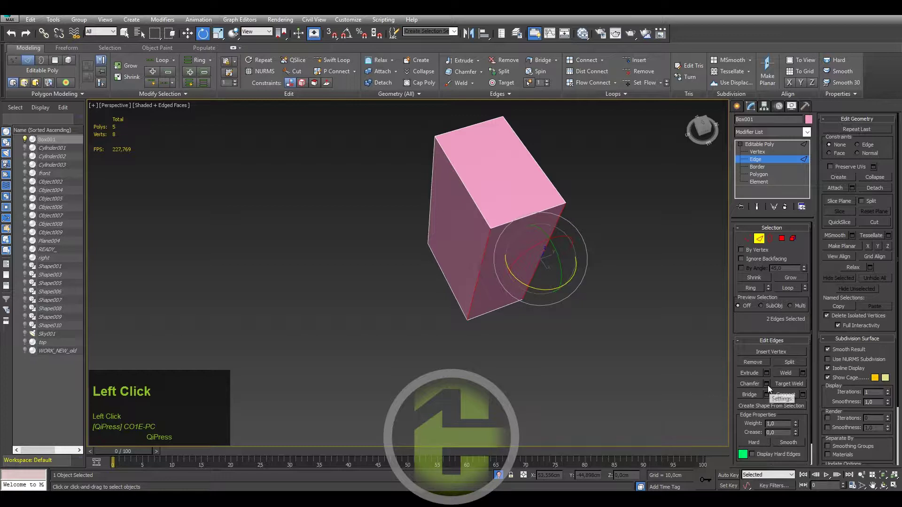
{"action": "right_click", "coordinate": [420, 305]}
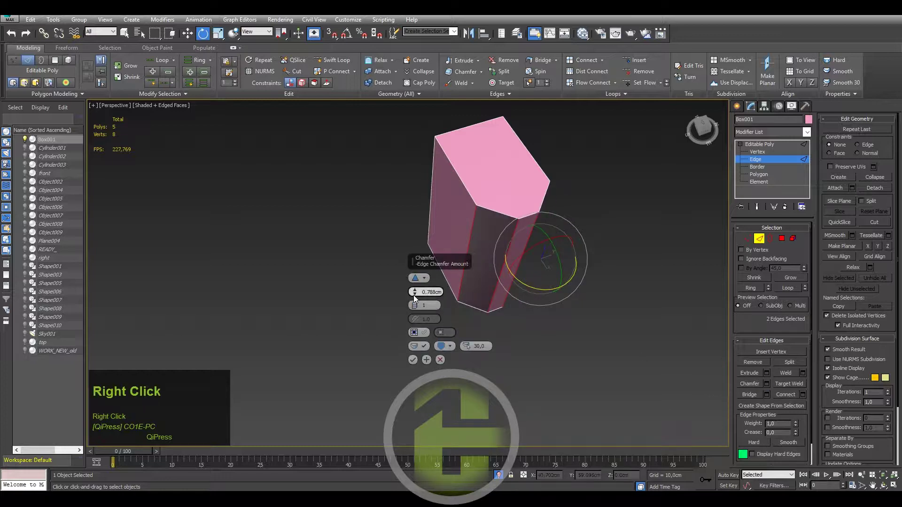
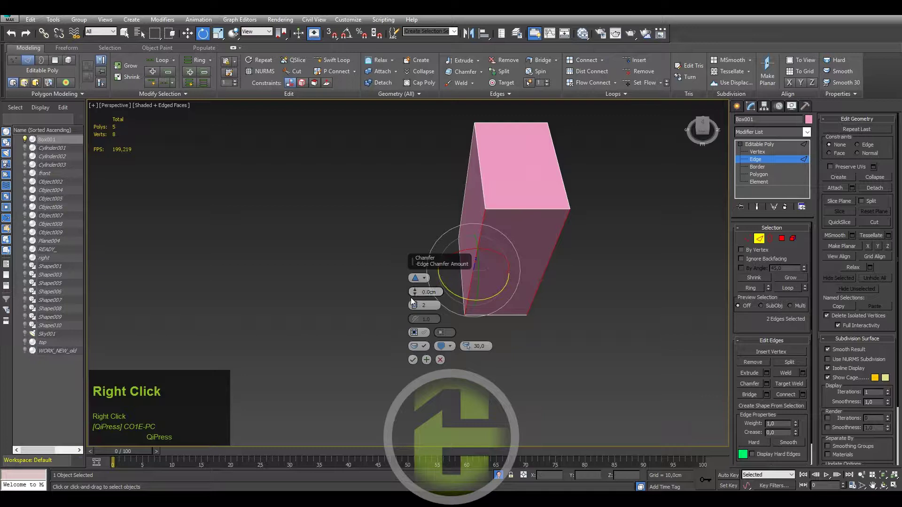
{"action": "left_click", "coordinate": [417, 301]}
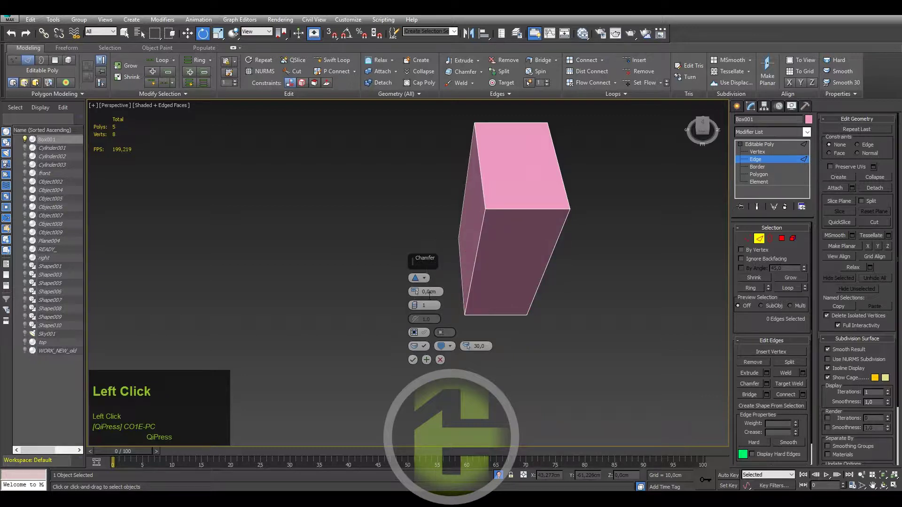
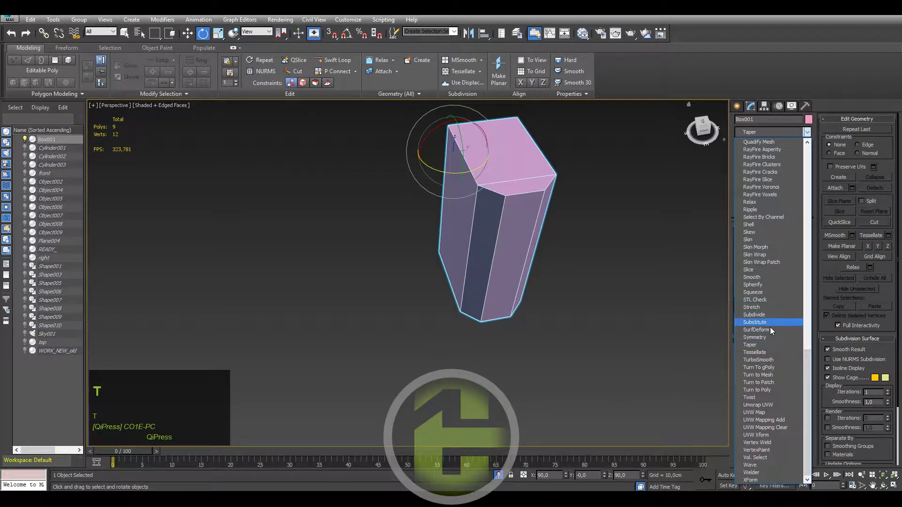
Add a TurboSmooth modifier to the block and select its side edges for connecting edge loops.
{"action": "left_click", "coordinate": [771, 361]}
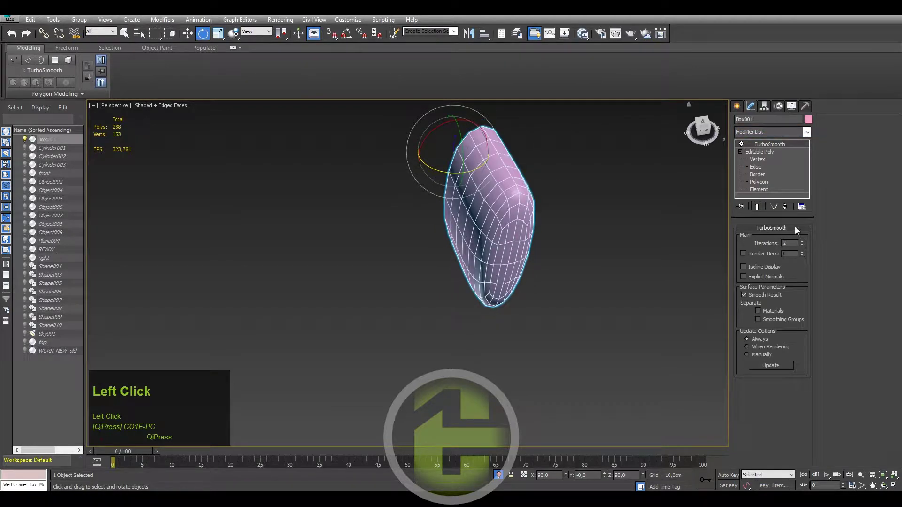
{"action": "middle_click", "coordinate": [605, 220]}
{"action": "left_click_drag", "start_coordinate": [612, 210], "coordinate": [420, 278]}
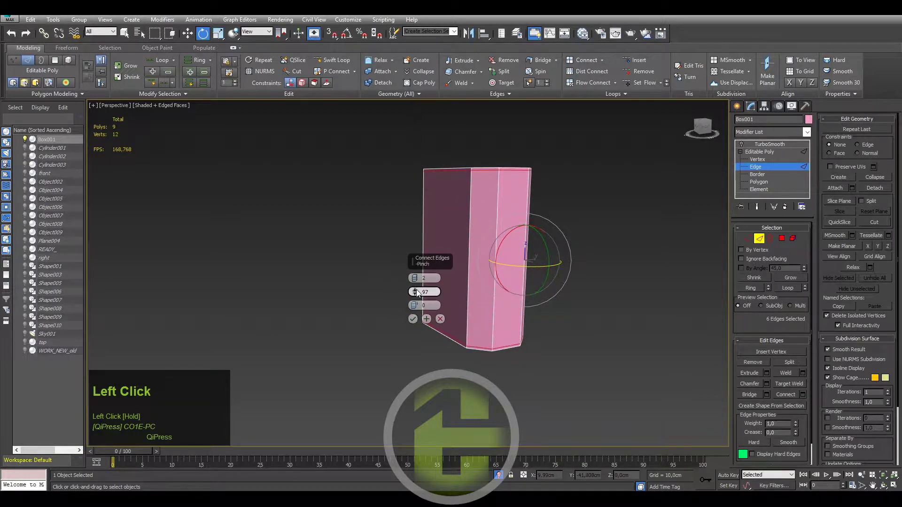
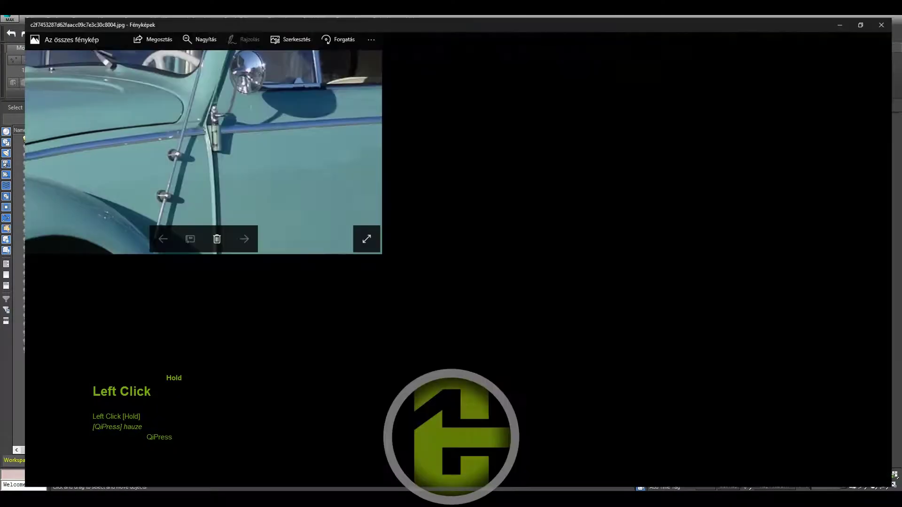
Zoom into the teal Beetle's mirror and door hinge in Photos, then show the whole car again.
{"action": "scroll", "scroll_direction": "up", "scroll_amount": 3}
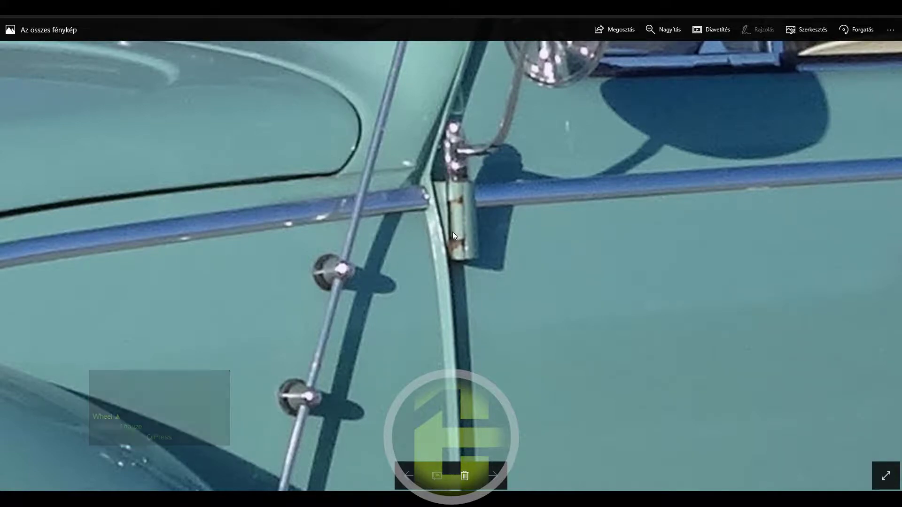
{"action": "left_click", "coordinate": [455, 312]}
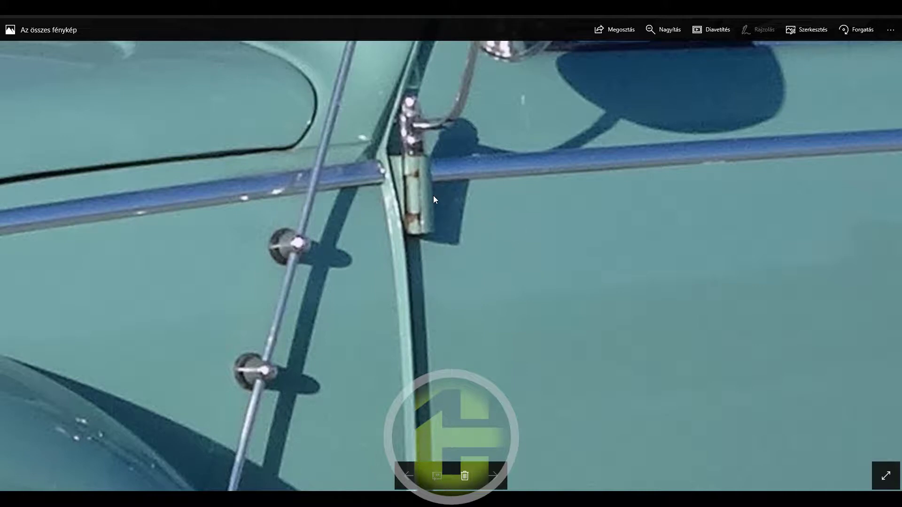
{"action": "left_click", "coordinate": [548, 269]}
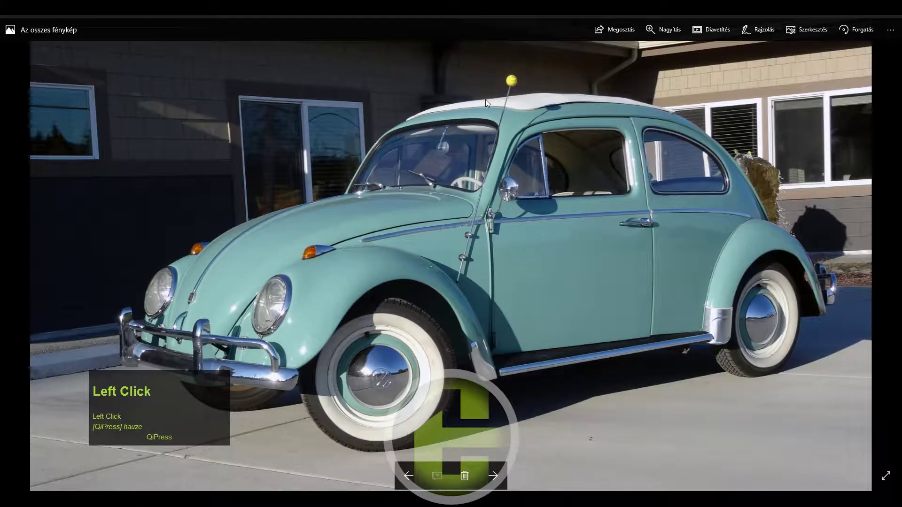
{"action": "scroll", "scroll_direction": "up", "scroll_amount": 3}
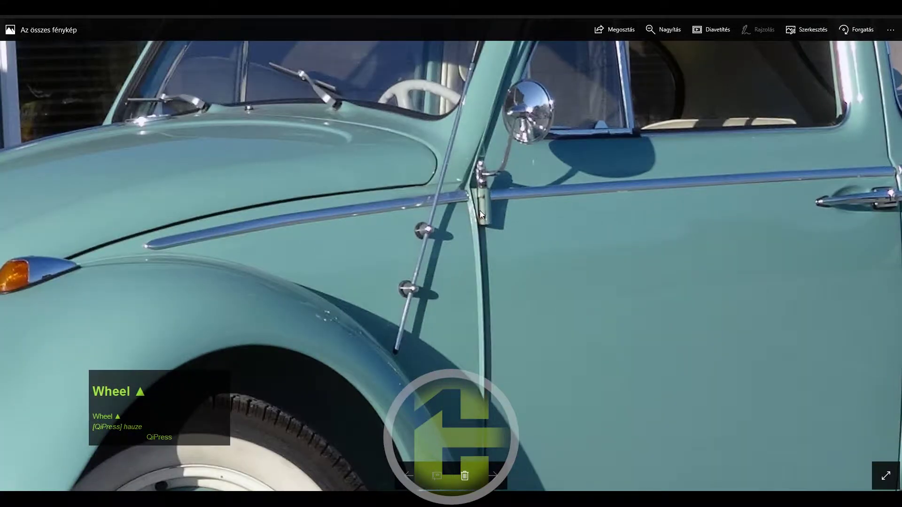
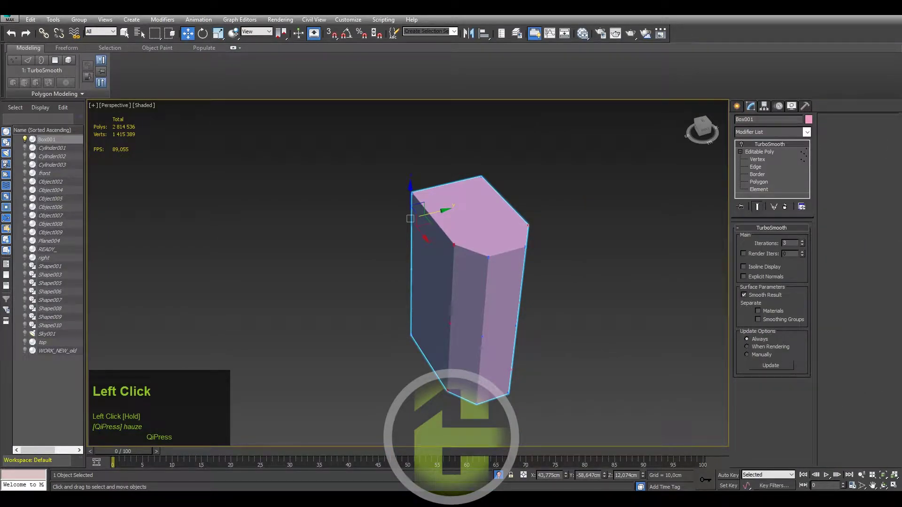
Show Edged Faces with F4 and select the ring of edges across the pink block's bevelled corners.
{"action": "scroll", "scroll_direction": "up", "scroll_amount": 3}
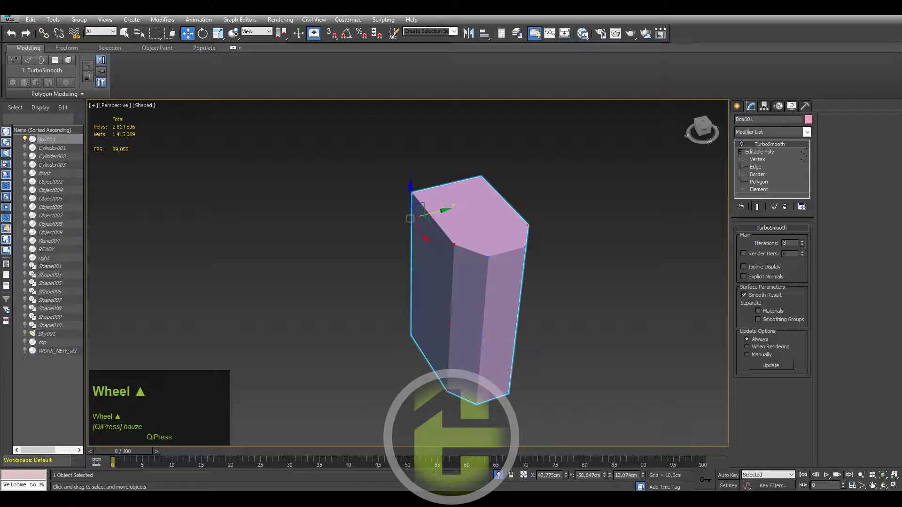
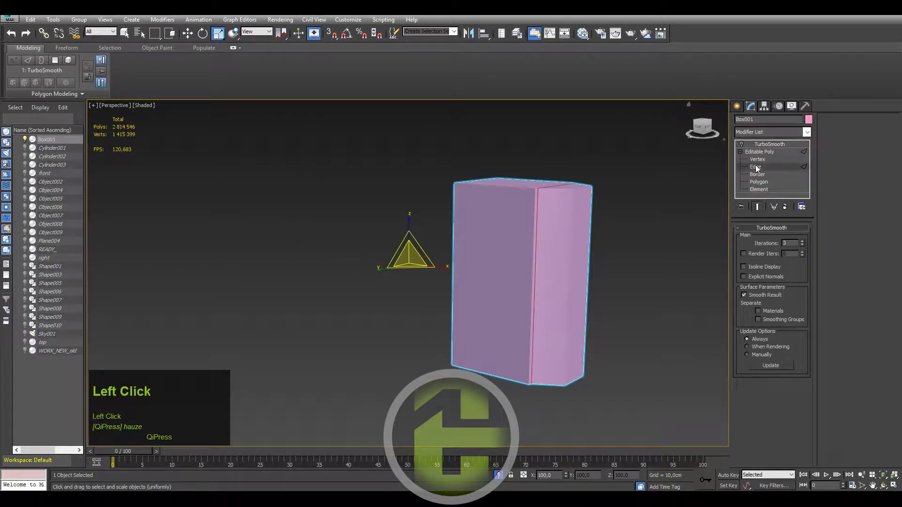
{"action": "key", "text": "F4"}
{"action": "middle_click", "coordinate": [521, 204]}
{"action": "scroll", "scroll_direction": "up", "scroll_amount": 3}
{"action": "scroll", "scroll_direction": "down", "scroll_amount": 3}
{"action": "key", "text": "ctrl+z"}
{"action": "scroll", "scroll_direction": "up", "scroll_amount": 3}
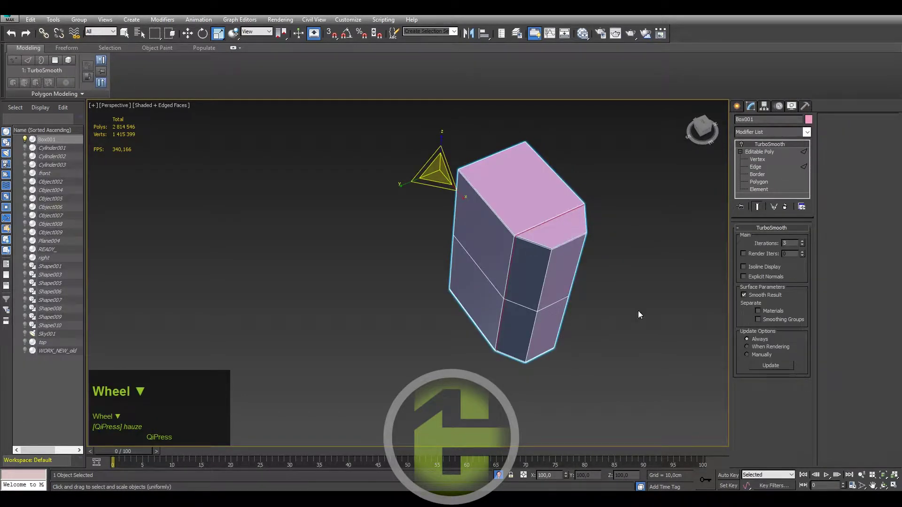
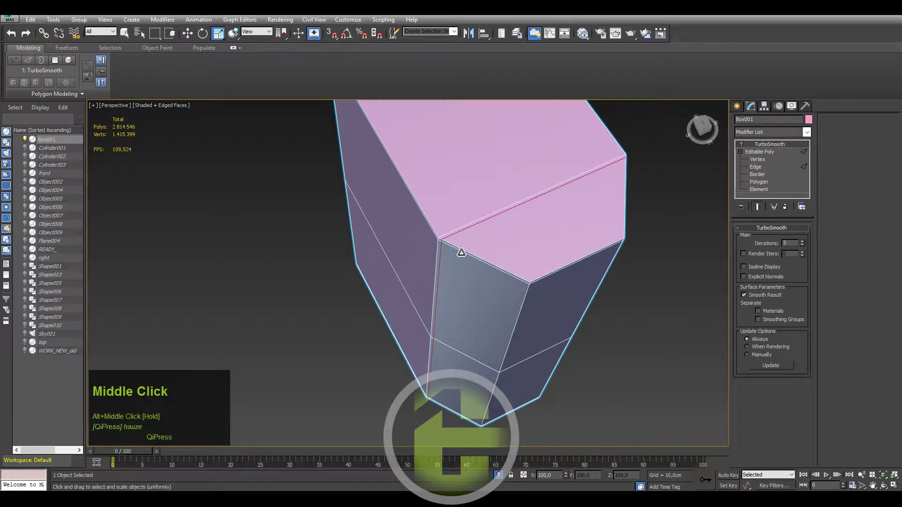
{"action": "scroll", "scroll_direction": "down", "scroll_amount": 3}
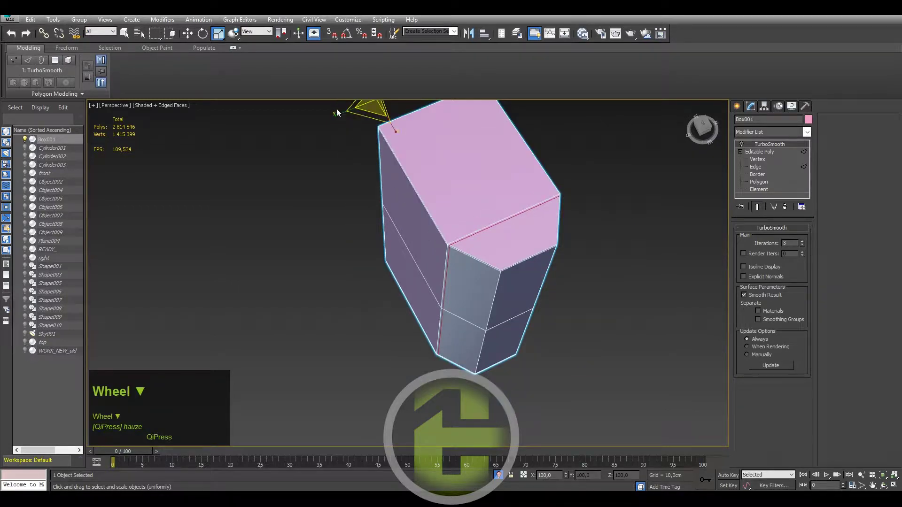
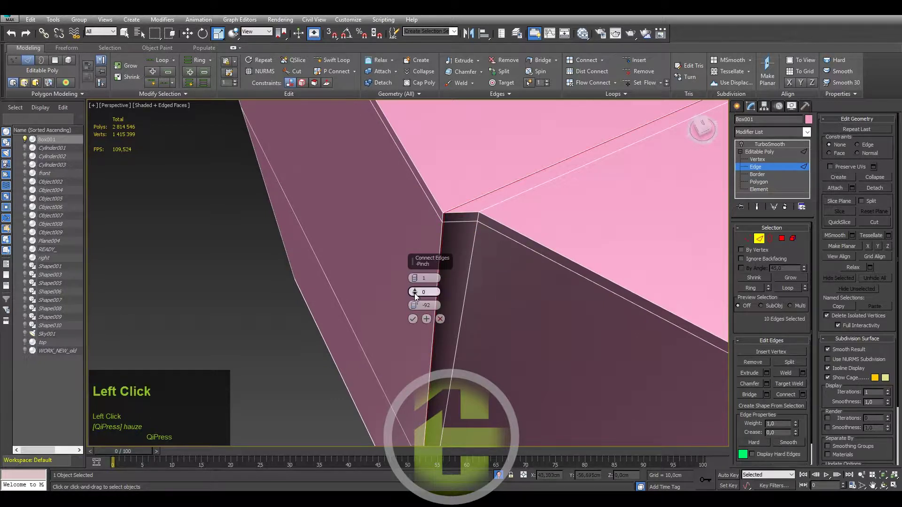
Reset the Connect slide to zero and spread the two new loops apart toward top and bottom.
{"action": "right_click", "coordinate": [417, 306]}
{"action": "left_click_drag", "start_coordinate": [418, 275], "coordinate": [416, 324]}
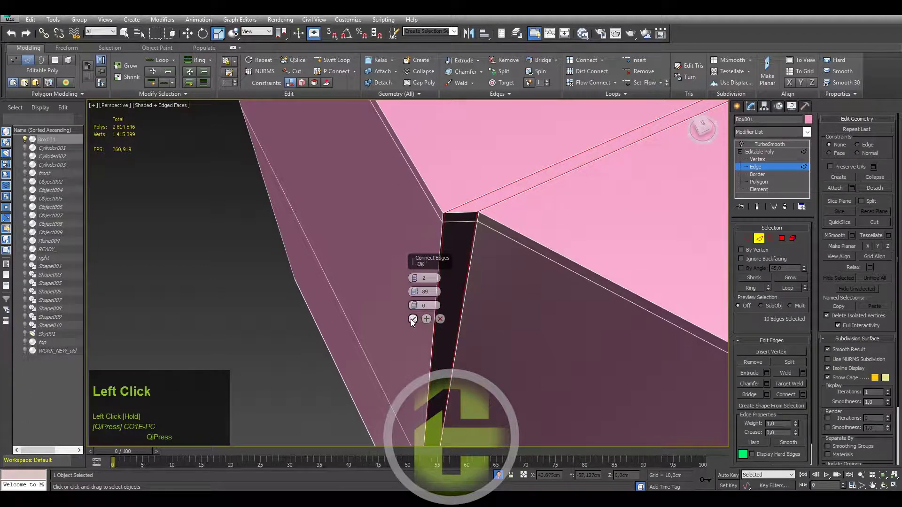
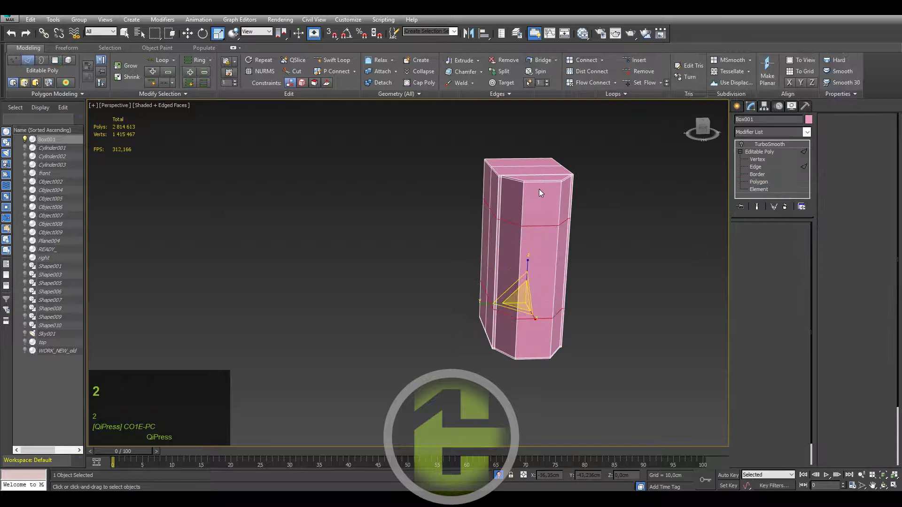
Select the two side faces below the upper block and switch to edge editing.
{"action": "left_click", "coordinate": [543, 179]}
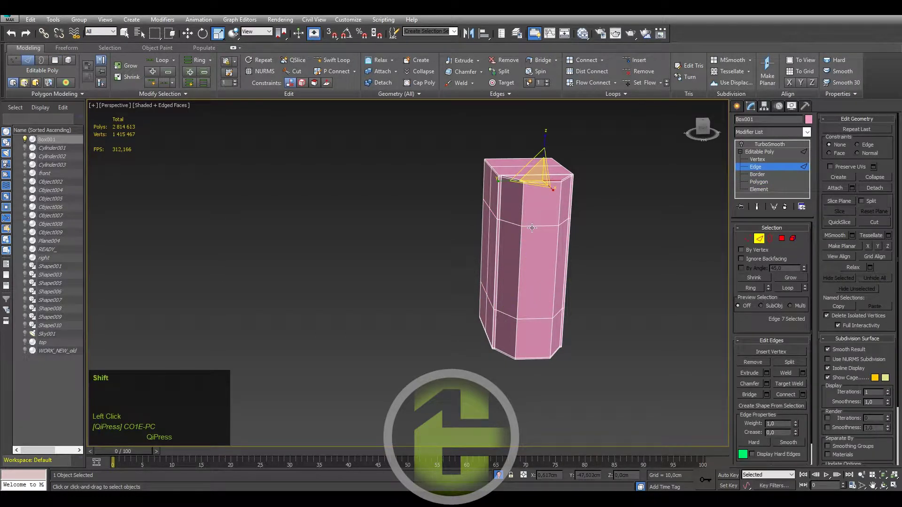
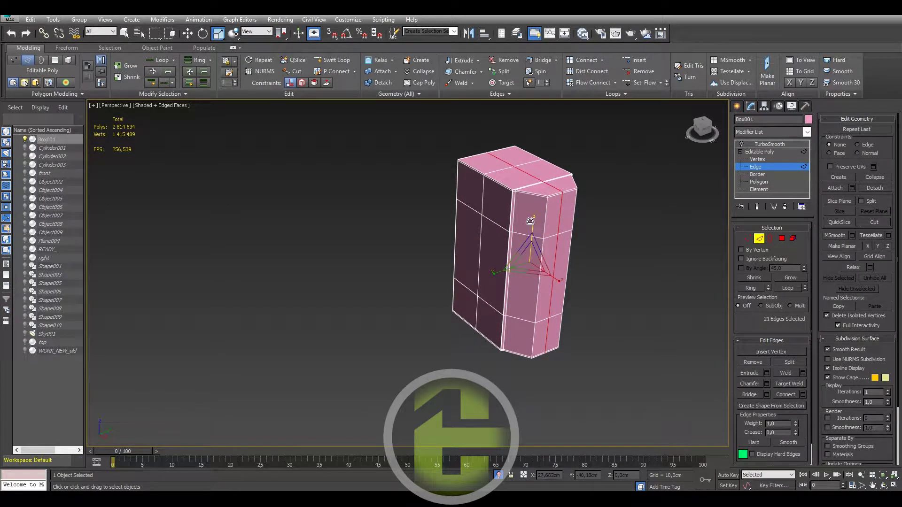
{"action": "left_click", "coordinate": [758, 186]}
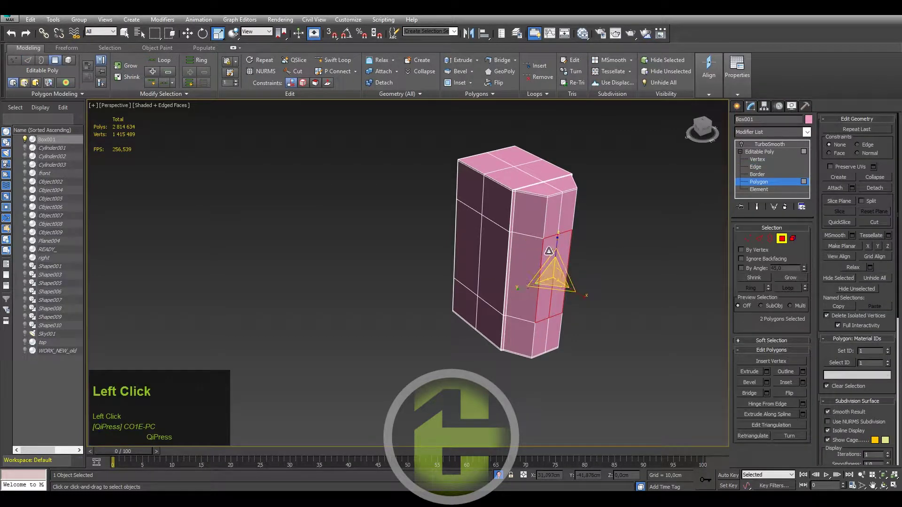
{"action": "scroll", "scroll_direction": "up", "scroll_amount": 3}
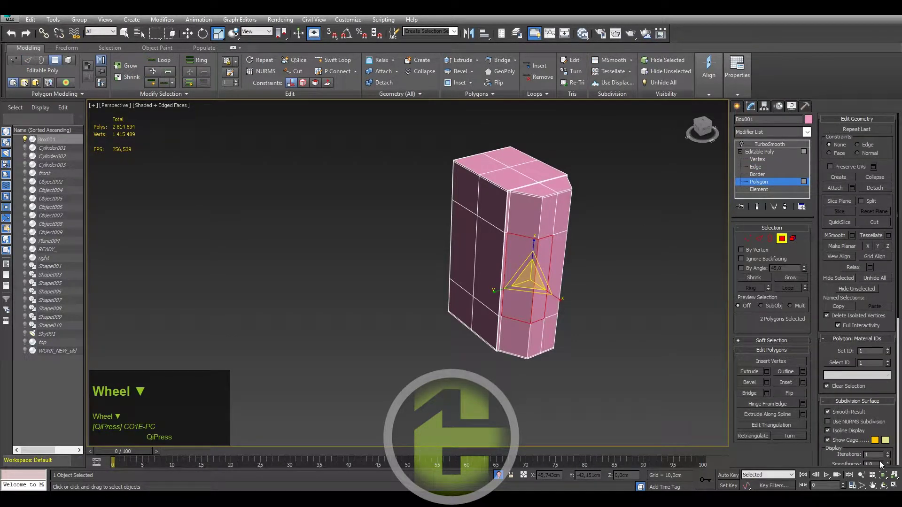
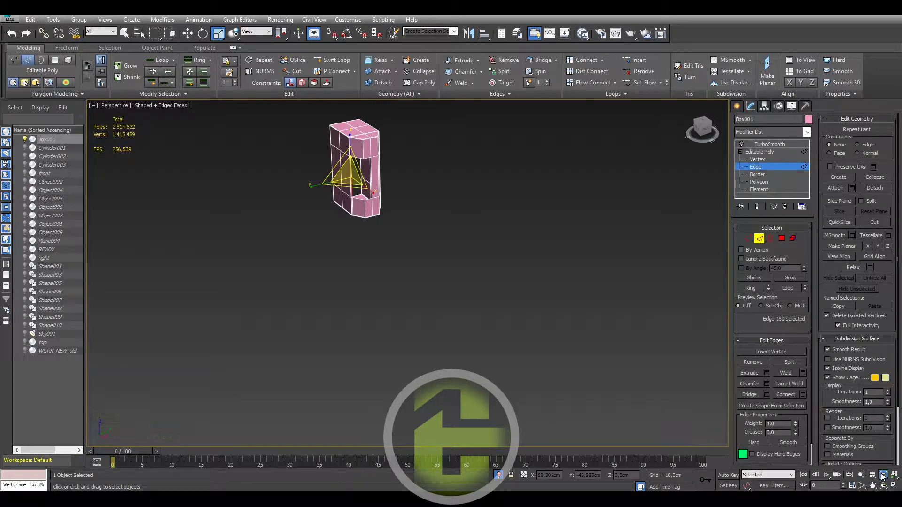
{"action": "left_click", "coordinate": [546, 317]}
Zoom onto the selected edges and isolate the mirror body with Alt+Q.
{"action": "key", "text": "ctrl+z"}
{"action": "middle_click", "coordinate": [482, 249]}
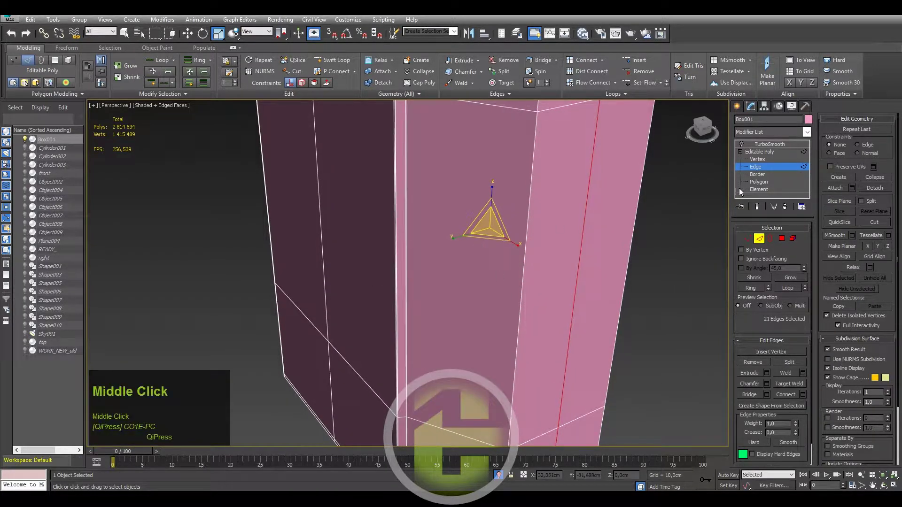
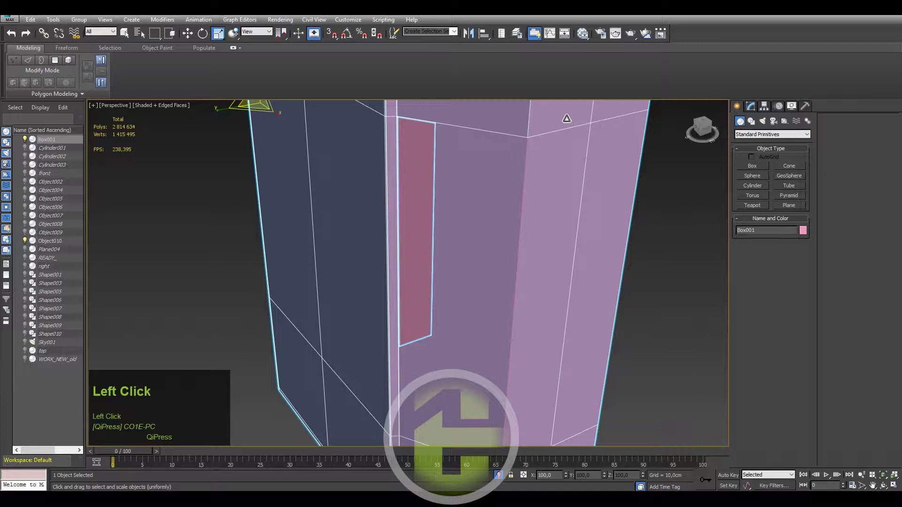
{"action": "key", "text": "alt+q"}
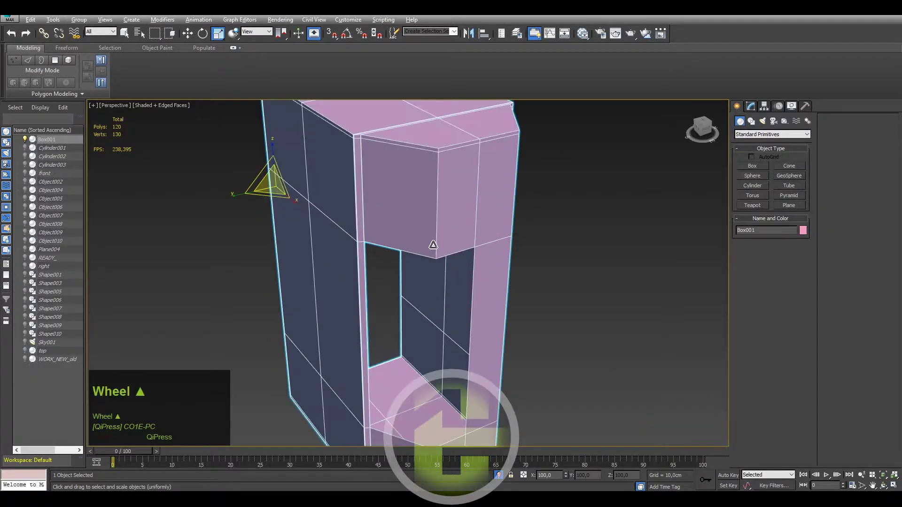
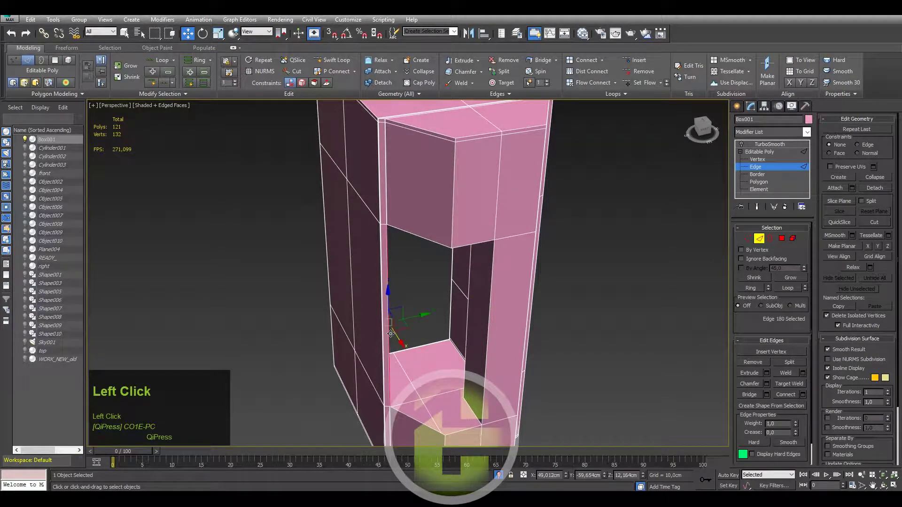
Connect the horizontal edge ring with one vertical loop, then select a face on the upper block.
{"action": "scroll", "scroll_direction": "up", "scroll_amount": 3}
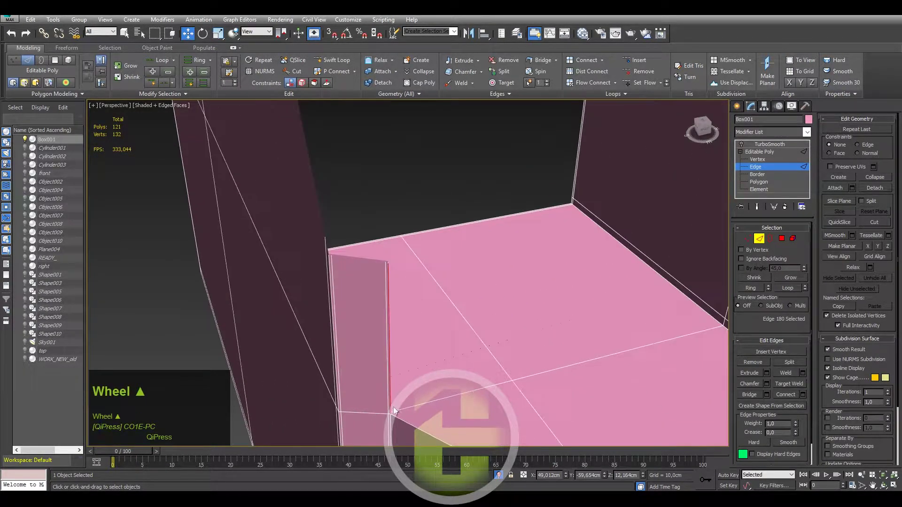
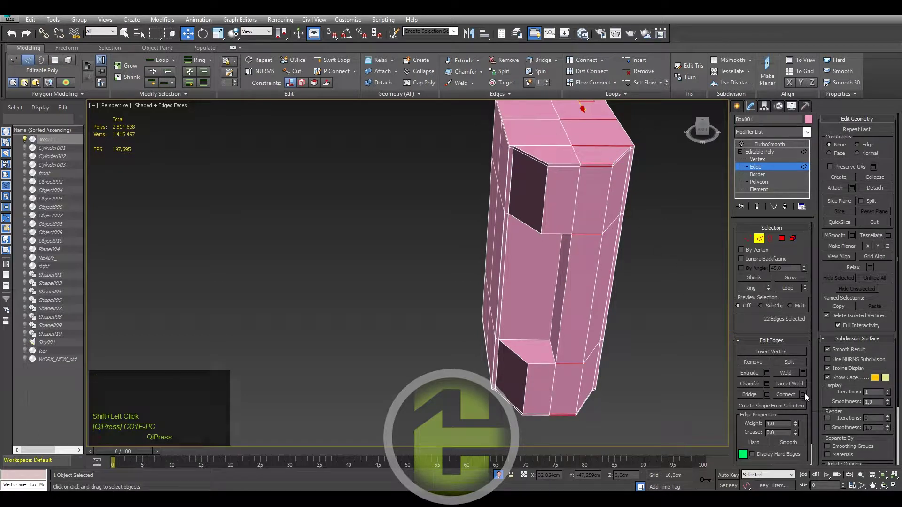
{"action": "right_click", "coordinate": [420, 307]}
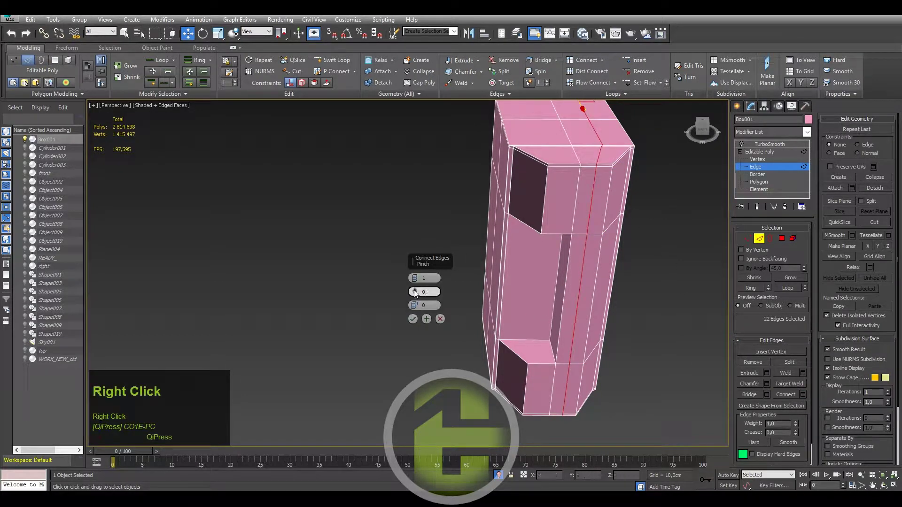
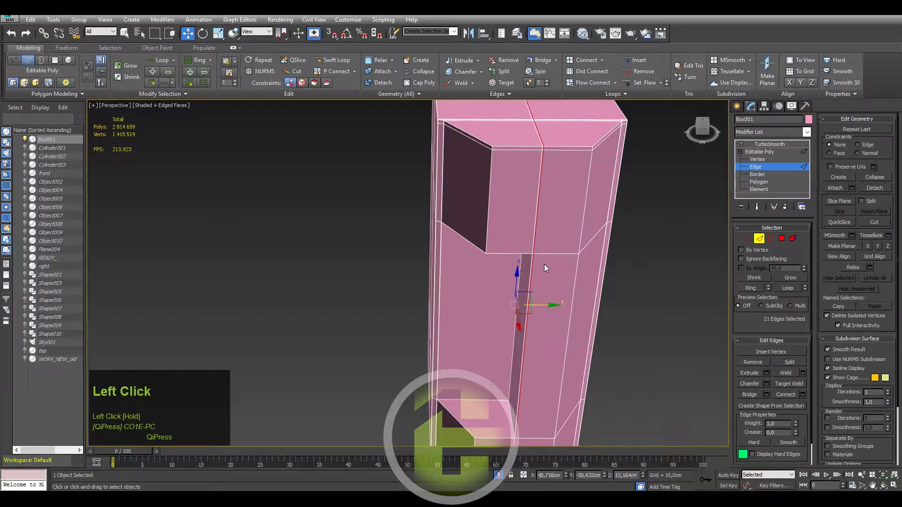
{"action": "left_click_drag", "start_coordinate": [552, 261], "coordinate": [758, 183]}
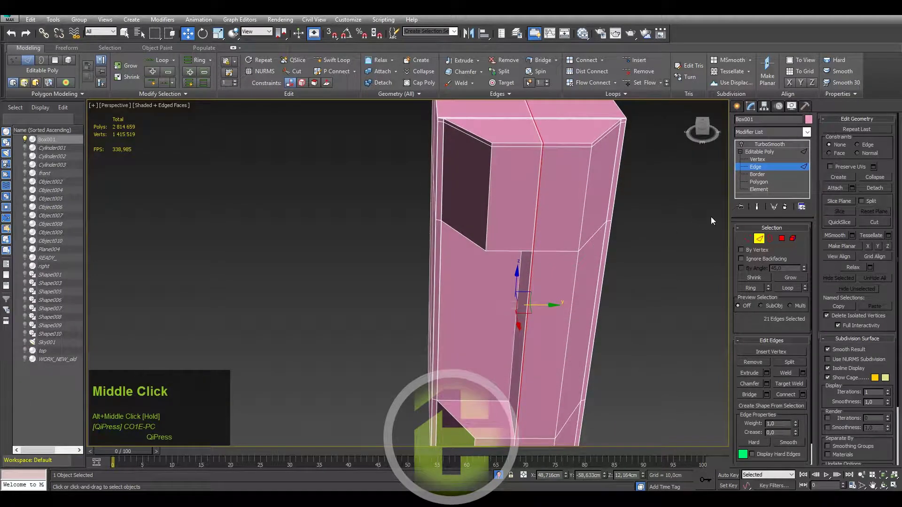
{"action": "left_click", "coordinate": [758, 184]}
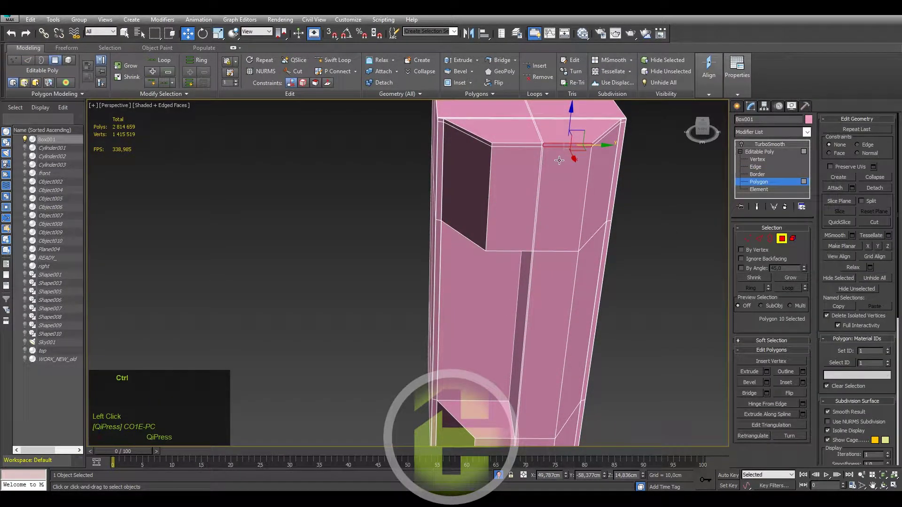
Select the vertical loop through the front and remove it with Ctrl+Backspace.
{"action": "key", "text": "2"}
{"action": "left_click", "coordinate": [542, 136]}
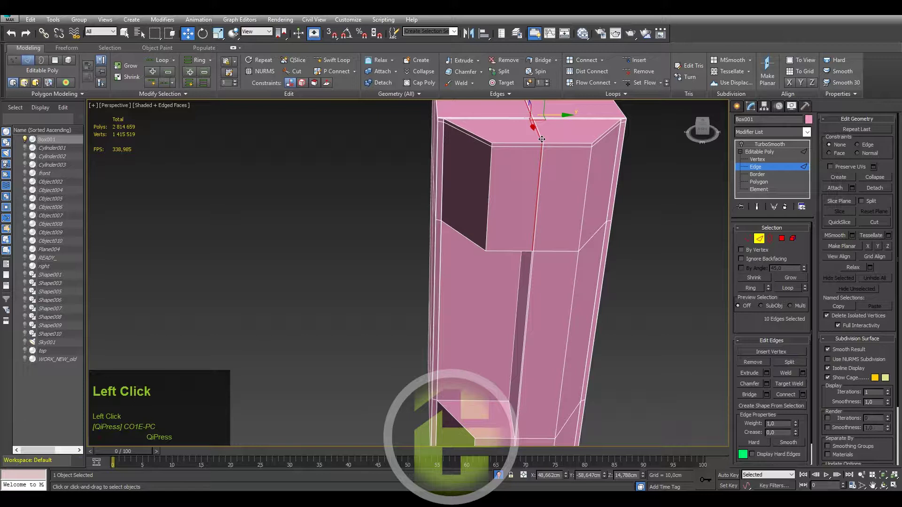
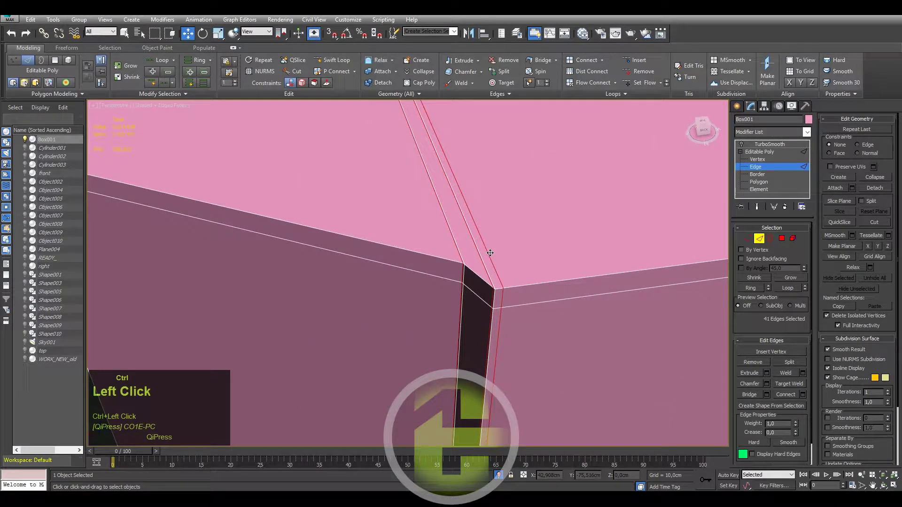
{"action": "key", "text": "ctrl+BackSpace"}
{"action": "scroll", "scroll_direction": "down", "scroll_amount": 3}
{"action": "middle_click", "coordinate": [462, 273]}
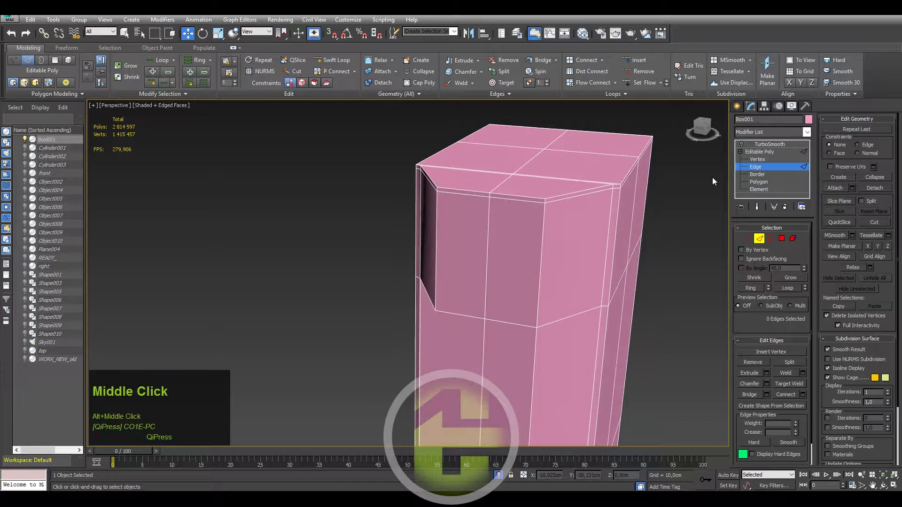
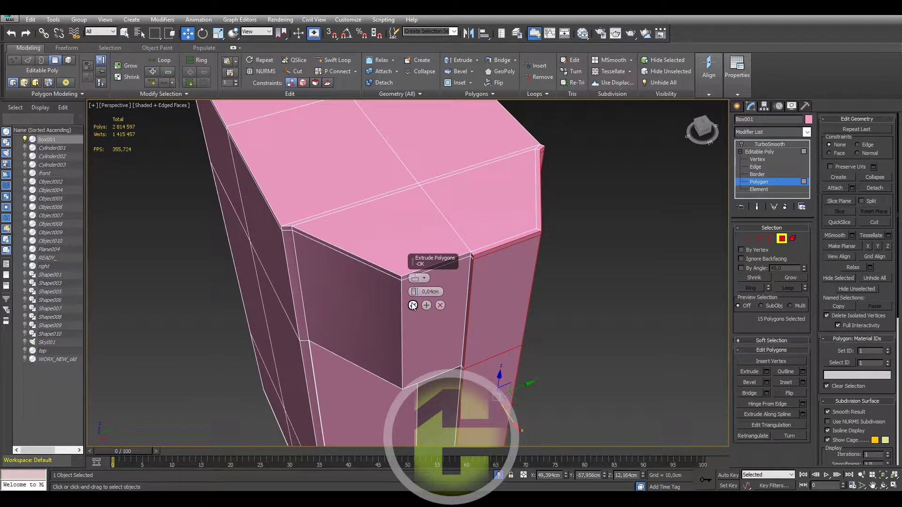
Confirm the thin 0.04 extrusion along the upper rim faces.
{"action": "left_click", "coordinate": [414, 307]}
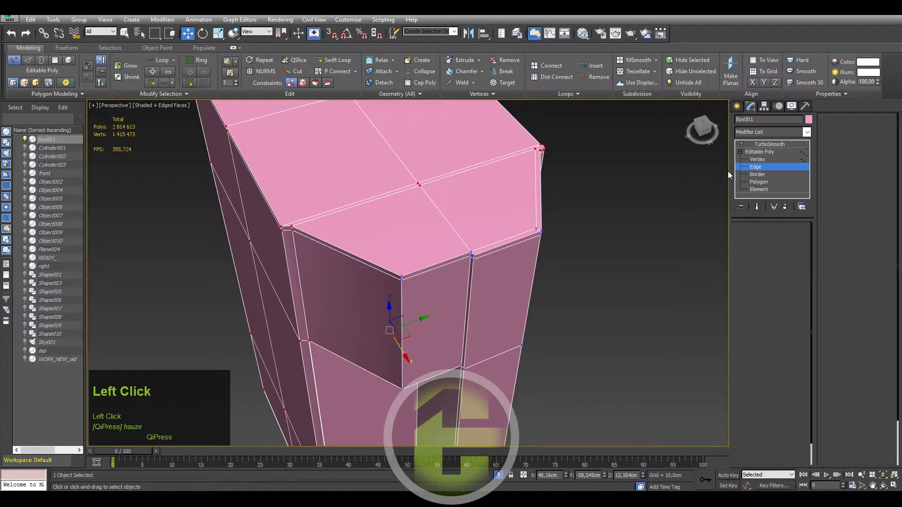
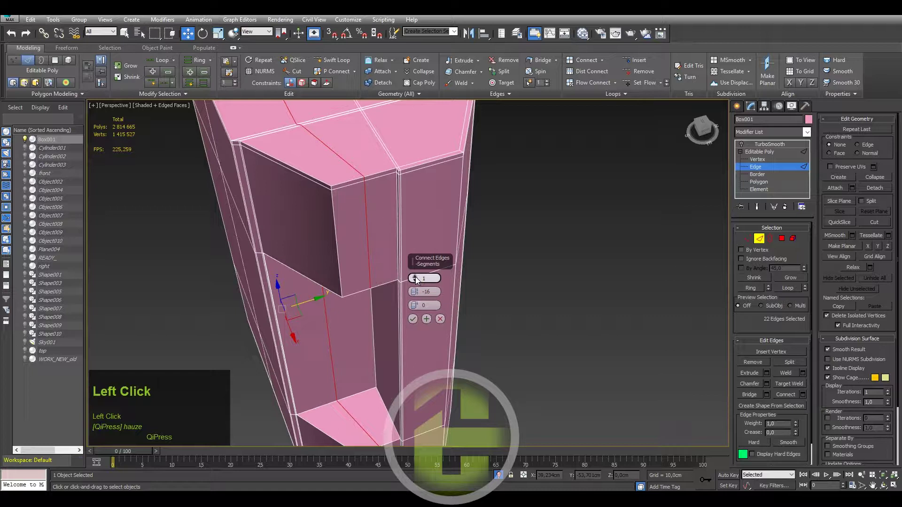
Connect with two loops, shift the horizontal loop's slide, and add another loop near the base.
{"action": "left_click", "coordinate": [418, 280]}
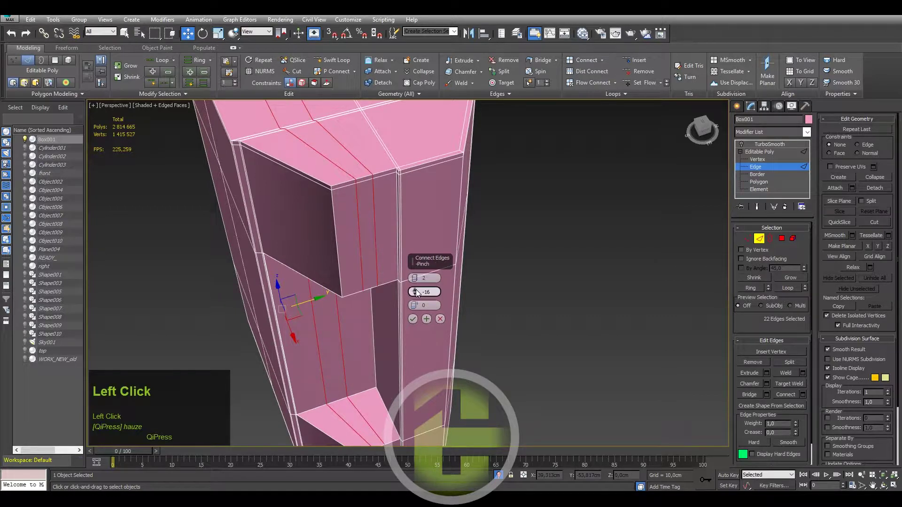
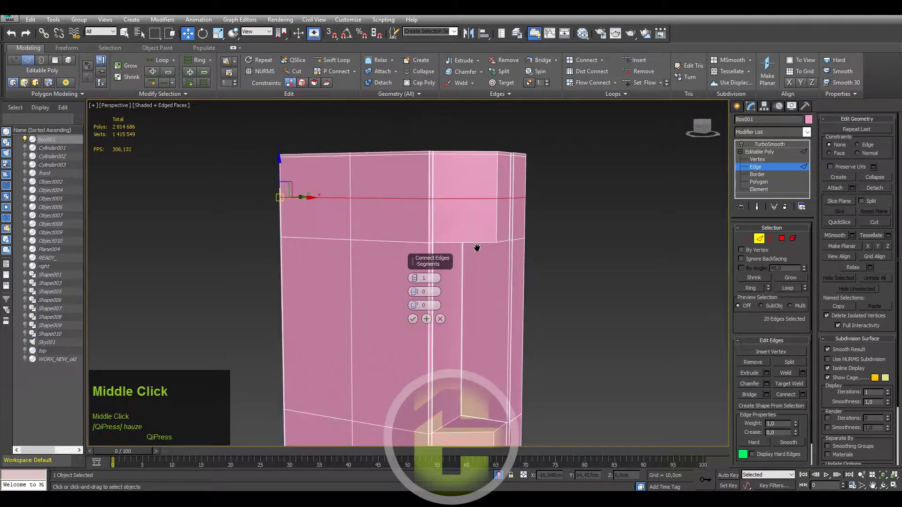
{"action": "left_click", "coordinate": [419, 307]}
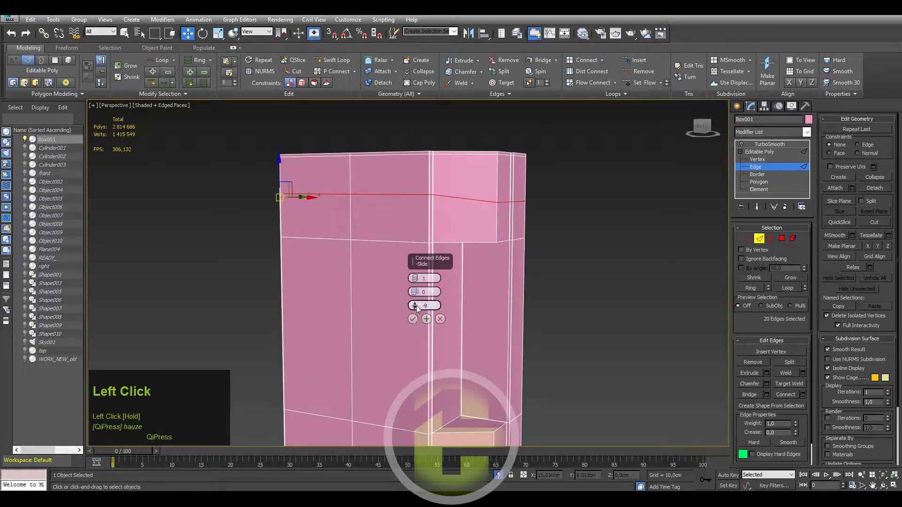
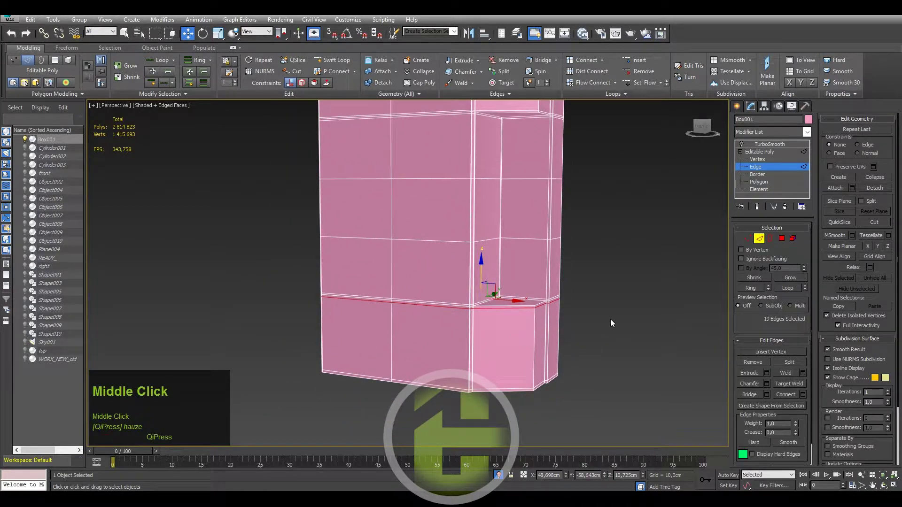
{"action": "left_click", "coordinate": [669, 223]}
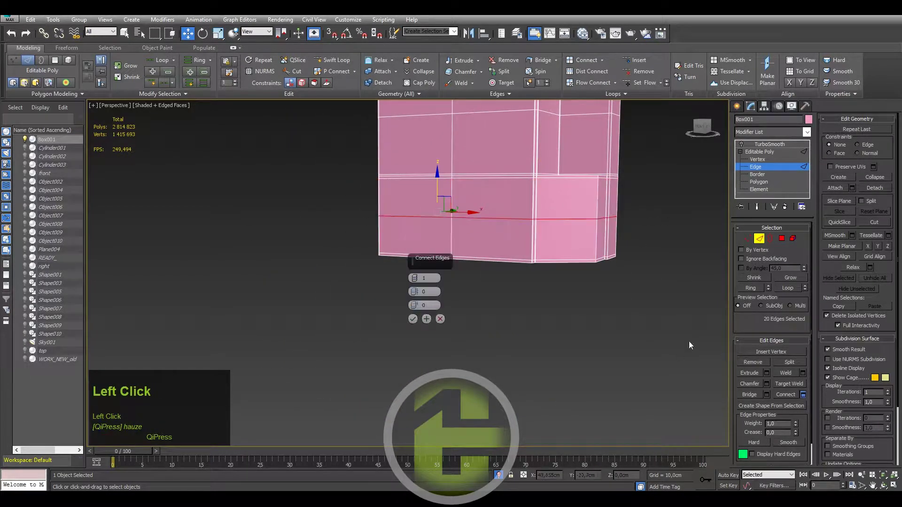
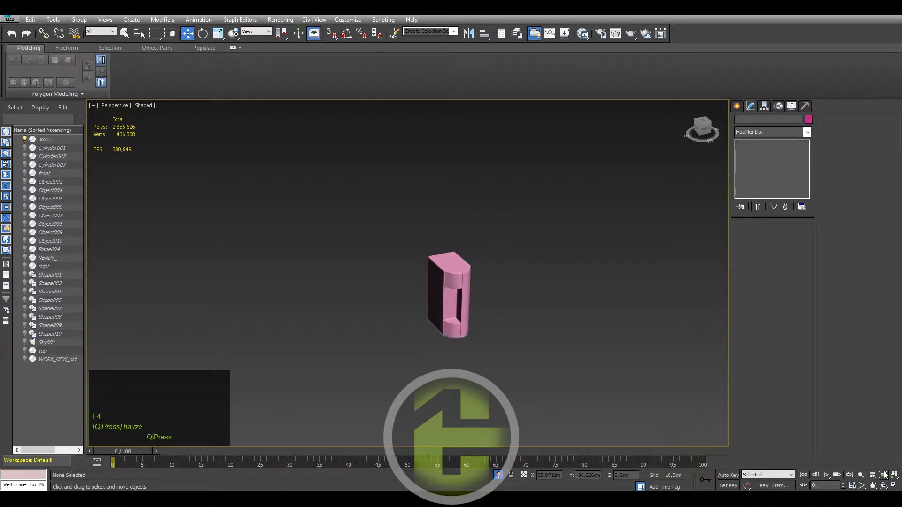
Select the smoothed mirror body with edged faces shown and pick the edge loops near its top.
{"action": "left_click", "coordinate": [887, 474]}
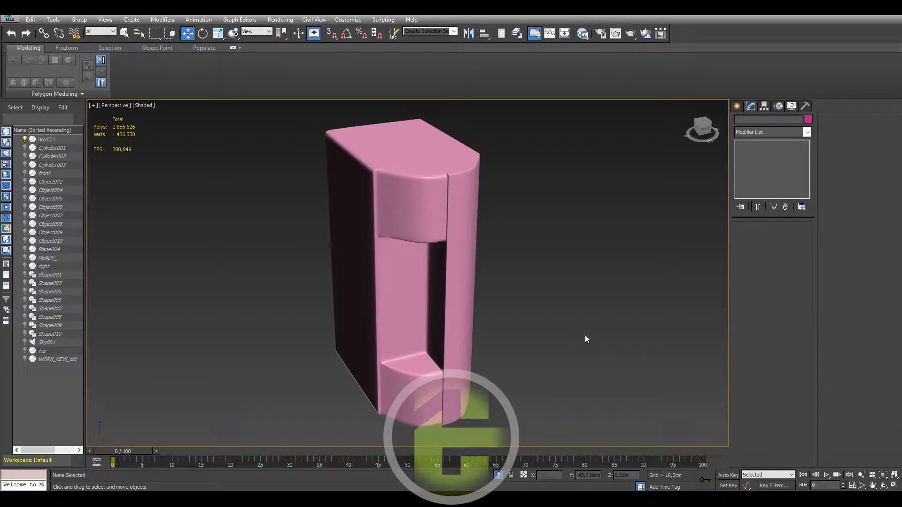
{"action": "left_click", "coordinate": [435, 204]}
{"action": "key", "text": "F4"}
{"action": "scroll", "scroll_direction": "up", "scroll_amount": 3}
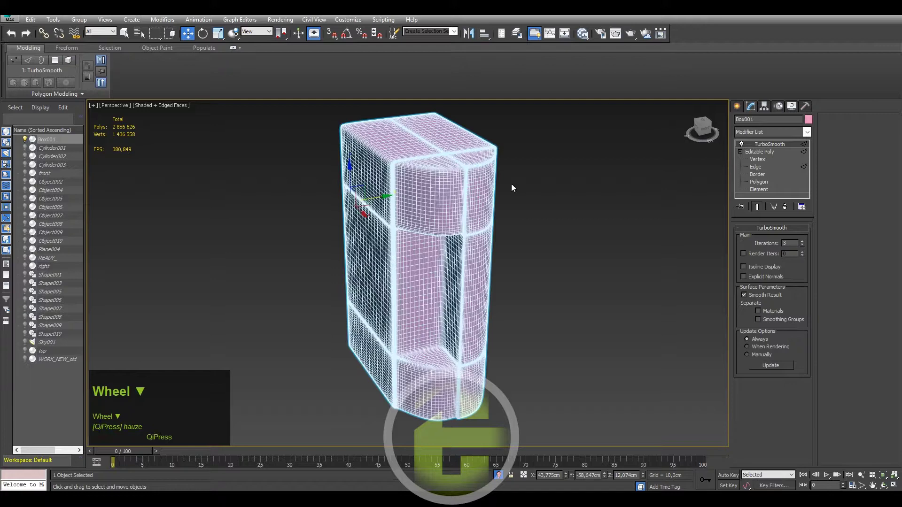
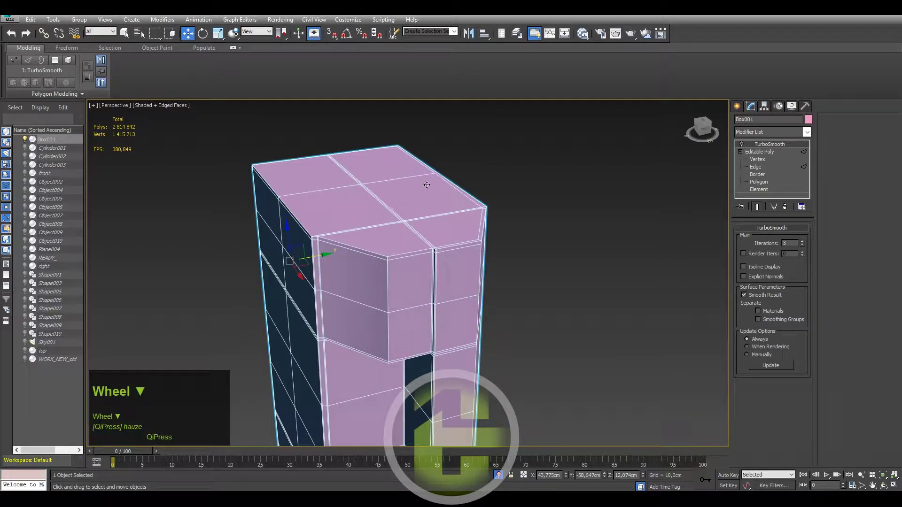
{"action": "left_click", "coordinate": [769, 168]}
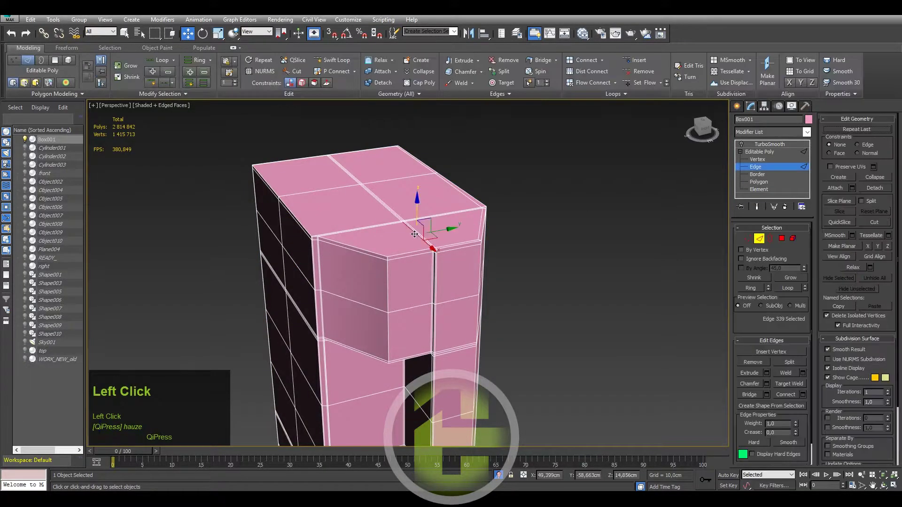
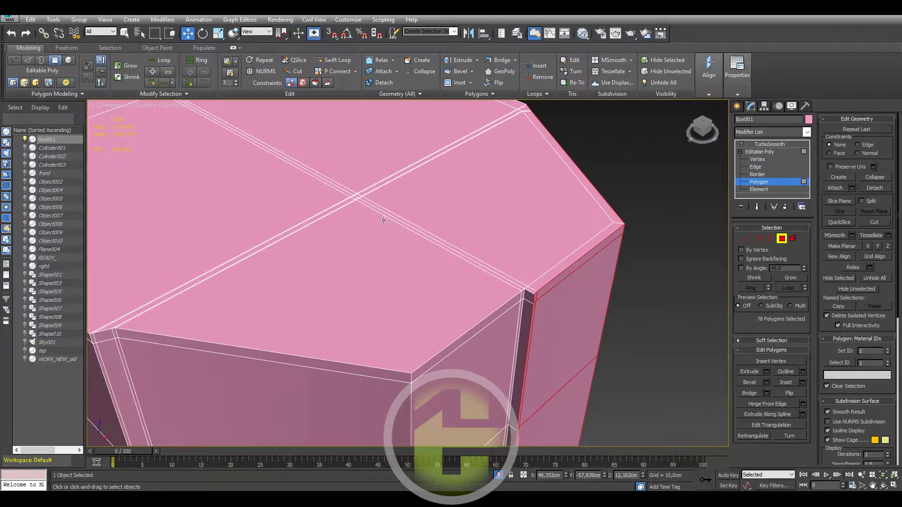
Switch to vertex mode to reposition the block's top vertices and review the smoothed shape.
{"action": "key", "text": "1"}
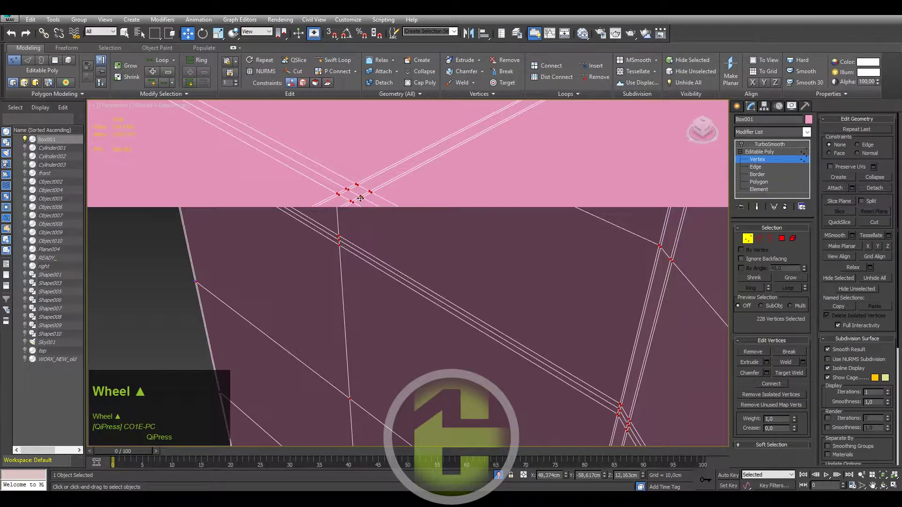
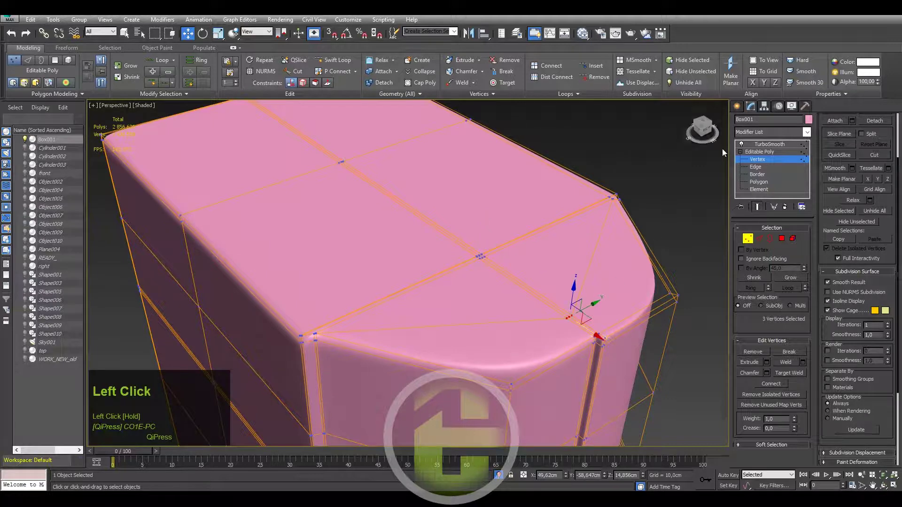
{"action": "scroll", "scroll_direction": "down", "scroll_amount": 3}
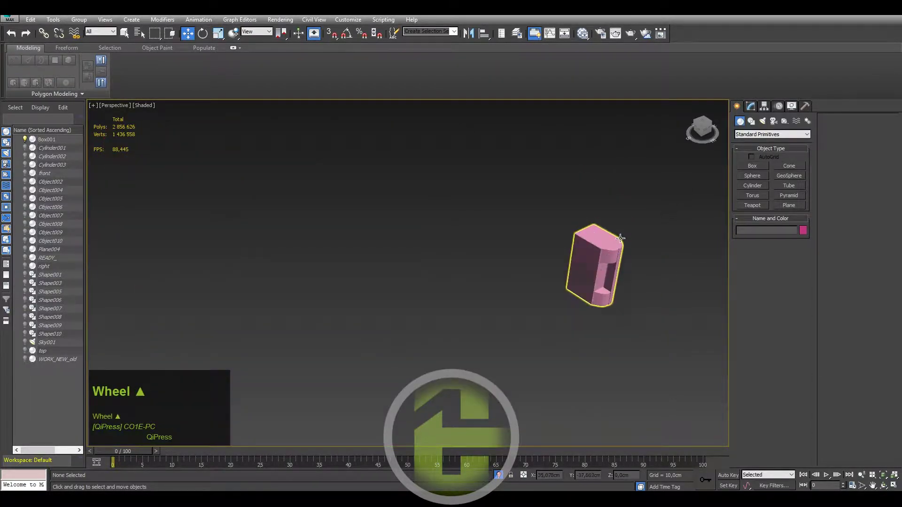
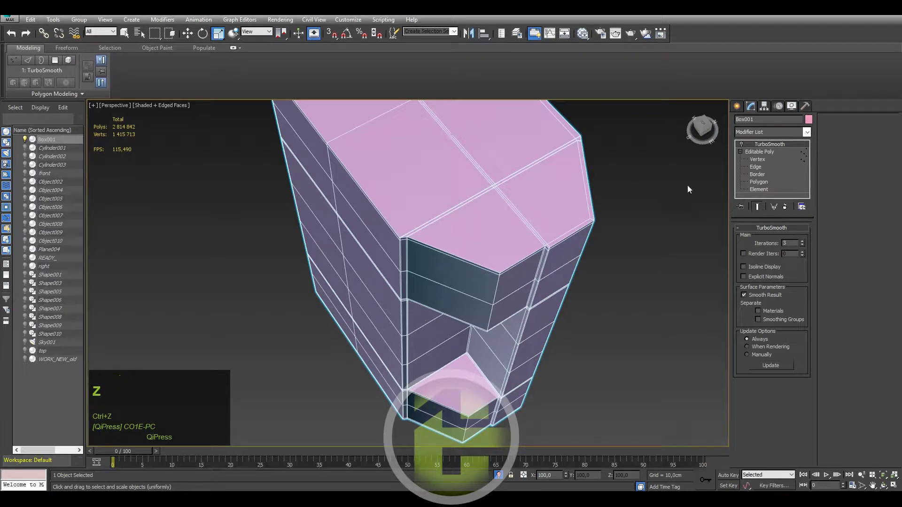
Bevel the block's top faces (0.9 cm height, -0.02 cm outline) and clear the selection.
{"action": "left_click", "coordinate": [763, 182]}
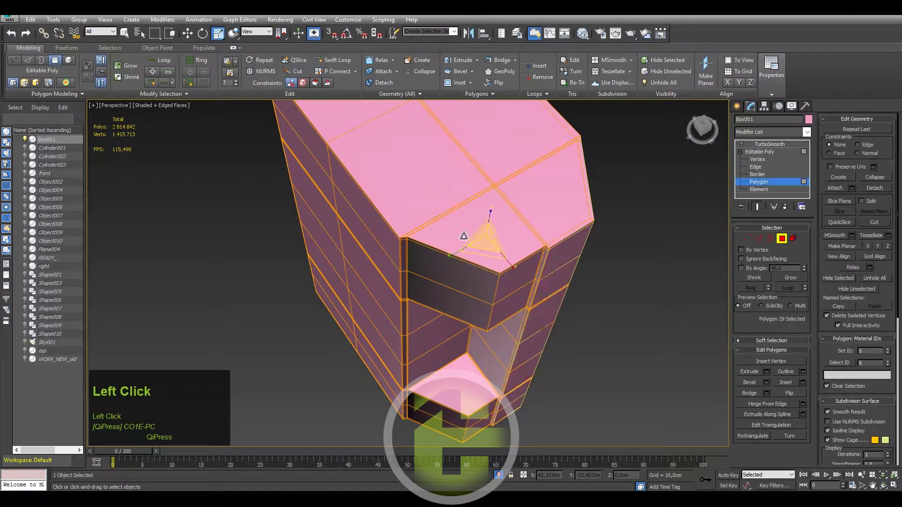
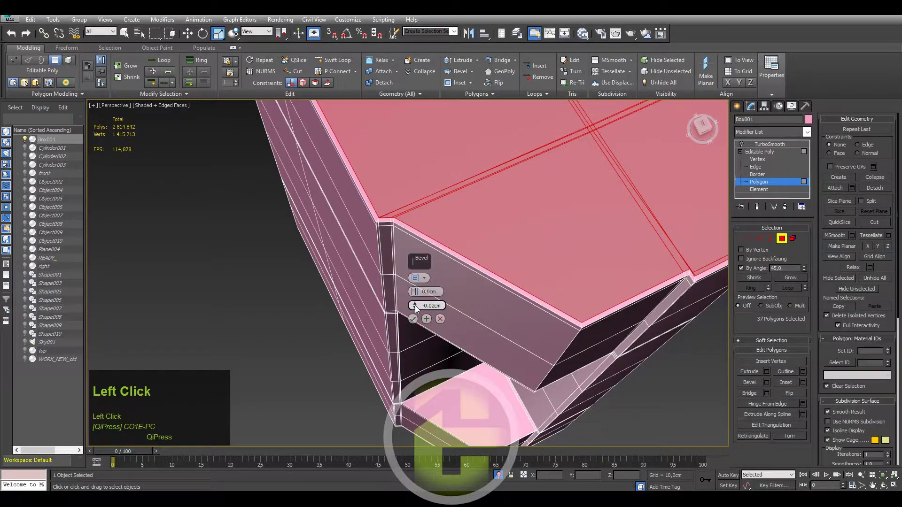
{"action": "right_click", "coordinate": [418, 307]}
{"action": "left_click", "coordinate": [419, 306]}
{"action": "right_click", "coordinate": [419, 306]}
{"action": "left_click", "coordinate": [418, 308]}
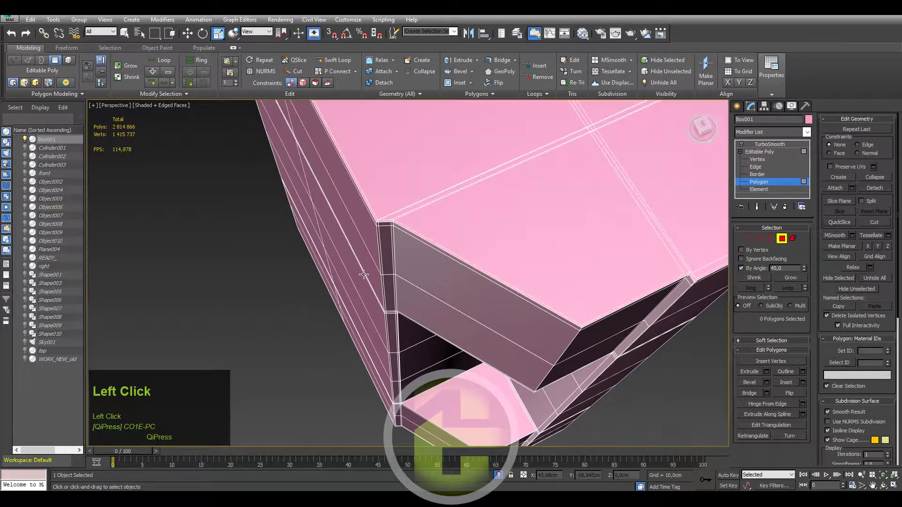
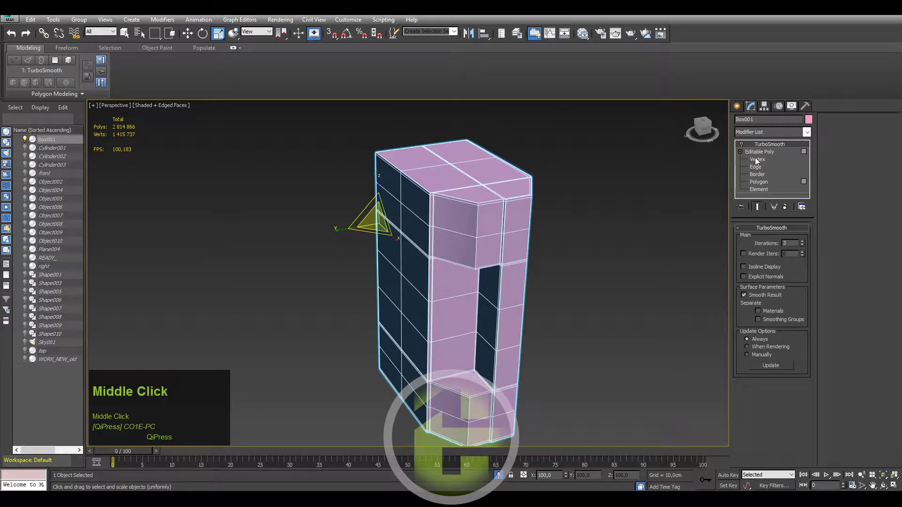
Add a Symmetry modifier above the Editable Poly base, below TurboSmooth.
{"action": "left_click", "coordinate": [763, 157]}
{"action": "key", "text": "s"}
{"action": "key", "text": "s"}
{"action": "key", "text": "s"}
{"action": "key", "text": "s"}
Set the mirror axis to Y, lower the weld threshold, and expose the Mirror sub-object.
{"action": "left_click", "coordinate": [765, 339]}
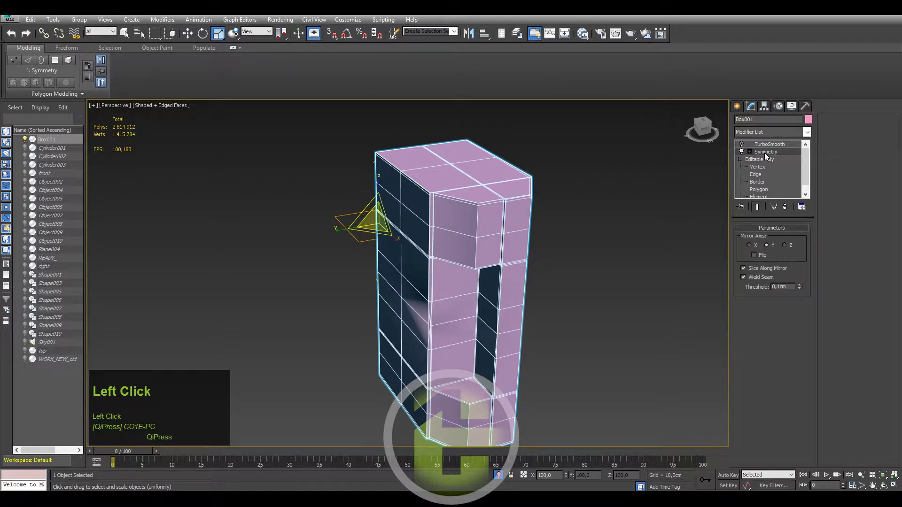
{"action": "left_click_drag", "start_coordinate": [628, 239], "coordinate": [802, 292]}
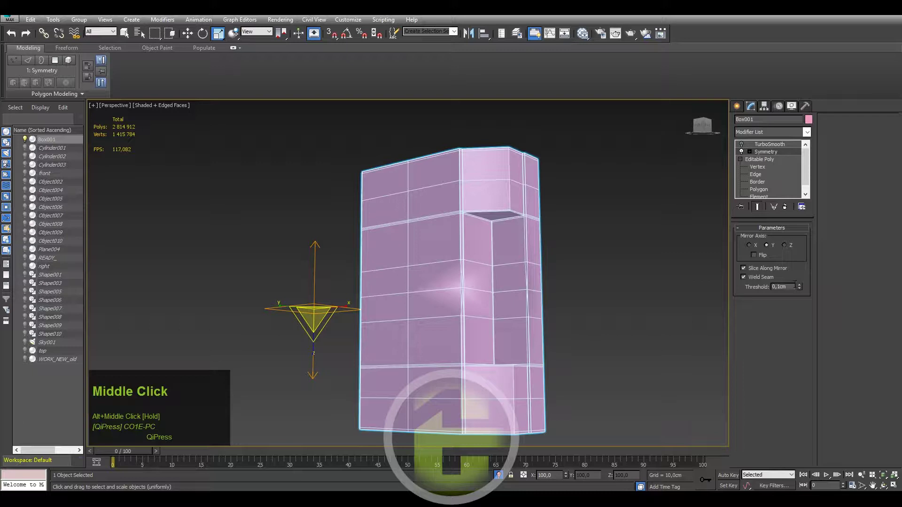
{"action": "left_click", "coordinate": [802, 292]}
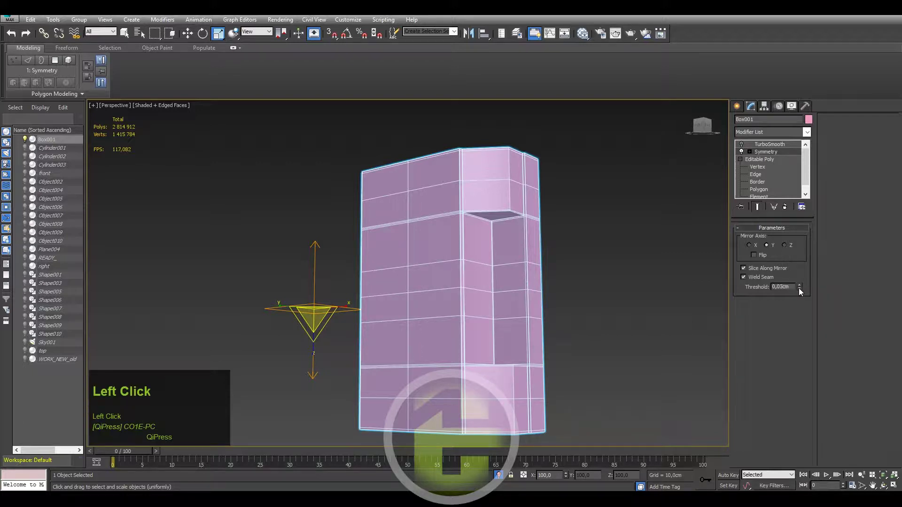
{"action": "middle_click", "coordinate": [604, 272]}
{"action": "left_click", "coordinate": [745, 153]}
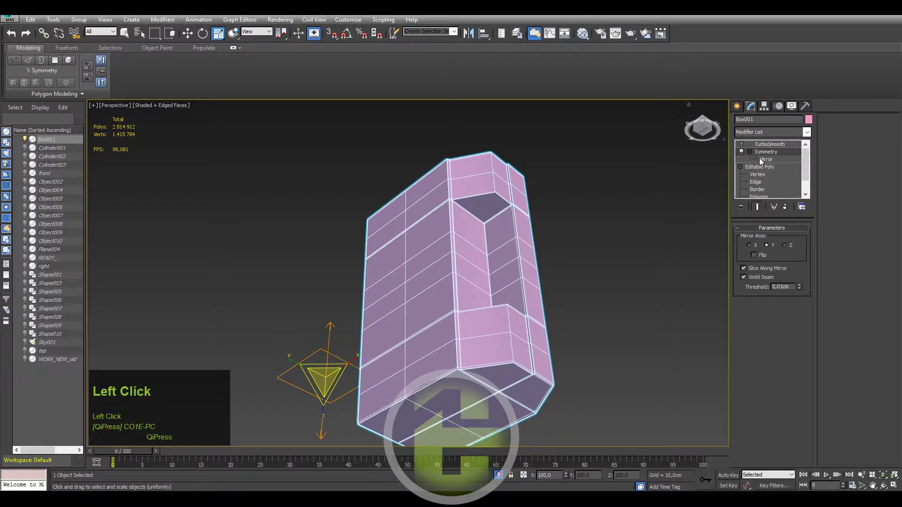
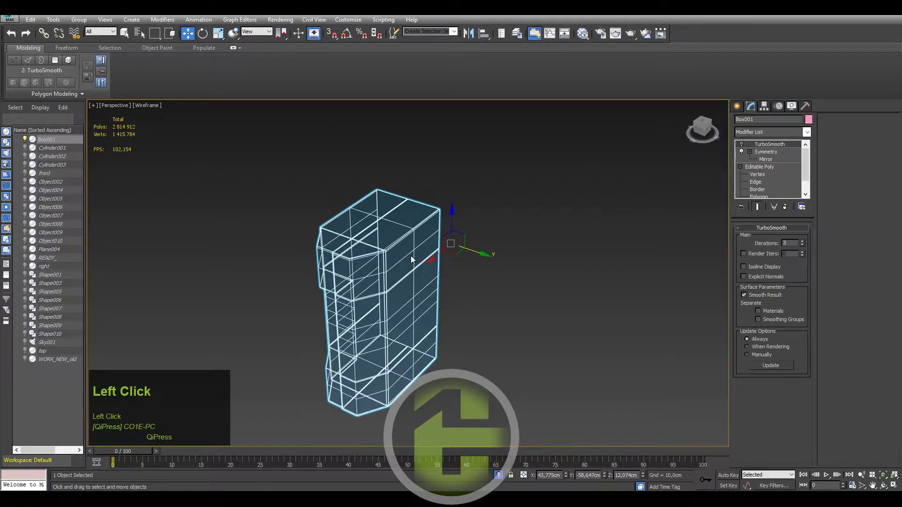
Enter Vertex level on the block's base mesh and select the chamfered-corner vertices near the gap.
{"action": "left_click", "coordinate": [759, 175]}
{"action": "key", "text": "F4"}
{"action": "scroll", "scroll_direction": "up", "scroll_amount": 3}
{"action": "scroll", "scroll_direction": "down", "scroll_amount": 3}
{"action": "left_click", "coordinate": [332, 246]}
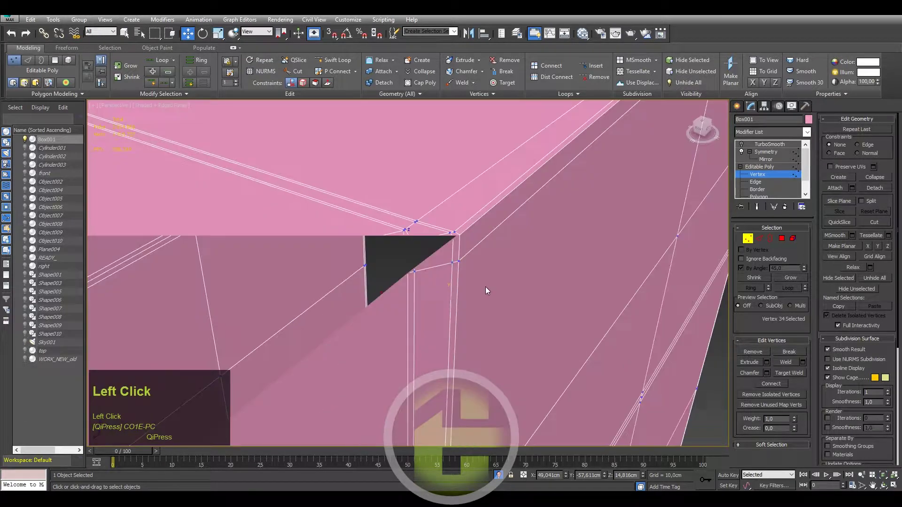
{"action": "middle_click", "coordinate": [485, 288]}
{"action": "scroll", "scroll_direction": "down", "scroll_amount": 3}
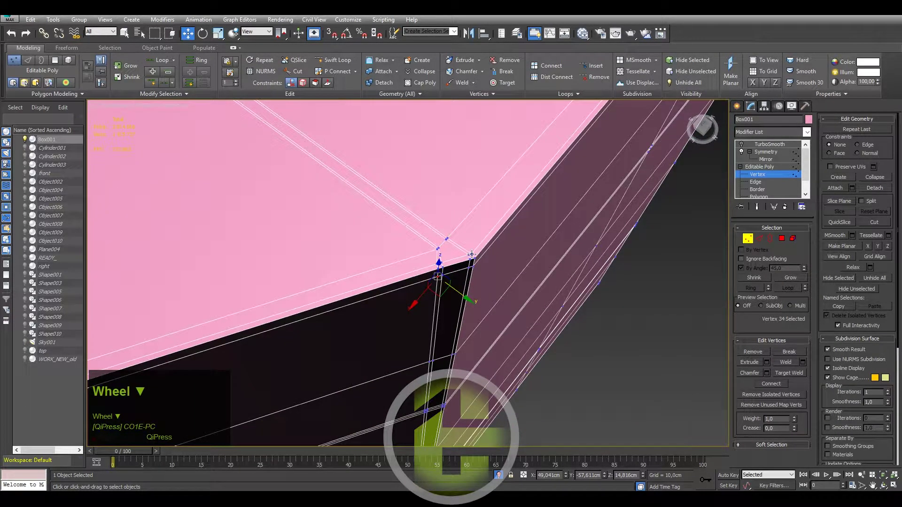
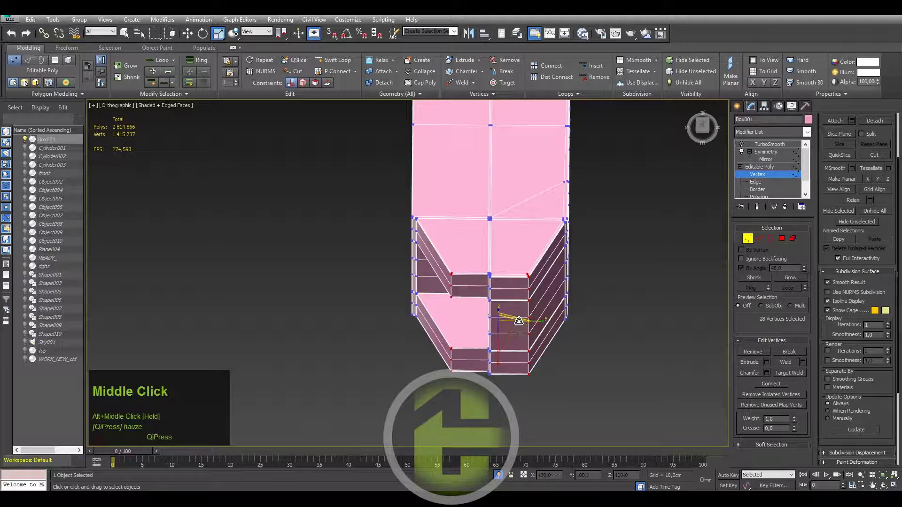
From Top view, marquee-select the angled-corner vertices and move them to round the block's end.
{"action": "key", "text": "t"}
{"action": "scroll", "scroll_direction": "down", "scroll_amount": 3}
{"action": "middle_click", "coordinate": [555, 371]}
{"action": "left_click", "coordinate": [548, 233]}
{"action": "left_click_drag", "start_coordinate": [513, 373], "coordinate": [515, 363]}
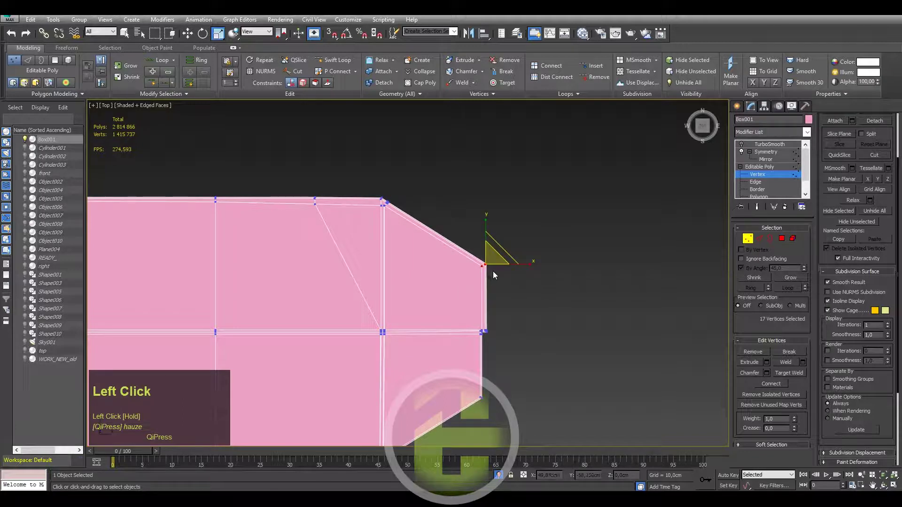
{"action": "left_click_drag", "start_coordinate": [515, 363], "coordinate": [499, 297]}
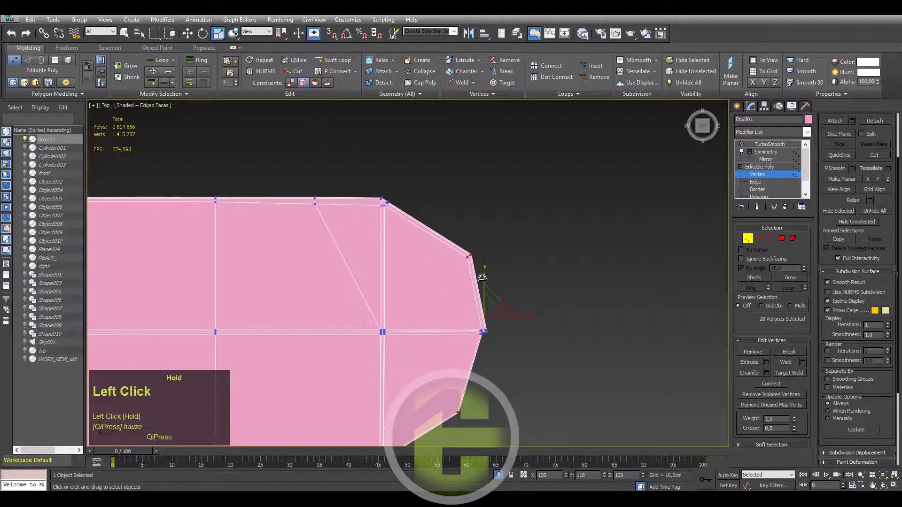
{"action": "middle_click", "coordinate": [499, 297]}
{"action": "left_click", "coordinate": [587, 253]}
{"action": "scroll", "scroll_direction": "down", "scroll_amount": 3}
Preview the TurboSmoothed, mirrored block with its slot, then return to vertex editing.
{"action": "left_click", "coordinate": [763, 146]}
{"action": "key", "text": "F4"}
{"action": "scroll", "scroll_direction": "down", "scroll_amount": 3}
{"action": "middle_click", "coordinate": [485, 262]}
{"action": "key", "text": "ctrl+z"}
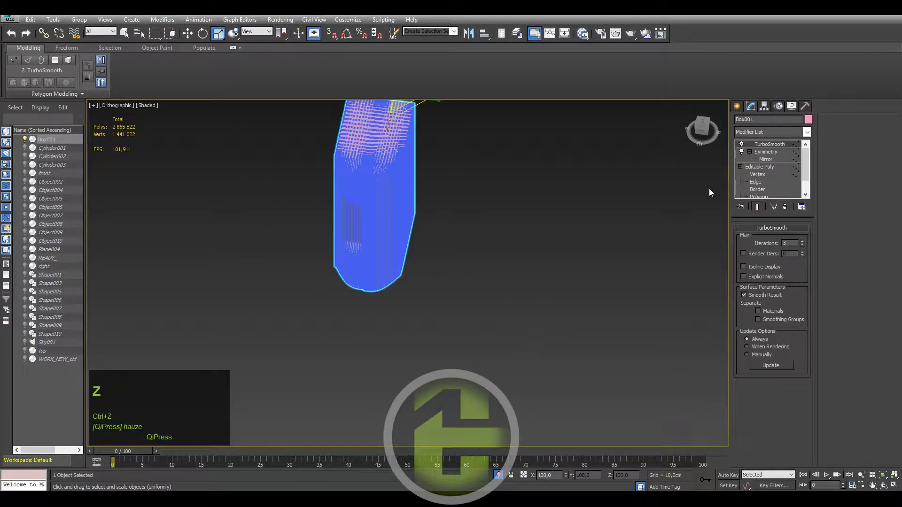
{"action": "left_click", "coordinate": [744, 146]}
{"action": "left_click_drag", "start_coordinate": [505, 223], "coordinate": [761, 177]}
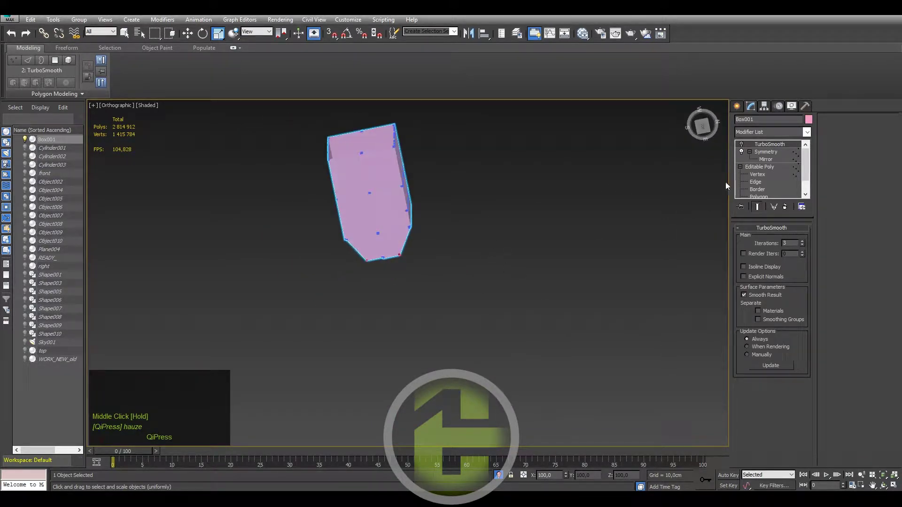
{"action": "left_click", "coordinate": [760, 177]}
Reset to Top view and reselect the corner vertices for further tweaking.
{"action": "scroll", "scroll_direction": "up", "scroll_amount": 3}
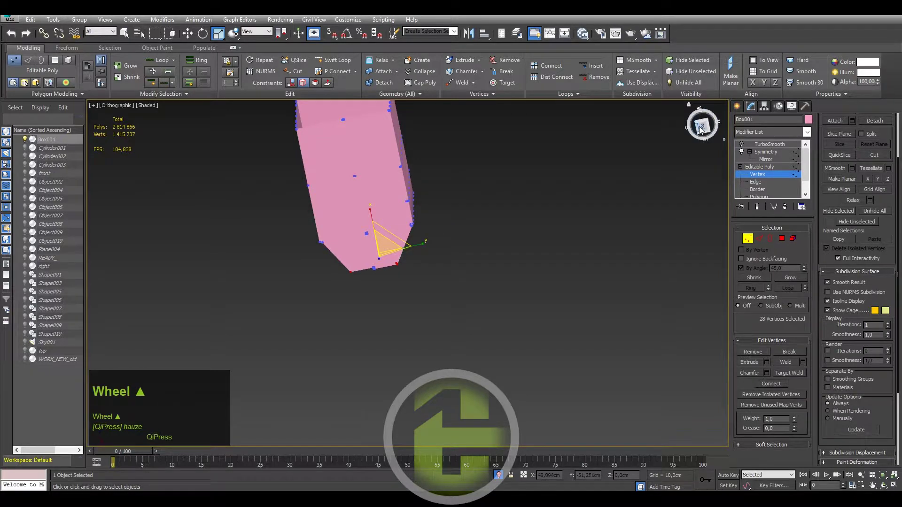
{"action": "left_click", "coordinate": [705, 130]}
{"action": "middle_click", "coordinate": [401, 201]}
{"action": "scroll", "scroll_direction": "down", "scroll_amount": 3}
{"action": "key", "text": "t"}
{"action": "scroll", "scroll_direction": "down", "scroll_amount": 3}
{"action": "left_click", "coordinate": [523, 255]}
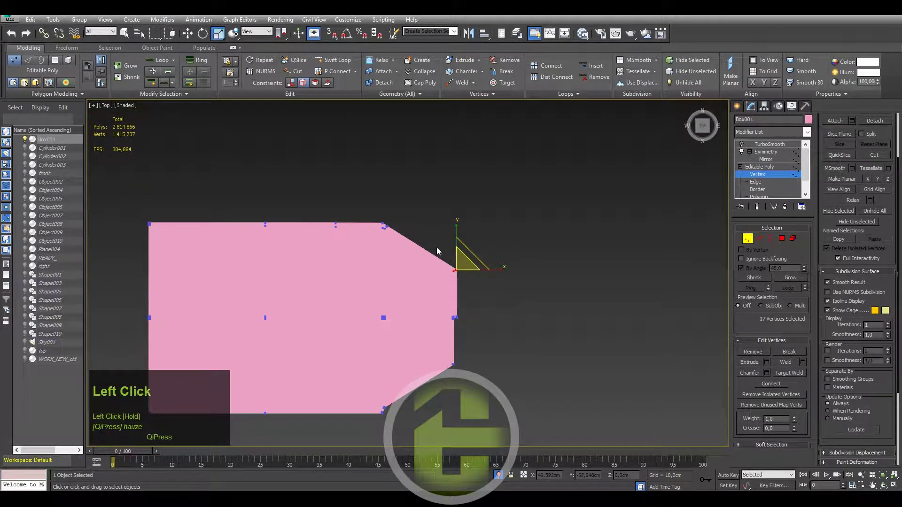
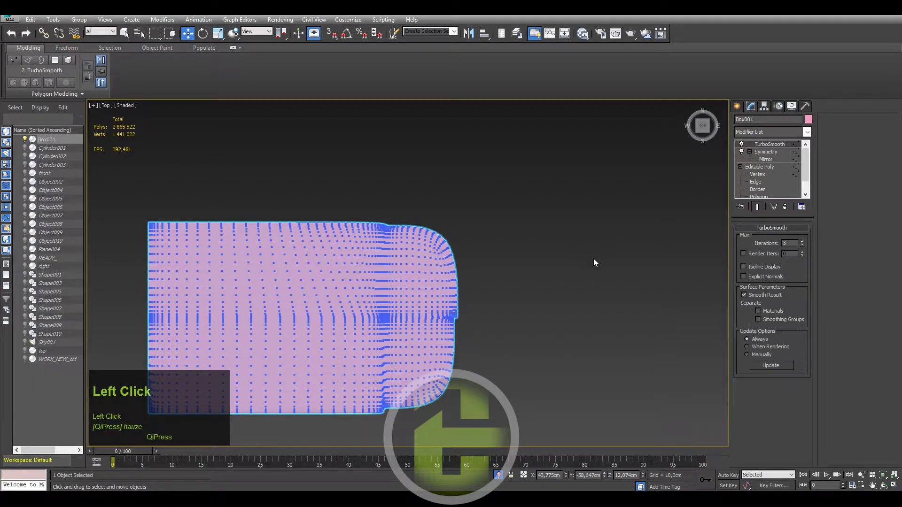
Switch to Perspective and review the smoothed slotted block from several angles with edged faces toggled.
{"action": "key", "text": "F4"}
{"action": "scroll", "scroll_direction": "down", "scroll_amount": 3}
{"action": "middle_click", "coordinate": [427, 259]}
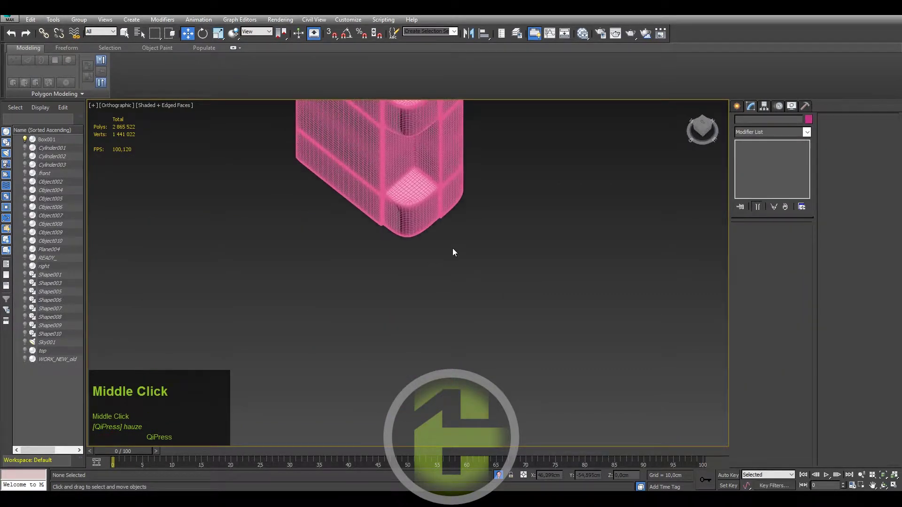
{"action": "key", "text": "p"}
{"action": "left_click", "coordinate": [591, 327]}
{"action": "scroll", "scroll_direction": "down", "scroll_amount": 3}
{"action": "key", "text": "F4"}
{"action": "left_click_drag", "start_coordinate": [502, 272], "coordinate": [495, 275]}
Undo stray tweaks, deselect the mirror block and pan toward the car's door hinge.
{"action": "key", "text": "ctrl+z"}
{"action": "left_click", "coordinate": [518, 294]}
{"action": "key", "text": "ctrl+z"}
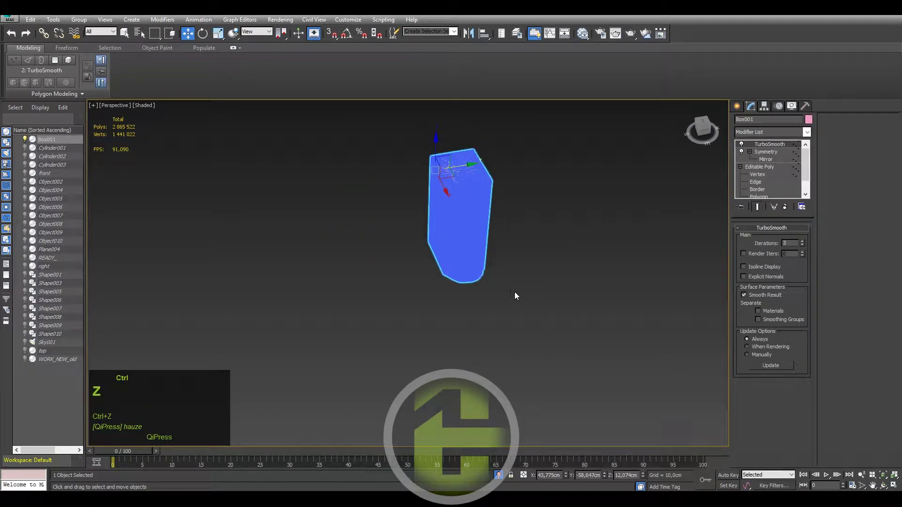
{"action": "left_click", "coordinate": [518, 294]}
{"action": "middle_click", "coordinate": [510, 262]}
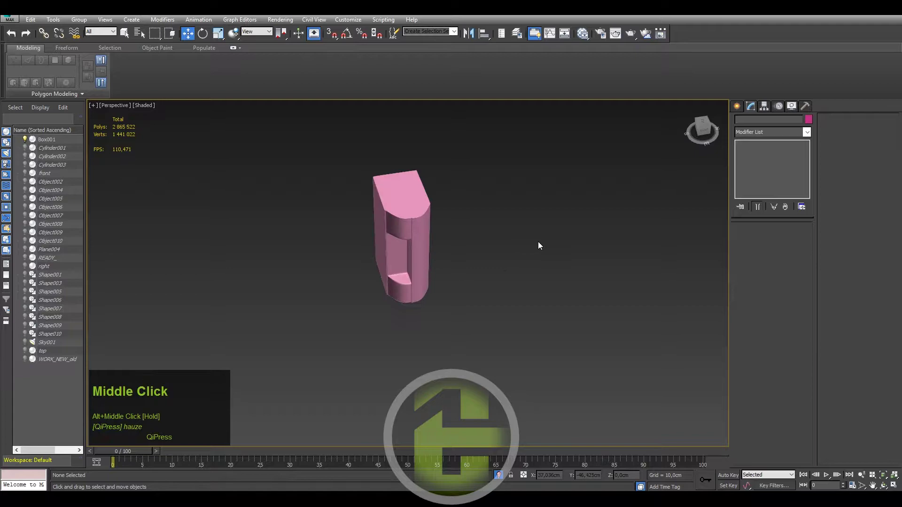
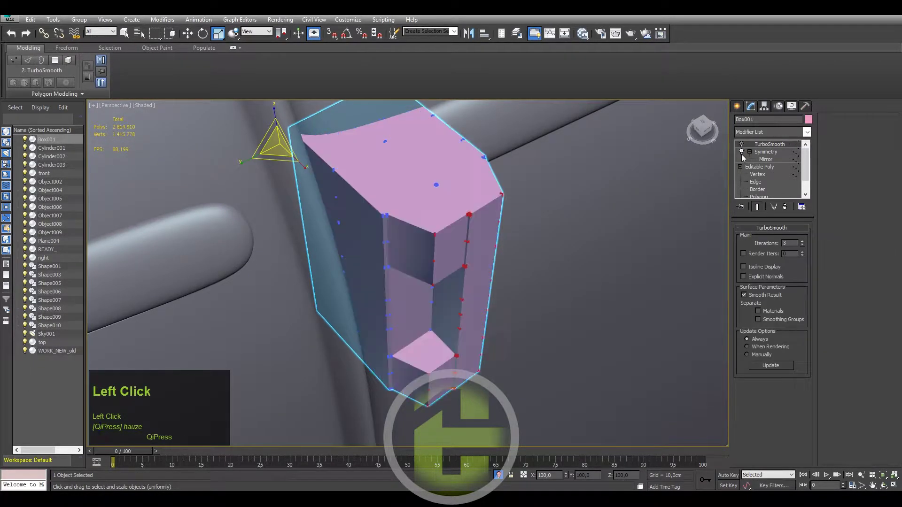
Isolate Box001, work on its Editable Poly edges and show it as an edged cage.
{"action": "key", "text": "F4"}
{"action": "left_click", "coordinate": [341, 257]}
{"action": "key", "text": "alt+q"}
{"action": "middle_click", "coordinate": [437, 270]}
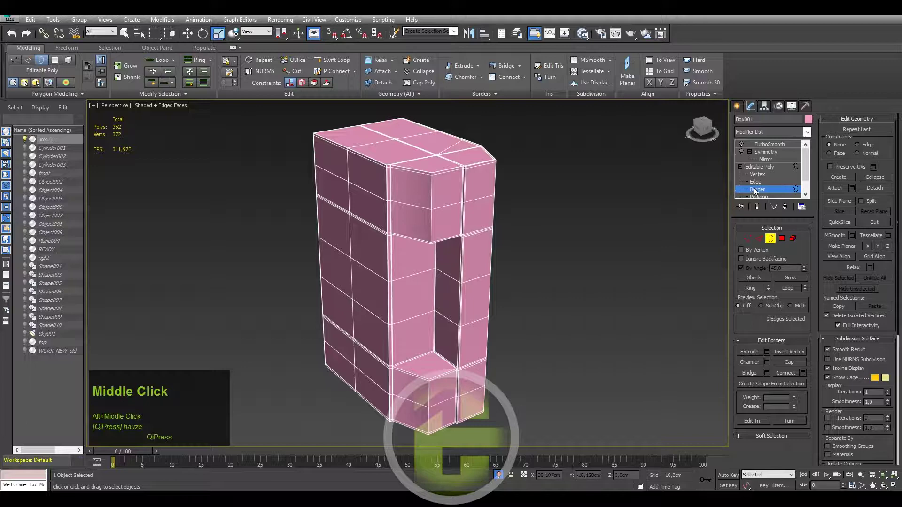
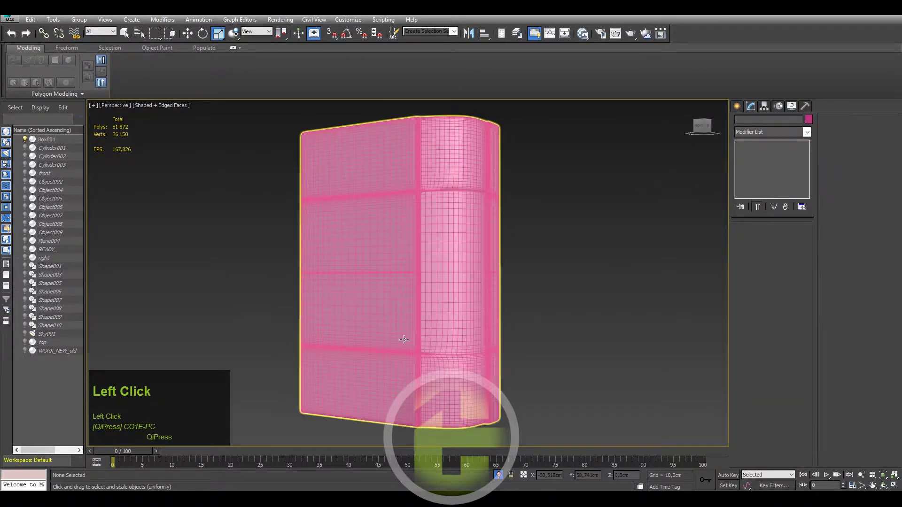
Exit Isolation Mode and orbit around the car door to see the mirror base in place.
{"action": "scroll", "scroll_direction": "up", "scroll_amount": 3}
{"action": "key", "text": "F4"}
{"action": "scroll", "scroll_direction": "down", "scroll_amount": 3}
{"action": "middle_click", "coordinate": [522, 291]}
{"action": "scroll", "scroll_direction": "down", "scroll_amount": 3}
{"action": "left_click_drag", "start_coordinate": [548, 306], "coordinate": [523, 235]}
{"action": "left_click", "coordinate": [524, 235]}
Pan in to the mirror base at the door seam and deselect it.
{"action": "right_click", "coordinate": [398, 307]}
{"action": "left_click", "coordinate": [407, 261]}
{"action": "scroll", "scroll_direction": "down", "scroll_amount": 3}
{"action": "middle_click", "coordinate": [451, 331]}
{"action": "scroll", "scroll_direction": "down", "scroll_amount": 3}
{"action": "middle_click", "coordinate": [486, 332]}
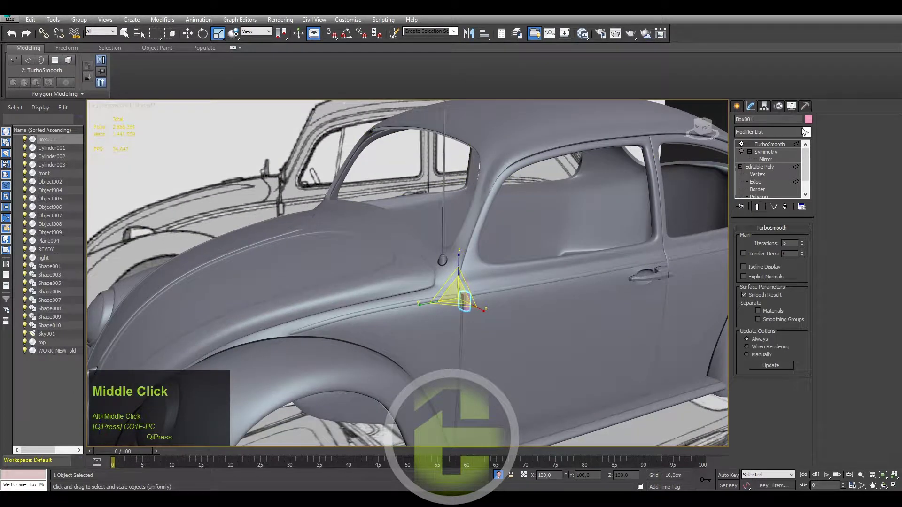
{"action": "left_click", "coordinate": [809, 124]}
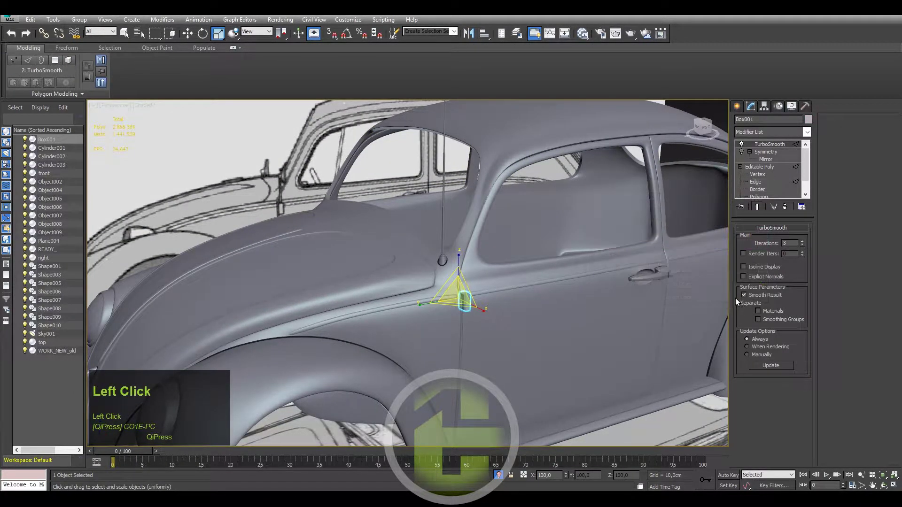
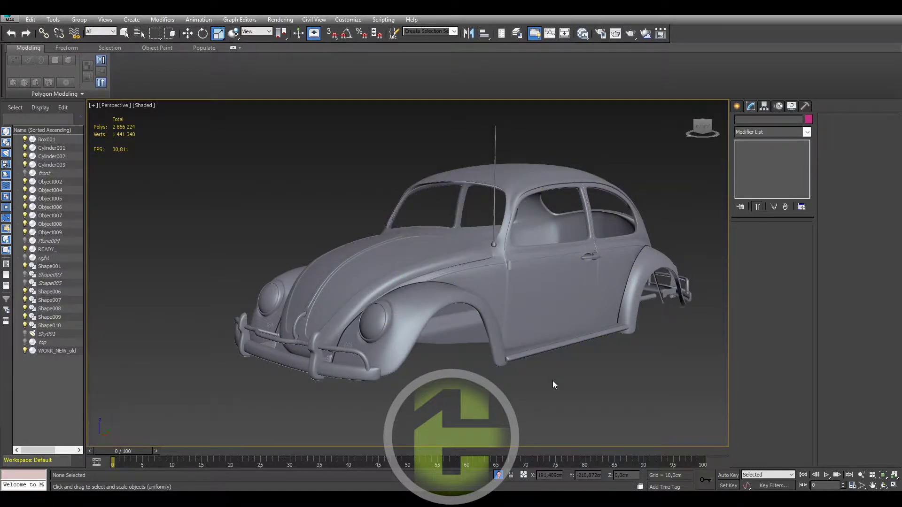
Open the Object Color swatch to pick a grey for the mirror base.
{"action": "scroll", "scroll_direction": "up", "scroll_amount": 3}
{"action": "left_click", "coordinate": [492, 256]}
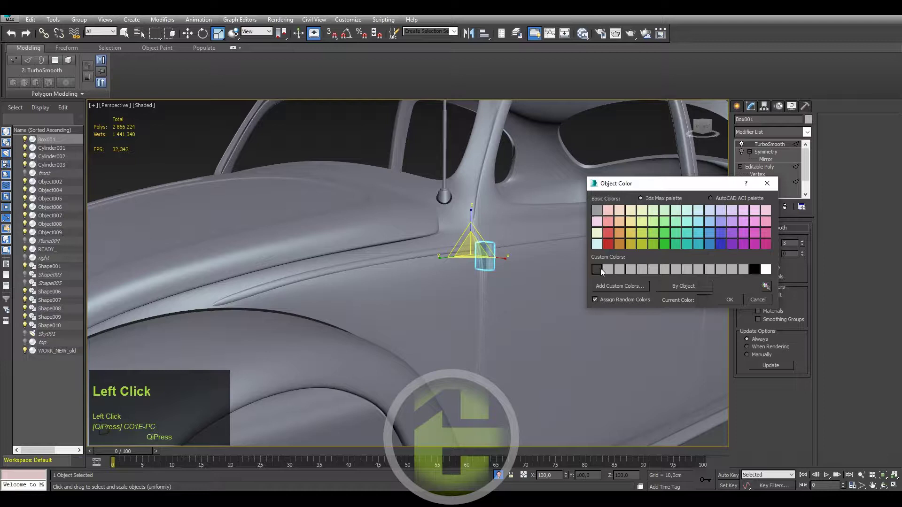
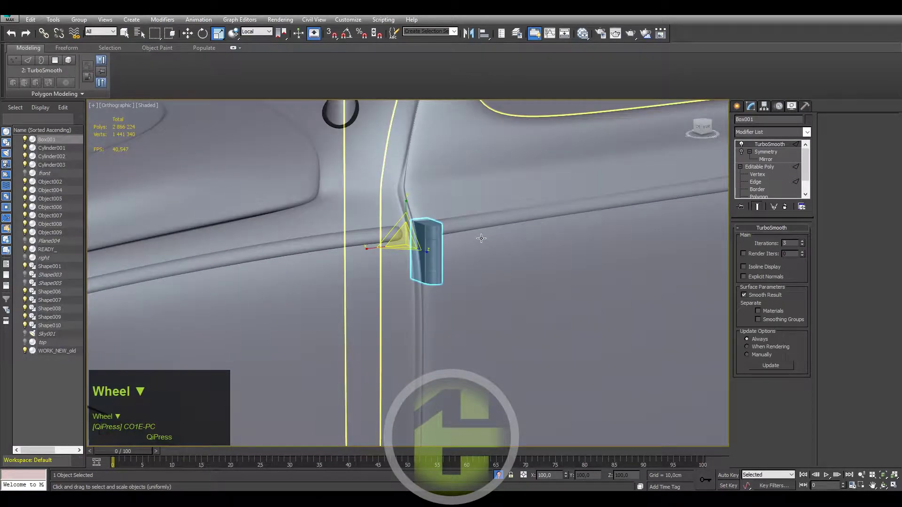
In Perspective, move Box001 onto the body at the door seam, undoing a misplaced move.
{"action": "key", "text": "p"}
{"action": "left_click_drag", "start_coordinate": [470, 249], "coordinate": [463, 234]}
{"action": "scroll", "scroll_direction": "up", "scroll_amount": 3}
{"action": "key", "text": "ctrl+z"}
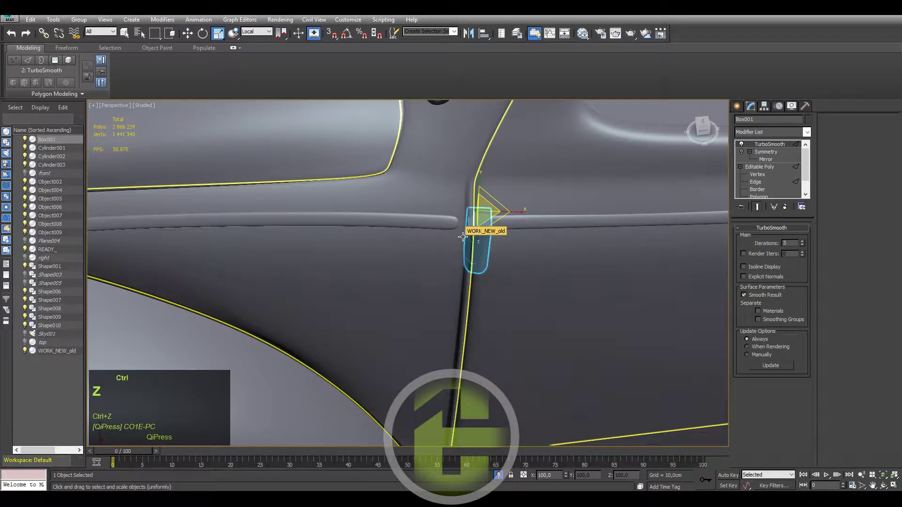
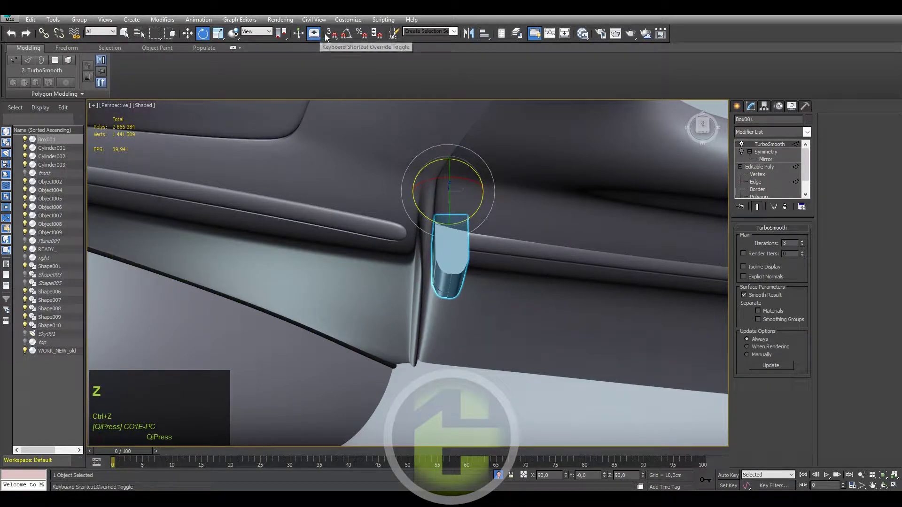
Open Grid and Snap Settings from the Angle Snap toggle to use a 5° step.
{"action": "right_click", "coordinate": [348, 36]}
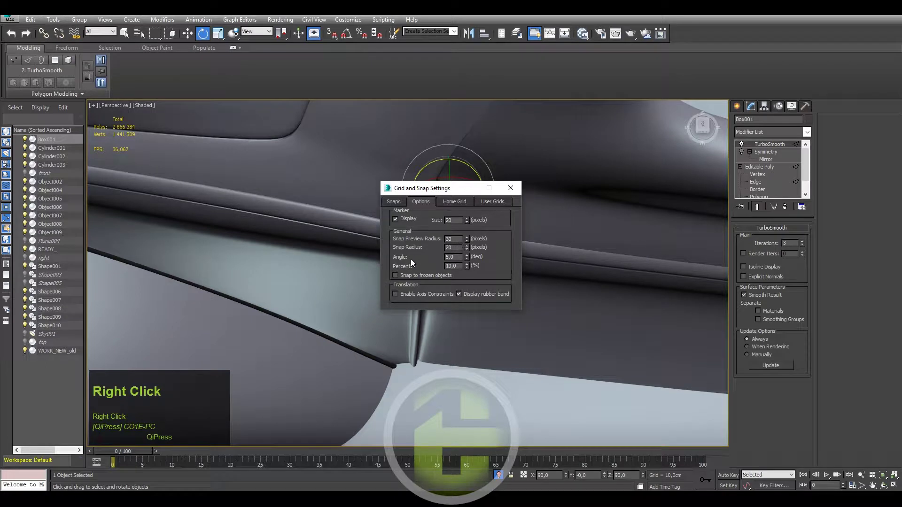
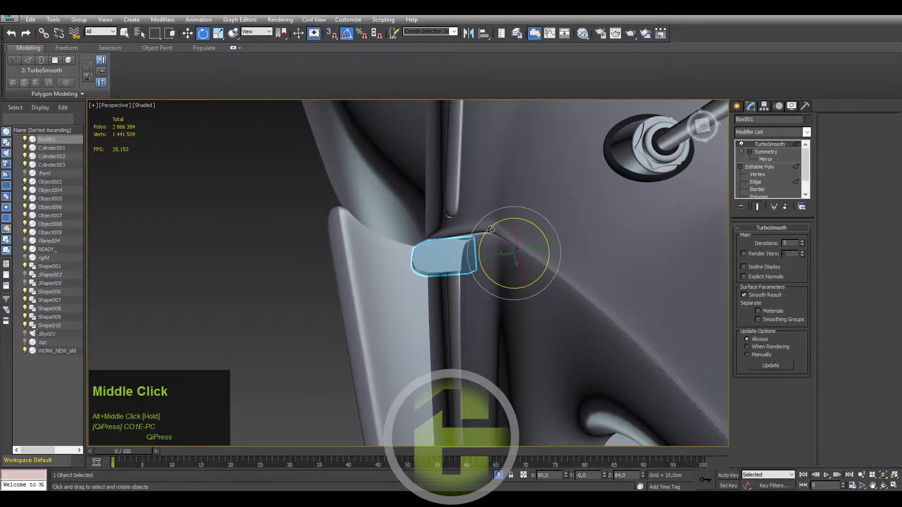
Switch to Top view to check the 5-degree rotated base against the pillar.
{"action": "key", "text": "t"}
{"action": "scroll", "scroll_direction": "down", "scroll_amount": 3}
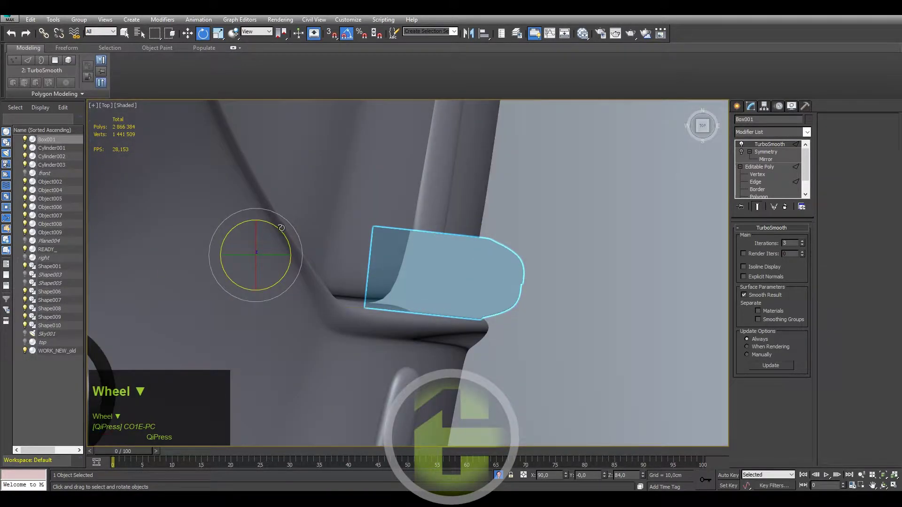
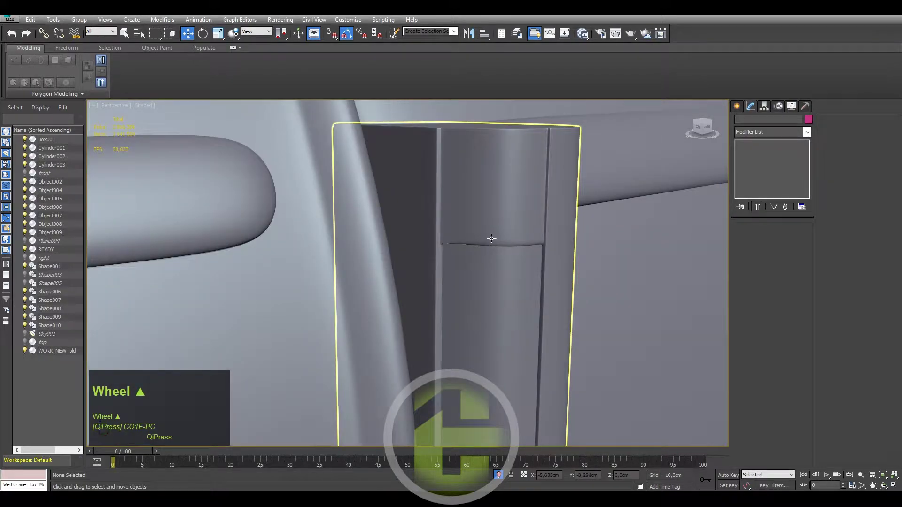
Select Box001, briefly enter its vertex level, then return to the TurboSmooth level.
{"action": "left_click", "coordinate": [486, 265]}
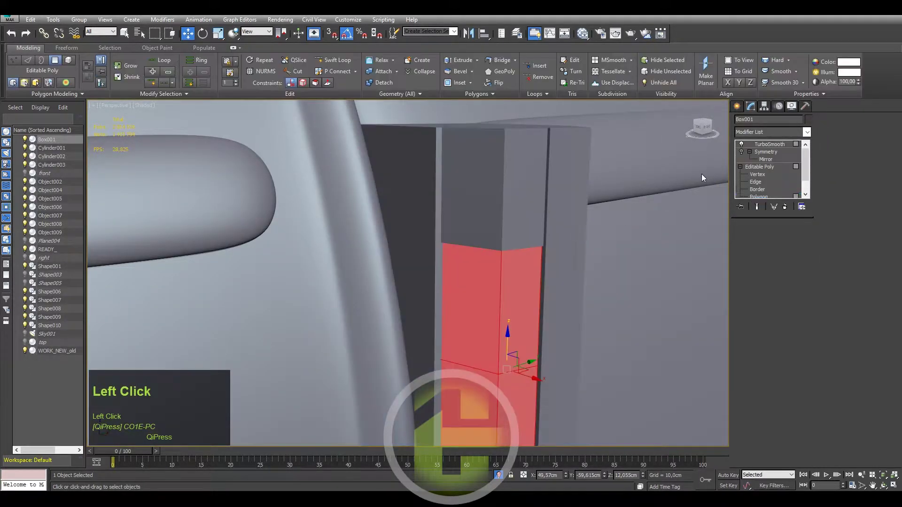
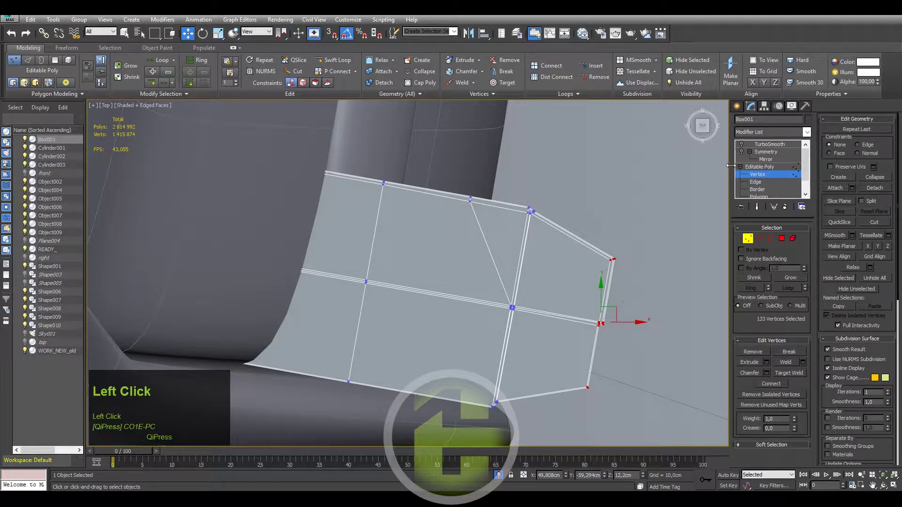
{"action": "left_click", "coordinate": [740, 109]}
{"action": "key", "text": "ctrl+z"}
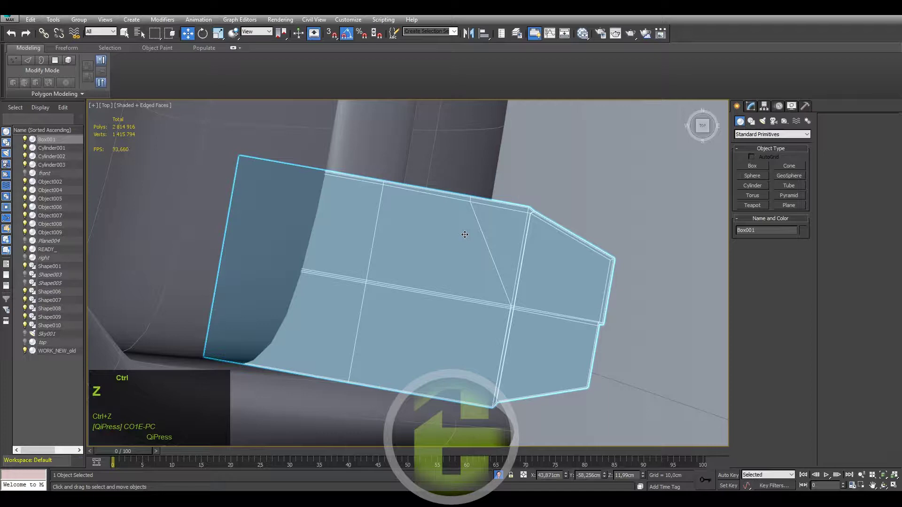
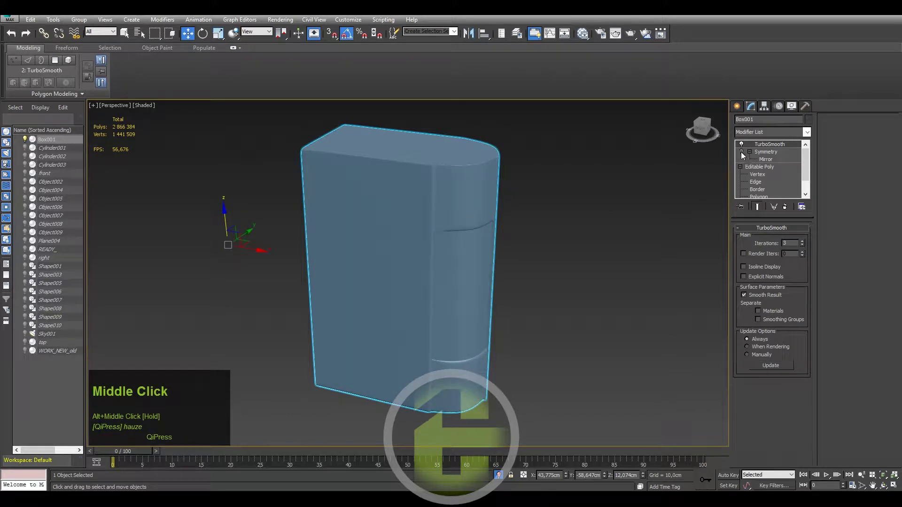
Zoom in and out around the mirror base's inner corner where the loops meet.
{"action": "scroll", "scroll_direction": "up", "scroll_amount": 3}
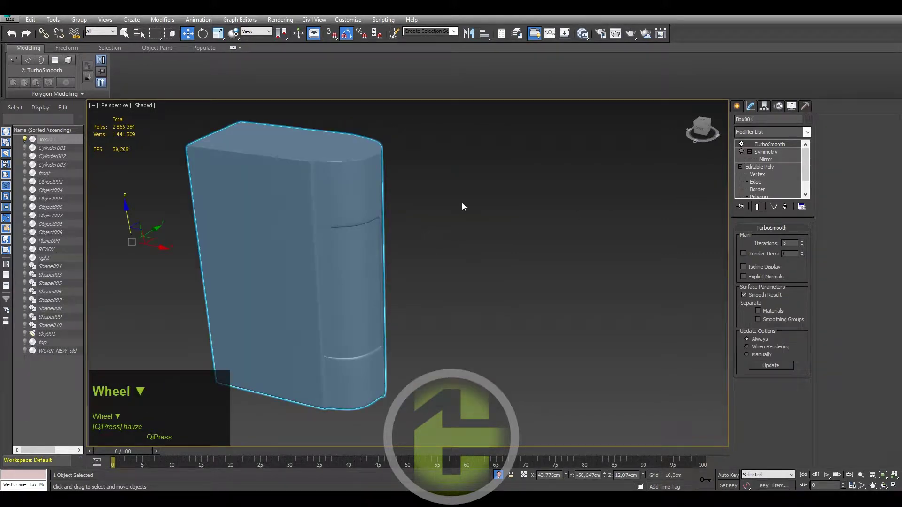
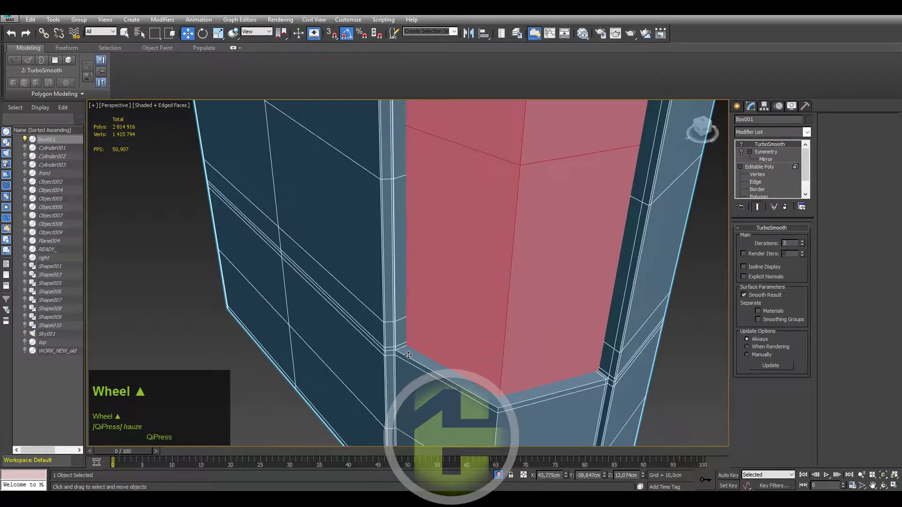
{"action": "scroll", "scroll_direction": "down", "scroll_amount": 3}
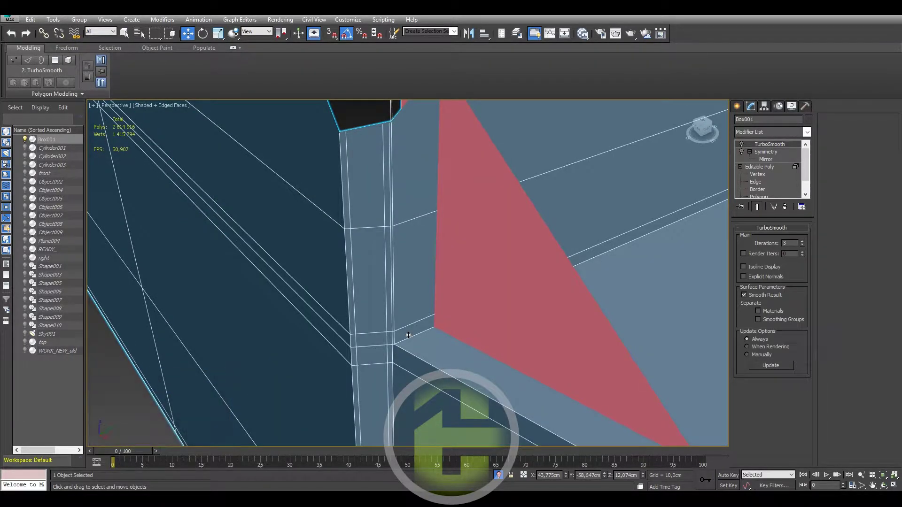
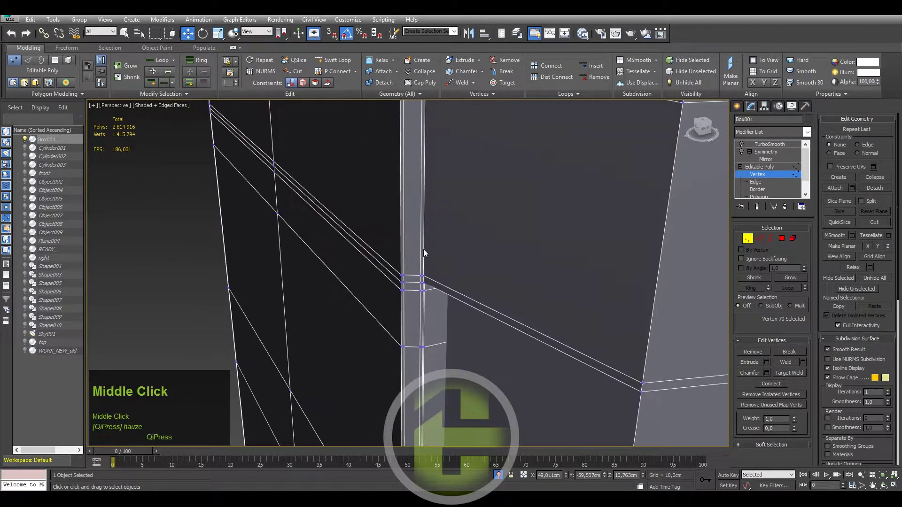
Target Weld the stray inner-corner vertex of the mirror base onto its neighbour.
{"action": "middle_click", "coordinate": [426, 256]}
{"action": "scroll", "scroll_direction": "up", "scroll_amount": 3}
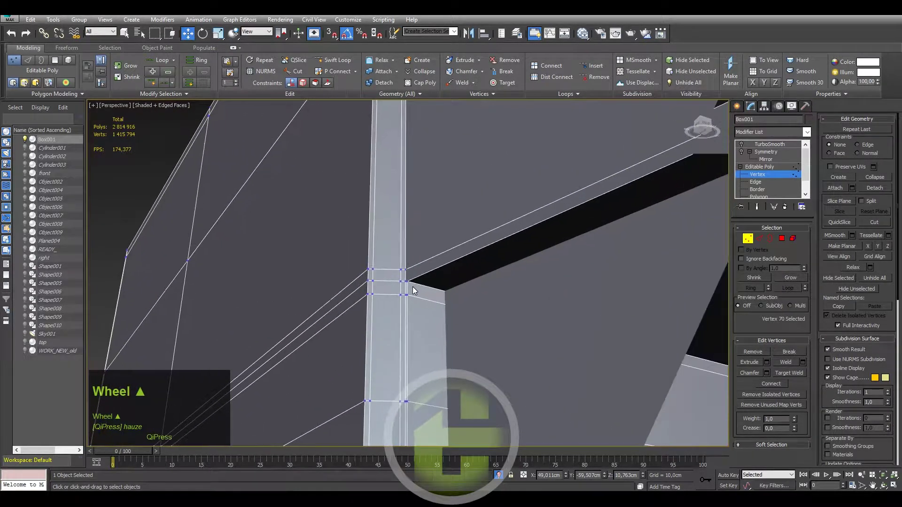
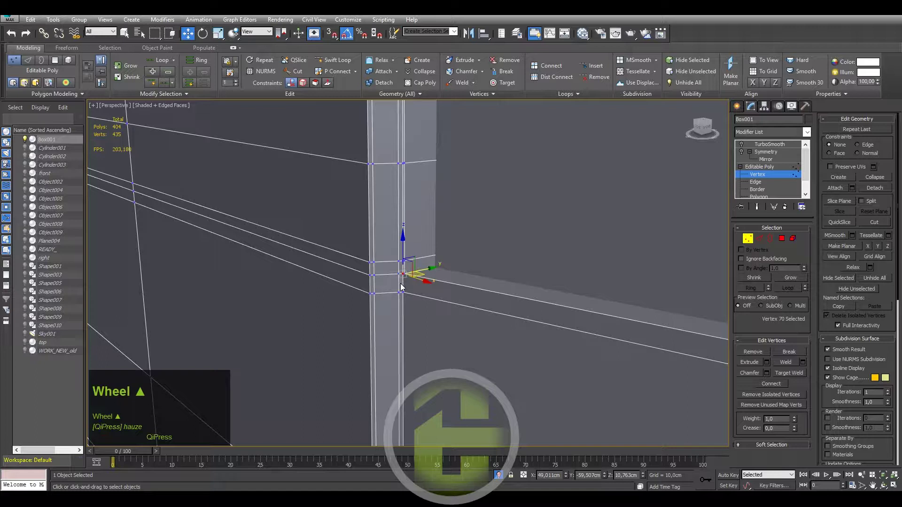
{"action": "left_click", "coordinate": [407, 287]}
{"action": "right_click", "coordinate": [408, 286]}
{"action": "left_click", "coordinate": [396, 348]}
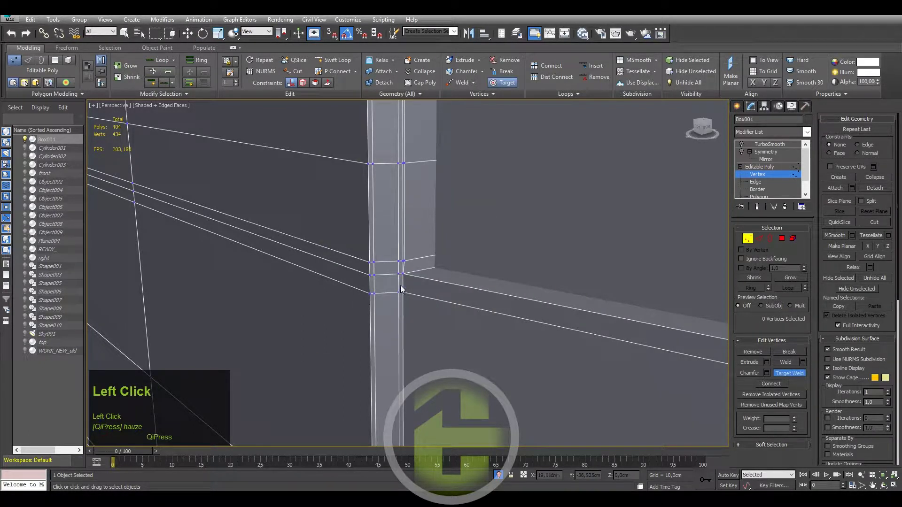
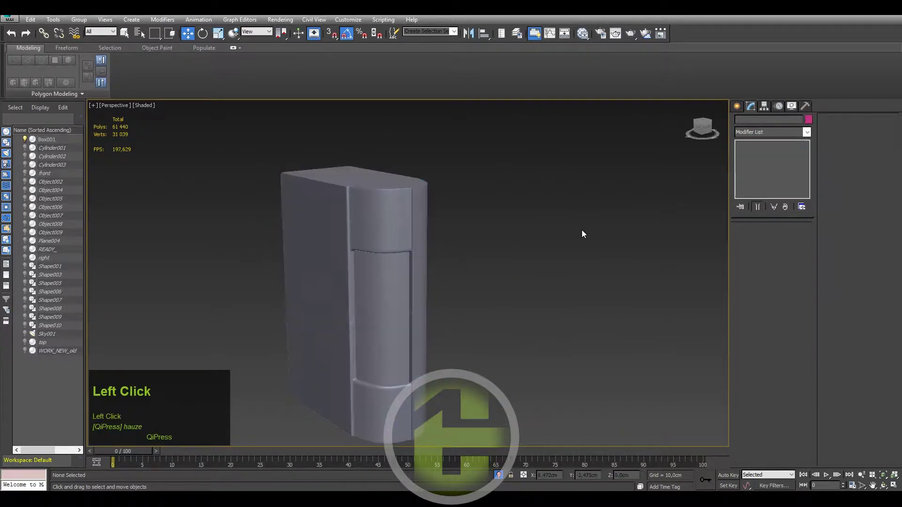
Inspect the mirror block's low-poly cage with edged faces and smoothing toggled off.
{"action": "key", "text": "F4"}
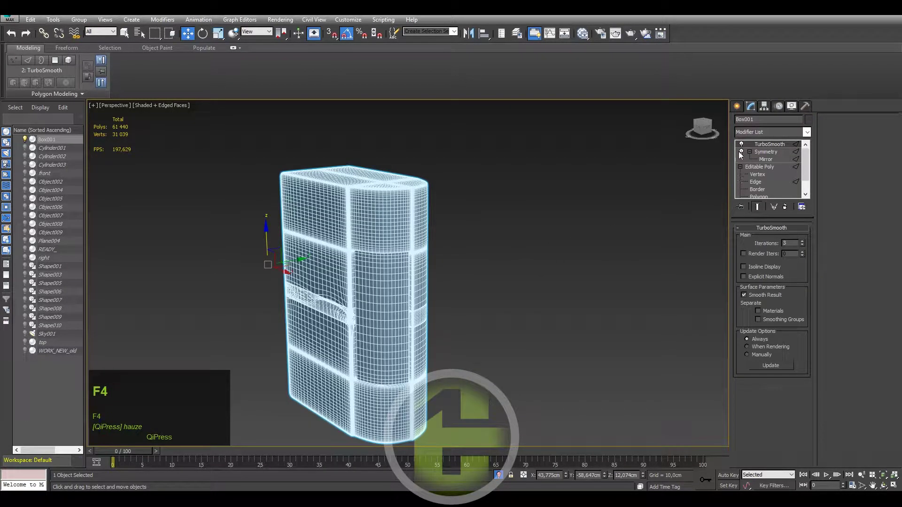
{"action": "left_click", "coordinate": [743, 147]}
{"action": "middle_click", "coordinate": [511, 242]}
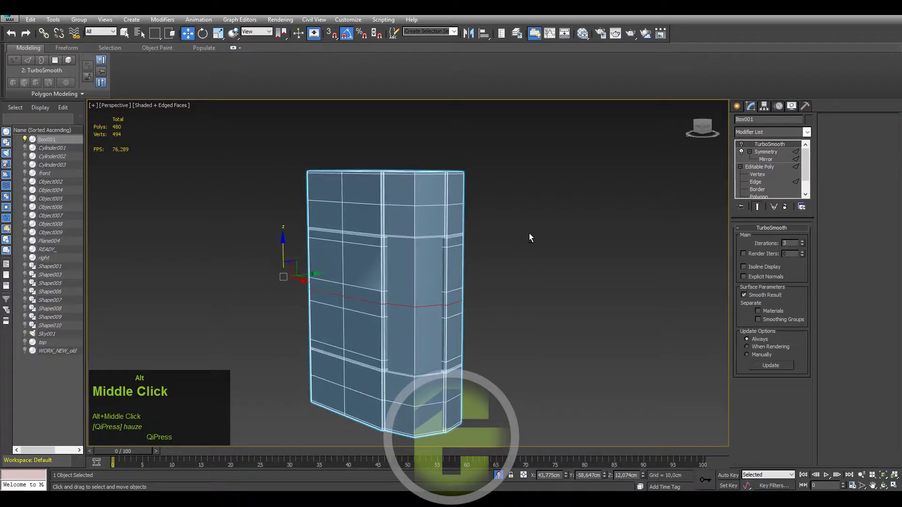
{"action": "left_click", "coordinate": [743, 154]}
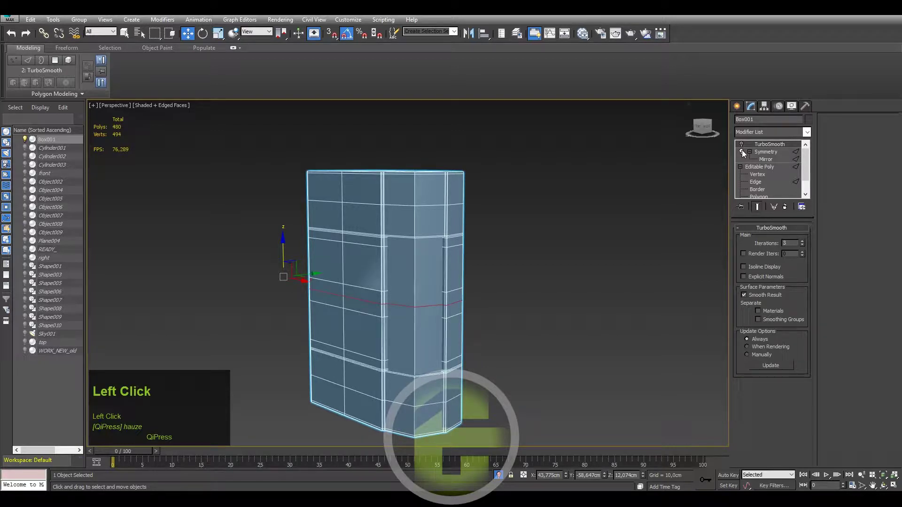
{"action": "left_click_drag", "start_coordinate": [500, 218], "coordinate": [744, 155]}
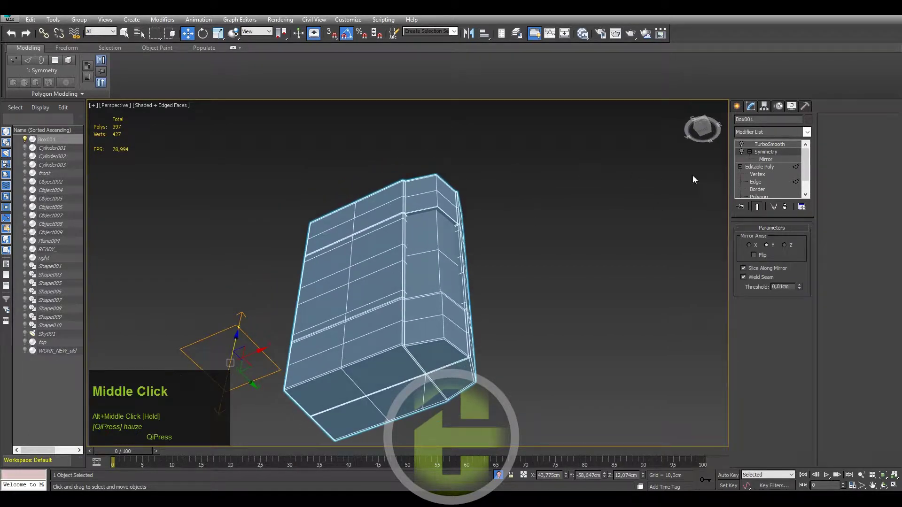
{"action": "left_click", "coordinate": [745, 155]}
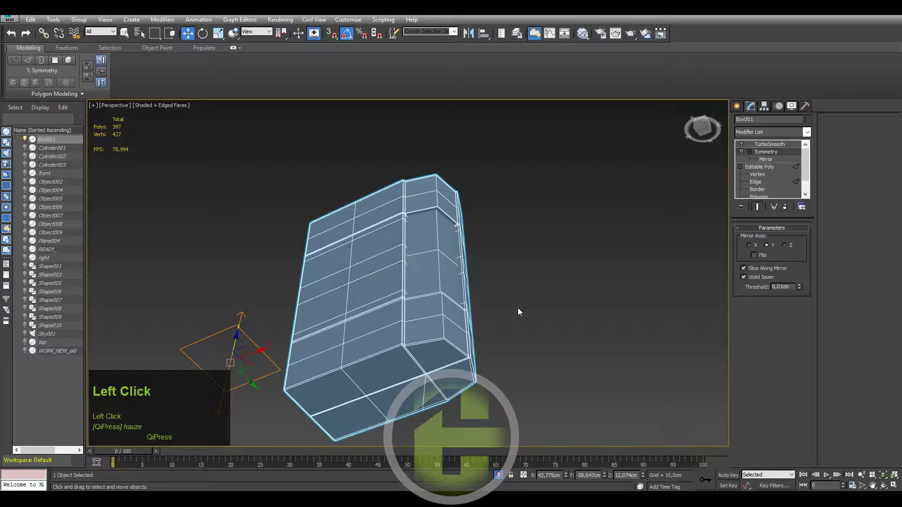
{"action": "scroll", "scroll_direction": "up", "scroll_amount": 3}
Re-enable Symmetry and set its Weld Seam Threshold to 0 cm.
{"action": "left_click", "coordinate": [742, 152]}
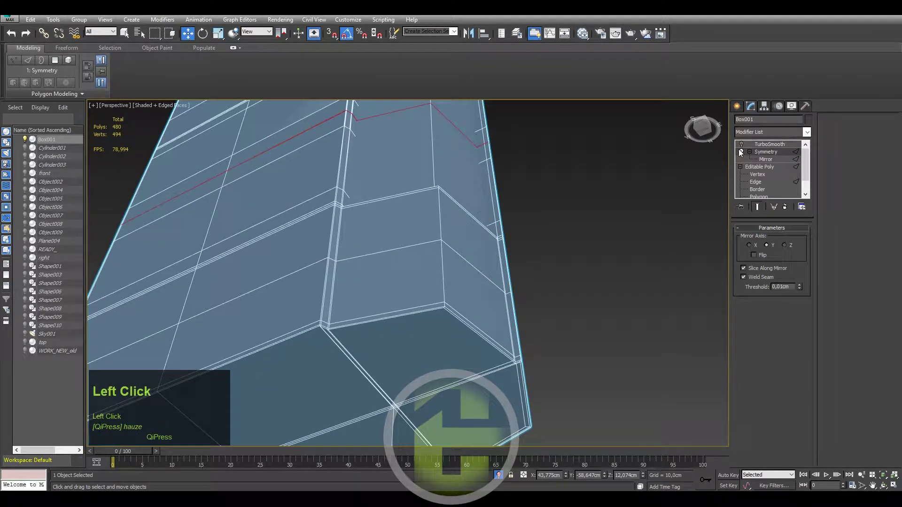
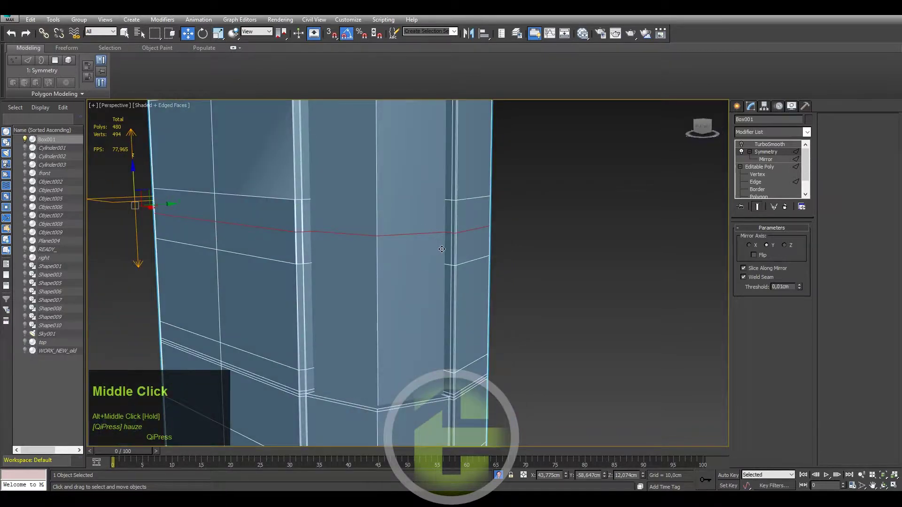
{"action": "left_click", "coordinate": [743, 155]}
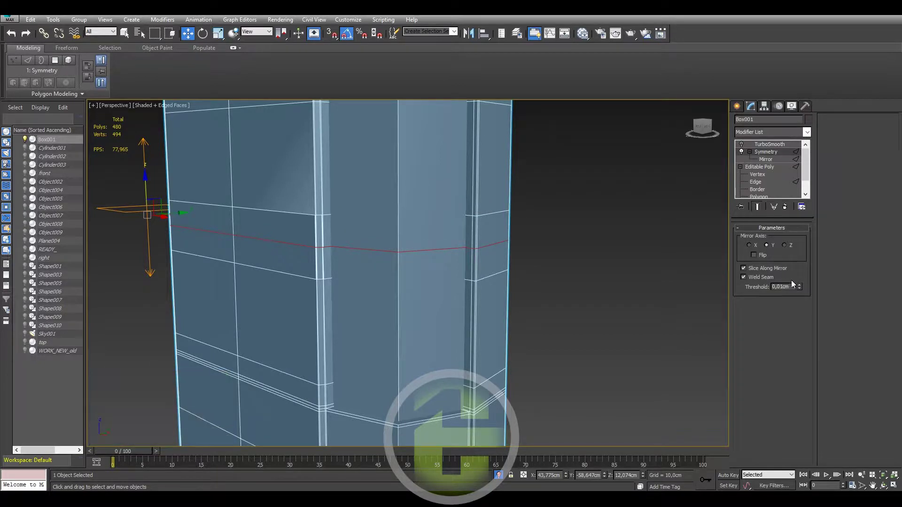
{"action": "left_click", "coordinate": [802, 291]}
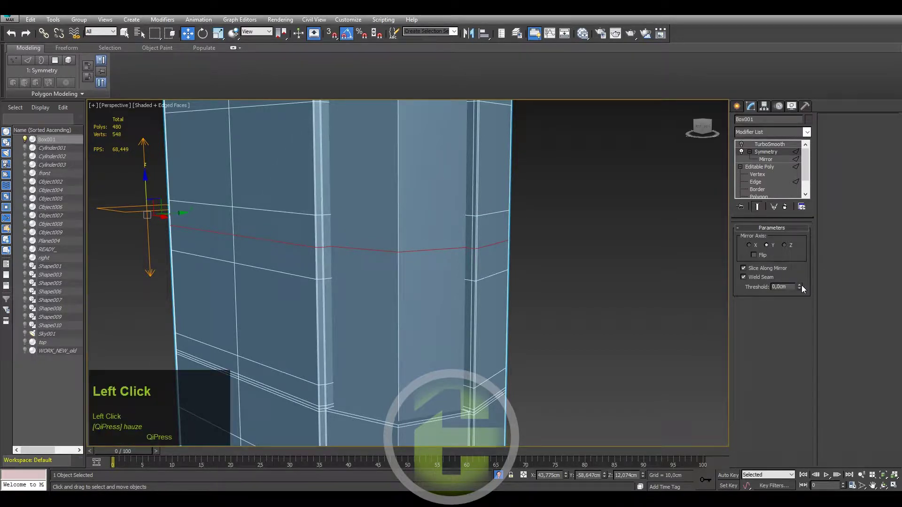
Collapse the Symmetry modifier into the mirror's Editable Poly, keeping TurboSmooth above.
{"action": "right_click", "coordinate": [766, 153]}
{"action": "left_click_drag", "start_coordinate": [789, 233], "coordinate": [807, 366]}
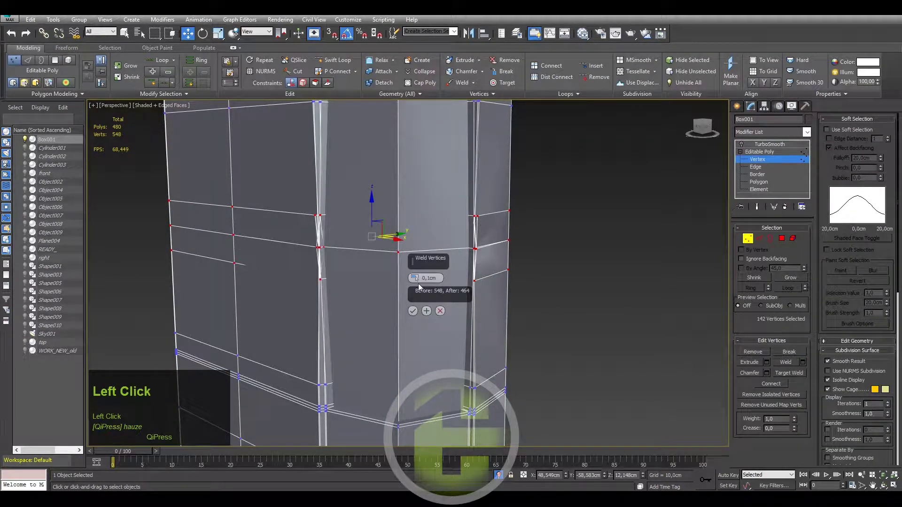
Try seam weld thresholds in the Weld Vertices caddy, then cancel without welding.
{"action": "right_click", "coordinate": [417, 280]}
{"action": "left_click", "coordinate": [417, 280]}
{"action": "right_click", "coordinate": [417, 280]}
{"action": "left_click", "coordinate": [417, 280]}
{"action": "right_click", "coordinate": [417, 280]}
{"action": "scroll", "scroll_direction": "up", "scroll_amount": 3}
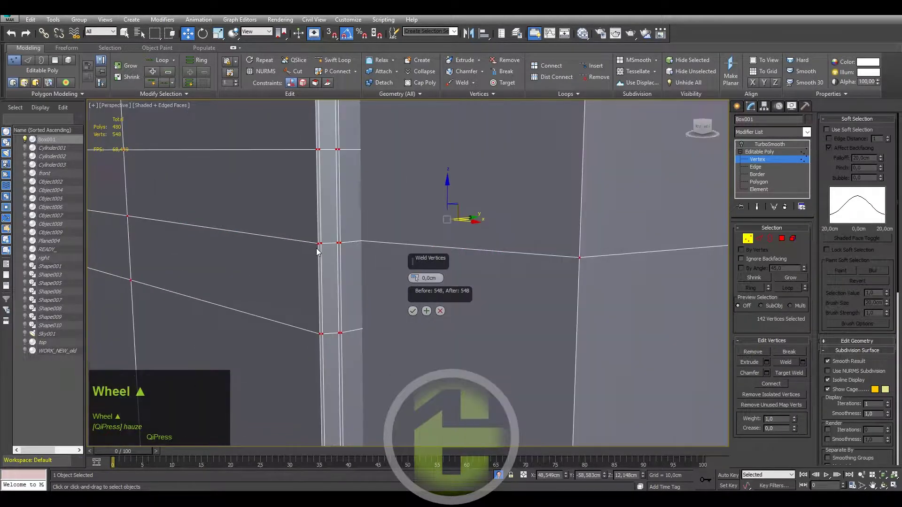
{"action": "left_click", "coordinate": [418, 278]}
Switch the mirror to Edge sub-object level.
{"action": "right_click", "coordinate": [418, 277]}
{"action": "left_click", "coordinate": [446, 312]}
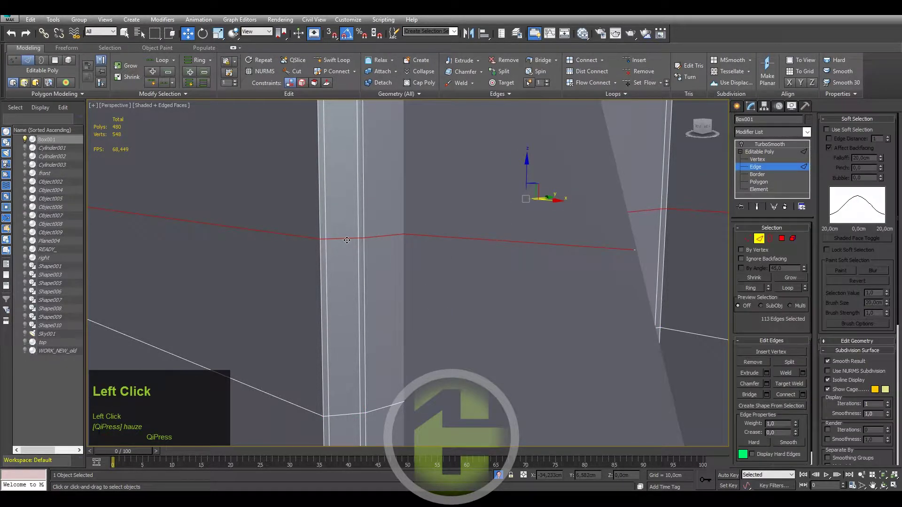
{"action": "scroll", "scroll_direction": "down", "scroll_amount": 3}
Preview the mirror with TurboSmooth, revealing pinching near the seam.
{"action": "left_click", "coordinate": [766, 146]}
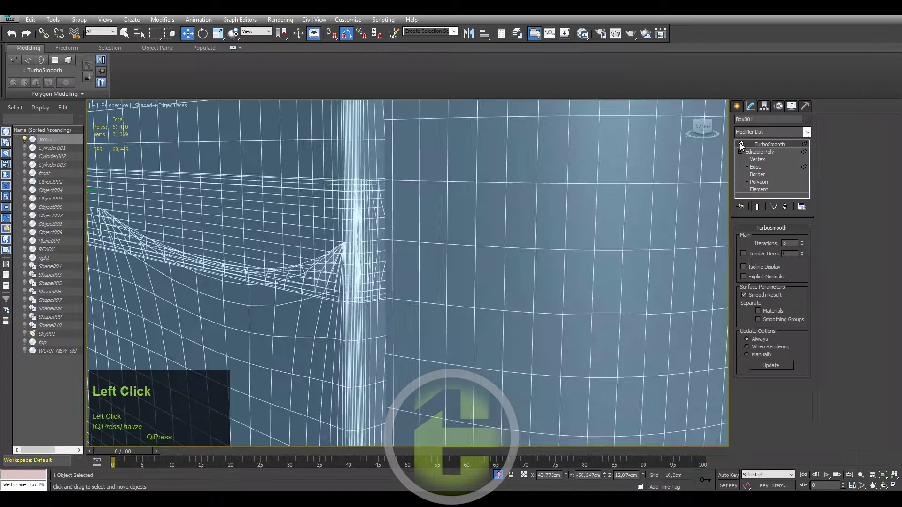
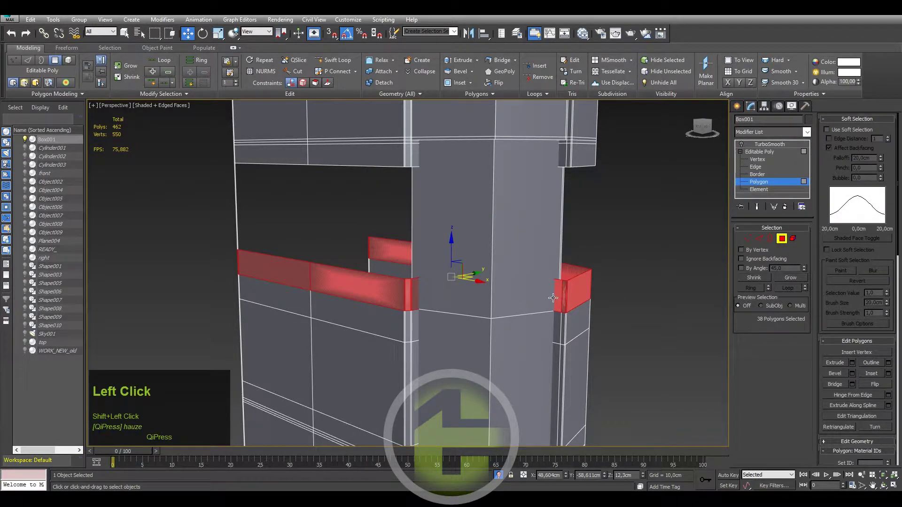
Delete the selected seam strip polygons, bringing the mirror to 404 polygons.
{"action": "key", "text": "Delete"}
{"action": "left_click", "coordinate": [399, 319]}
{"action": "left_click", "coordinate": [410, 318]}
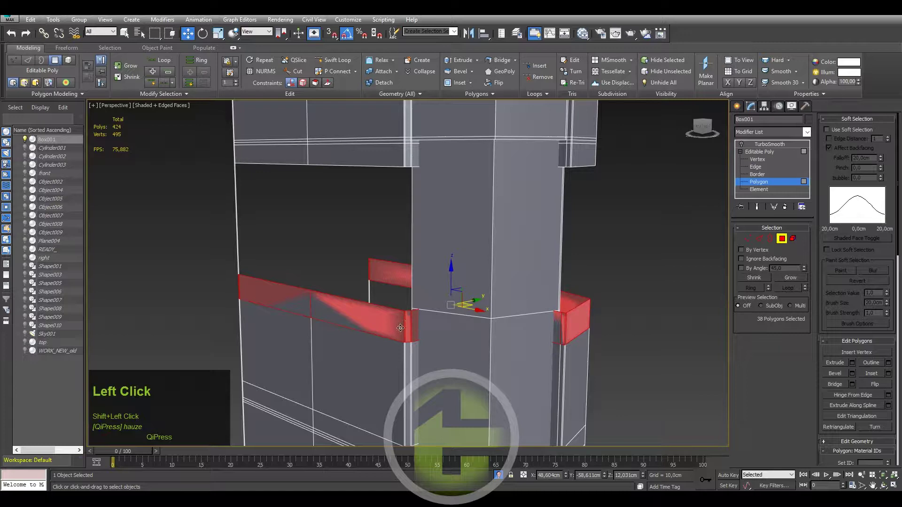
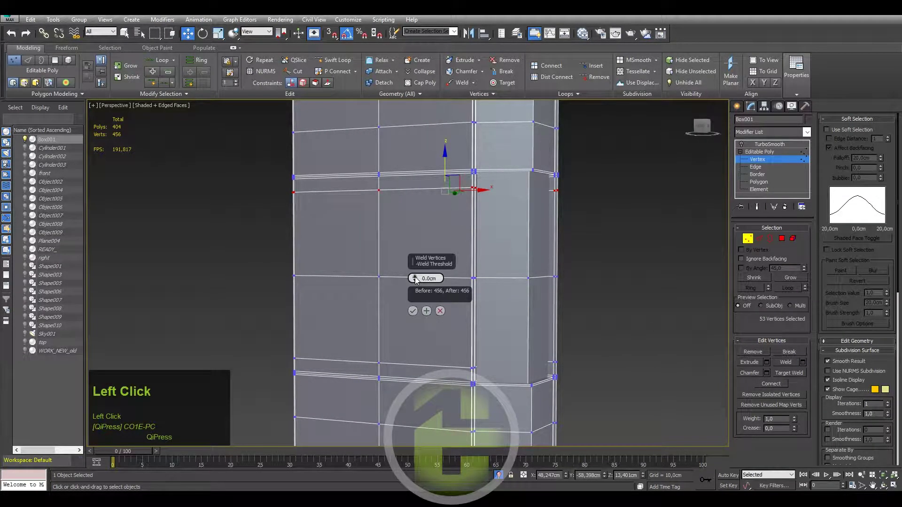
Confirm a zero-threshold weld on the 53 seam vertices, leaving 456 vertices.
{"action": "right_click", "coordinate": [419, 279]}
{"action": "left_click", "coordinate": [418, 279]}
{"action": "left_click", "coordinate": [419, 279]}
{"action": "scroll", "scroll_direction": "up", "scroll_amount": 3}
{"action": "right_click", "coordinate": [421, 278]}
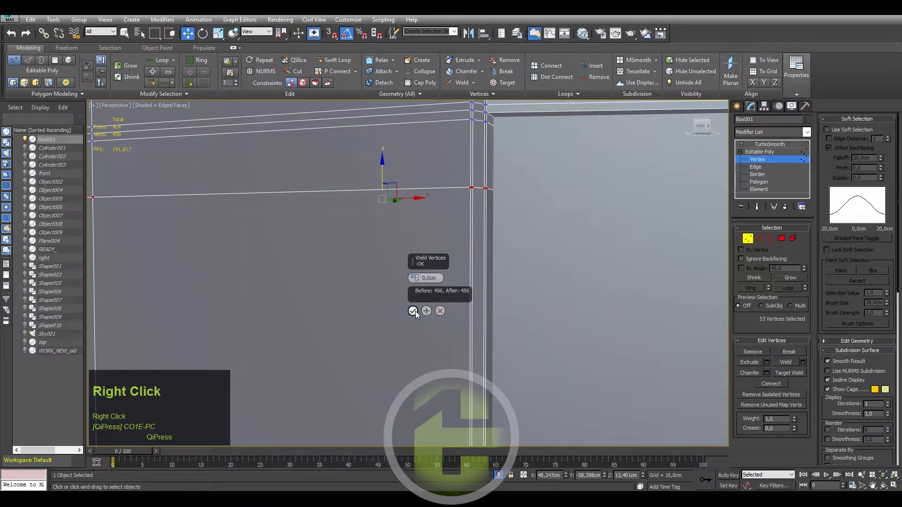
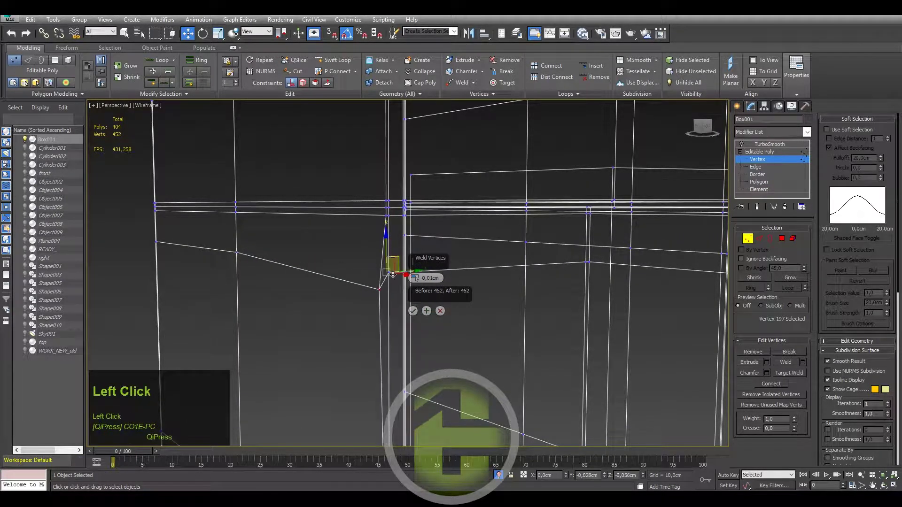
In wireframe, weld the first stray seam vertex pairs with Apply and Continue.
{"action": "key", "text": "ctrl+z"}
{"action": "left_click_drag", "start_coordinate": [398, 298], "coordinate": [429, 311]}
{"action": "middle_click", "coordinate": [366, 280]}
{"action": "left_click_drag", "start_coordinate": [360, 289], "coordinate": [429, 313]}
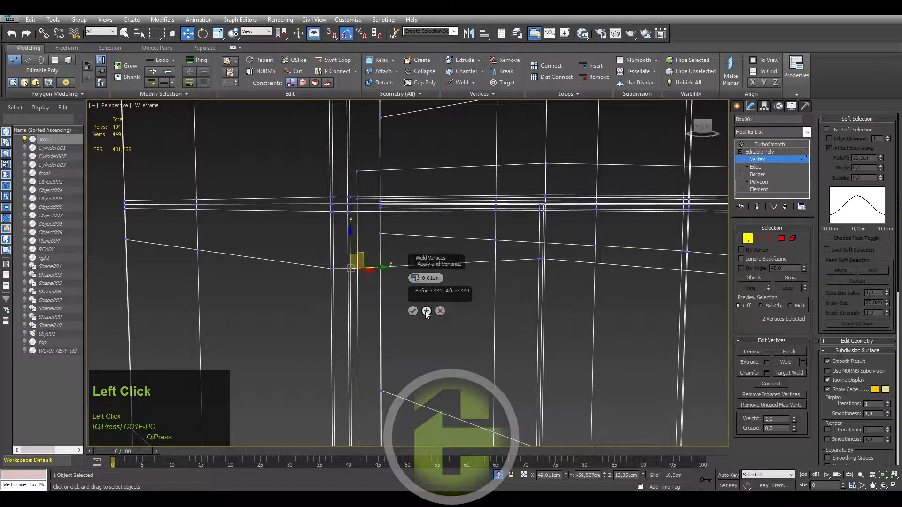
{"action": "middle_click", "coordinate": [362, 279]}
{"action": "left_click", "coordinate": [353, 250]}
{"action": "left_click_drag", "start_coordinate": [345, 275], "coordinate": [364, 248]}
{"action": "left_click_drag", "start_coordinate": [364, 247], "coordinate": [427, 313]}
{"action": "middle_click", "coordinate": [520, 268]}
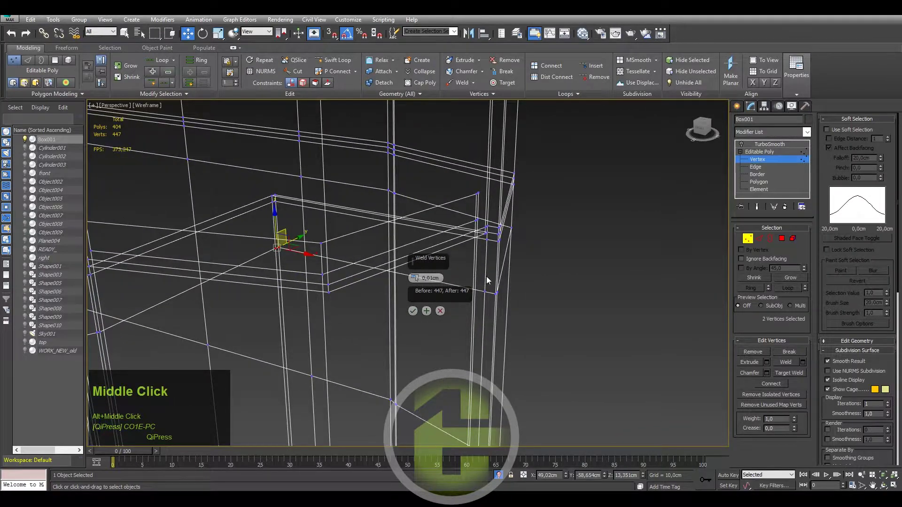
{"action": "left_click", "coordinate": [493, 276]}
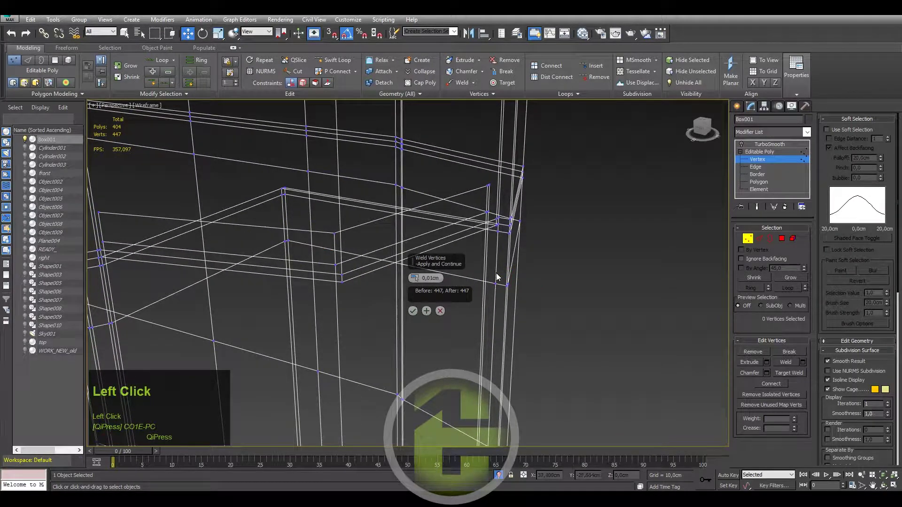
{"action": "left_click_drag", "start_coordinate": [429, 311], "coordinate": [431, 311]}
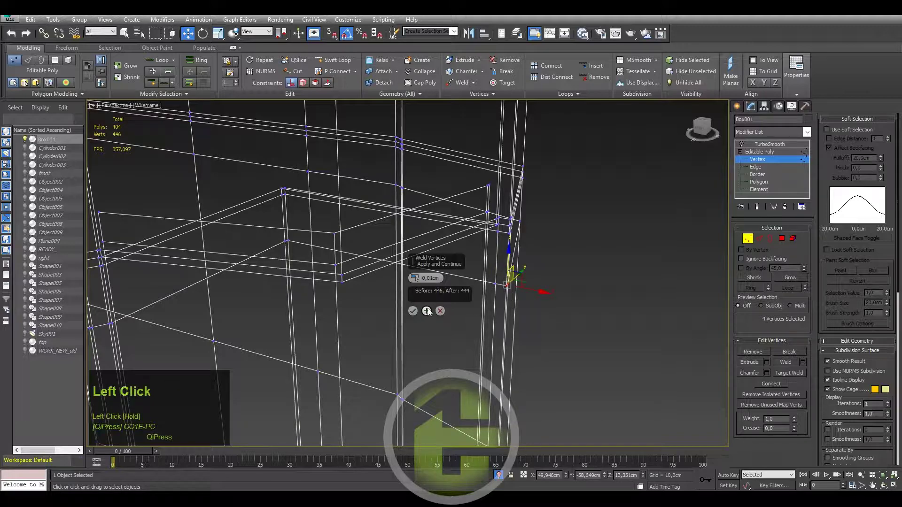
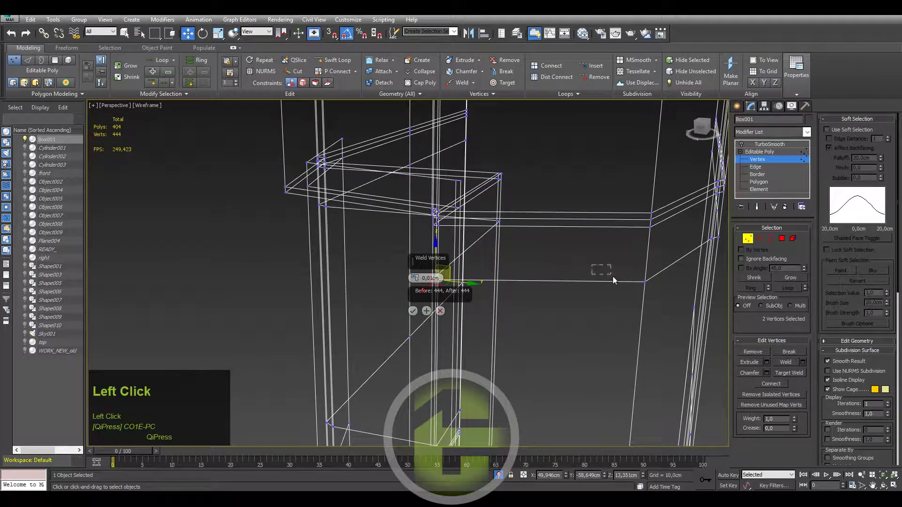
{"action": "left_click_drag", "start_coordinate": [501, 264], "coordinate": [886, 474]}
{"action": "left_click", "coordinate": [886, 474]}
Weld the remaining open vertex pairs, bringing the cage below 440 vertices.
{"action": "middle_click", "coordinate": [544, 267]}
{"action": "scroll", "scroll_direction": "down", "scroll_amount": 3}
{"action": "middle_click", "coordinate": [550, 247]}
{"action": "left_click_drag", "start_coordinate": [595, 224], "coordinate": [614, 248]}
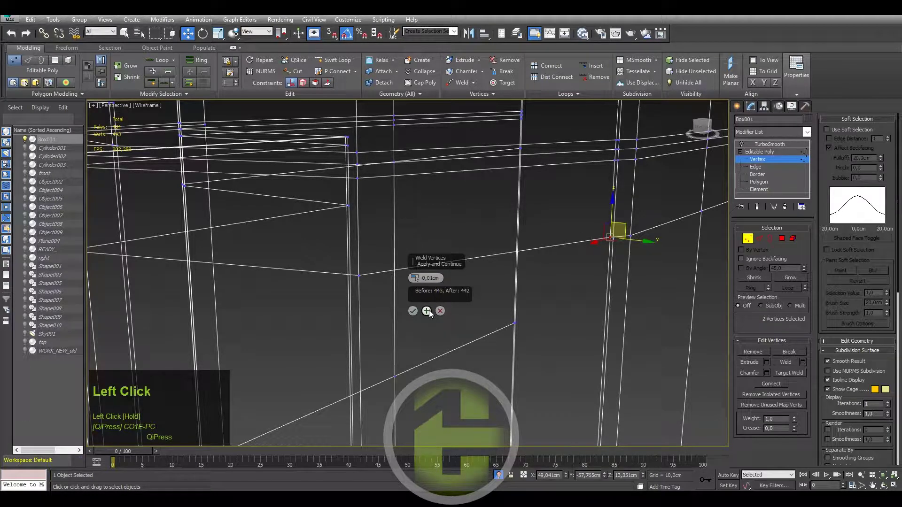
{"action": "left_click_drag", "start_coordinate": [614, 249], "coordinate": [430, 317]}
{"action": "left_click", "coordinate": [429, 318]}
{"action": "left_click", "coordinate": [431, 312]}
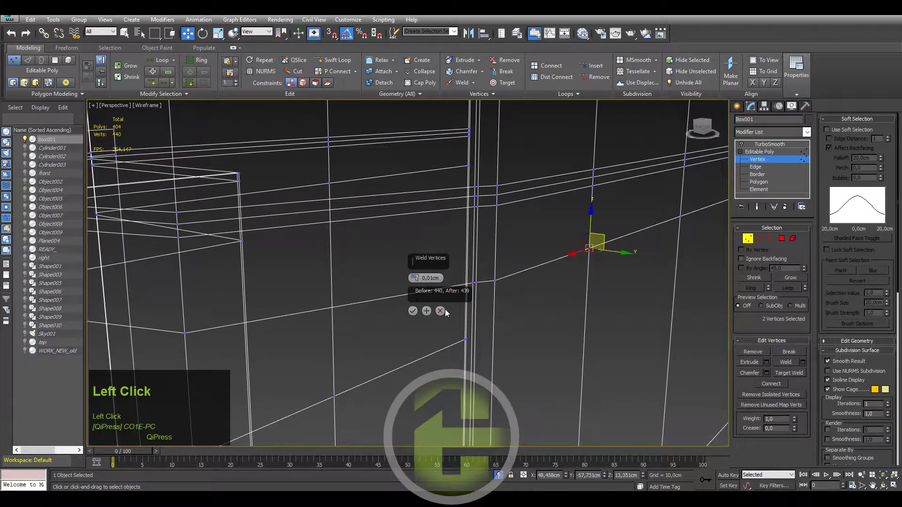
{"action": "middle_click", "coordinate": [689, 228]}
{"action": "left_click", "coordinate": [430, 312]}
{"action": "left_click_drag", "start_coordinate": [655, 224], "coordinate": [429, 313]}
{"action": "left_click", "coordinate": [429, 313]}
Exit sub-object level and show the smoothed mirror result in shaded view.
{"action": "scroll", "scroll_direction": "down", "scroll_amount": 3}
{"action": "middle_click", "coordinate": [507, 258]}
{"action": "key", "text": "F3"}
{"action": "left_click", "coordinate": [887, 479]}
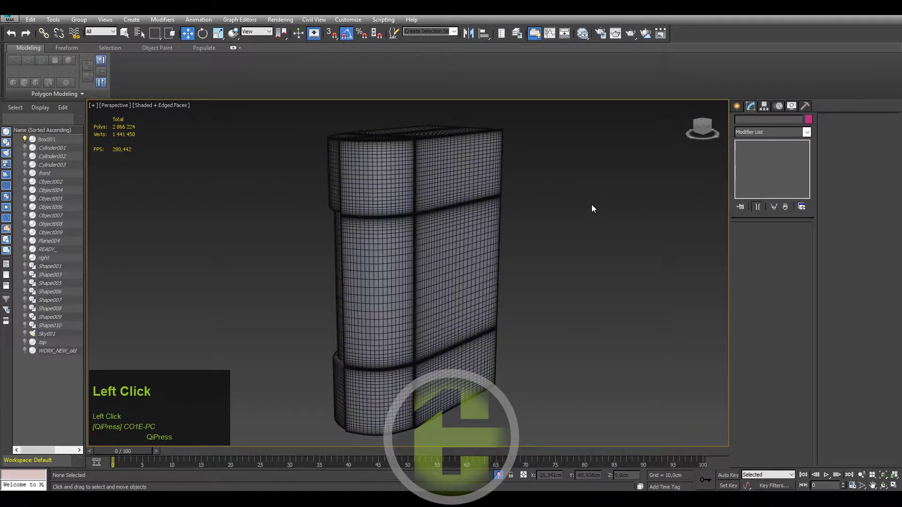
Review the smoothed mirror as a plain shaded solid from several angles.
{"action": "key", "text": "F4"}
{"action": "left_click_drag", "start_coordinate": [436, 215], "coordinate": [511, 232]}
{"action": "key", "text": "F4"}
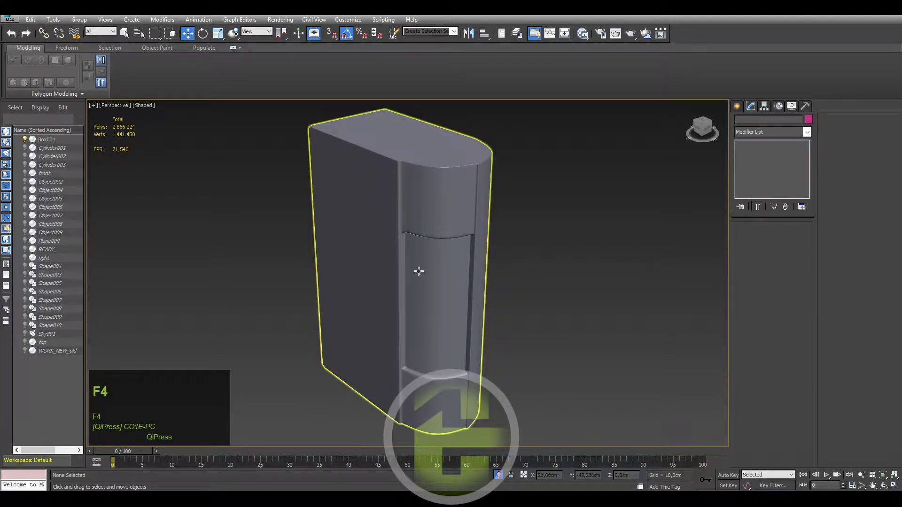
{"action": "scroll", "scroll_direction": "up", "scroll_amount": 3}
{"action": "left_click_drag", "start_coordinate": [438, 212], "coordinate": [493, 250]}
{"action": "scroll", "scroll_direction": "down", "scroll_amount": 3}
{"action": "left_click_drag", "start_coordinate": [478, 252], "coordinate": [553, 258]}
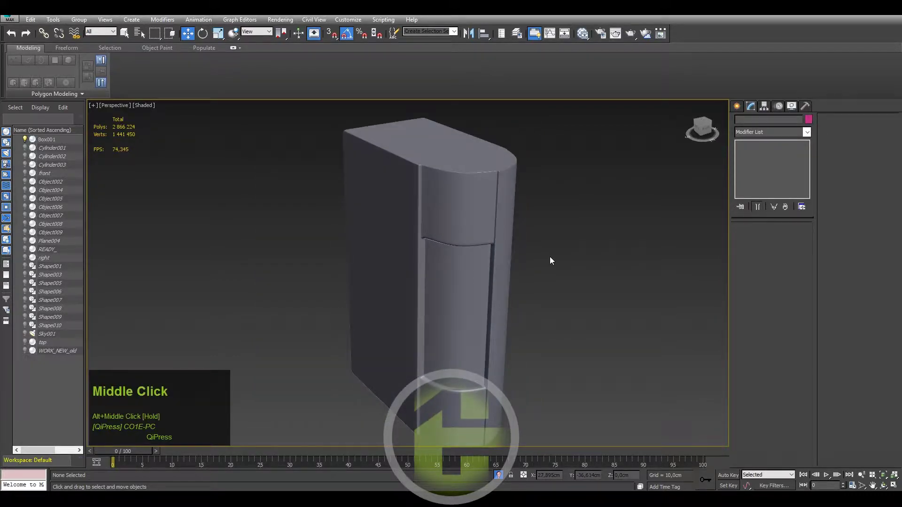
End Isolate to bring the whole Beetle back into view around the mirror.
{"action": "right_click", "coordinate": [553, 259]}
{"action": "left_click", "coordinate": [566, 218]}
{"action": "scroll", "scroll_direction": "down", "scroll_amount": 3}
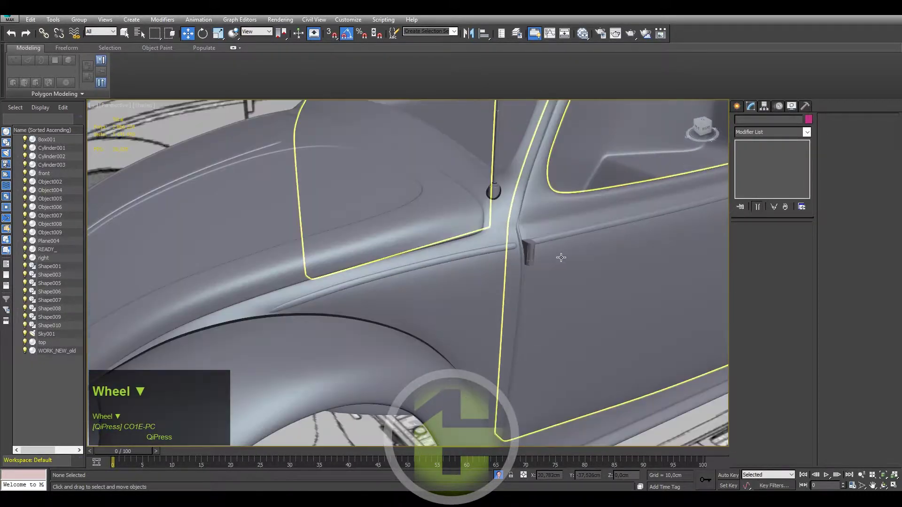
Select the mirror piece Box001 at the door seam, showing its 3-iteration TurboSmooth.
{"action": "left_click_drag", "start_coordinate": [571, 239], "coordinate": [544, 247]}
{"action": "scroll", "scroll_direction": "up", "scroll_amount": 3}
{"action": "left_click", "coordinate": [544, 249]}
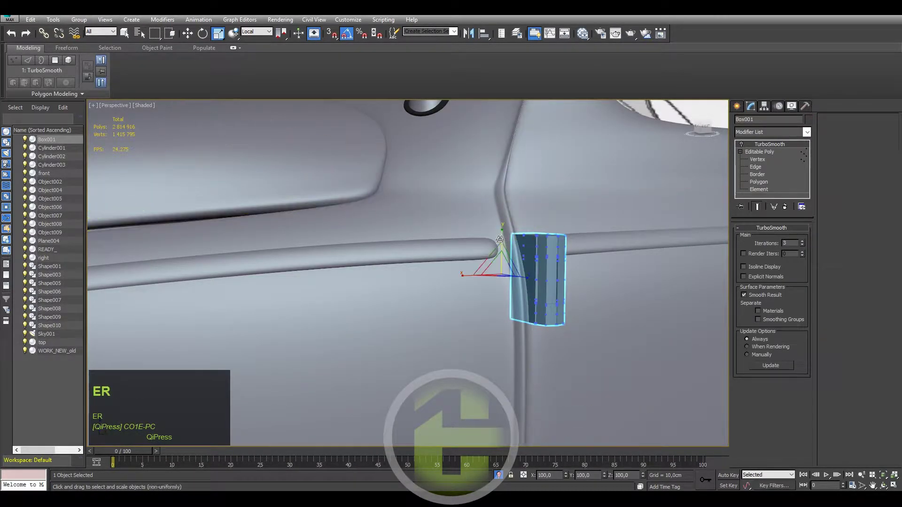
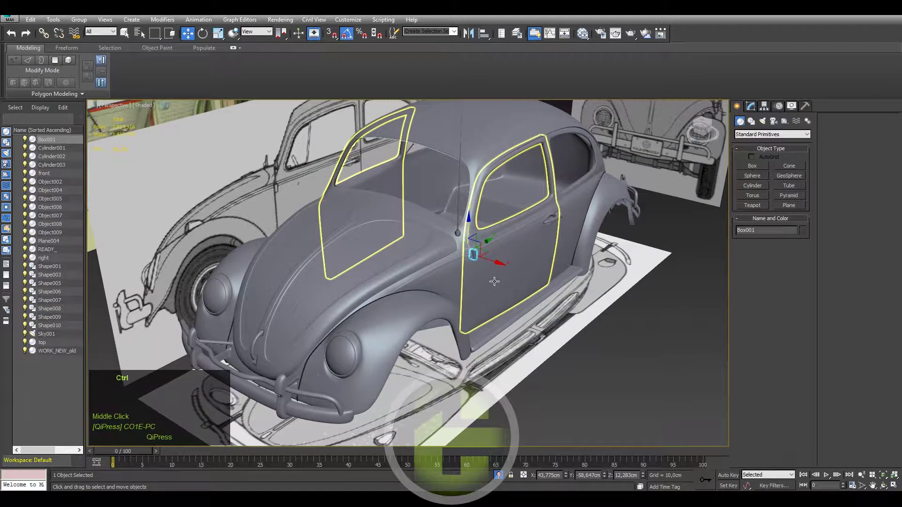
{"action": "key", "text": "ctrl+s"}
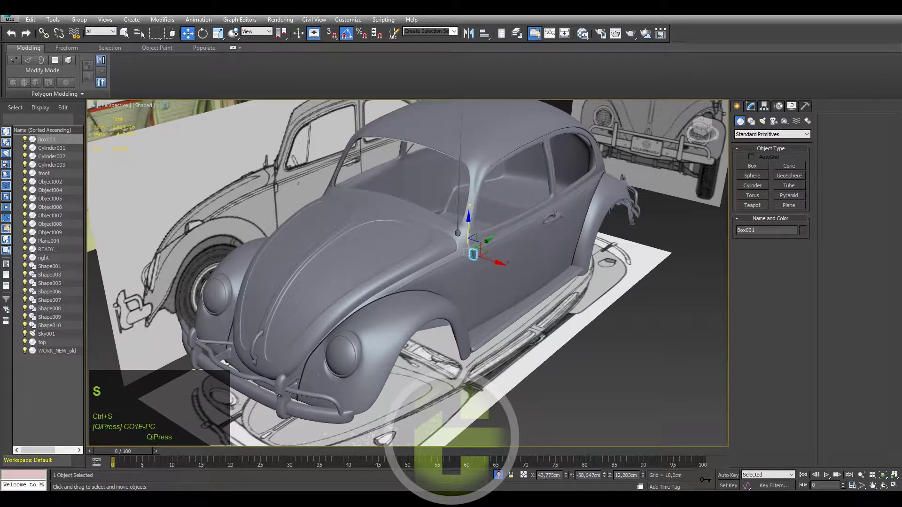
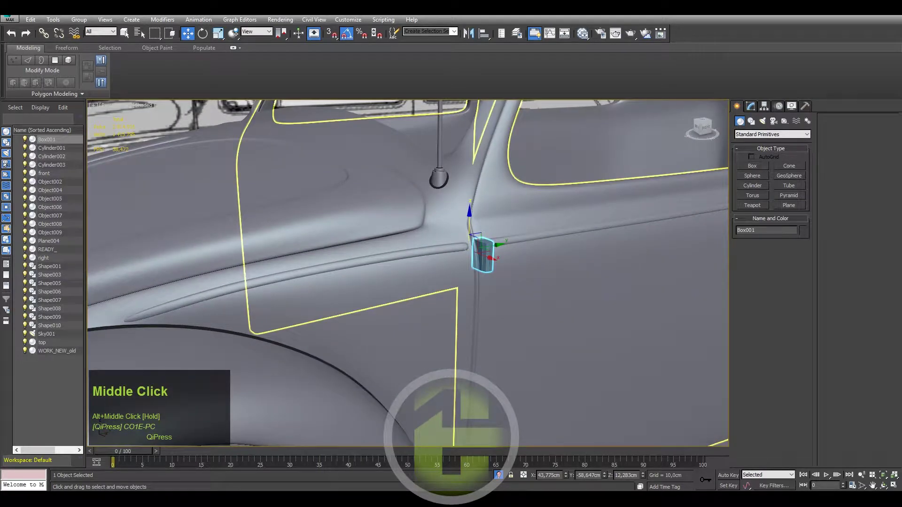
{"action": "scroll", "scroll_direction": "up", "scroll_amount": 3}
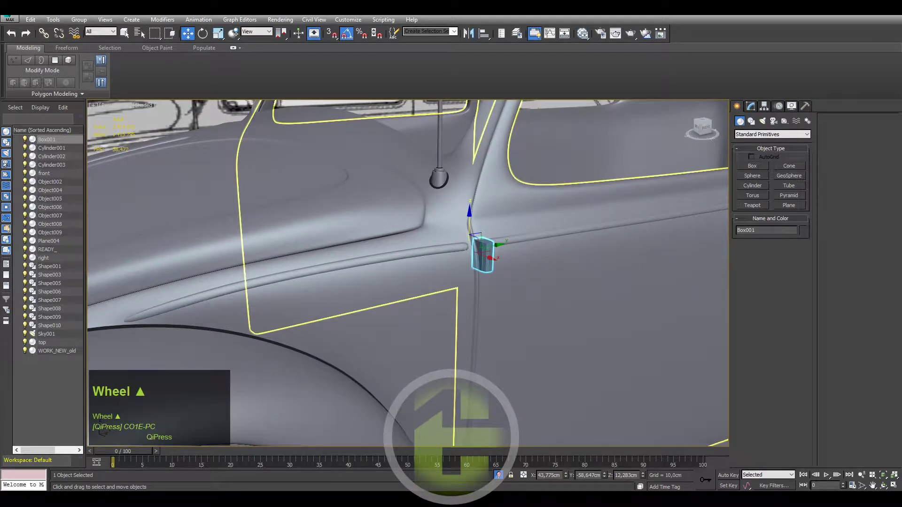
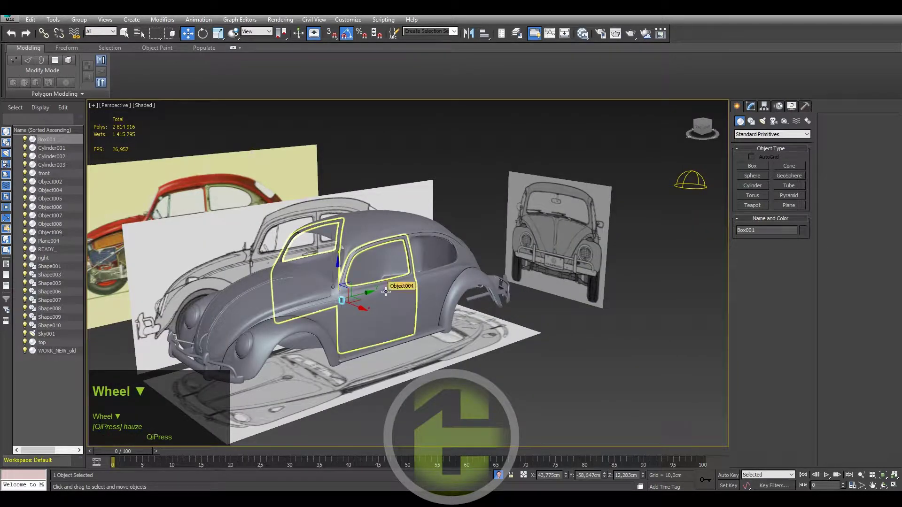
{"action": "scroll", "scroll_direction": "up", "scroll_amount": 3}
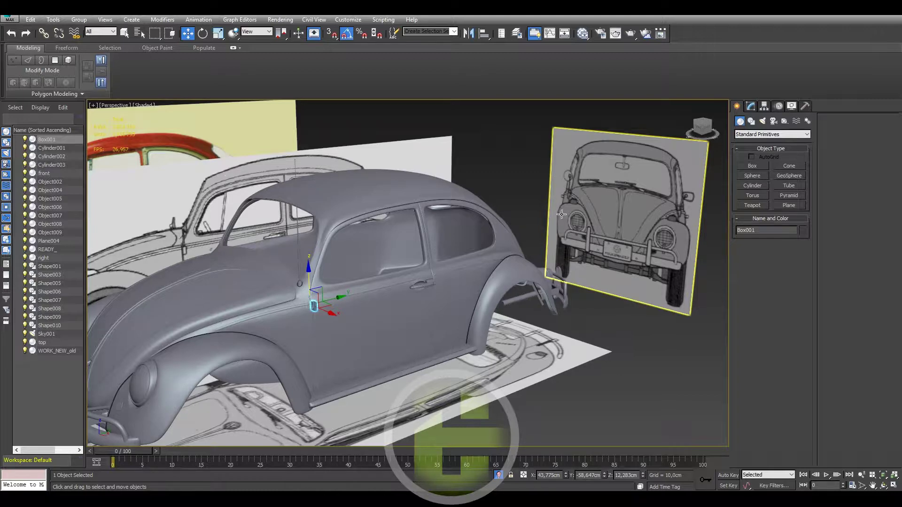
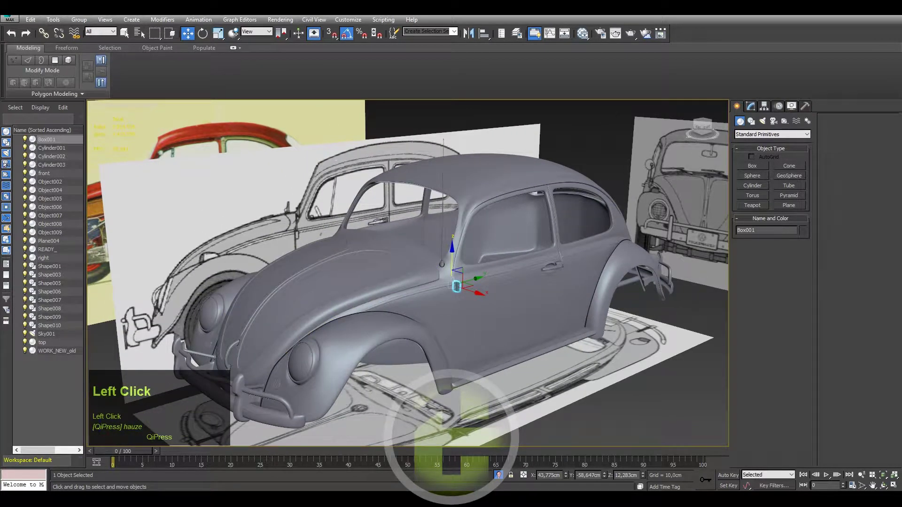
{"action": "key", "text": "Right"}
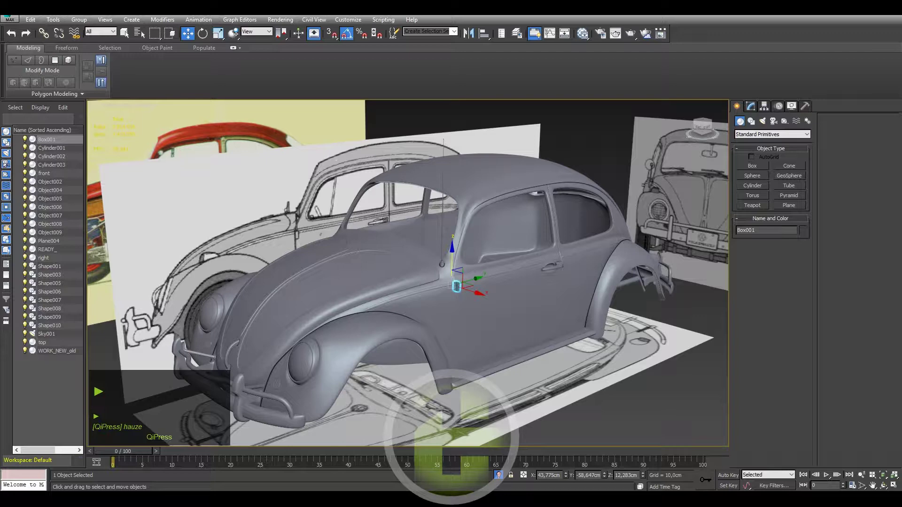
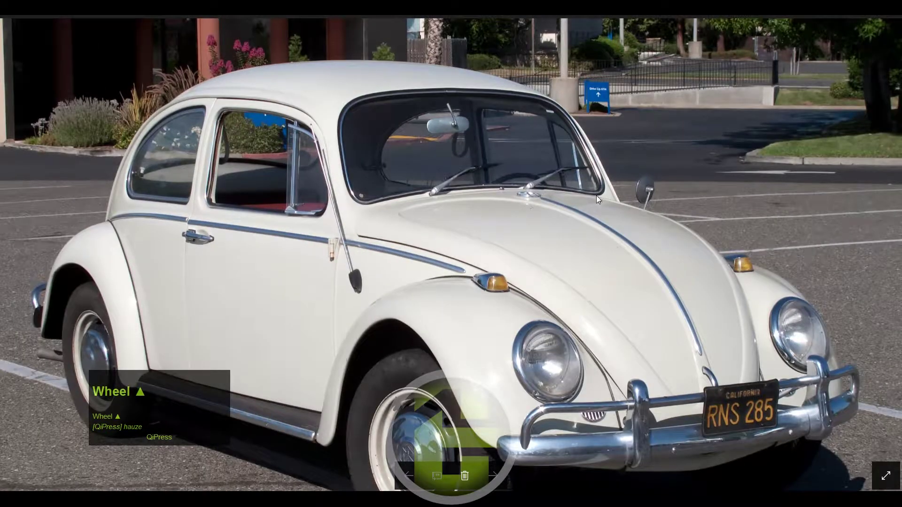
Zoom and nudge the reference photo to centre the Beetle's door and side mirror.
{"action": "scroll", "scroll_direction": "up", "scroll_amount": 3}
{"action": "left_click_drag", "start_coordinate": [637, 209], "coordinate": [651, 179]}
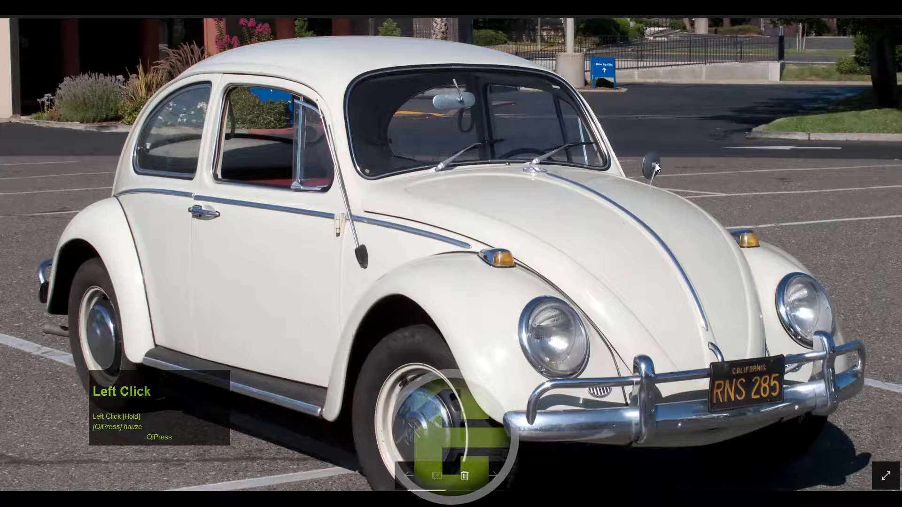
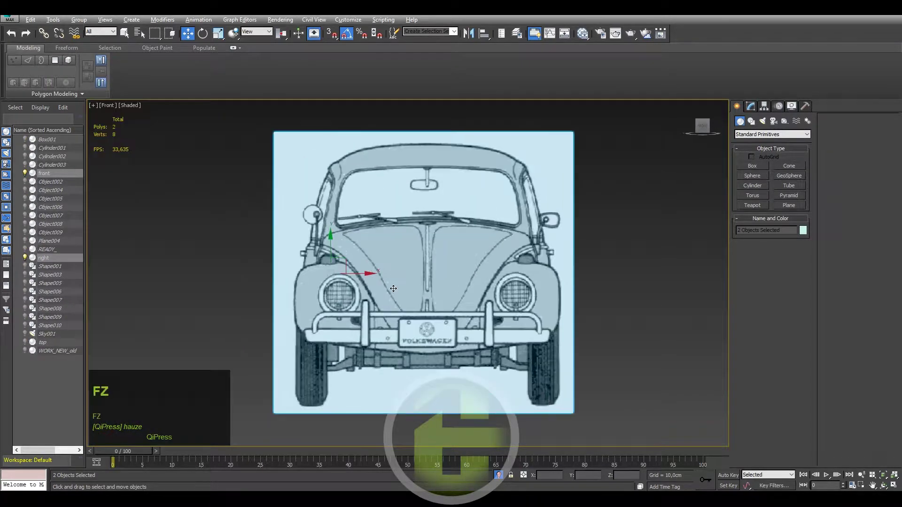
Deselect the blueprint planes, start the Line spline tool and zoom onto the mirror stalk.
{"action": "left_click", "coordinate": [618, 286]}
{"action": "scroll", "scroll_direction": "up", "scroll_amount": 3}
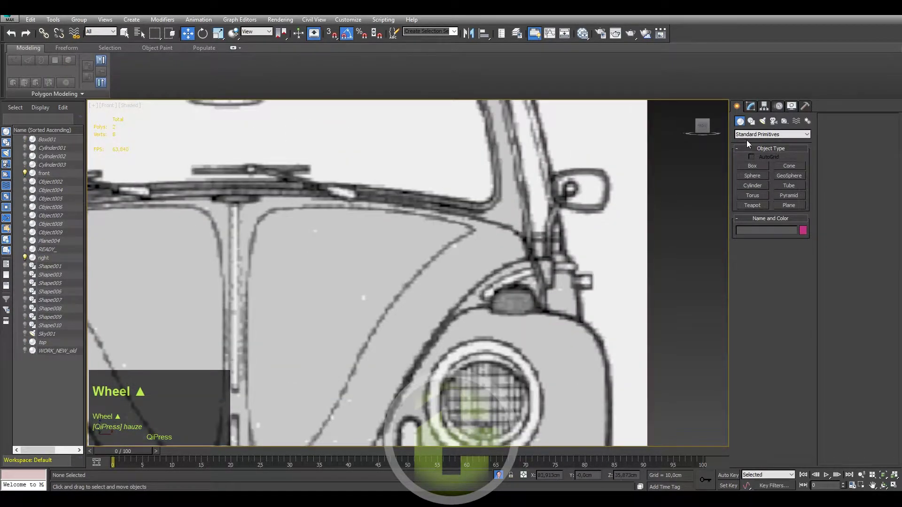
{"action": "left_click", "coordinate": [753, 126]}
{"action": "scroll", "scroll_direction": "up", "scroll_amount": 3}
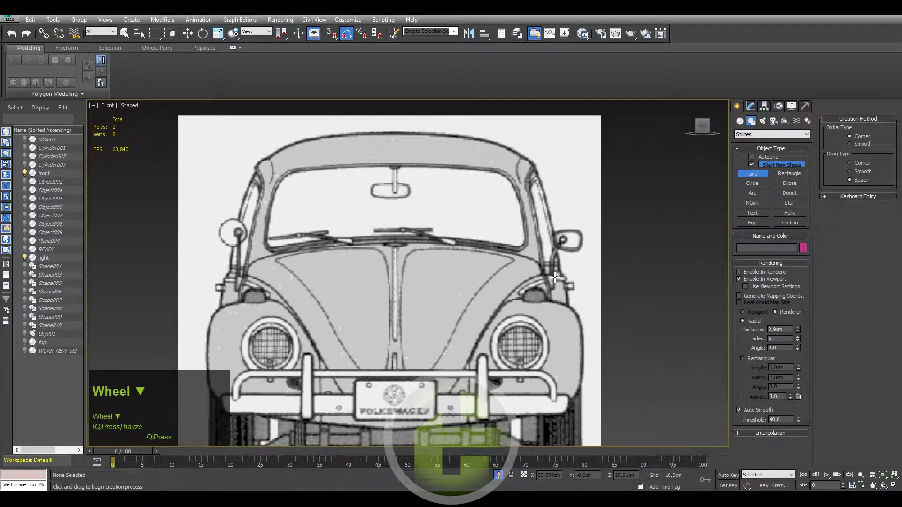
{"action": "scroll", "scroll_direction": "down", "scroll_amount": 3}
{"action": "scroll", "scroll_direction": "up", "scroll_amount": 3}
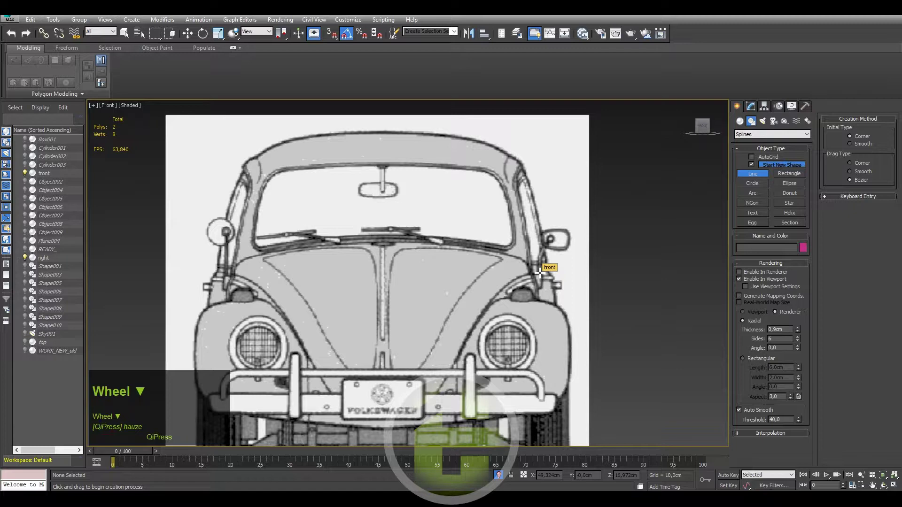
{"action": "scroll", "scroll_direction": "down", "scroll_amount": 3}
{"action": "scroll", "scroll_direction": "up", "scroll_amount": 3}
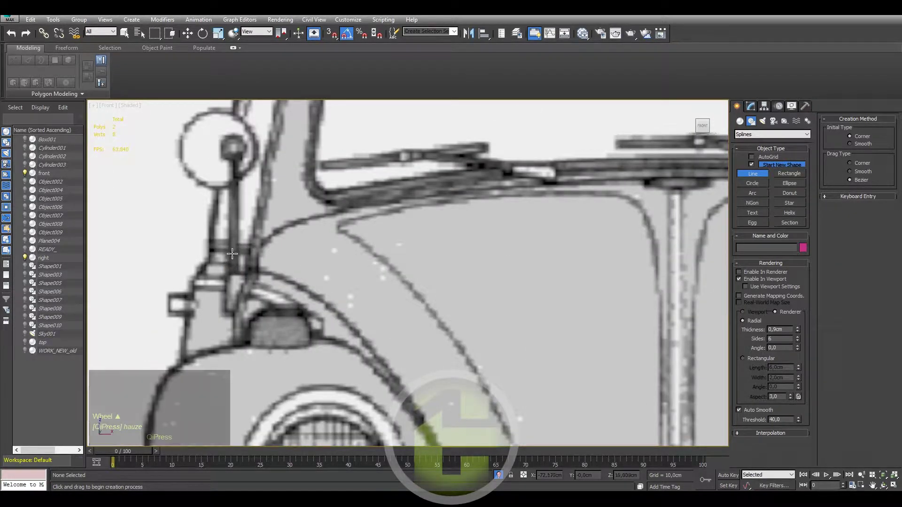
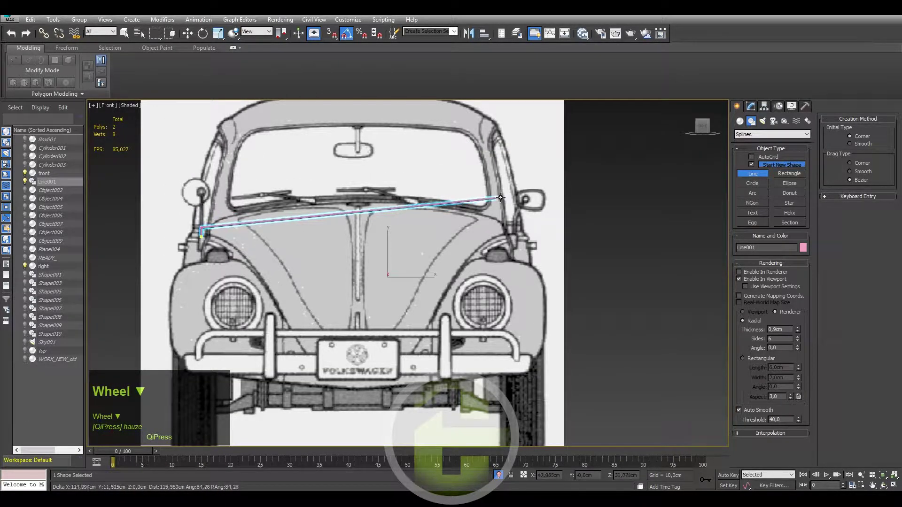
Zoom in on the mirror stalk while tracing the arm spline.
{"action": "scroll", "scroll_direction": "up", "scroll_amount": 3}
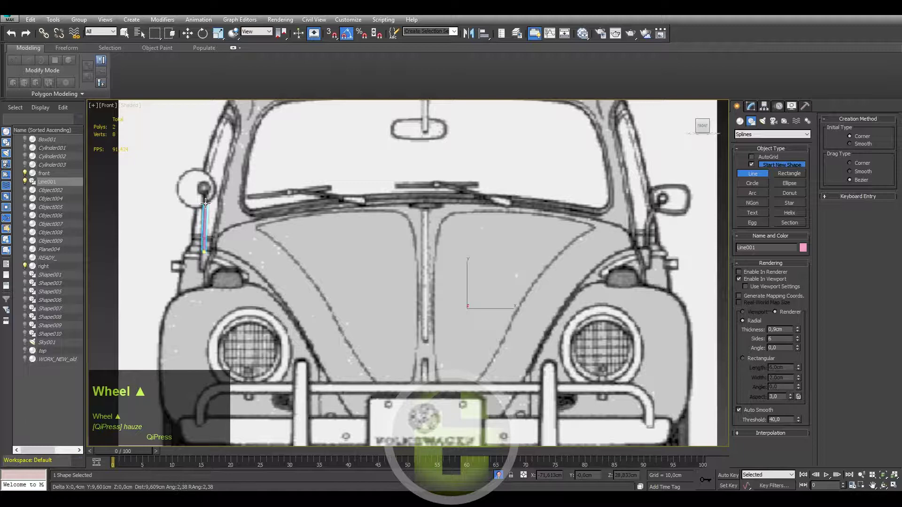
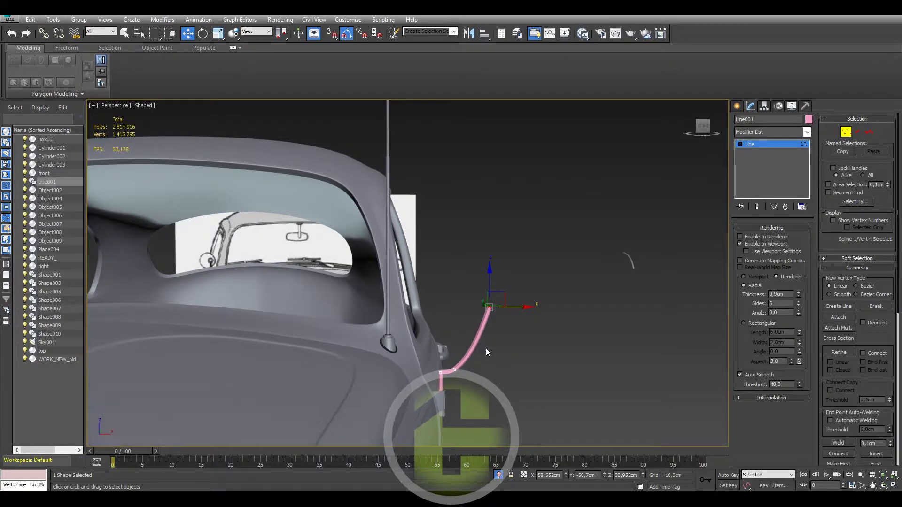
{"action": "scroll", "scroll_direction": "down", "scroll_amount": 3}
{"action": "scroll", "scroll_direction": "up", "scroll_amount": 3}
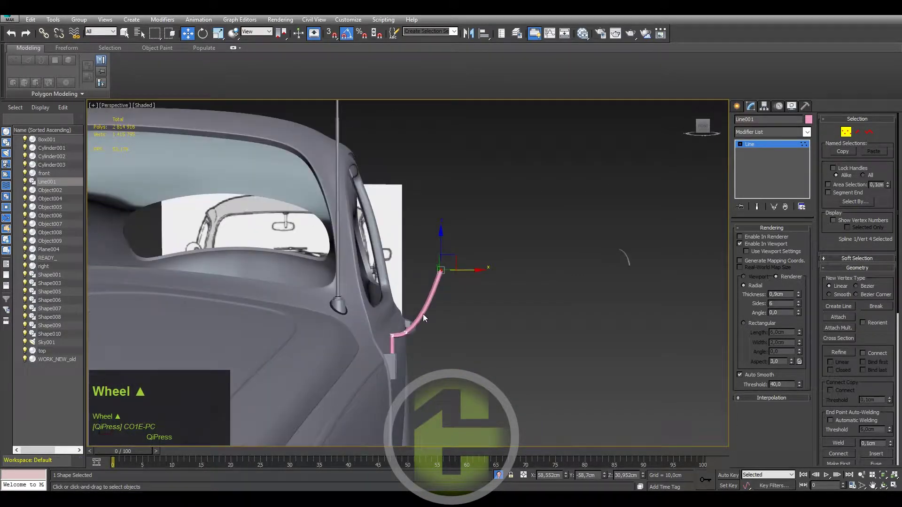
{"action": "left_click_drag", "start_coordinate": [424, 319], "coordinate": [421, 326]}
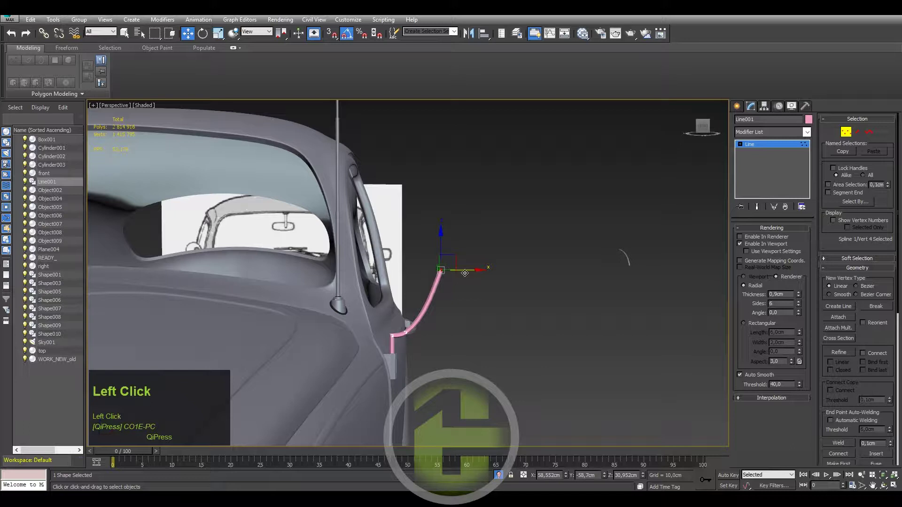
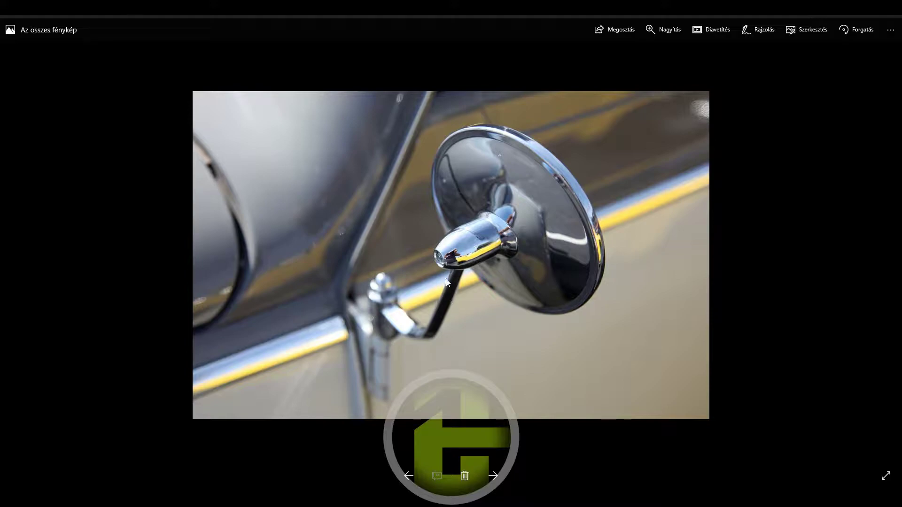
{"action": "left_click_drag", "start_coordinate": [405, 16], "coordinate": [453, 297]}
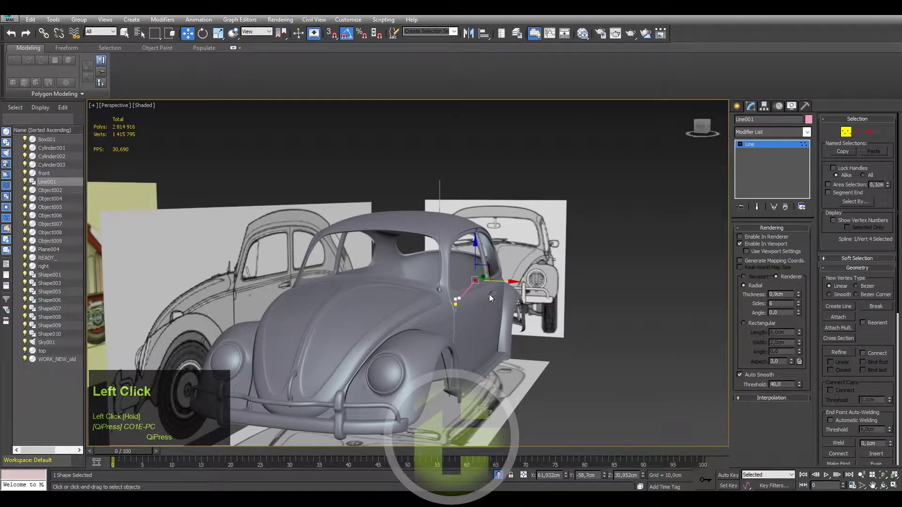
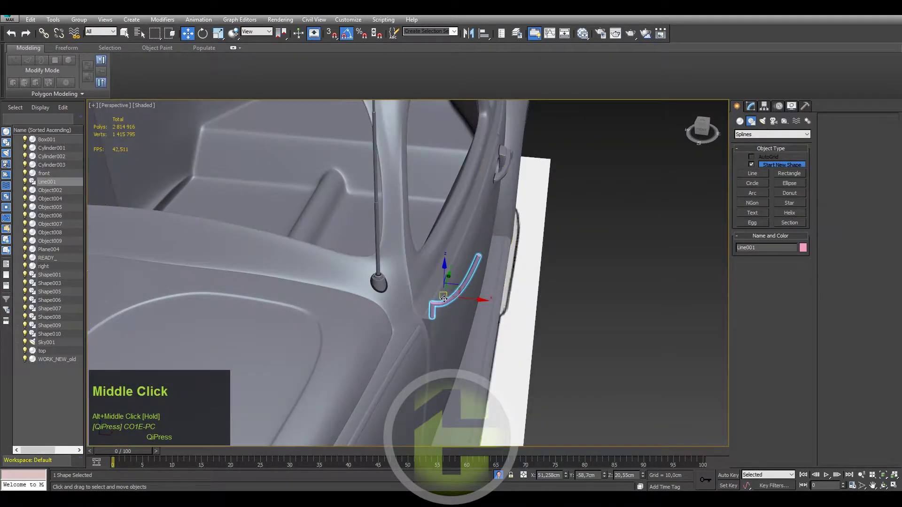
Frame the arm's base and switch the Create panel to Standard Primitives for the cylinder.
{"action": "scroll", "scroll_direction": "up", "scroll_amount": 3}
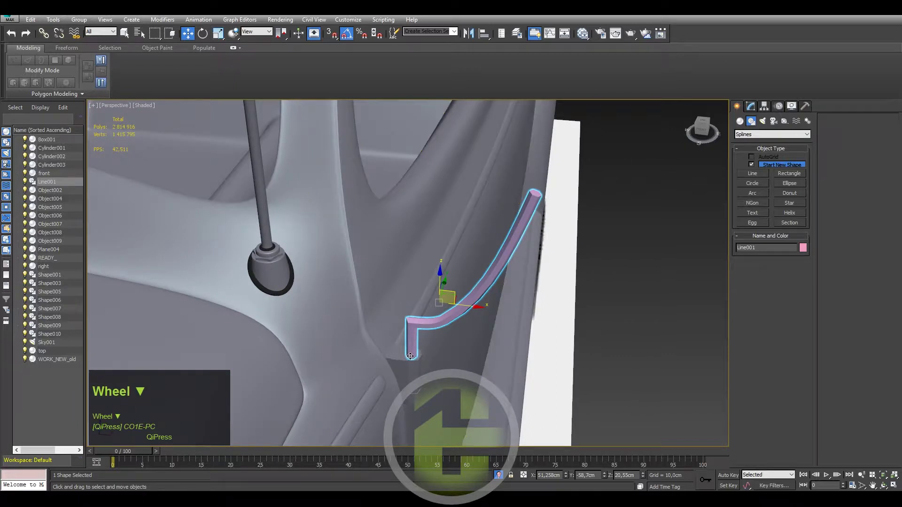
{"action": "scroll", "scroll_direction": "down", "scroll_amount": 3}
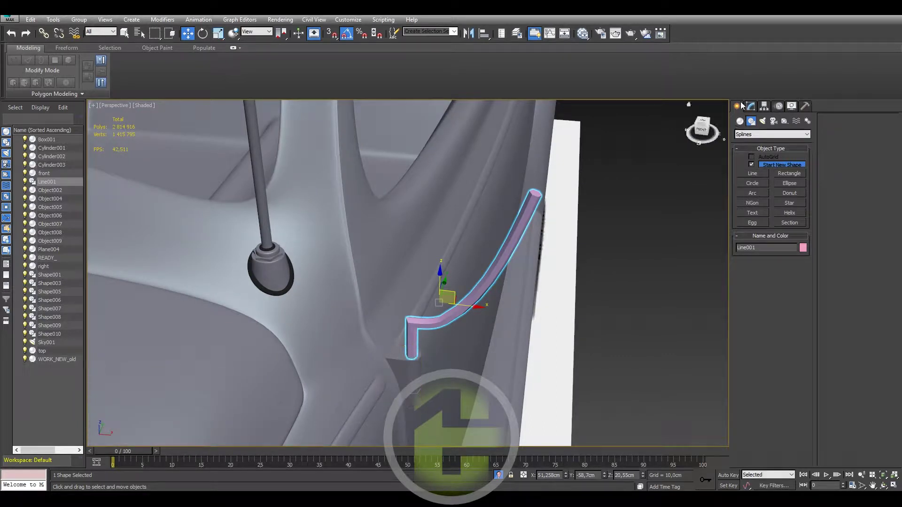
{"action": "left_click", "coordinate": [744, 104]}
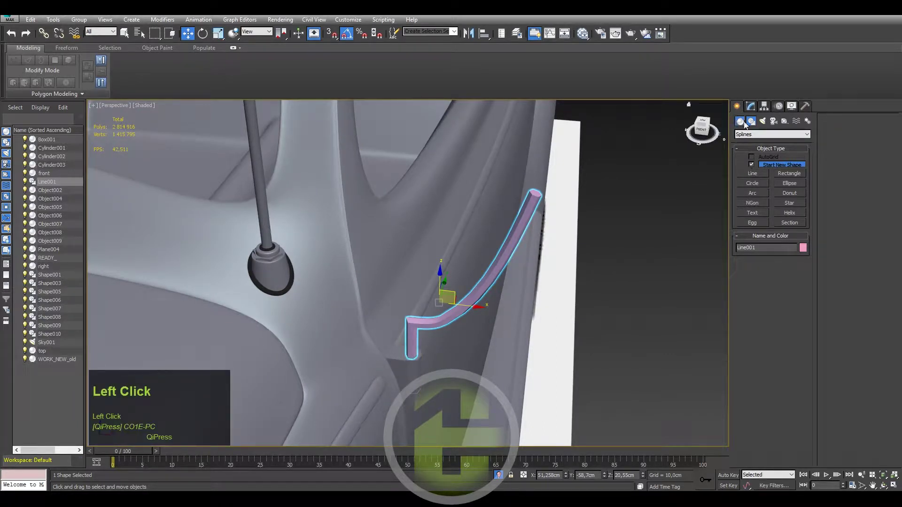
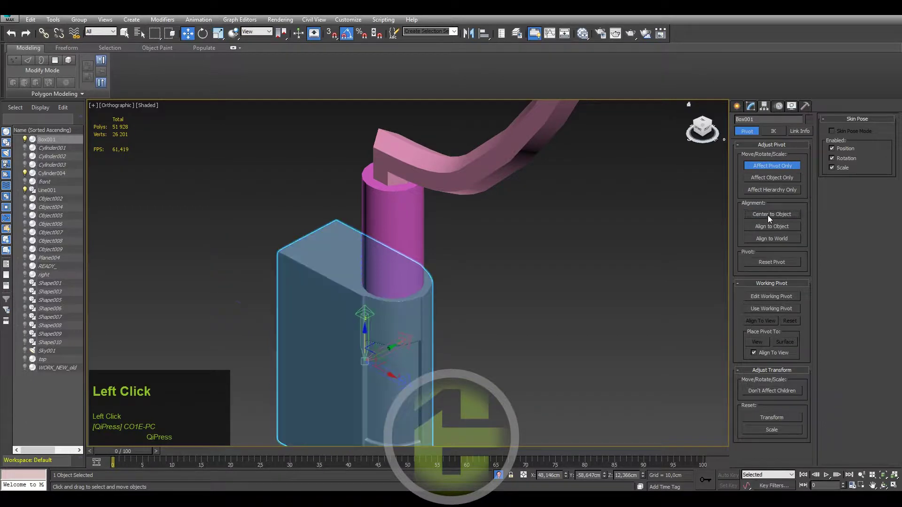
Place the small cylinder beneath the arm and frame its top to tune its segment counts.
{"action": "middle_click", "coordinate": [509, 250]}
{"action": "left_click", "coordinate": [404, 265]}
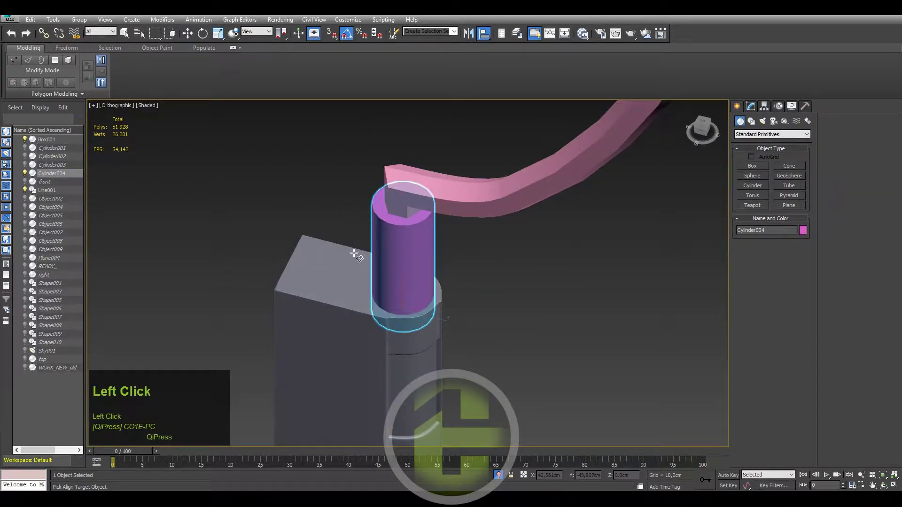
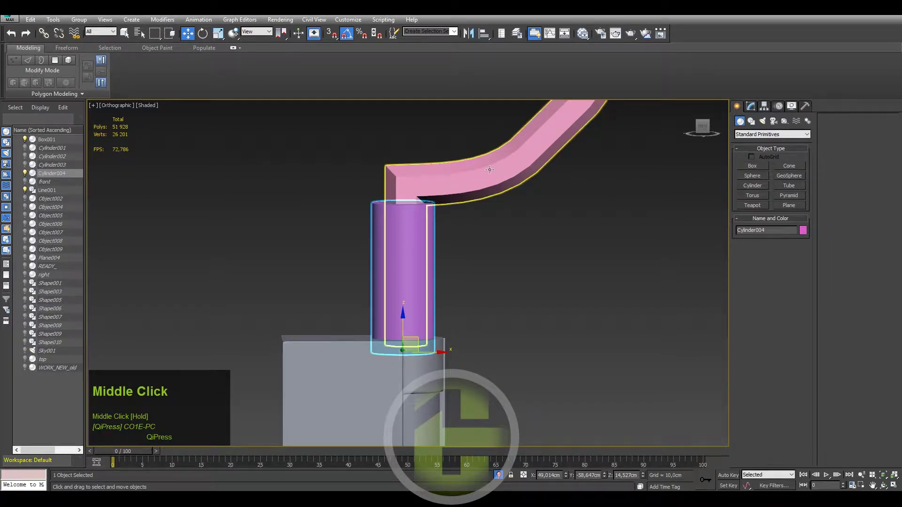
{"action": "middle_click", "coordinate": [480, 222]}
{"action": "scroll", "scroll_direction": "down", "scroll_amount": 3}
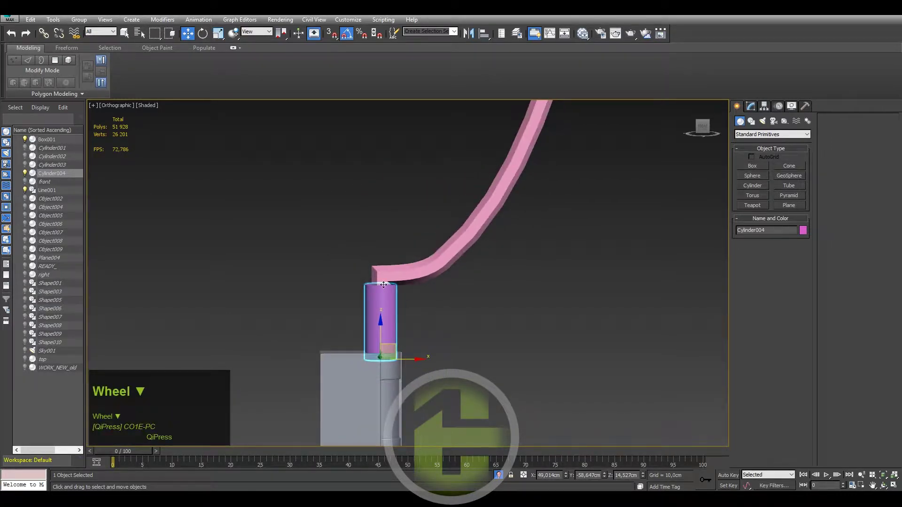
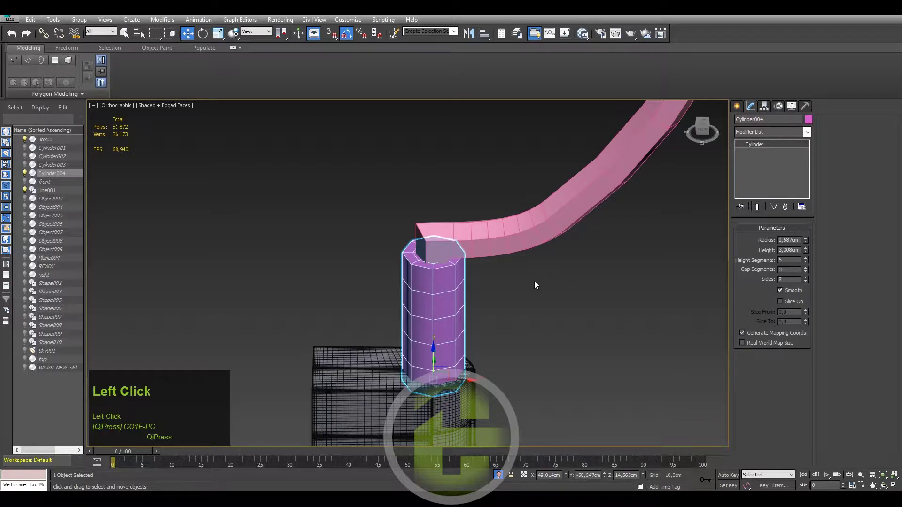
{"action": "middle_click", "coordinate": [487, 292]}
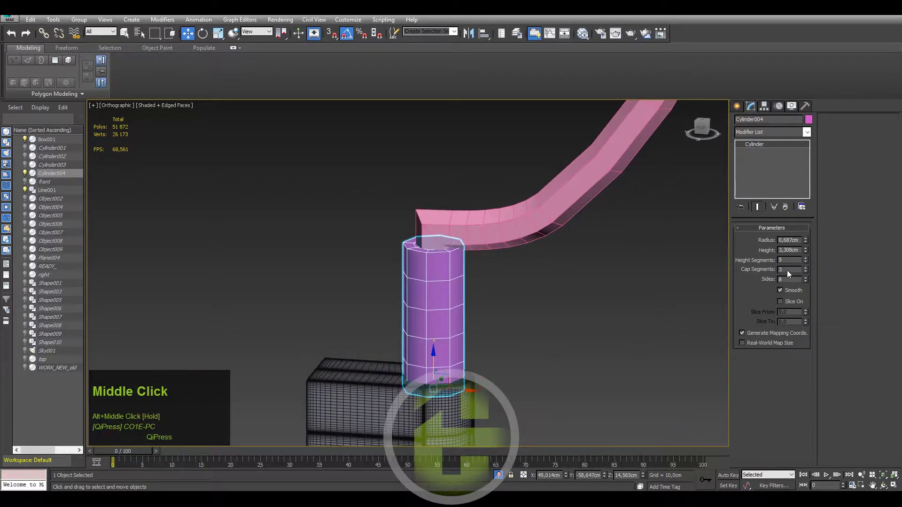
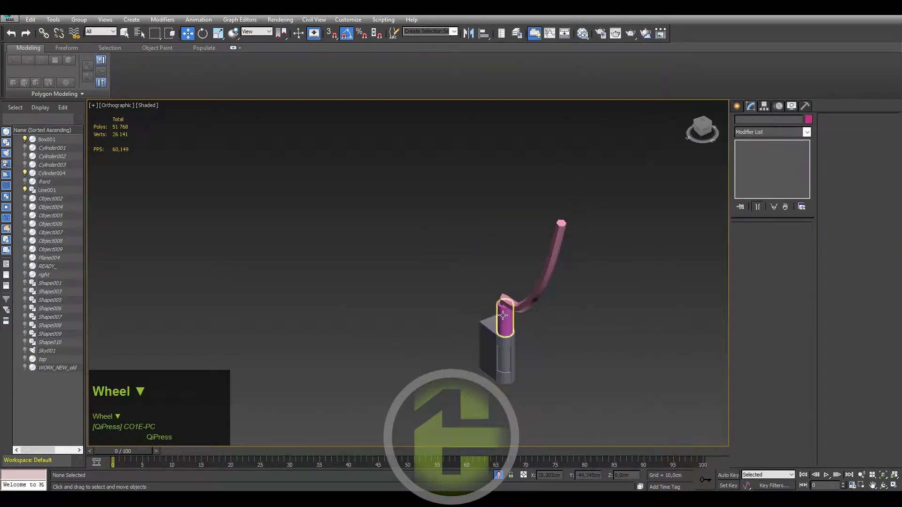
Move to the door hinge and select the hinge cylinder Cylinder004 for polygon editing.
{"action": "middle_click", "coordinate": [508, 333]}
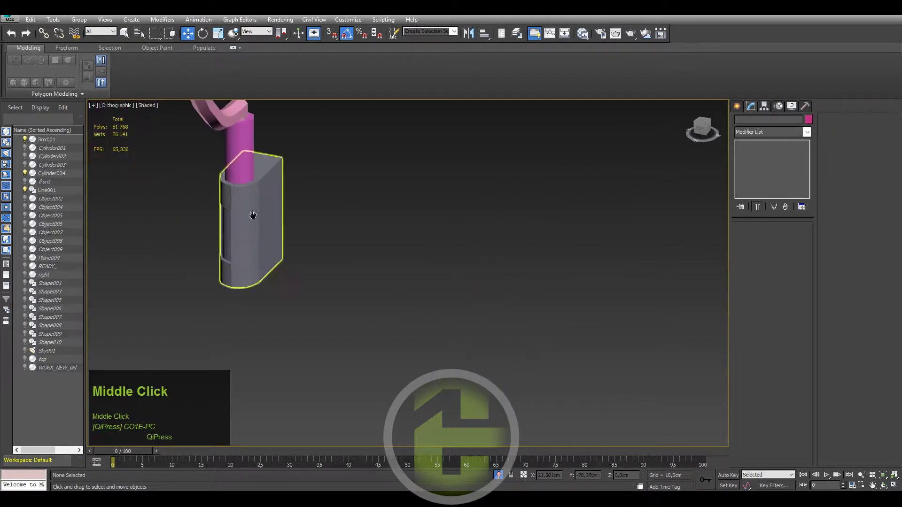
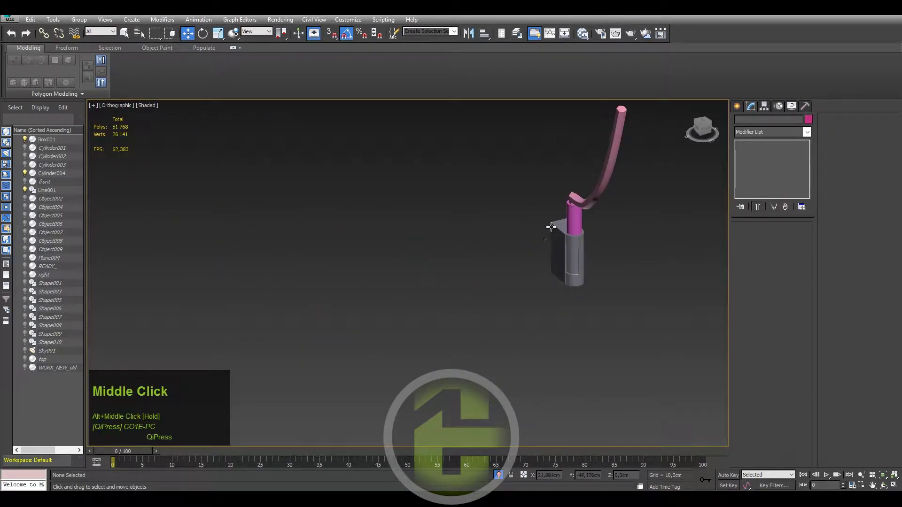
{"action": "scroll", "scroll_direction": "up", "scroll_amount": 3}
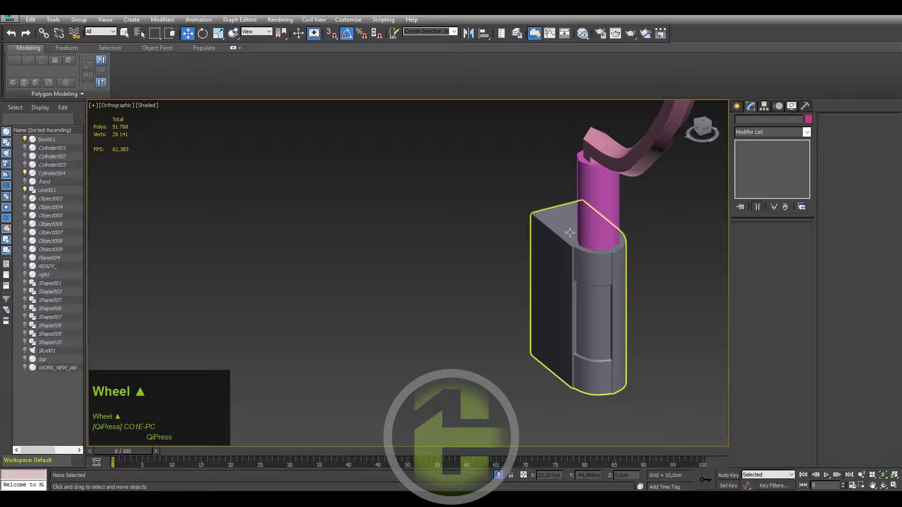
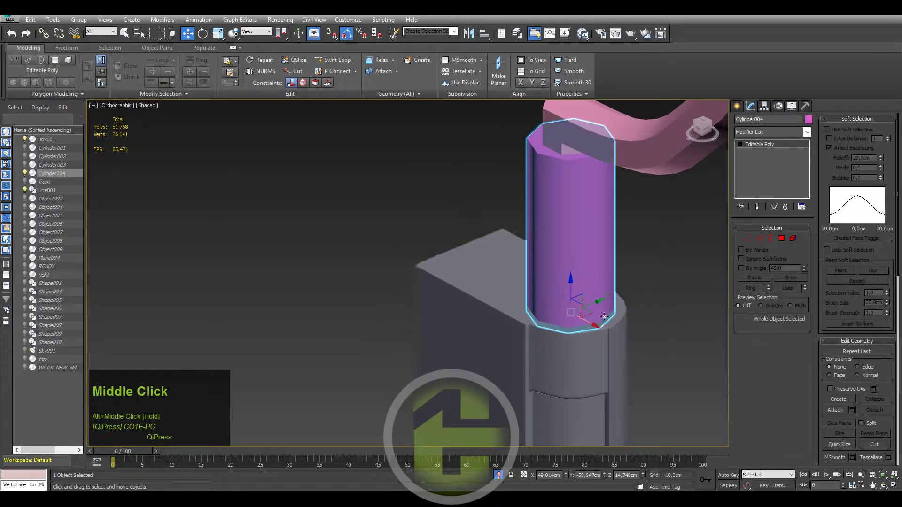
{"action": "scroll", "scroll_direction": "down", "scroll_amount": 3}
{"action": "left_click", "coordinate": [452, 255]}
{"action": "scroll", "scroll_direction": "up", "scroll_amount": 3}
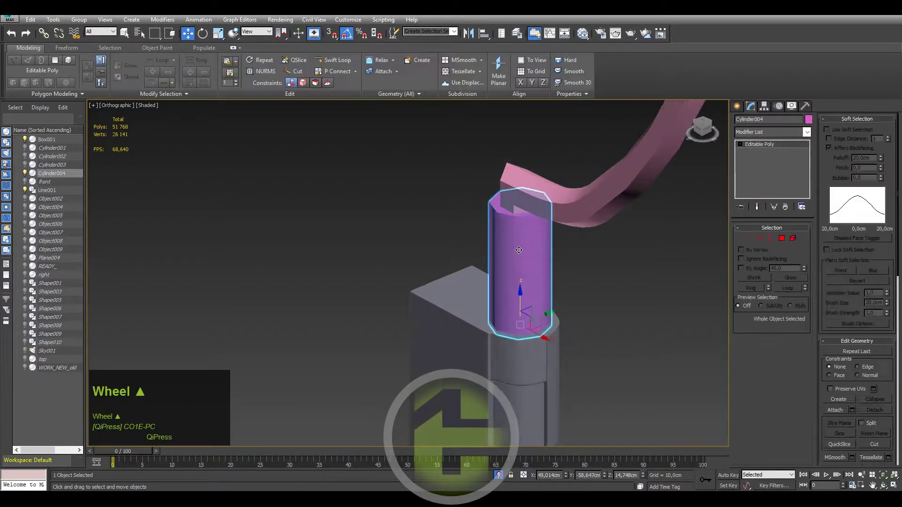
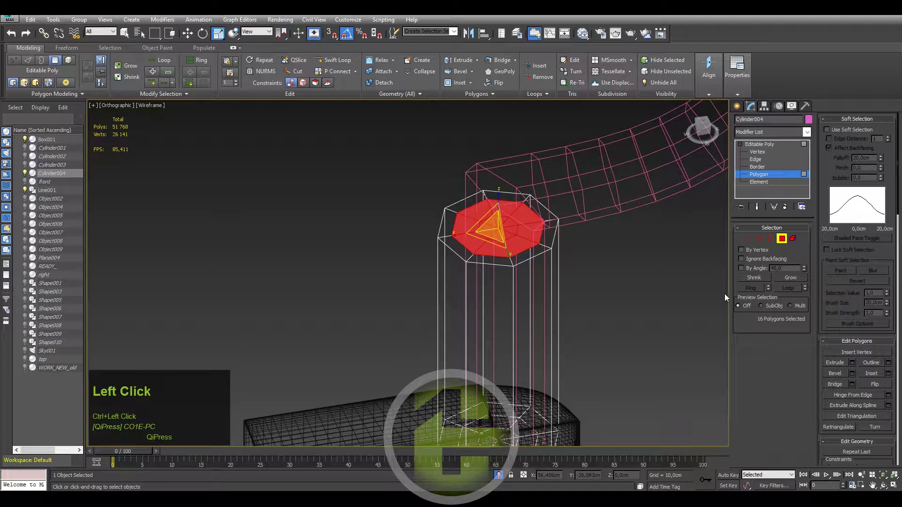
In shaded view, delete unwanted cap edges and add support loops below the stepped knob.
{"action": "key", "text": "F4"}
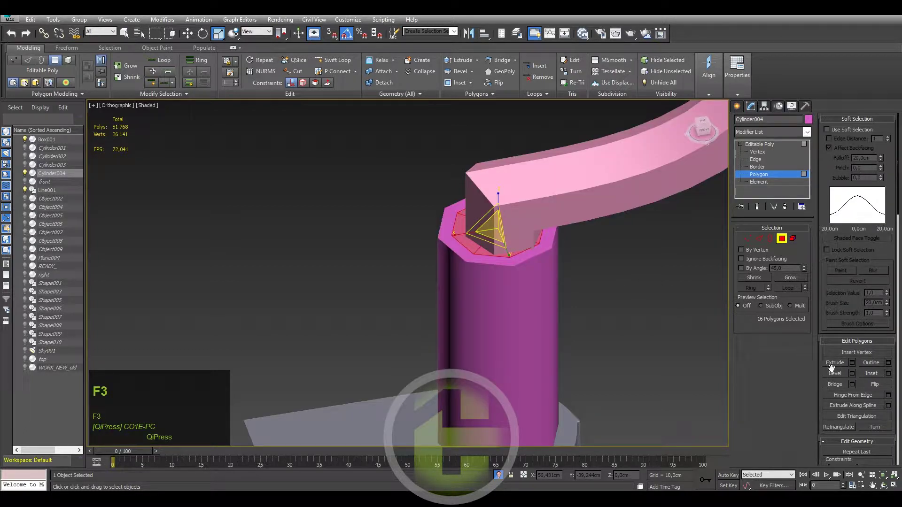
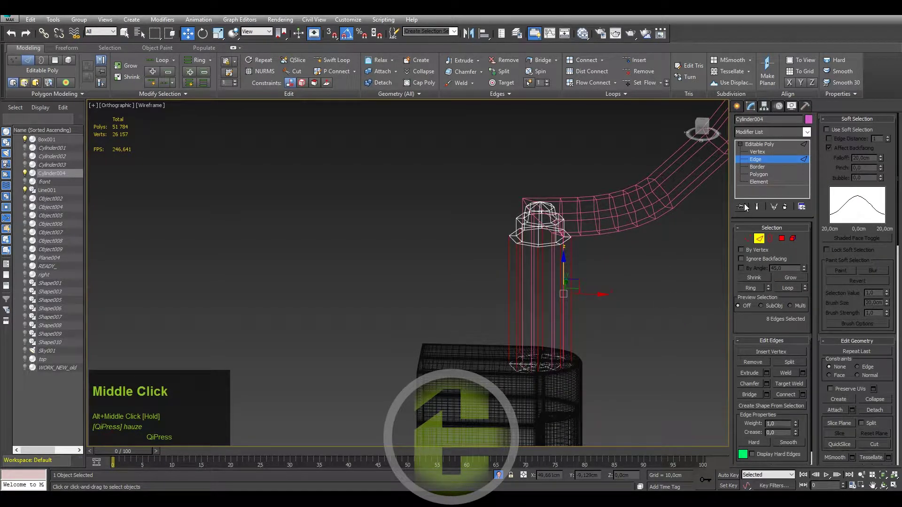
{"action": "left_click", "coordinate": [758, 180]}
{"action": "left_click", "coordinate": [463, 311]}
{"action": "key", "text": "Delete"}
{"action": "left_click", "coordinate": [760, 162]}
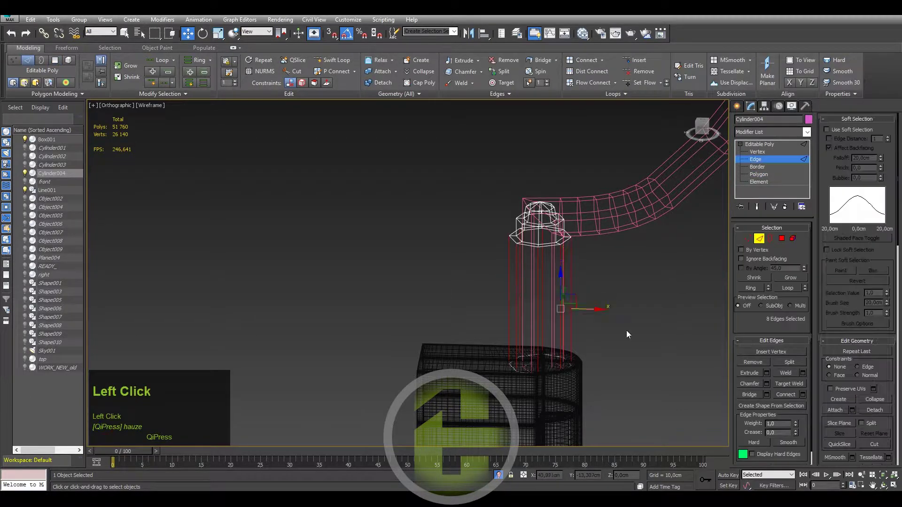
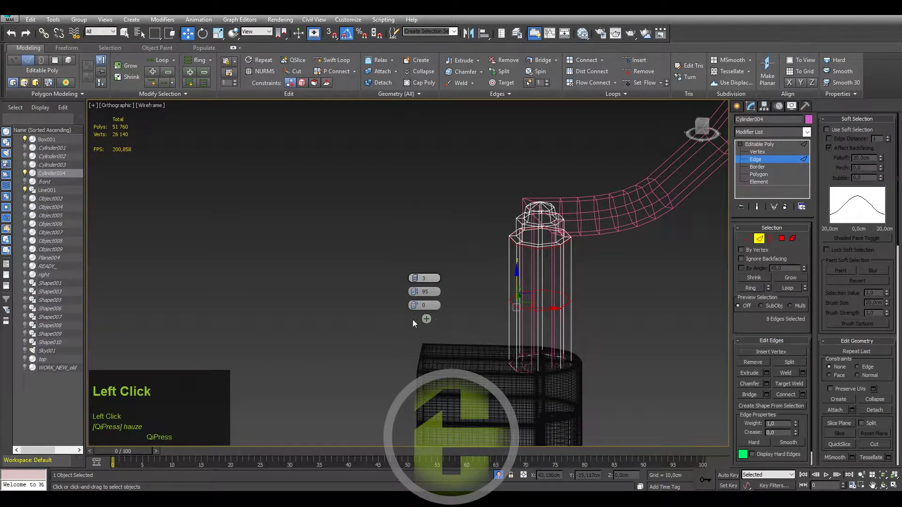
{"action": "scroll", "scroll_direction": "up", "scroll_amount": 3}
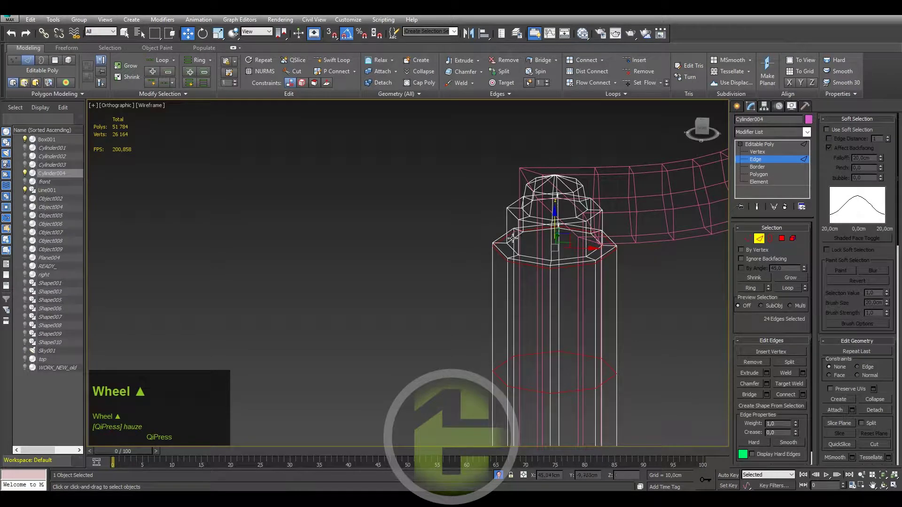
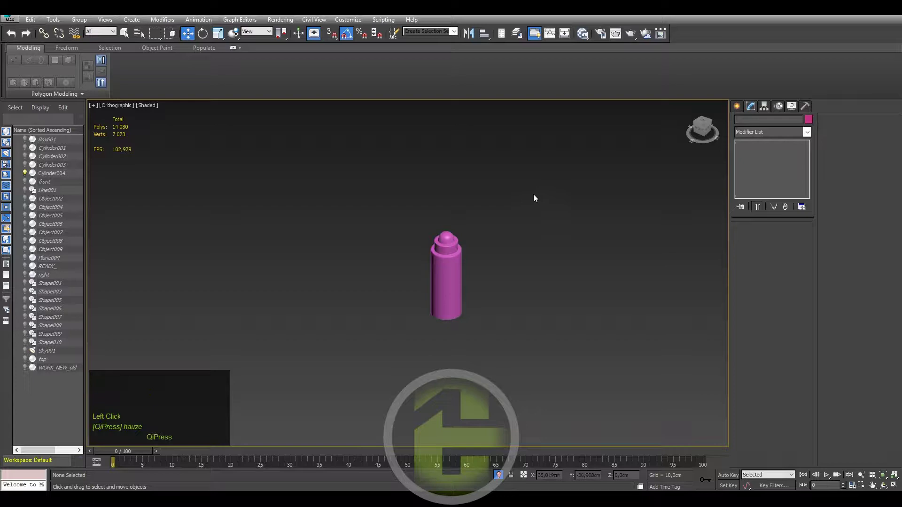
Remove the dome's edge ring with Ctrl+Backspace and check the TurboSmoothed result.
{"action": "left_click_drag", "start_coordinate": [522, 200], "coordinate": [887, 475]}
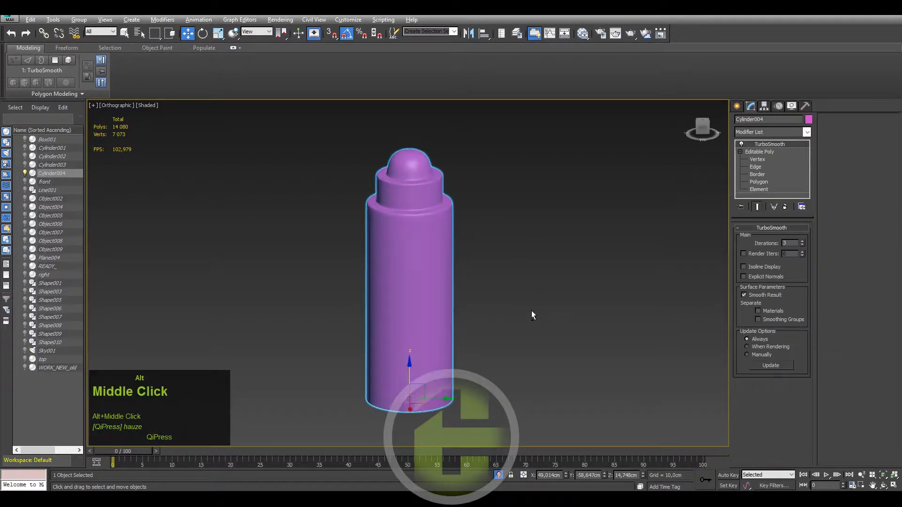
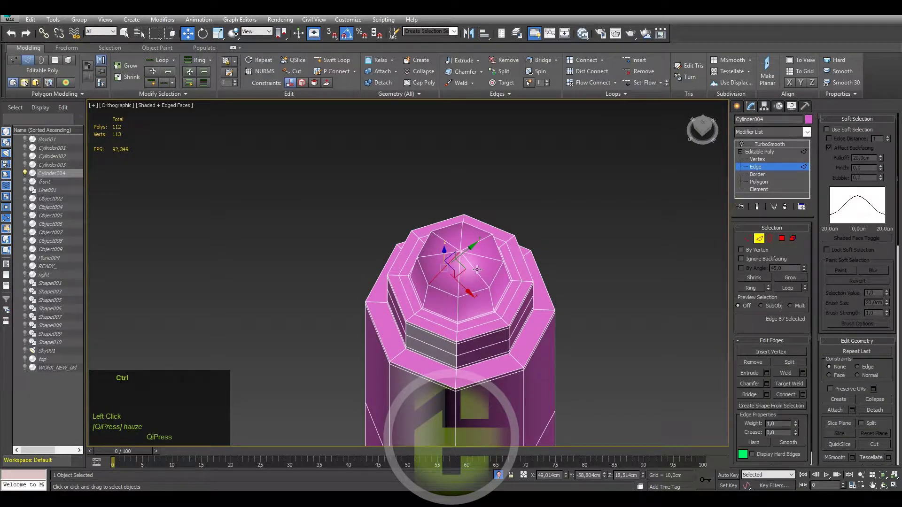
{"action": "left_click", "coordinate": [474, 267]}
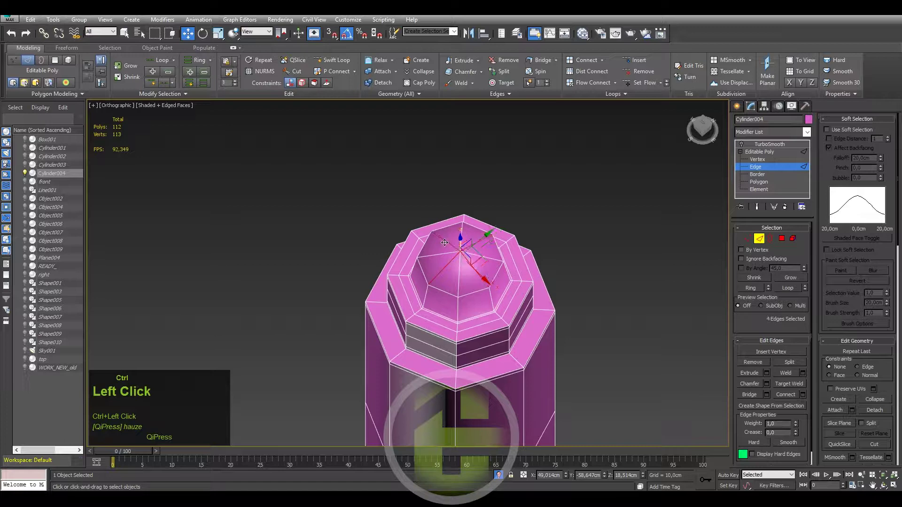
{"action": "key", "text": "ctrl+BackSpace"}
{"action": "left_click", "coordinate": [758, 147]}
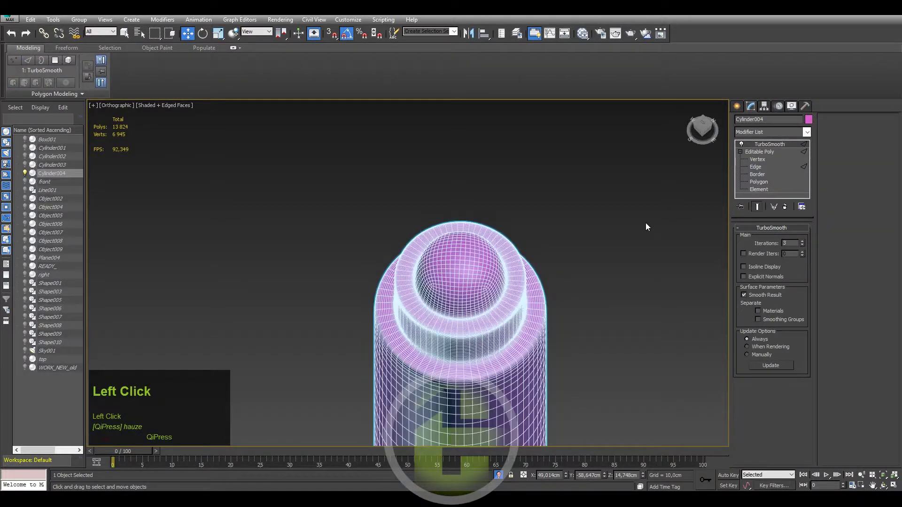
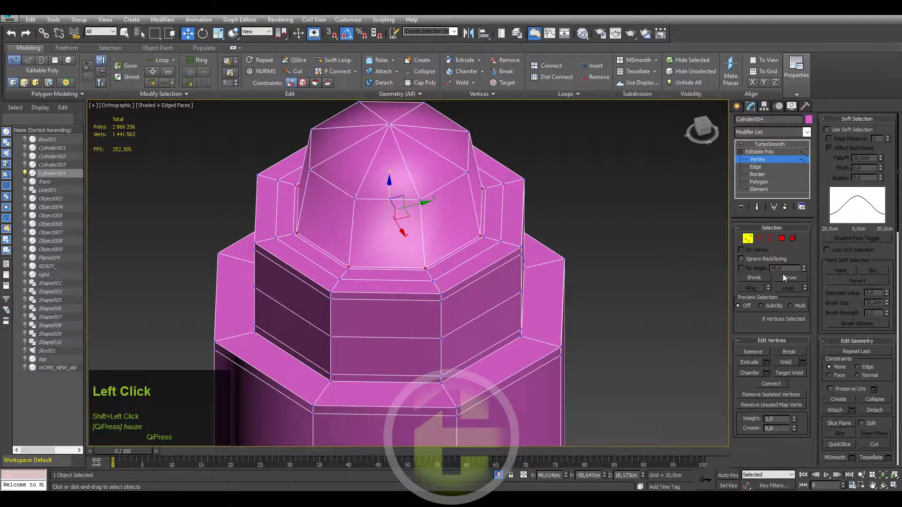
Grow the cap vertex selection and reposition it to reshape the domed top.
{"action": "left_click", "coordinate": [792, 279]}
{"action": "middle_click", "coordinate": [523, 265]}
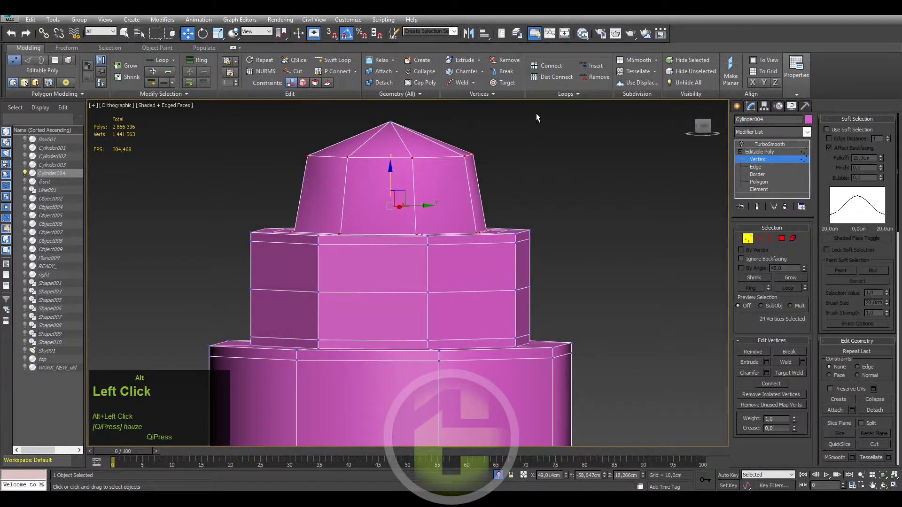
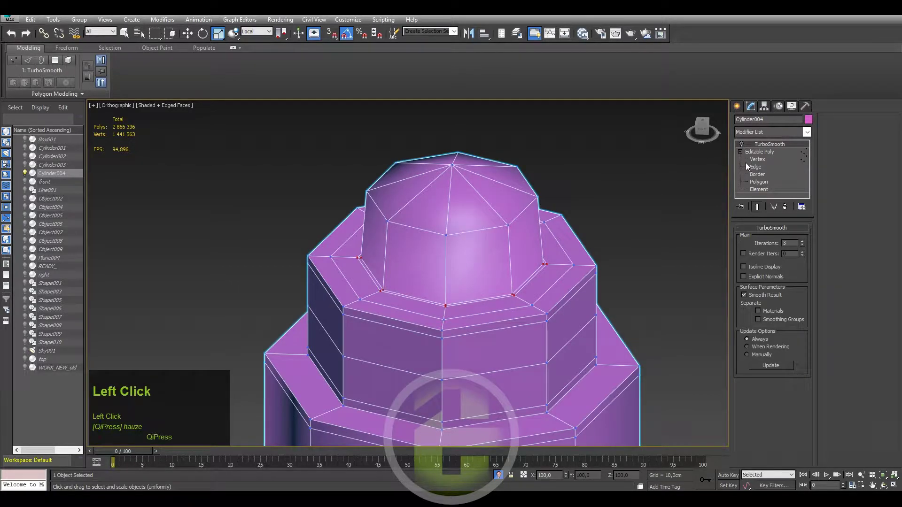
{"action": "scroll", "scroll_direction": "down", "scroll_amount": 3}
{"action": "left_click", "coordinate": [526, 284]}
{"action": "key", "text": "F4"}
{"action": "scroll", "scroll_direction": "down", "scroll_amount": 3}
{"action": "left_click", "coordinate": [544, 290]}
Isolate the hinge cylinder, turn off TurboSmooth display and show its edged low-poly cage.
{"action": "right_click", "coordinate": [496, 335]}
{"action": "left_click", "coordinate": [507, 291]}
{"action": "middle_click", "coordinate": [524, 280]}
{"action": "scroll", "scroll_direction": "up", "scroll_amount": 3}
{"action": "key", "text": "alt+q"}
{"action": "middle_click", "coordinate": [513, 325]}
{"action": "left_click", "coordinate": [522, 307]}
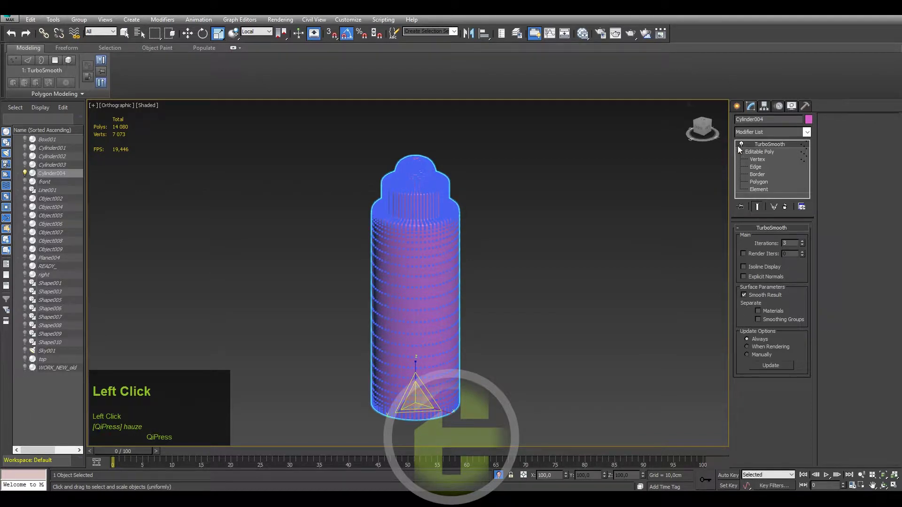
{"action": "key", "text": "F4"}
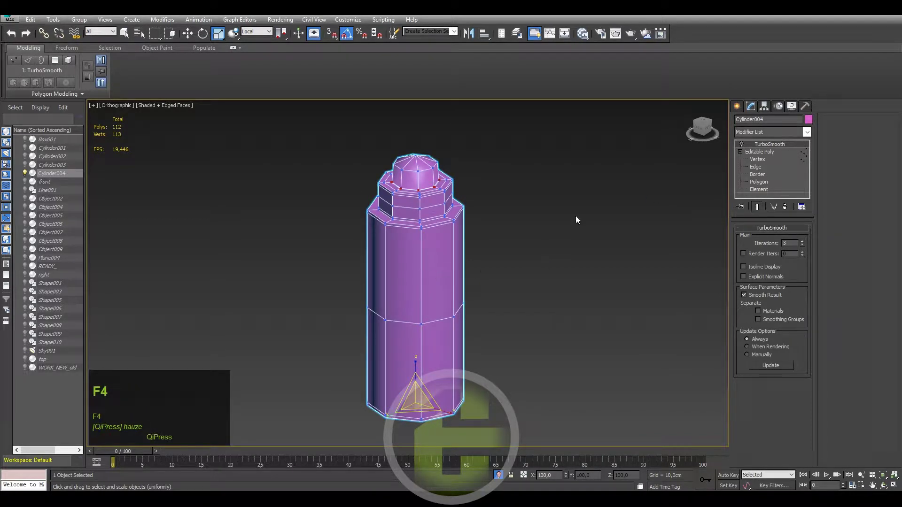
{"action": "left_click", "coordinate": [740, 110]}
{"action": "right_click", "coordinate": [566, 204]}
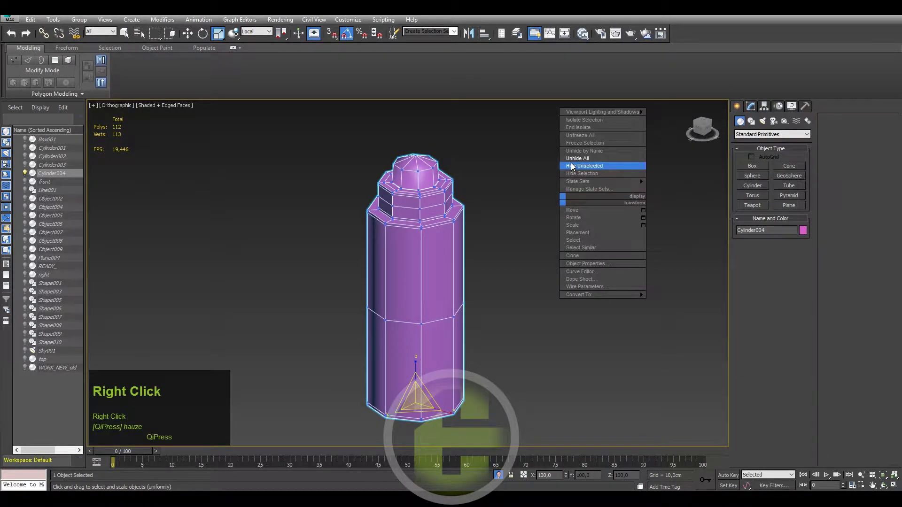
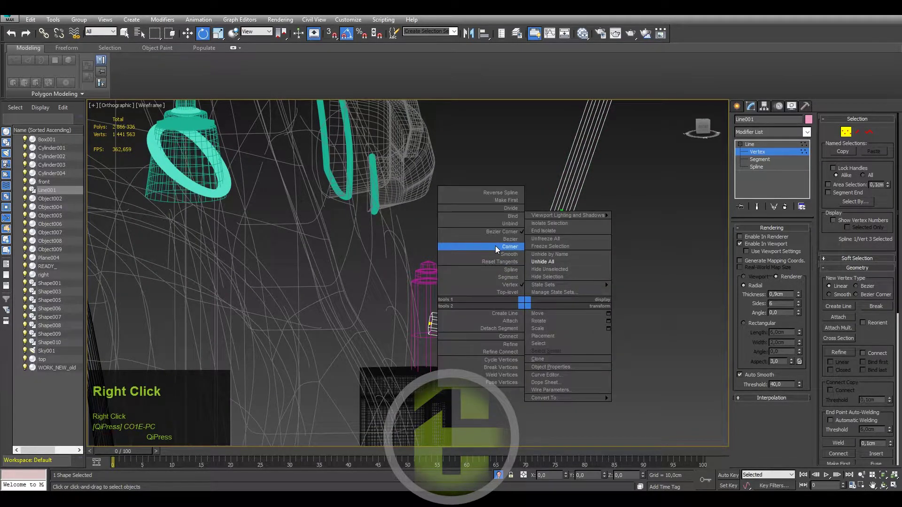
Move Line001's bend vertex so the arm's curved end meets Cylinder004.
{"action": "left_click", "coordinate": [656, 289]}
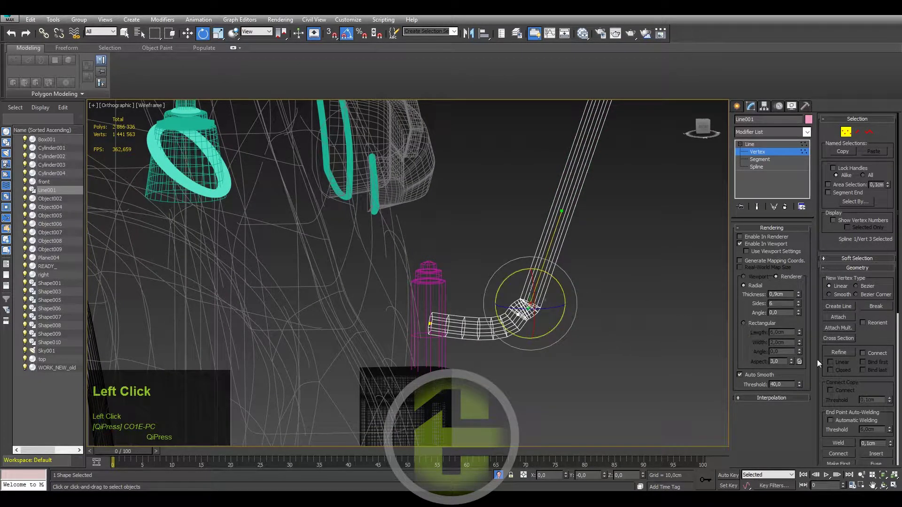
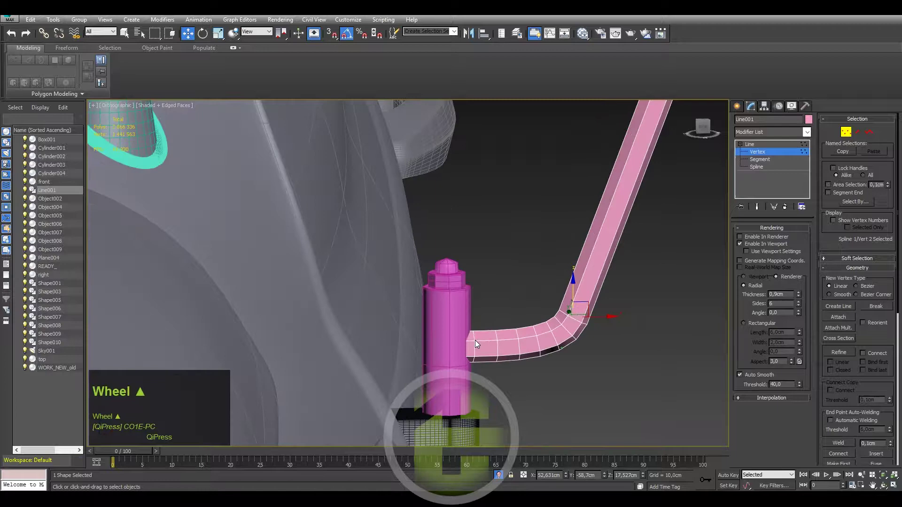
{"action": "left_click_drag", "start_coordinate": [489, 328], "coordinate": [553, 327]}
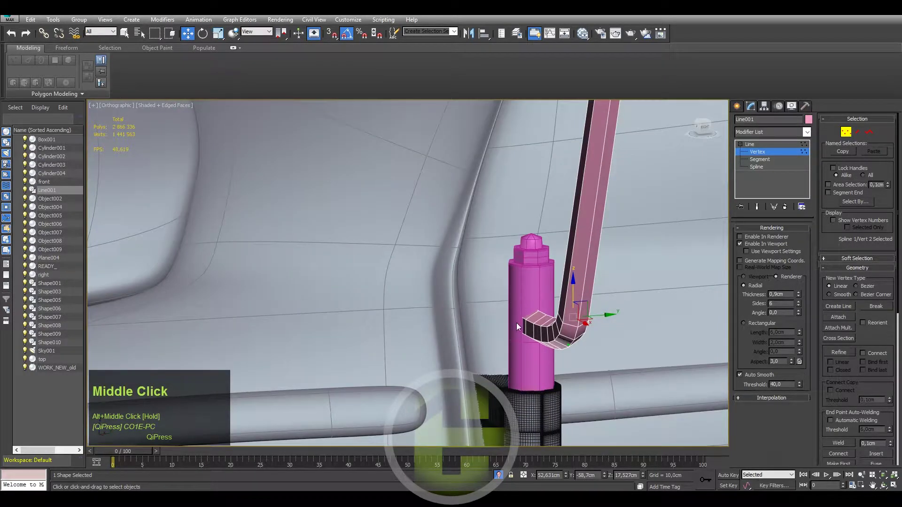
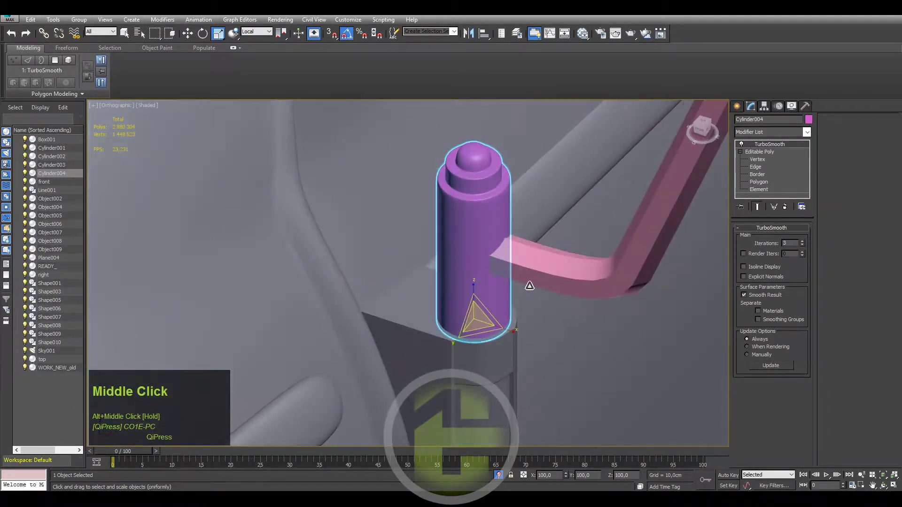
Disable TurboSmooth on Cylinder004 and select Line001 to adjust its tube thickness.
{"action": "key", "text": "ctrl+z"}
{"action": "left_click", "coordinate": [736, 152]}
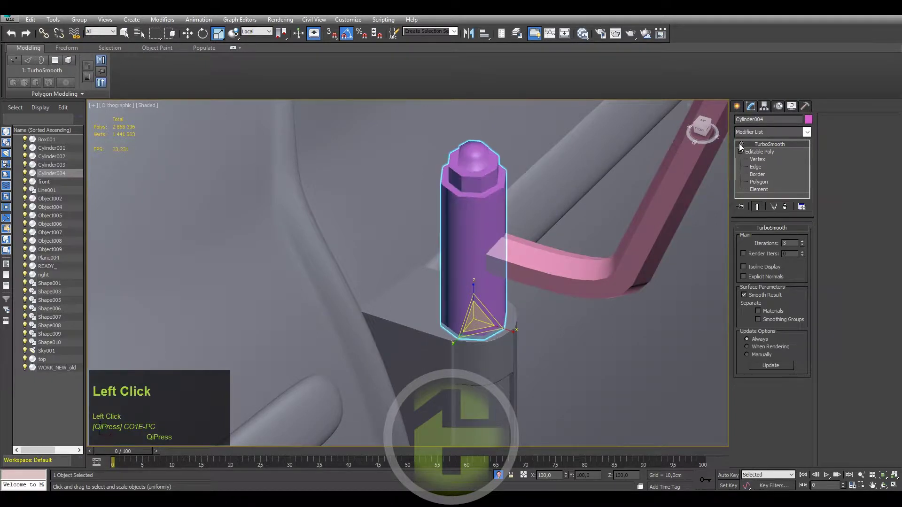
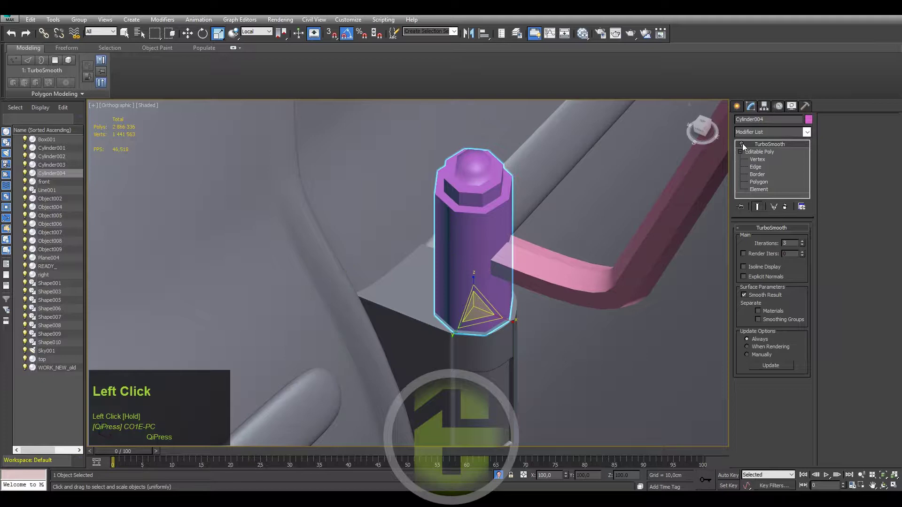
{"action": "left_click_drag", "start_coordinate": [537, 256], "coordinate": [577, 252]}
{"action": "left_click", "coordinate": [577, 252]}
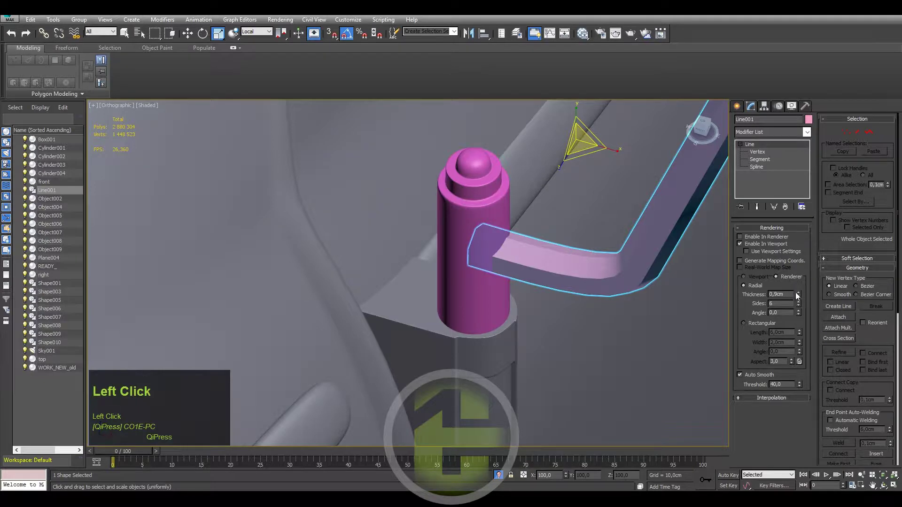
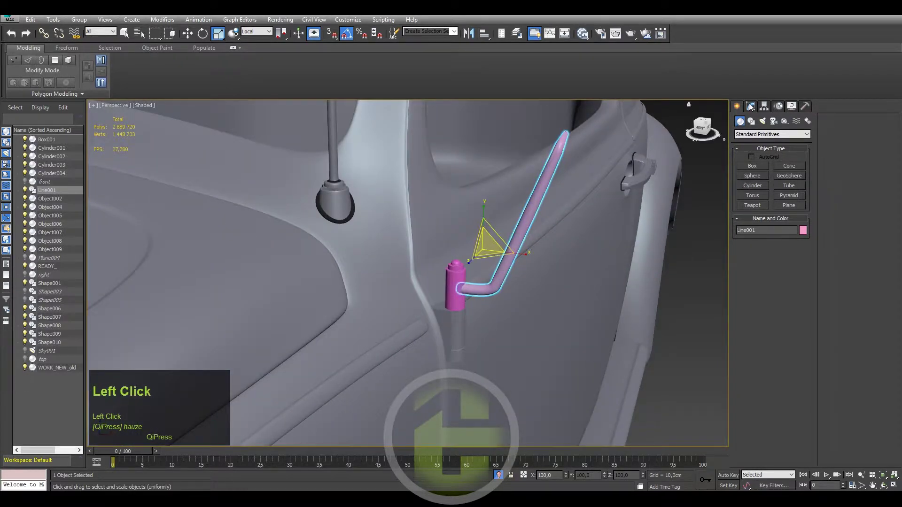
Zoom to the hinge and select Cylinder004 to inspect its edges.
{"action": "middle_click", "coordinate": [405, 295]}
{"action": "scroll", "scroll_direction": "up", "scroll_amount": 3}
{"action": "left_click", "coordinate": [458, 262]}
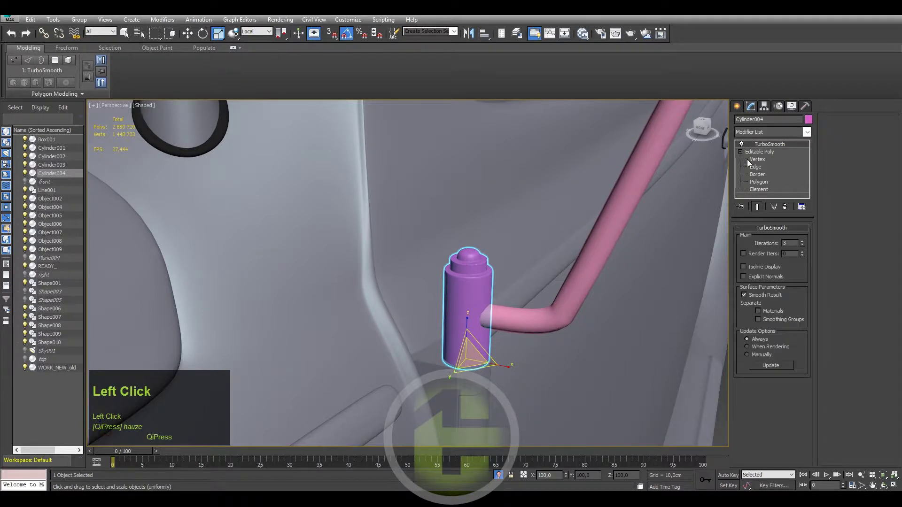
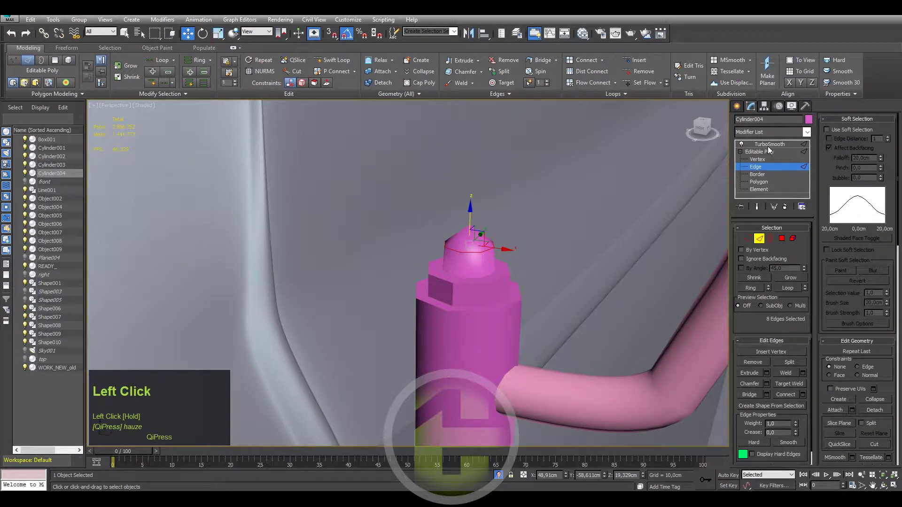
{"action": "scroll", "scroll_direction": "down", "scroll_amount": 3}
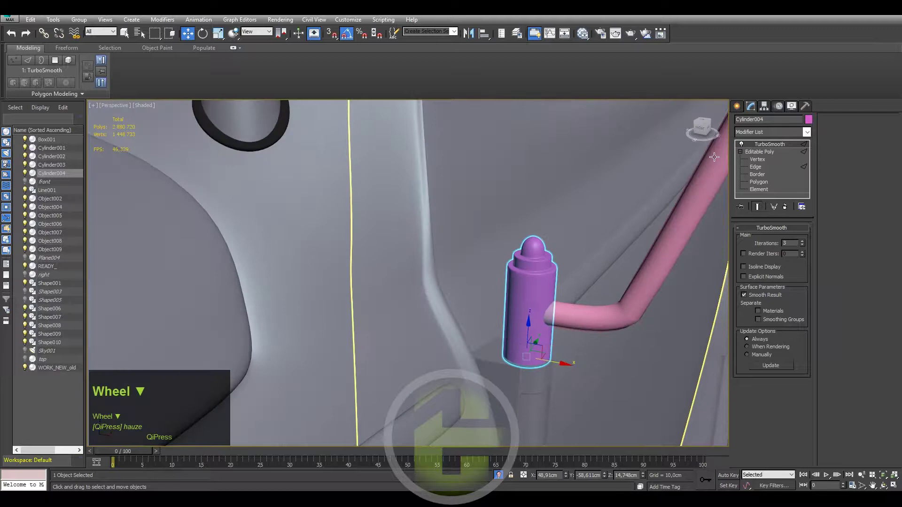
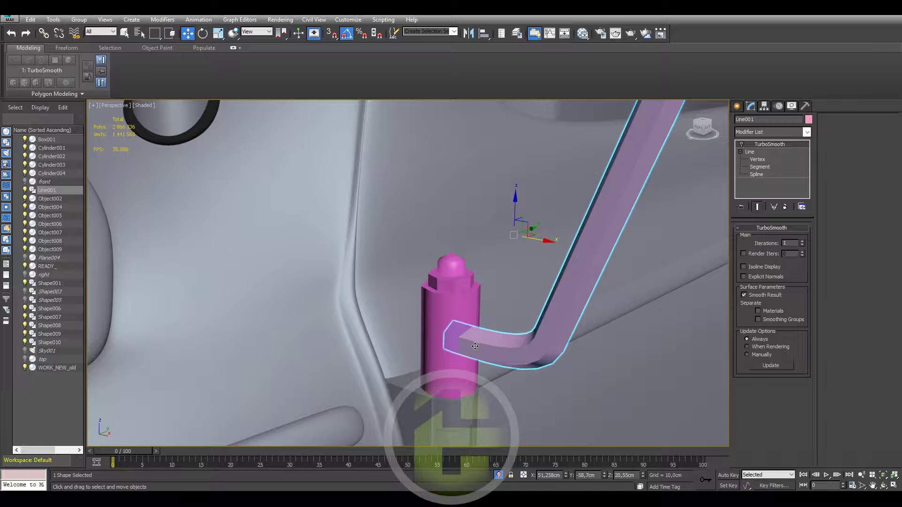
Show edged faces over the shaded hinge cylinder and arm.
{"action": "key", "text": "F4"}
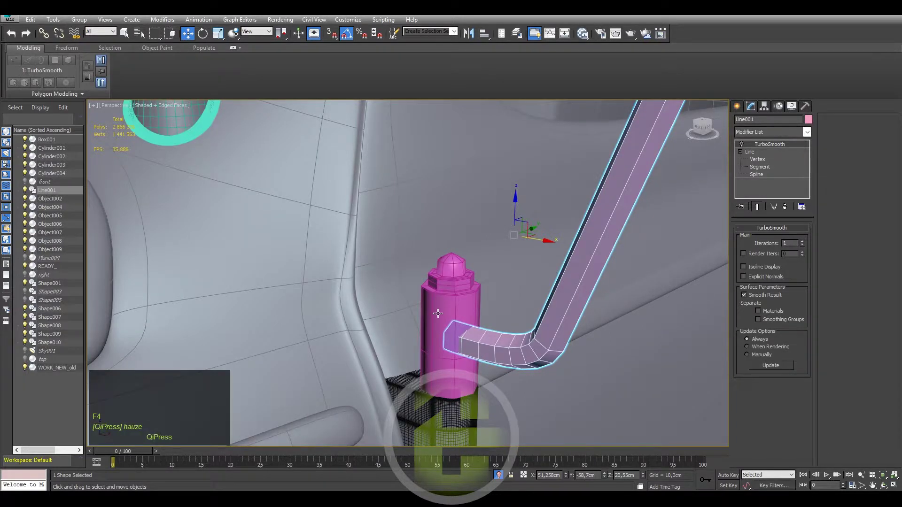
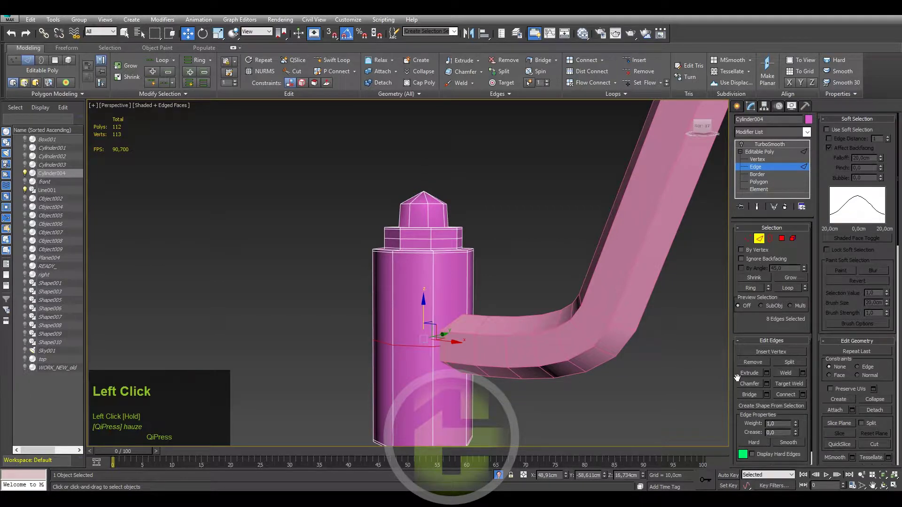
Select the edge ring on Cylinder004 and bring up its Chamfer settings caddy.
{"action": "left_click_drag", "start_coordinate": [506, 324], "coordinate": [769, 384]}
{"action": "left_click", "coordinate": [769, 384]}
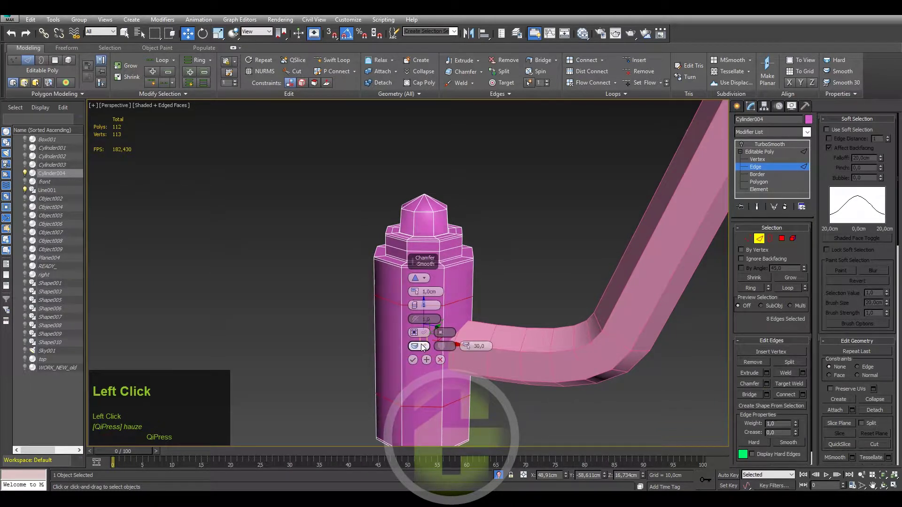
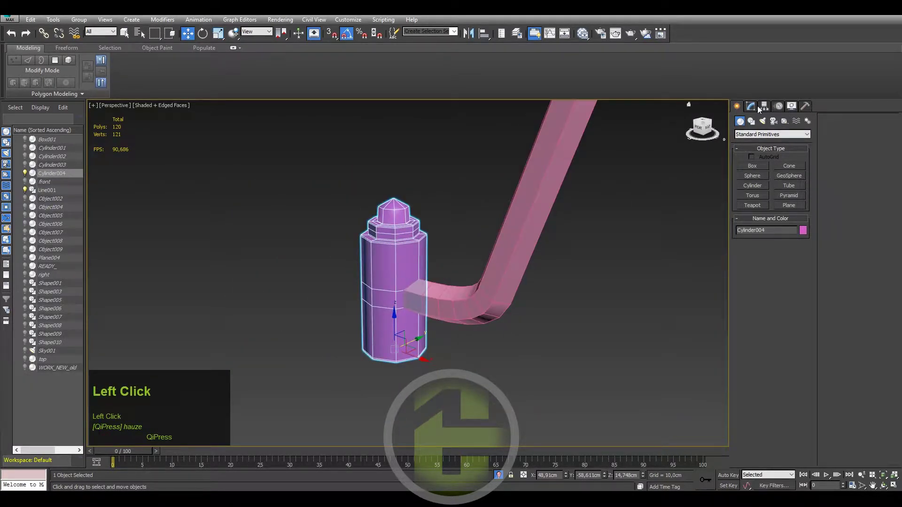
Select Line001 and enable its TurboSmooth, viewing the whole arm.
{"action": "left_click", "coordinate": [500, 248]}
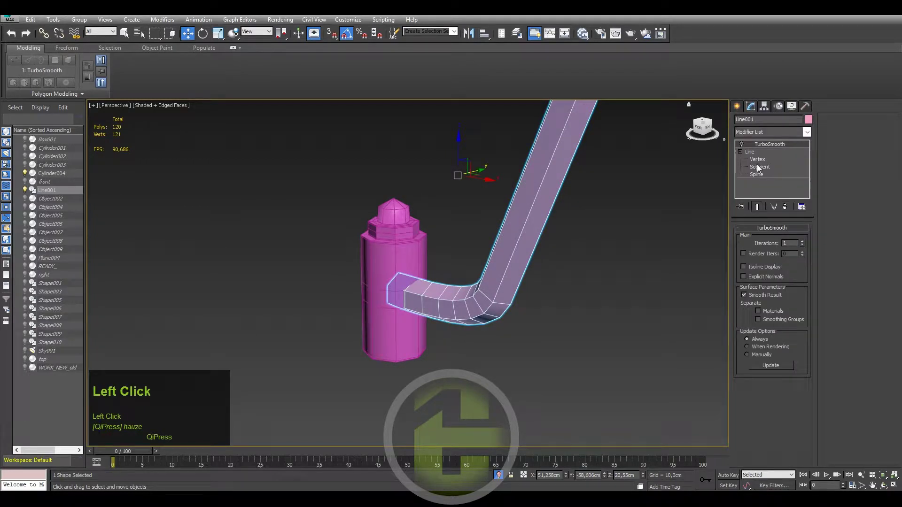
{"action": "left_click", "coordinate": [745, 146]}
{"action": "key", "text": "F4"}
{"action": "left_click", "coordinate": [501, 283]}
{"action": "scroll", "scroll_direction": "down", "scroll_amount": 3}
{"action": "middle_click", "coordinate": [546, 279]}
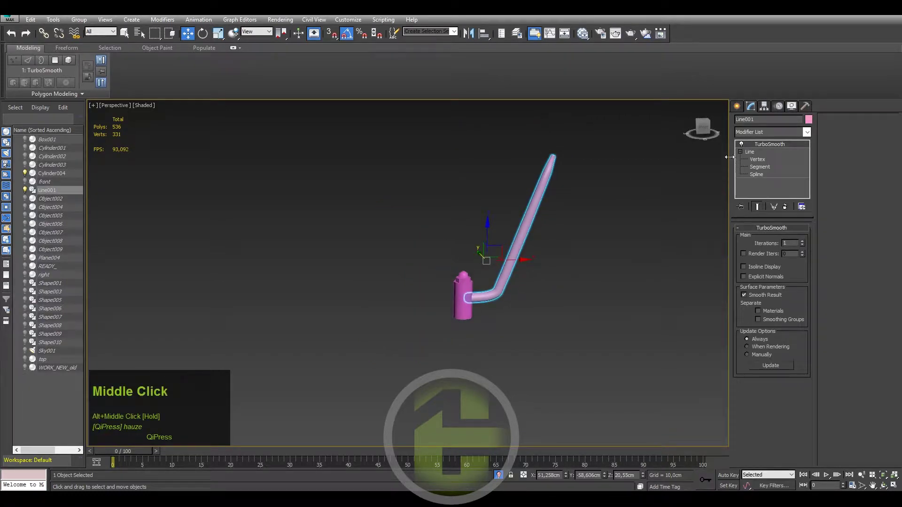
Raise the arm's Rendering Thickness at Line level and check the joint with edged faces.
{"action": "left_click", "coordinate": [745, 145]}
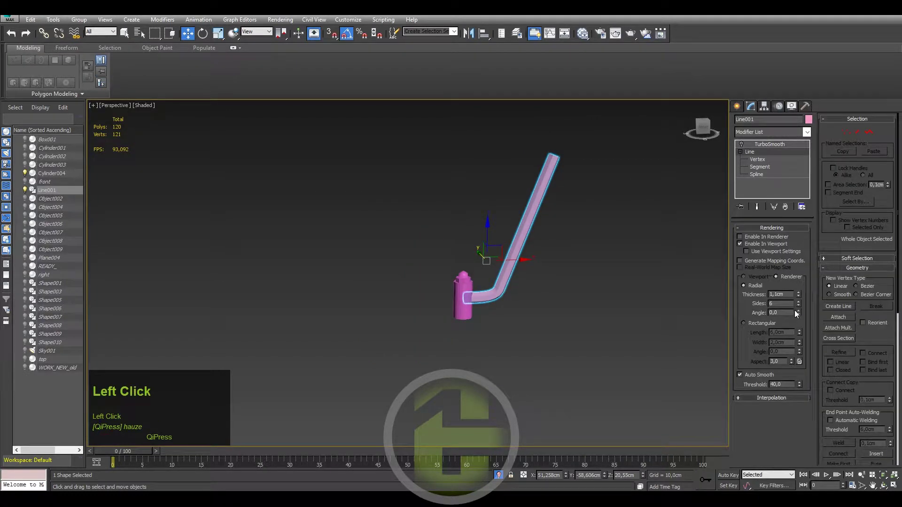
{"action": "left_click", "coordinate": [799, 308]}
{"action": "key", "text": "ctrl+z"}
{"action": "scroll", "scroll_direction": "up", "scroll_amount": 3}
{"action": "left_click_drag", "start_coordinate": [473, 305], "coordinate": [515, 326]}
{"action": "key", "text": "F4"}
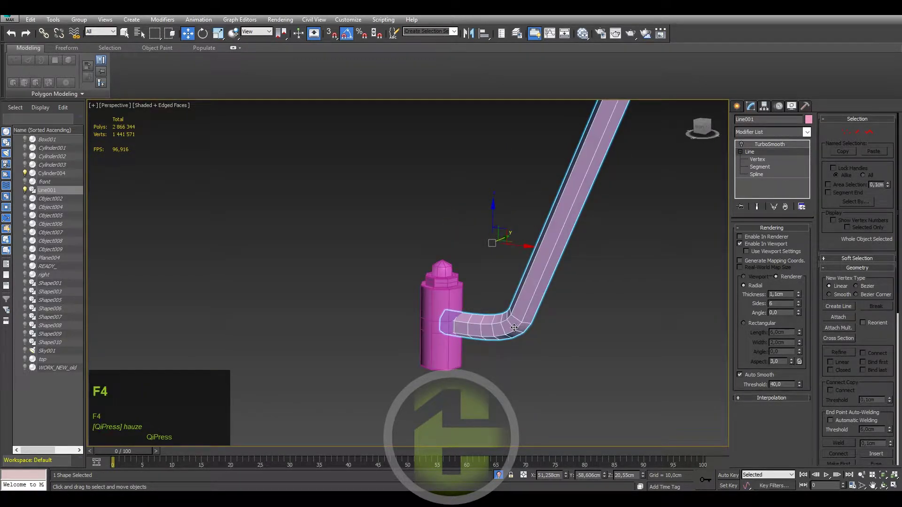
{"action": "scroll", "scroll_direction": "up", "scroll_amount": 3}
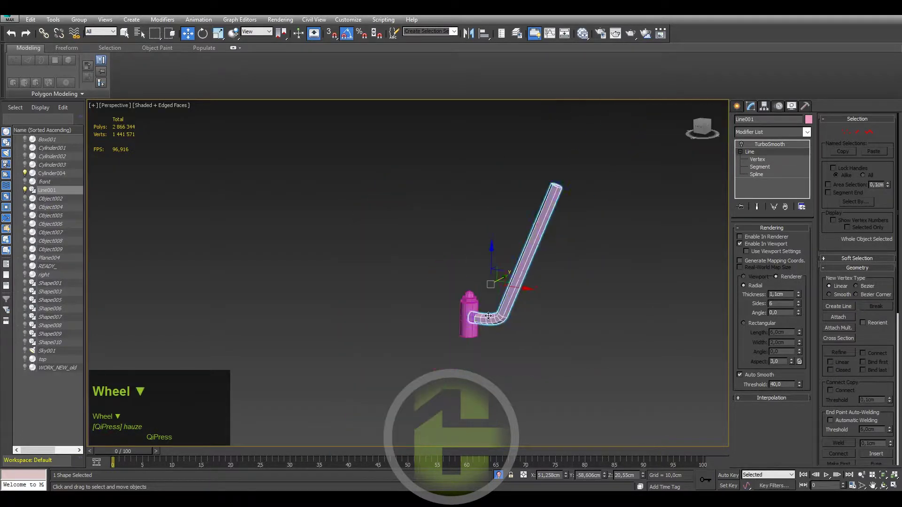
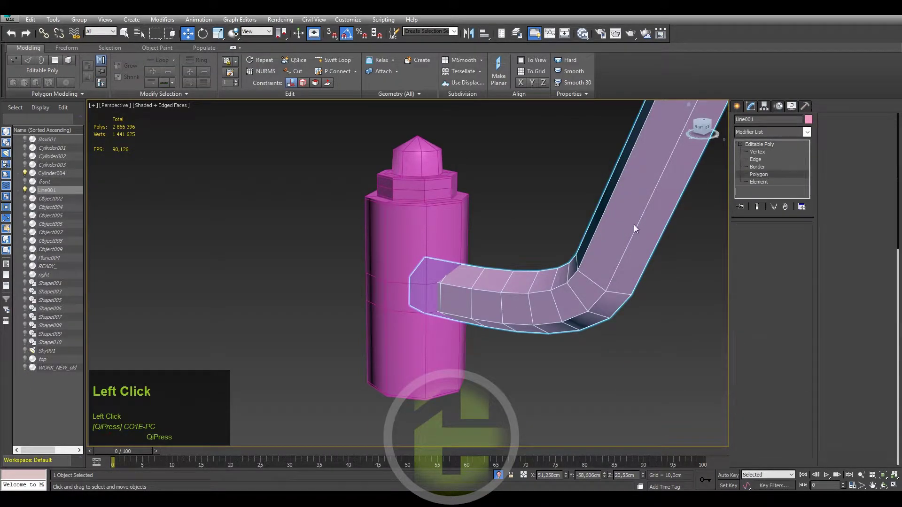
In wireframe, select the arm's end-cap polygons sitting inside the hinge cylinder.
{"action": "middle_click", "coordinate": [471, 274]}
{"action": "key", "text": "F3"}
{"action": "left_click", "coordinate": [354, 261]}
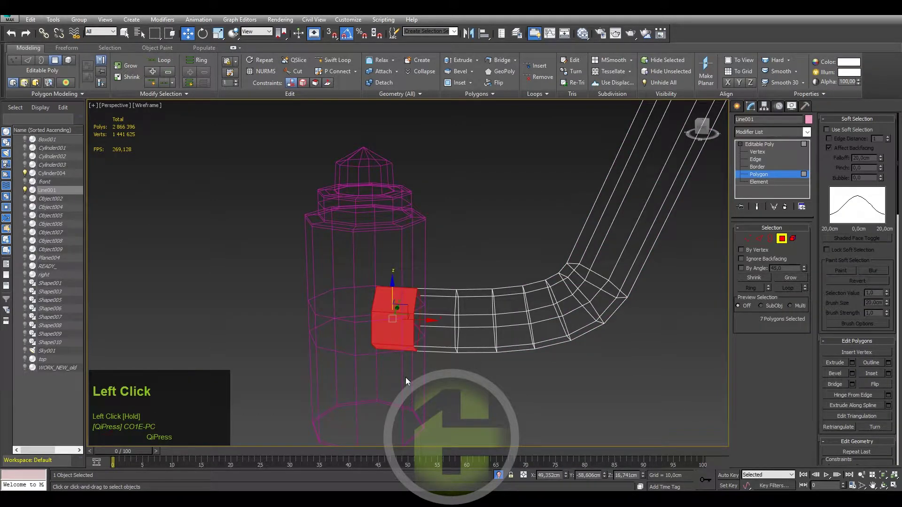
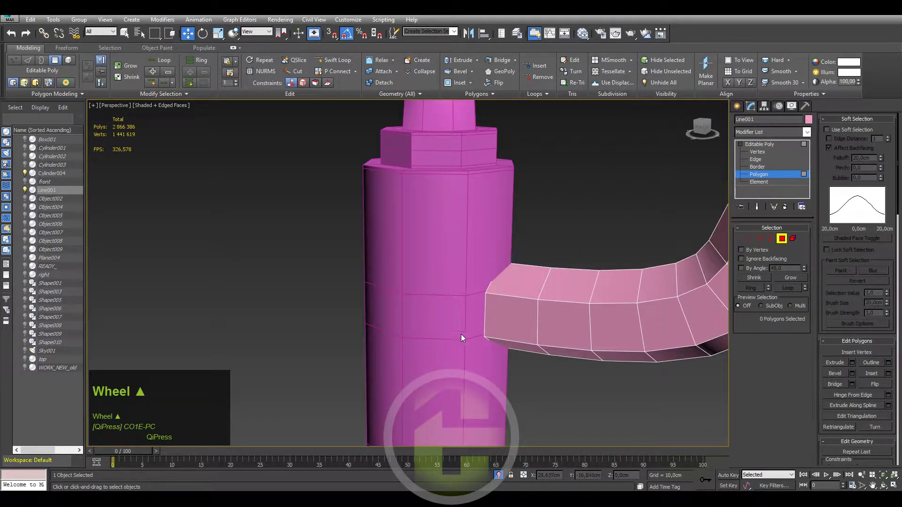
Select Cylinder004's side polygons where the arm meets it, ready for deletion.
{"action": "left_click", "coordinate": [738, 108]}
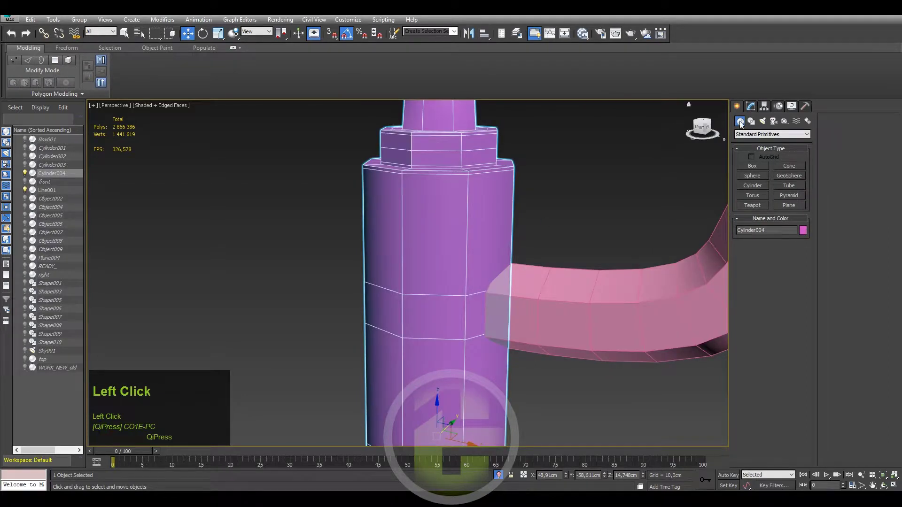
{"action": "left_click", "coordinate": [754, 108]}
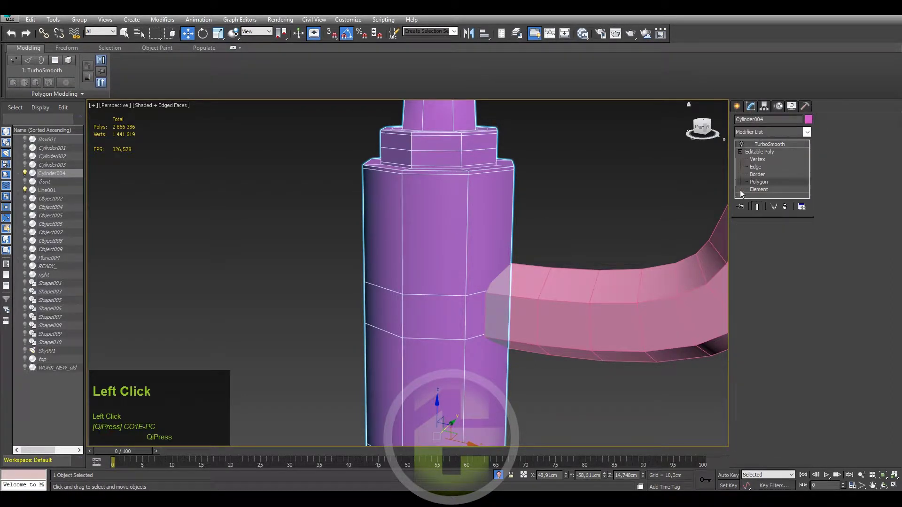
{"action": "left_click_drag", "start_coordinate": [559, 258], "coordinate": [552, 294]}
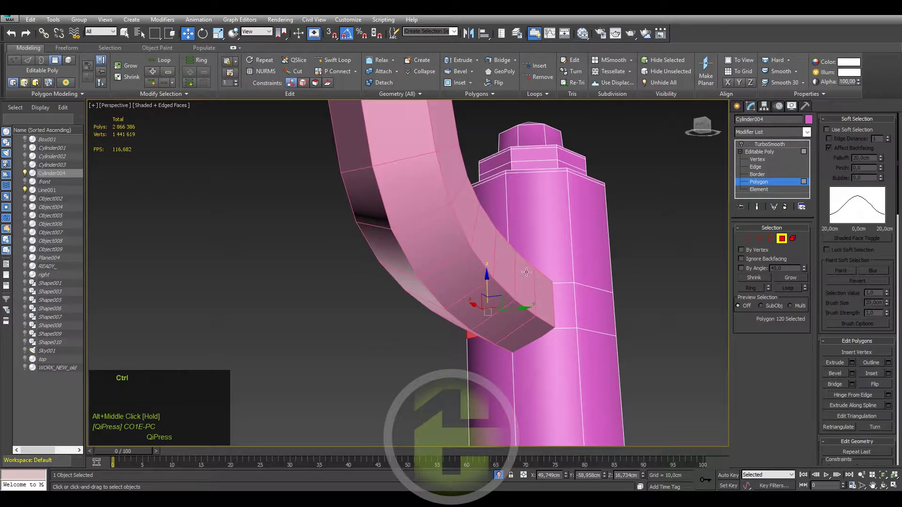
{"action": "left_click", "coordinate": [552, 293]}
{"action": "left_click_drag", "start_coordinate": [541, 269], "coordinate": [625, 304]}
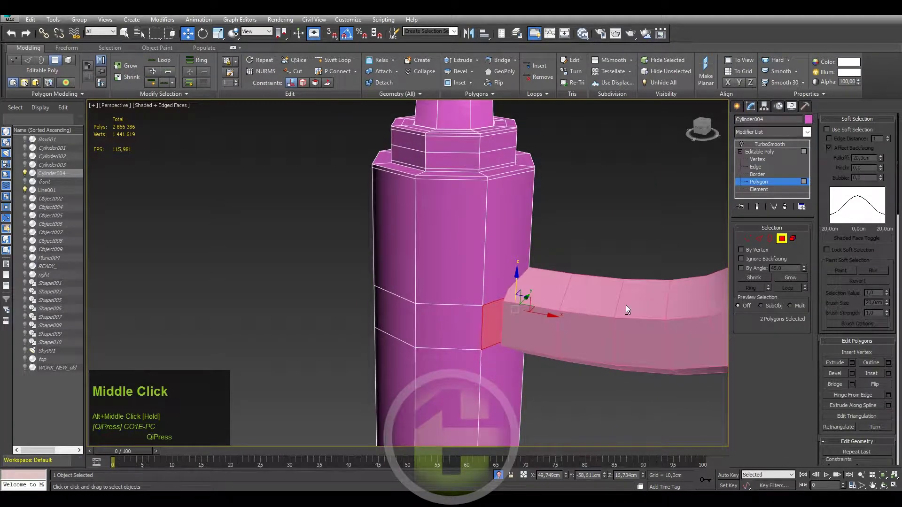
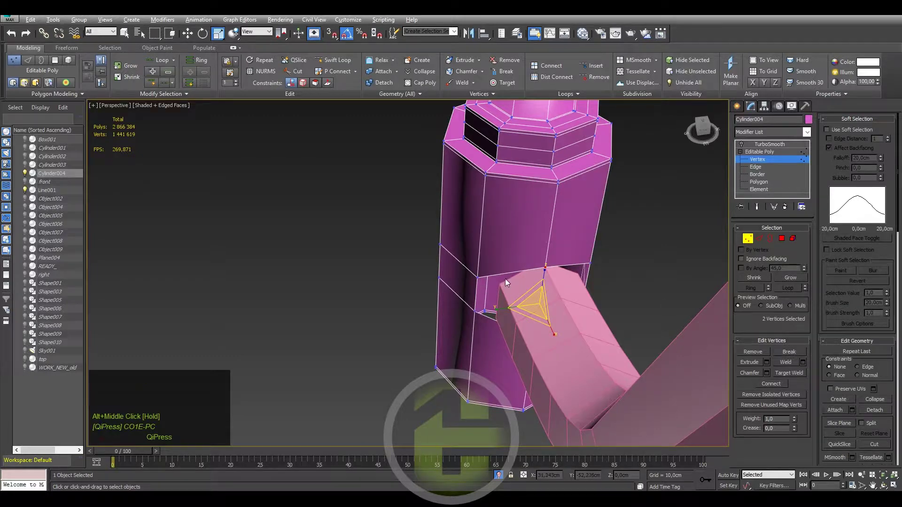
Move the arm's first end vertices onto the side of the hinge cylinder.
{"action": "left_click_drag", "start_coordinate": [523, 286], "coordinate": [478, 290]}
{"action": "left_click", "coordinate": [479, 290]}
{"action": "left_click_drag", "start_coordinate": [519, 323], "coordinate": [730, 122]}
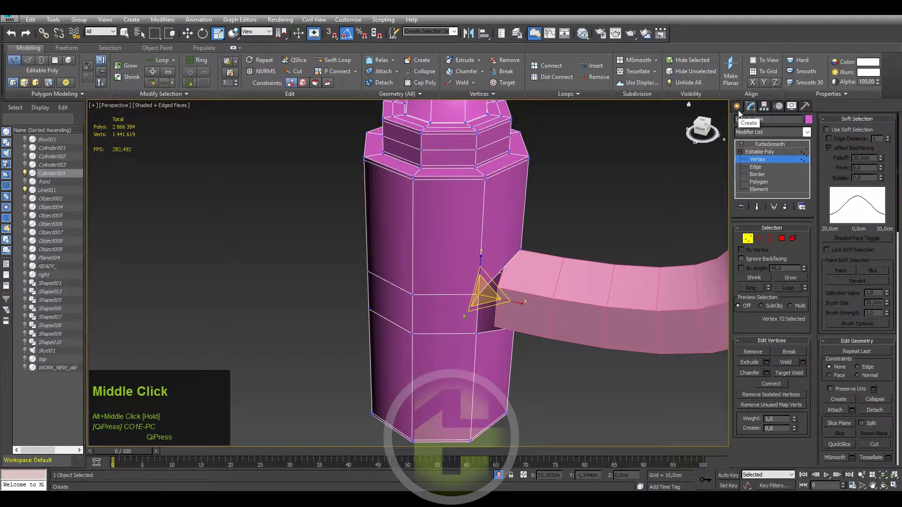
{"action": "left_click_drag", "start_coordinate": [541, 253], "coordinate": [502, 282]}
Pull the remaining end and corner vertices onto the cylinder surface.
{"action": "left_click", "coordinate": [476, 325]}
{"action": "left_click_drag", "start_coordinate": [550, 264], "coordinate": [543, 282]}
{"action": "left_click", "coordinate": [556, 301]}
{"action": "middle_click", "coordinate": [552, 313]}
{"action": "key", "text": "e"}
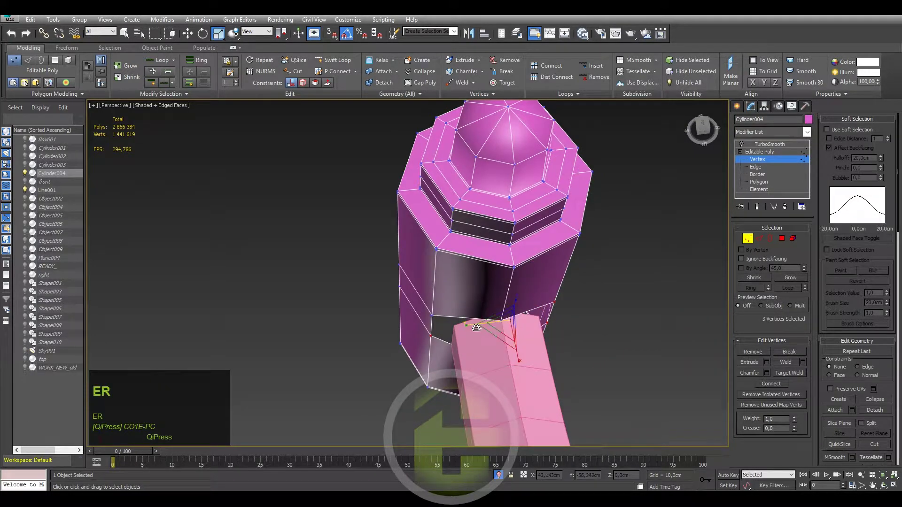
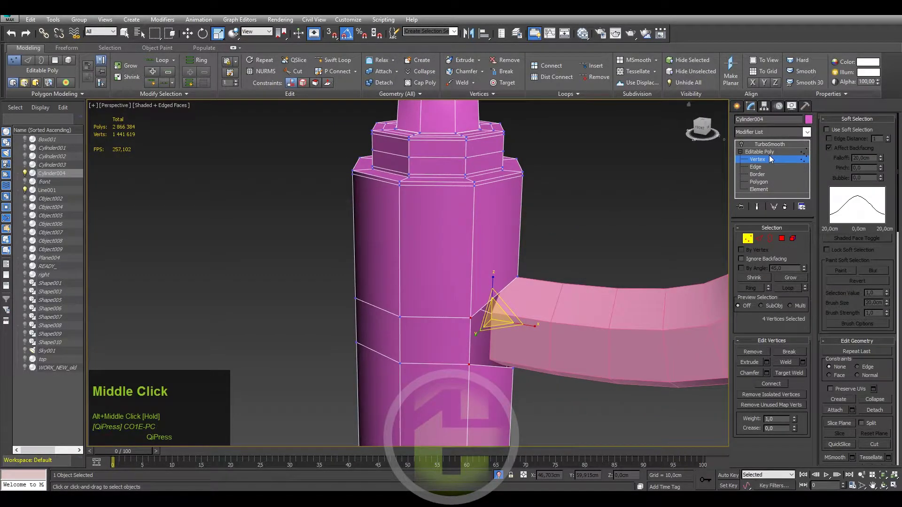
Attach the bent arm to the hinge cylinder, then return to Vertex mode.
{"action": "left_click", "coordinate": [774, 154]}
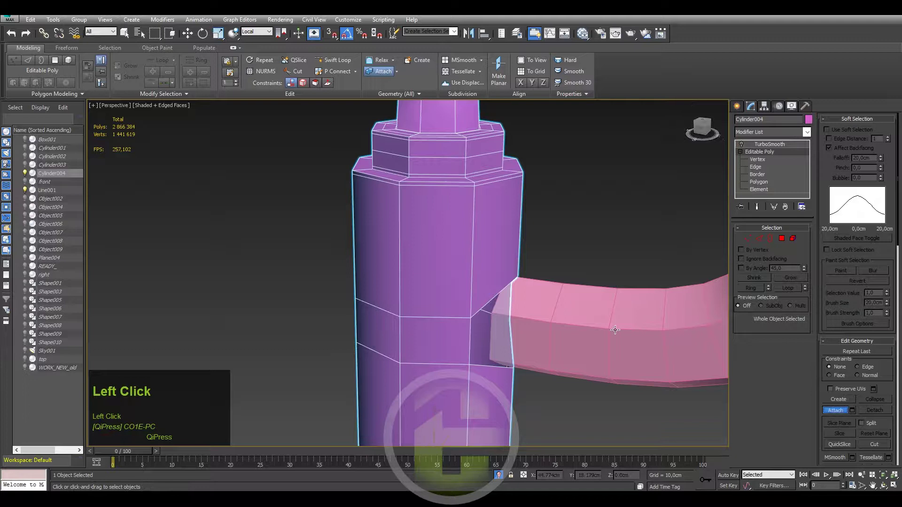
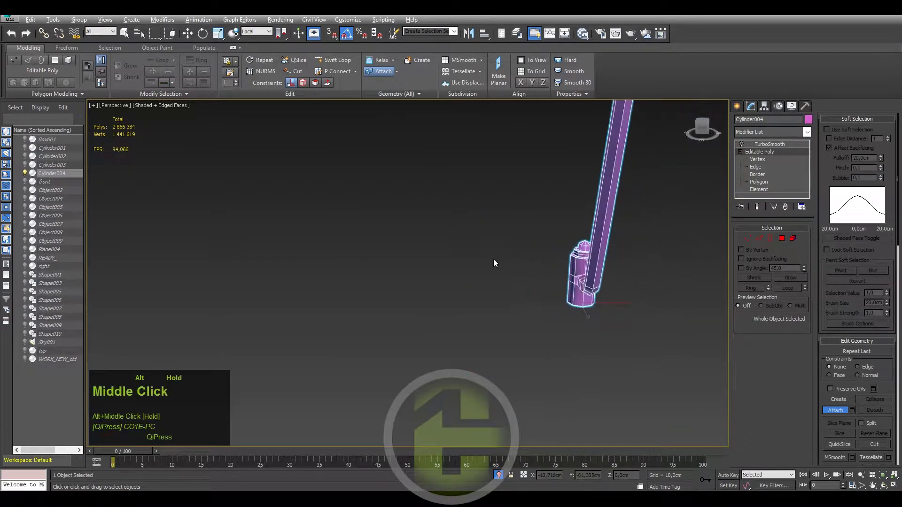
{"action": "scroll", "scroll_direction": "down", "scroll_amount": 3}
{"action": "middle_click", "coordinate": [506, 262]}
{"action": "scroll", "scroll_direction": "up", "scroll_amount": 3}
{"action": "scroll", "scroll_direction": "up", "scroll_amount": 3}
{"action": "middle_click", "coordinate": [526, 310]}
{"action": "scroll", "scroll_direction": "up", "scroll_amount": 3}
{"action": "key", "text": "1"}
{"action": "right_click", "coordinate": [515, 291]}
{"action": "left_click", "coordinate": [488, 349]}
In wireframe, Target Weld the arm's end vertices onto the cylinder's opening.
{"action": "key", "text": "F3"}
{"action": "scroll", "scroll_direction": "up", "scroll_amount": 3}
{"action": "middle_click", "coordinate": [513, 290]}
{"action": "left_click", "coordinate": [502, 278]}
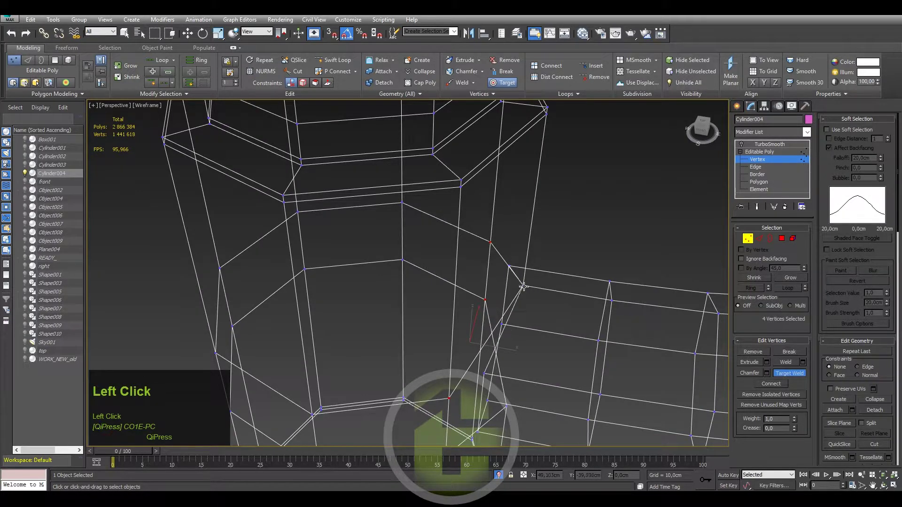
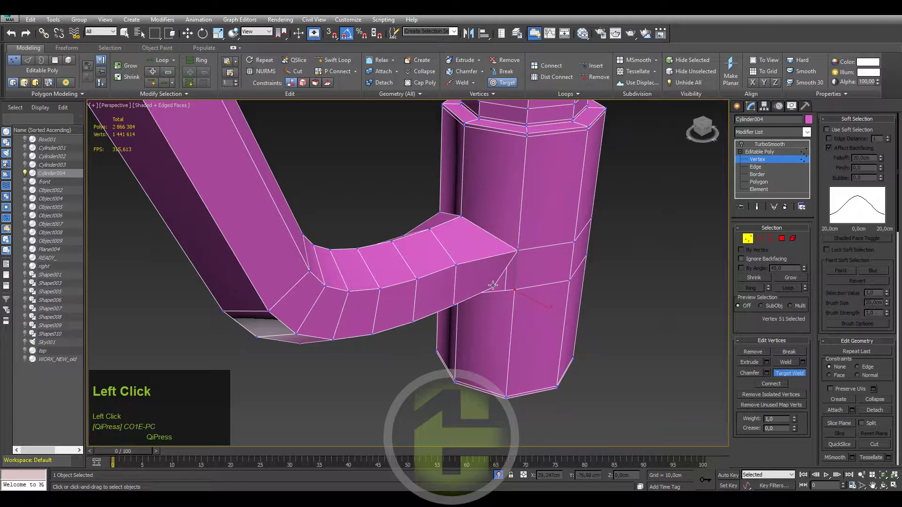
{"action": "scroll", "scroll_direction": "down", "scroll_amount": 3}
{"action": "middle_click", "coordinate": [484, 279]}
{"action": "scroll", "scroll_direction": "down", "scroll_amount": 3}
{"action": "middle_click", "coordinate": [492, 251]}
{"action": "scroll", "scroll_direction": "up", "scroll_amount": 3}
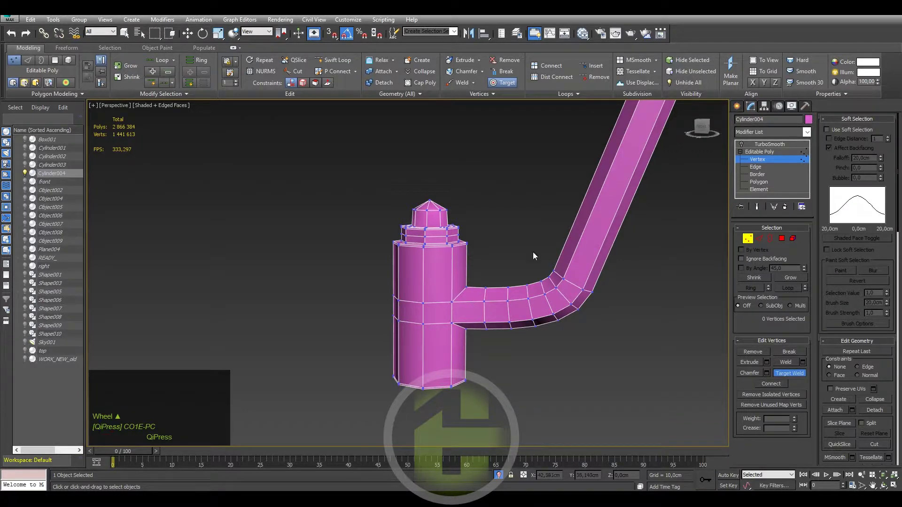
Switch to Edge mode and pick the first edges around the arm joint.
{"action": "left_click", "coordinate": [772, 146]}
{"action": "key", "text": "F4"}
{"action": "scroll", "scroll_direction": "down", "scroll_amount": 3}
{"action": "middle_click", "coordinate": [503, 286]}
{"action": "scroll", "scroll_direction": "up", "scroll_amount": 3}
{"action": "left_click", "coordinate": [468, 307]}
{"action": "key", "text": "F4"}
{"action": "left_click", "coordinate": [742, 147]}
Select the ring across the joint and Connect it with a single supporting loop.
{"action": "middle_click", "coordinate": [615, 210]}
{"action": "left_click", "coordinate": [565, 249]}
{"action": "left_click", "coordinate": [570, 320]}
{"action": "left_click_drag", "start_coordinate": [553, 233], "coordinate": [809, 397]}
{"action": "left_click", "coordinate": [809, 397]}
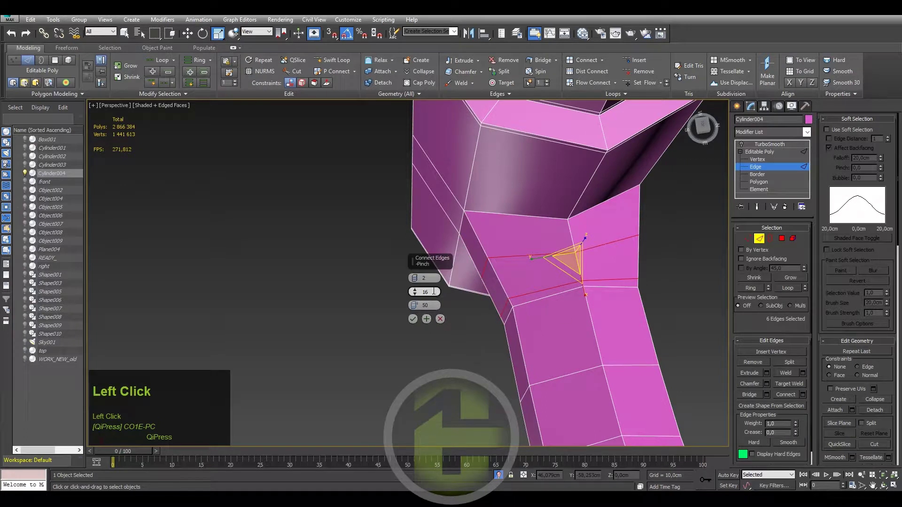
{"action": "right_click", "coordinate": [418, 282]}
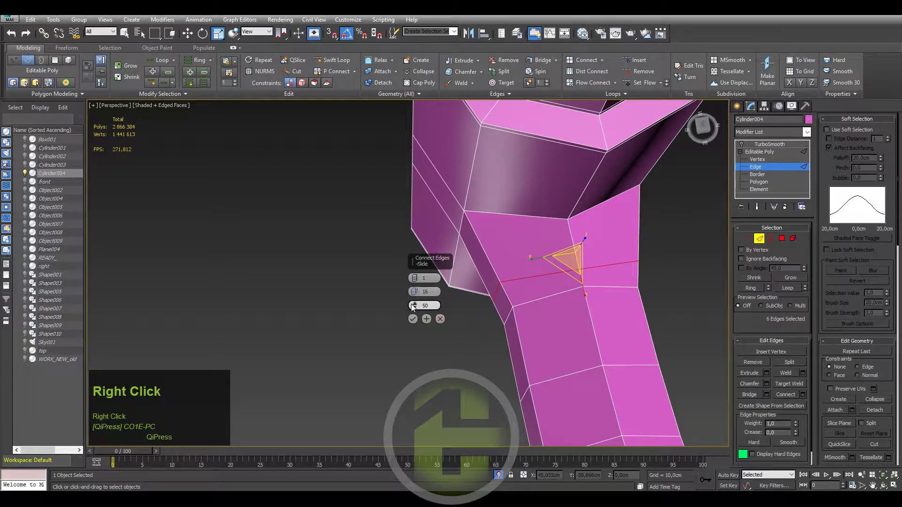
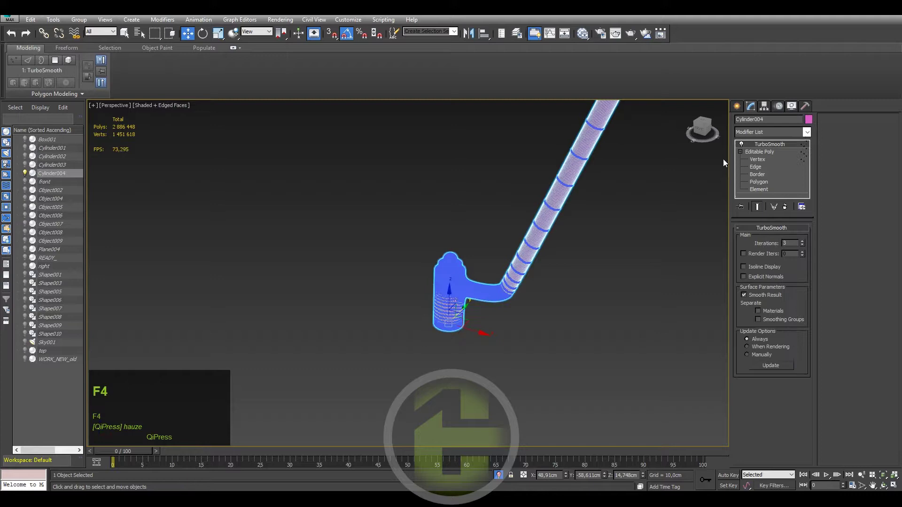
Connect an extra edge loop near the arm's bend and slide it, checking the TurboSmooth preview.
{"action": "left_click", "coordinate": [722, 158]}
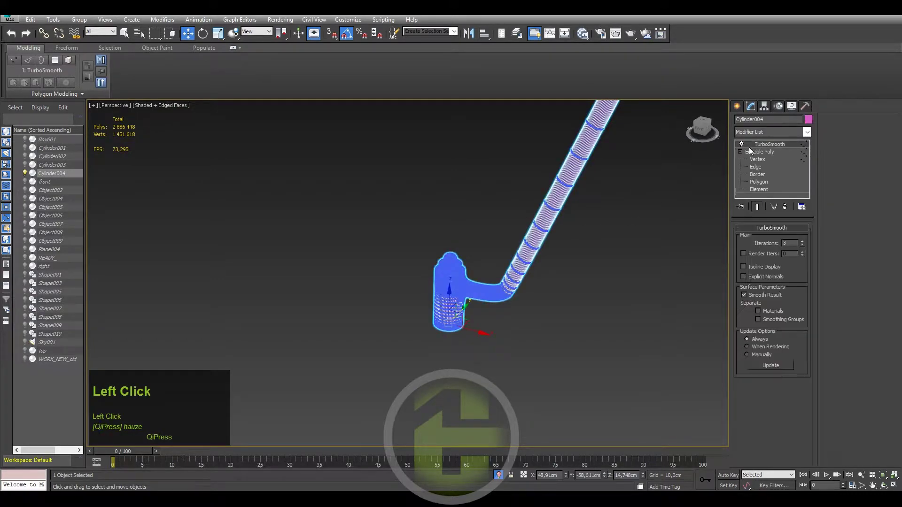
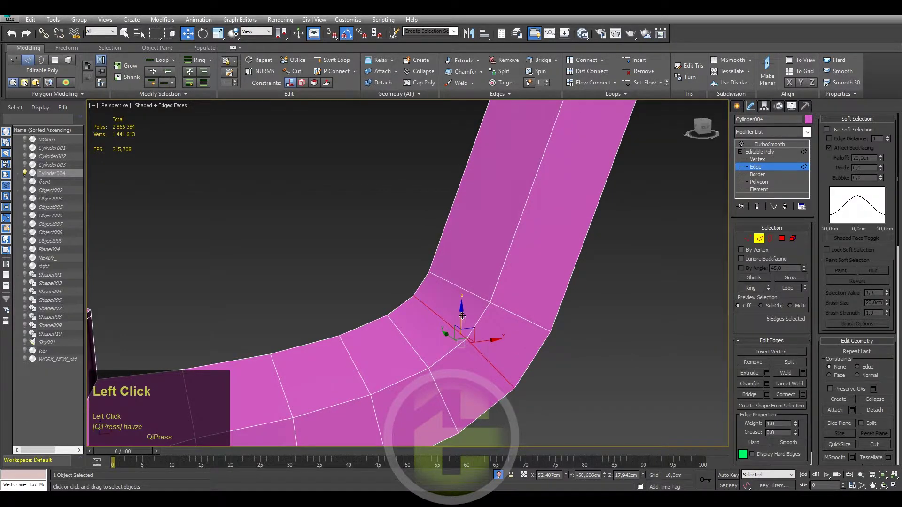
{"action": "key", "text": "ctrl+z"}
{"action": "left_click", "coordinate": [758, 146]}
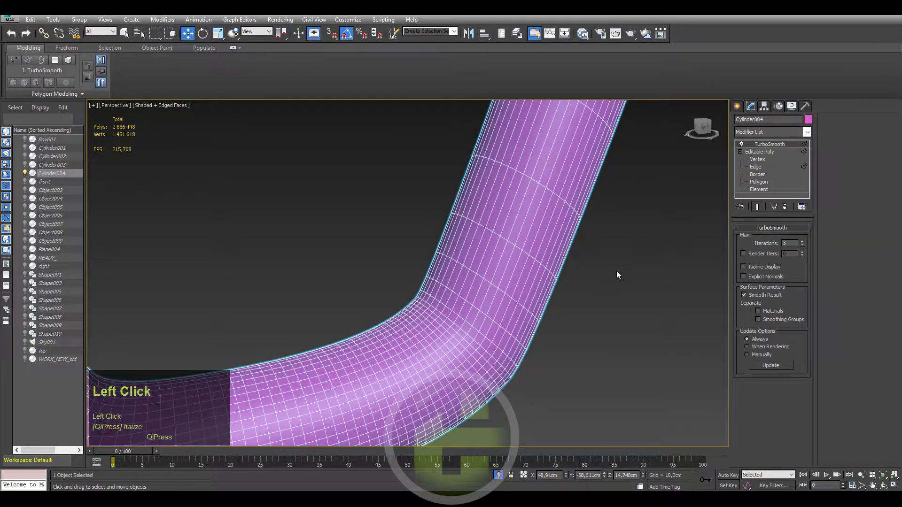
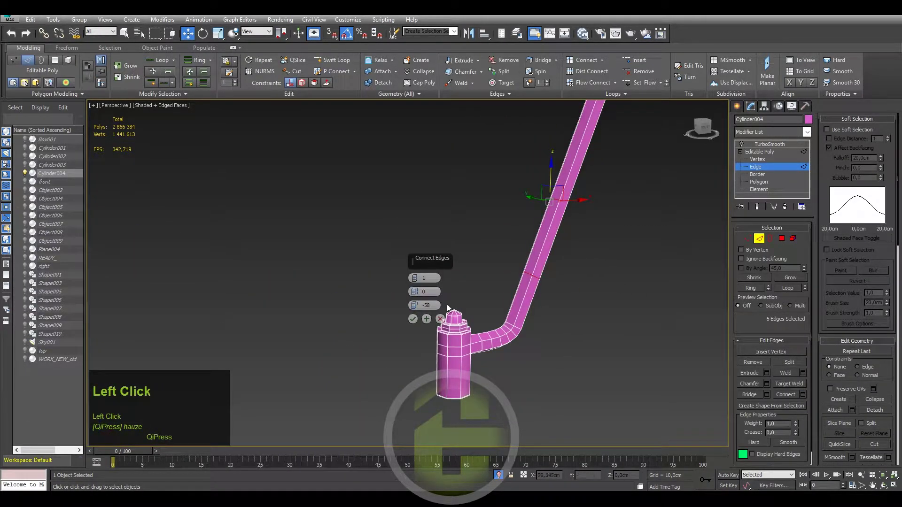
{"action": "right_click", "coordinate": [418, 306]}
{"action": "left_click_drag", "start_coordinate": [417, 276], "coordinate": [415, 323]}
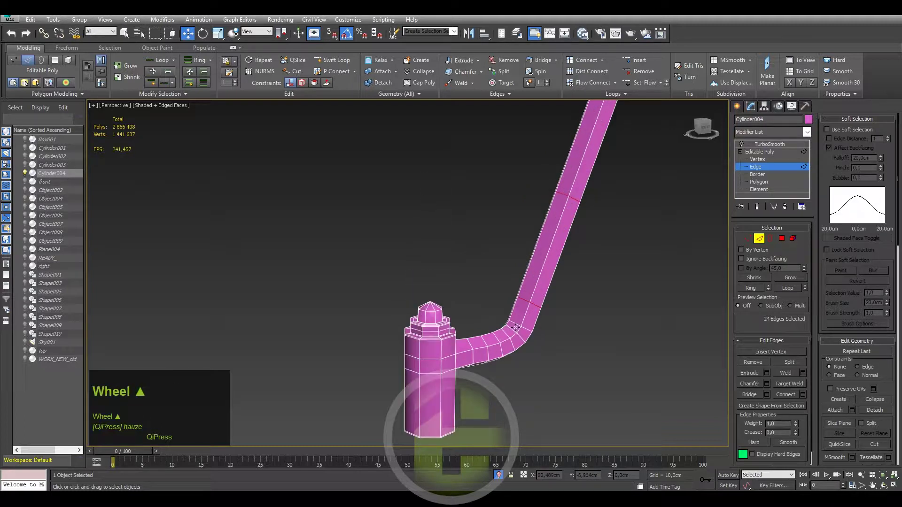
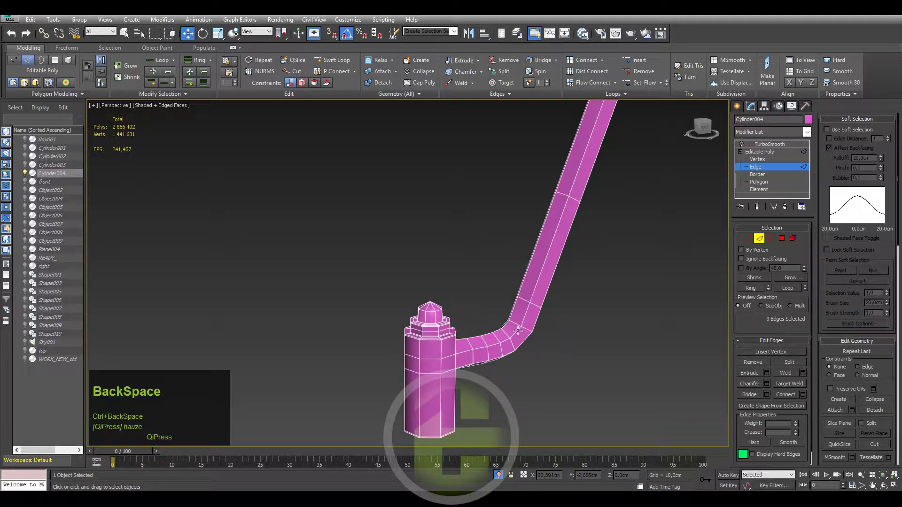
{"action": "key", "text": "ctrl+z"}
Select the arm's straight-section edge ring and preview the smoothed arm in shaded view.
{"action": "left_click_drag", "start_coordinate": [501, 342], "coordinate": [758, 147]}
{"action": "left_click", "coordinate": [758, 147]}
{"action": "key", "text": "F4"}
{"action": "scroll", "scroll_direction": "down", "scroll_amount": 3}
{"action": "middle_click", "coordinate": [559, 253]}
{"action": "scroll", "scroll_direction": "up", "scroll_amount": 3}
{"action": "left_click", "coordinate": [548, 304]}
{"action": "key", "text": "F4"}
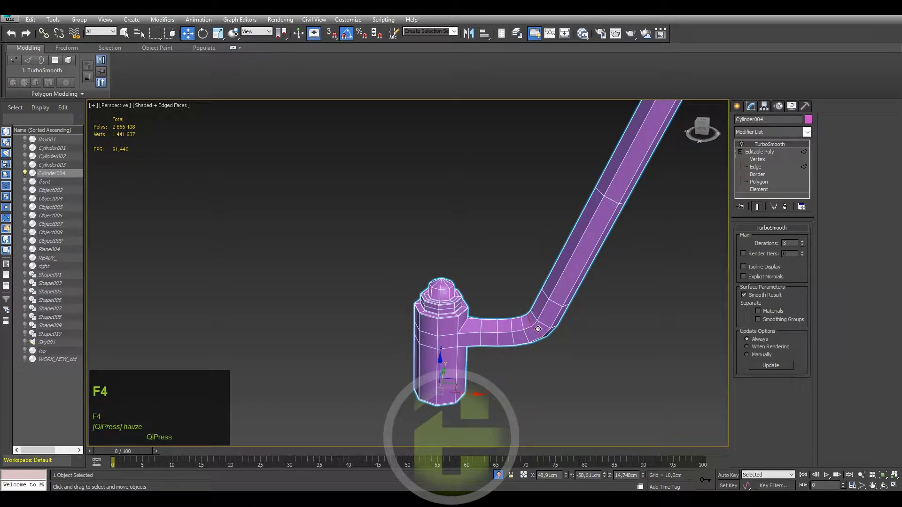
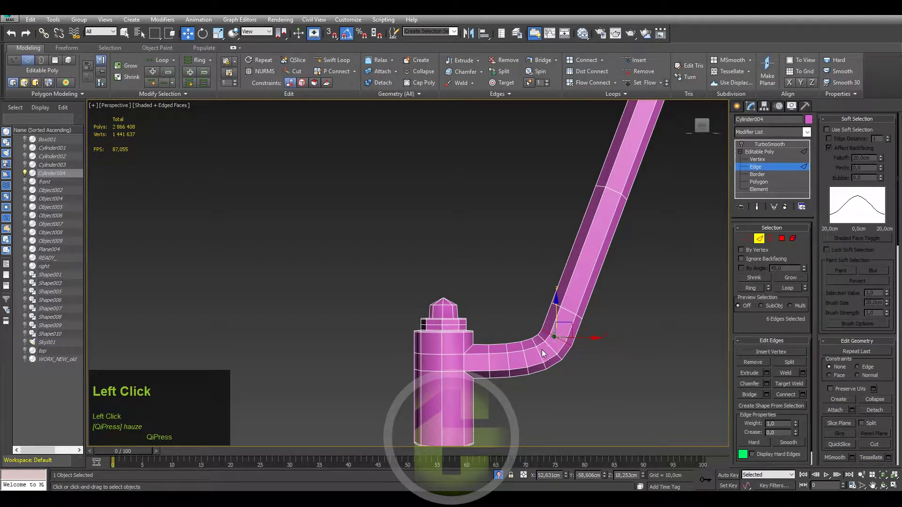
Reselect edges near the bend, review the smoothed arm up close, then select the mirror stem object.
{"action": "key", "text": "ctrl+BackSpace"}
{"action": "left_click", "coordinate": [757, 146]}
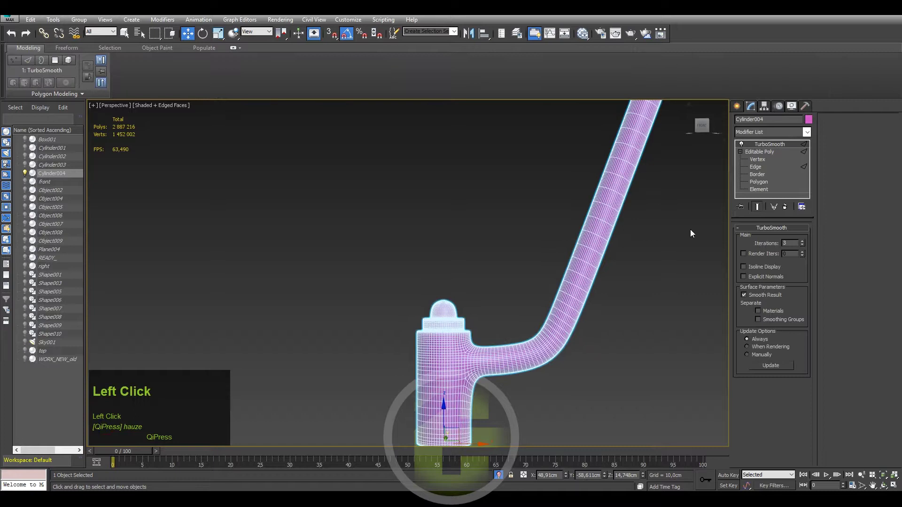
{"action": "key", "text": "F4"}
{"action": "scroll", "scroll_direction": "down", "scroll_amount": 3}
{"action": "middle_click", "coordinate": [519, 260]}
{"action": "scroll", "scroll_direction": "down", "scroll_amount": 3}
{"action": "middle_click", "coordinate": [433, 209]}
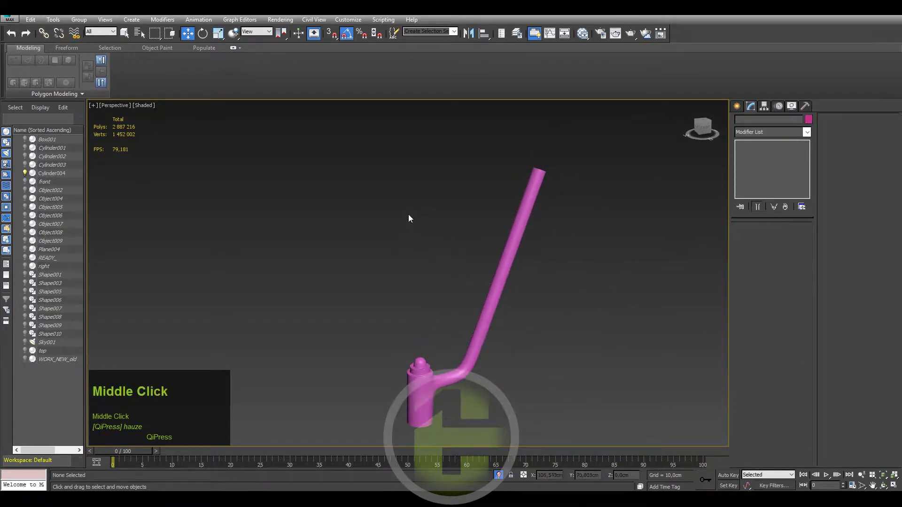
{"action": "left_click_drag", "start_coordinate": [428, 225], "coordinate": [884, 478]}
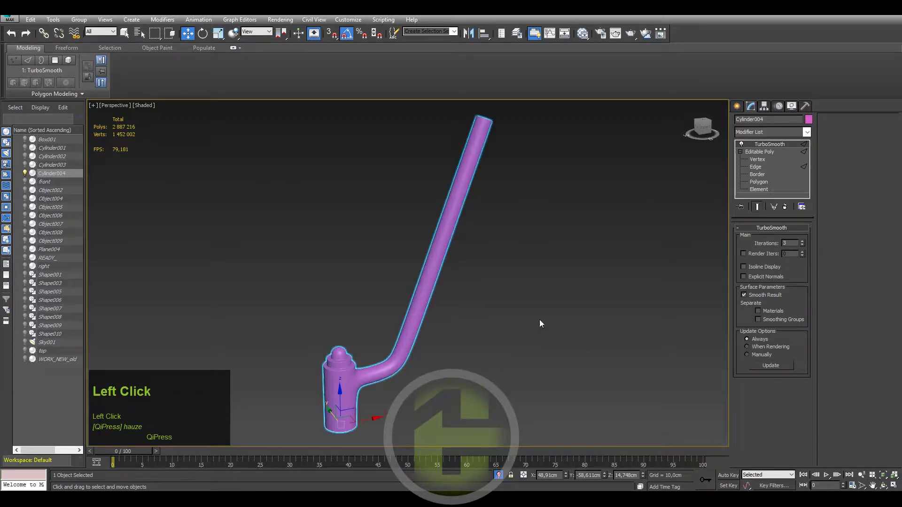
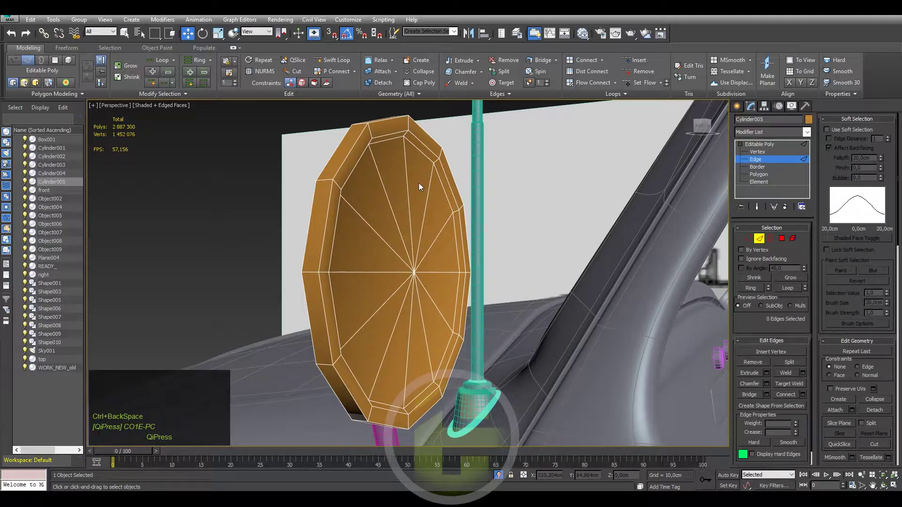
Select edges on the mirror-head disc and return from the reference photo to the model.
{"action": "left_click", "coordinate": [411, 180]}
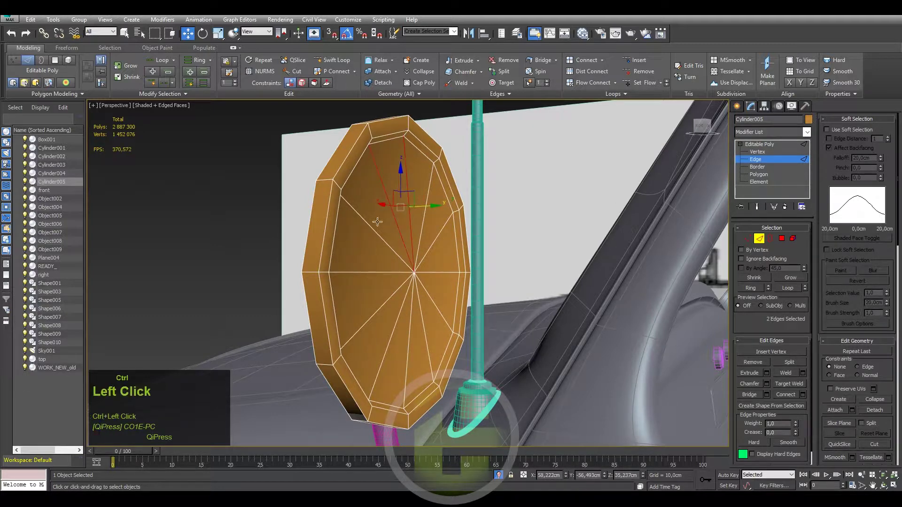
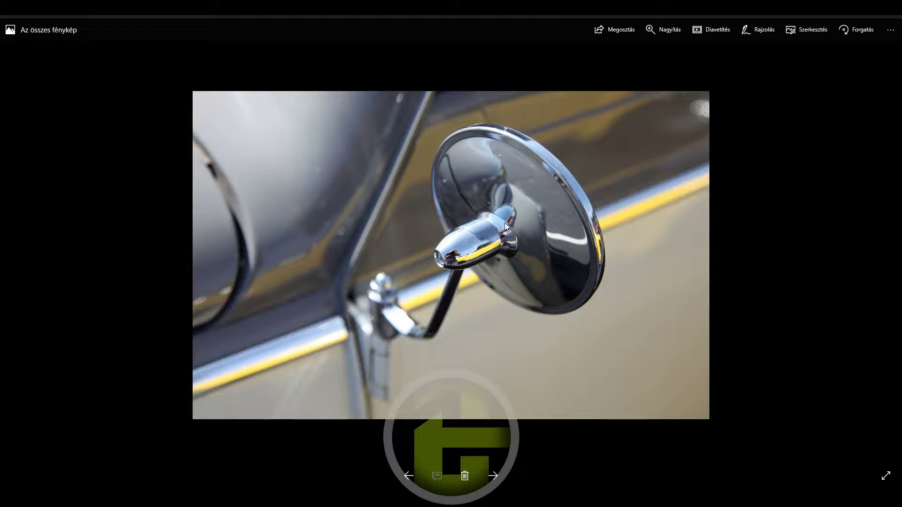
{"action": "left_click", "coordinate": [436, 17]}
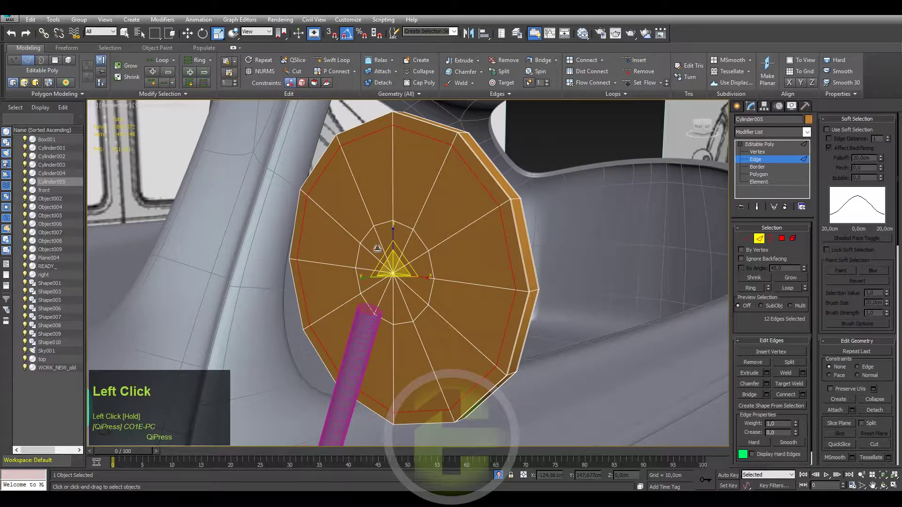
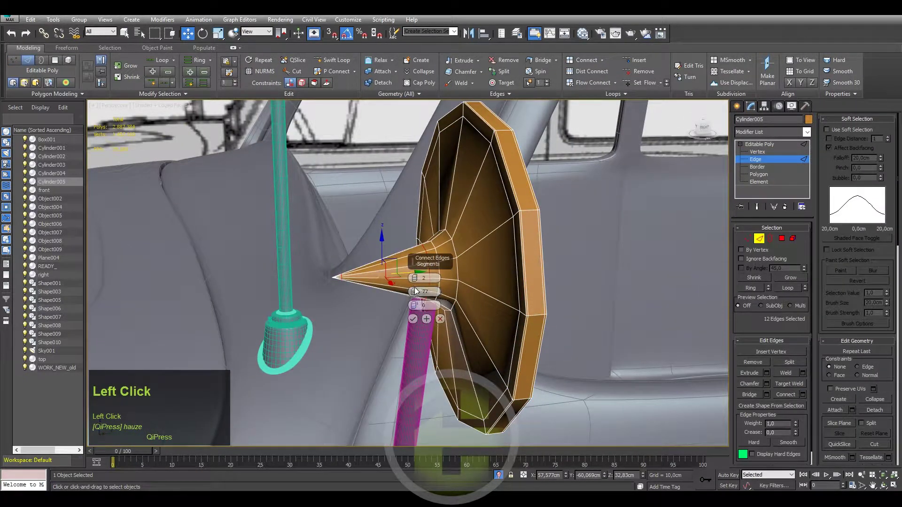
Connect two new rings across the cone's twelve edges and slide them toward one end.
{"action": "right_click", "coordinate": [420, 294]}
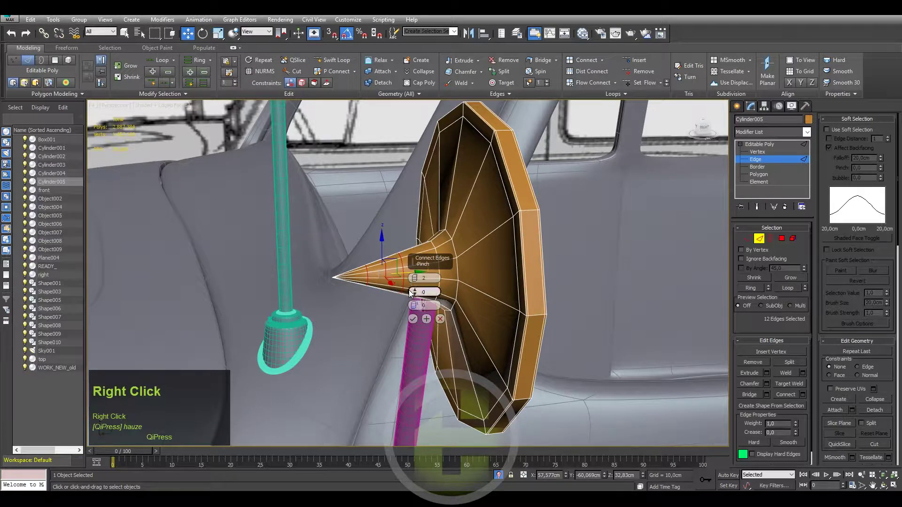
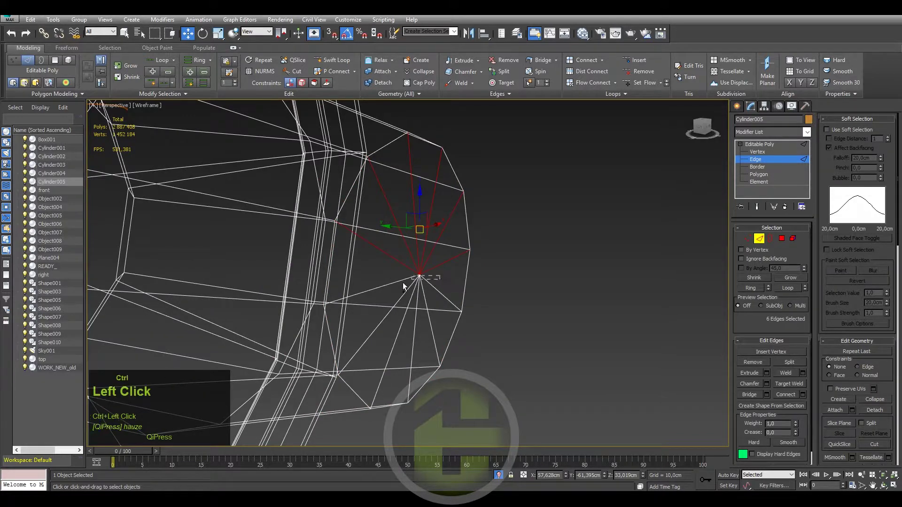
{"action": "key", "text": "F3"}
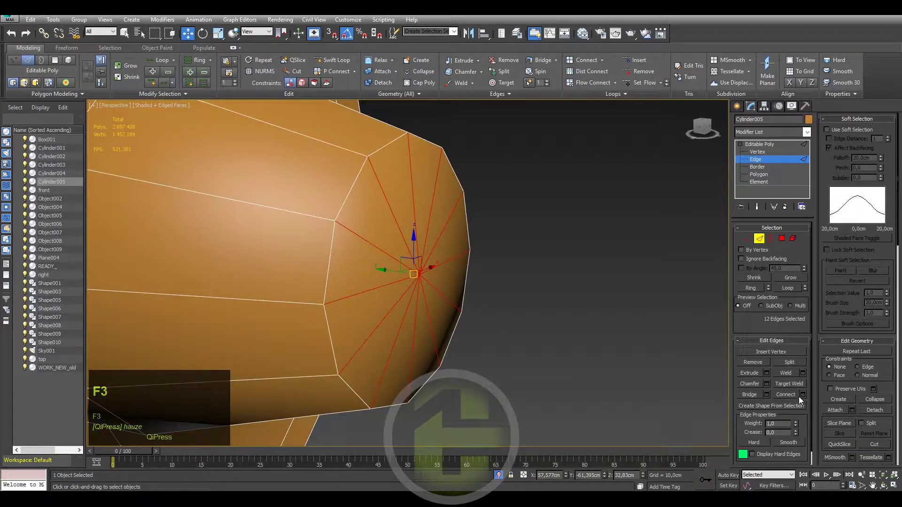
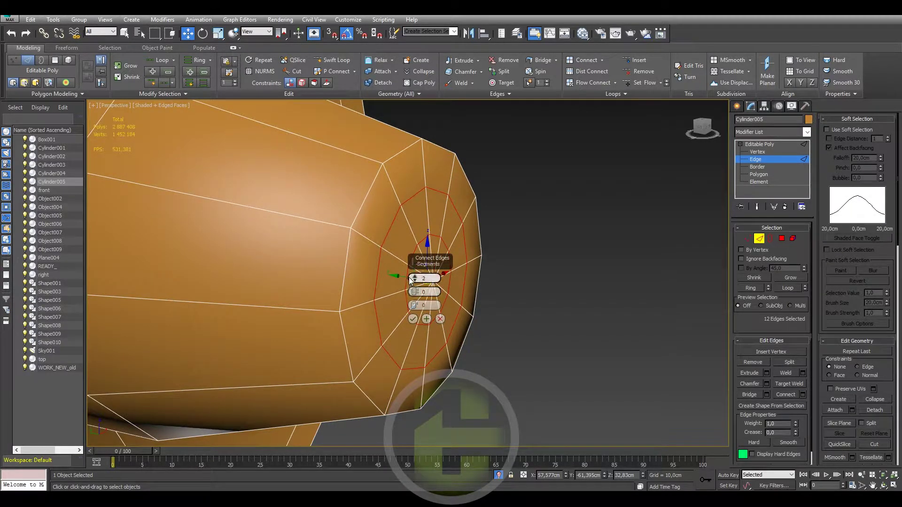
{"action": "right_click", "coordinate": [415, 279]}
{"action": "left_click", "coordinate": [414, 281]}
{"action": "right_click", "coordinate": [417, 277]}
{"action": "left_click_drag", "start_coordinate": [417, 278], "coordinate": [416, 318]}
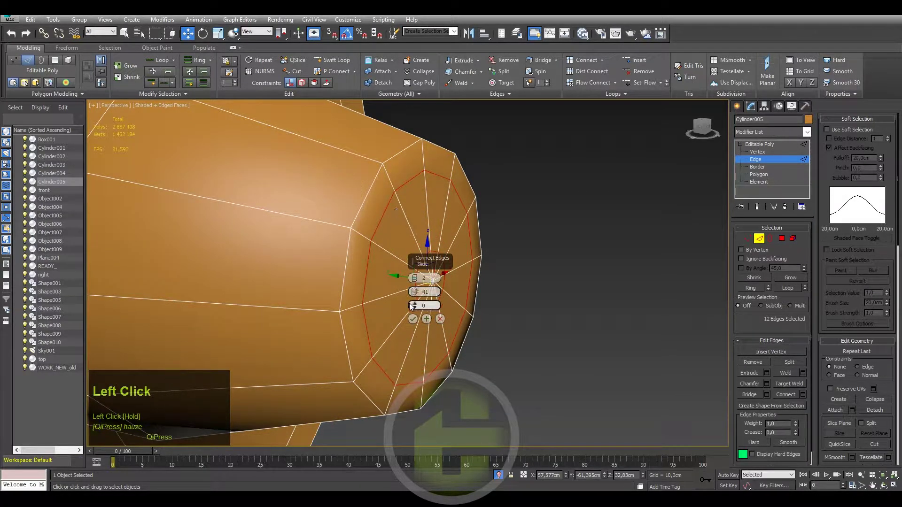
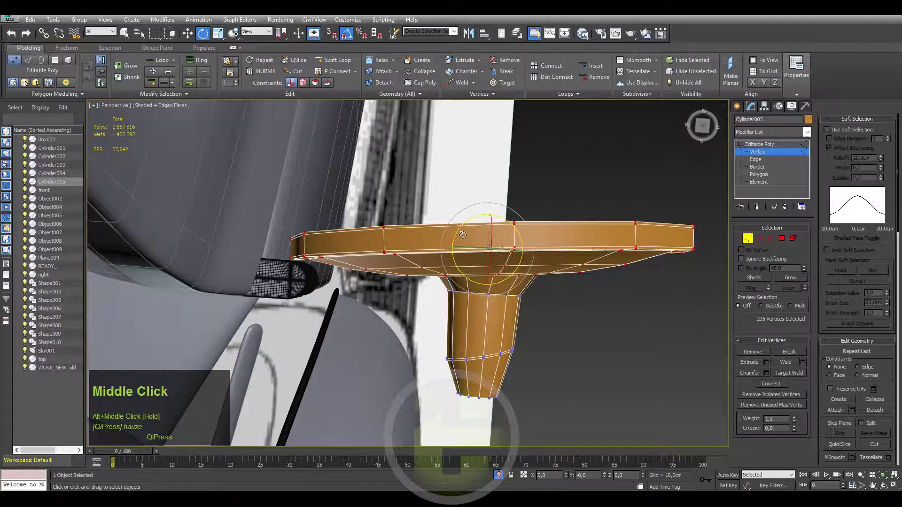
Rotate the mirror head's vertices into position against the door and leave vertex editing.
{"action": "left_click_drag", "start_coordinate": [461, 227], "coordinate": [463, 240]}
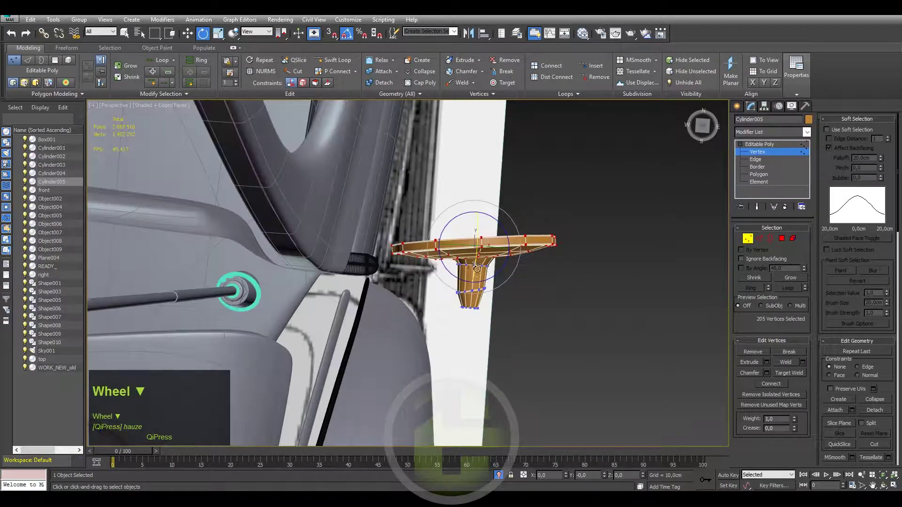
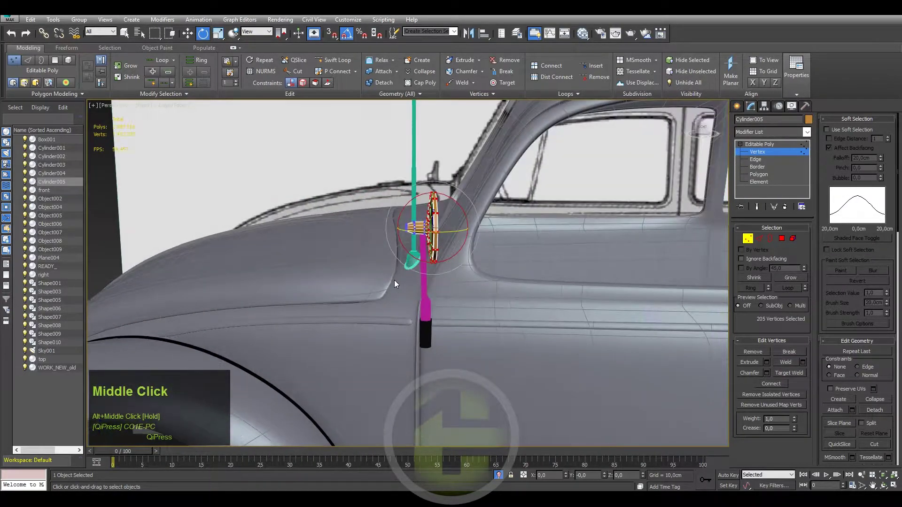
{"action": "left_click", "coordinate": [399, 290]}
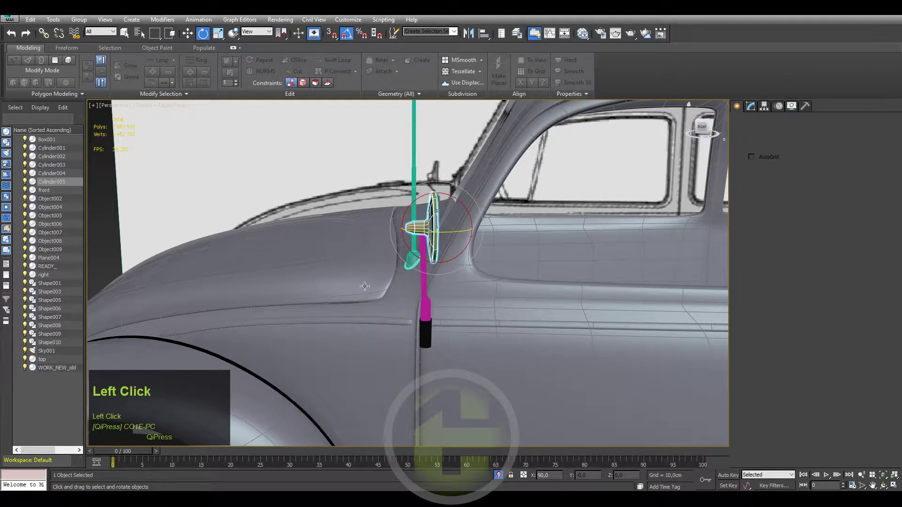
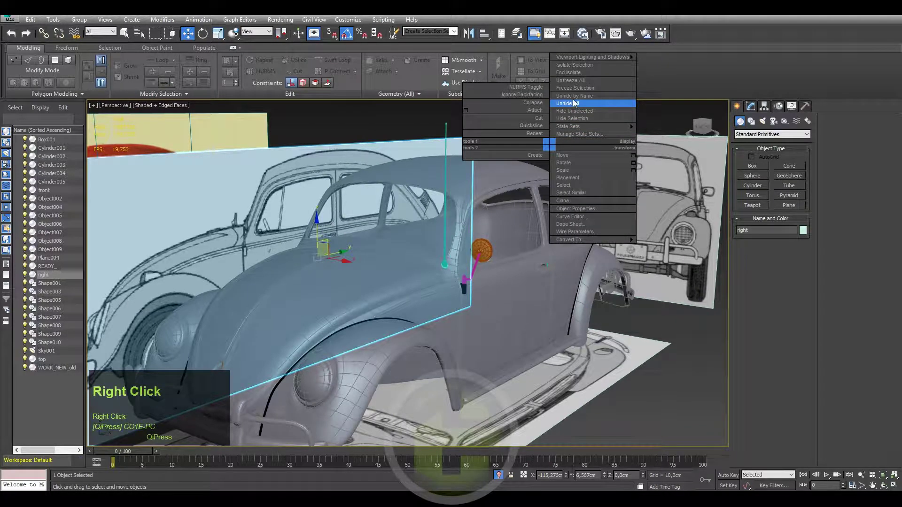
Select the car body and zoom in on the mirror head beside the door window.
{"action": "left_click", "coordinate": [579, 85]}
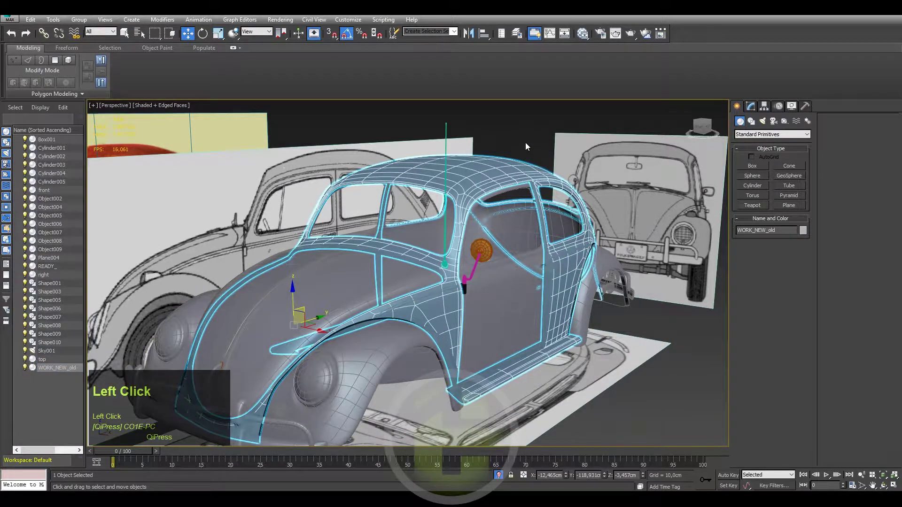
{"action": "scroll", "scroll_direction": "up", "scroll_amount": 3}
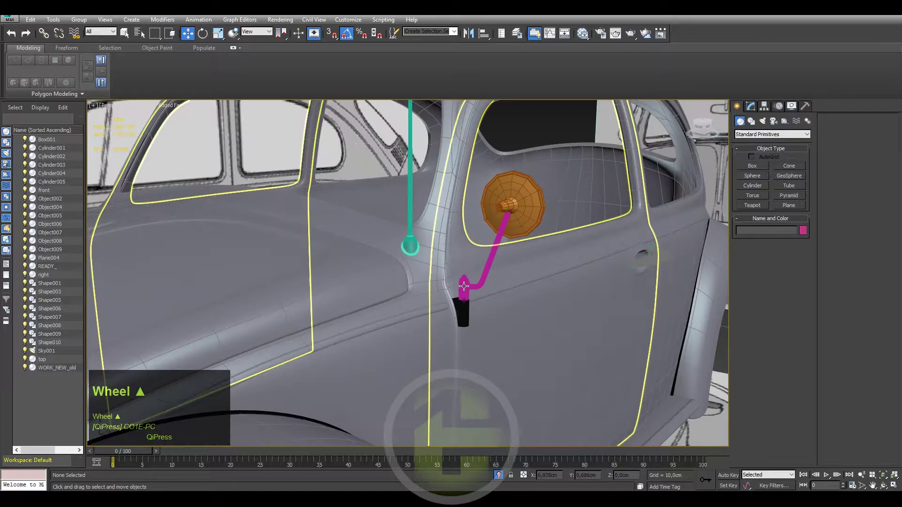
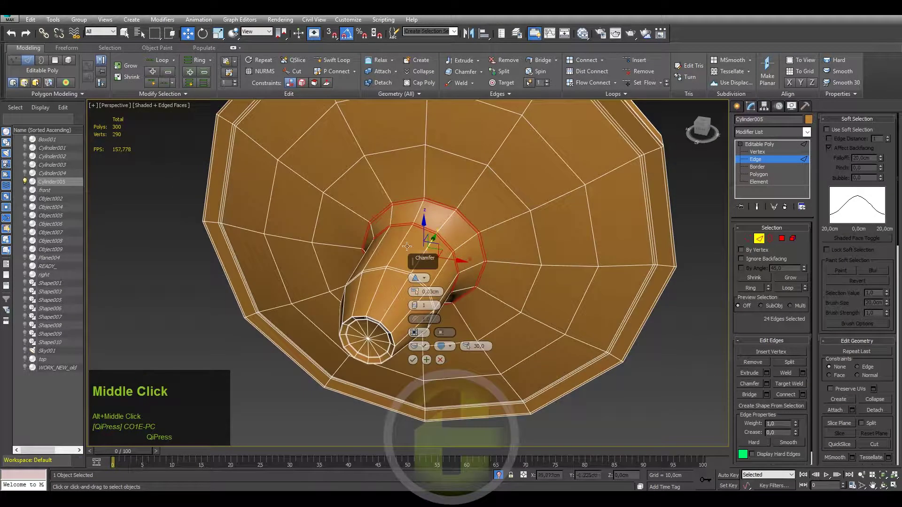
Chamfer the edge loop where the stem cone meets the mirror back disc.
{"action": "left_click", "coordinate": [418, 361]}
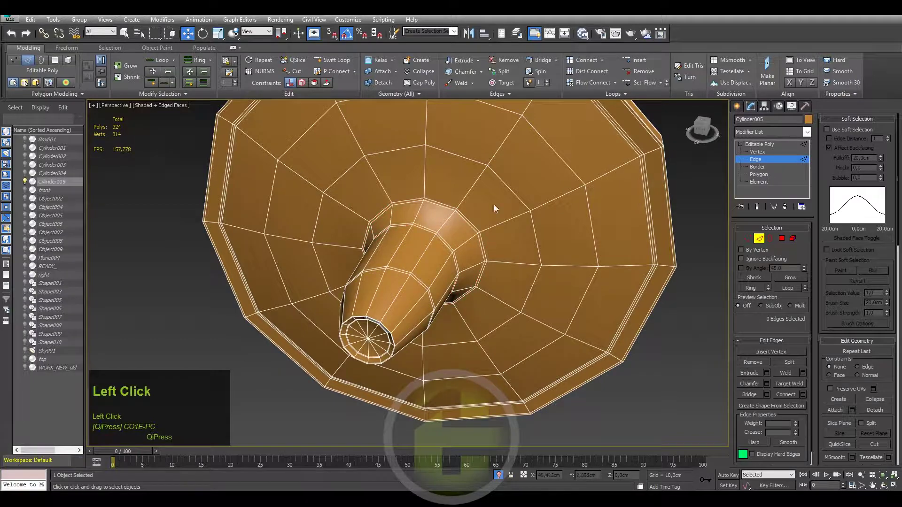
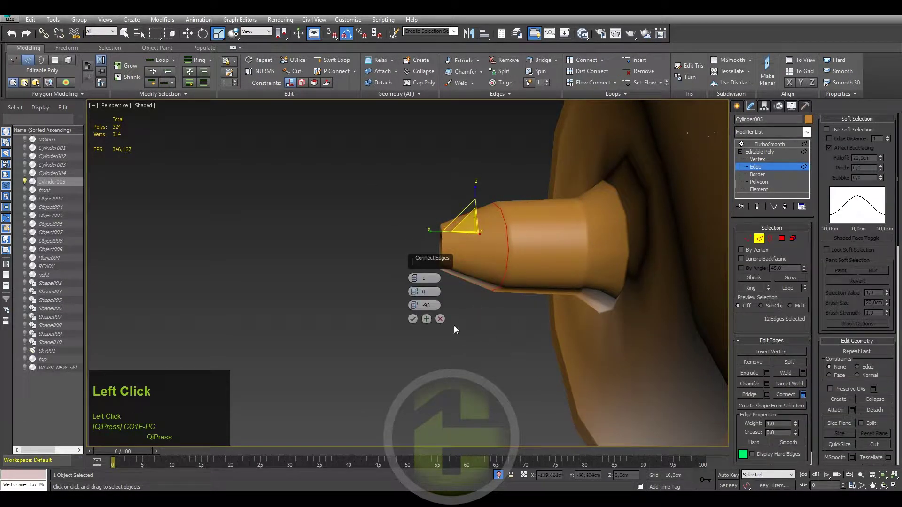
Connect a single edge loop around the stem cone close to its tip.
{"action": "right_click", "coordinate": [415, 306]}
{"action": "left_click", "coordinate": [415, 321]}
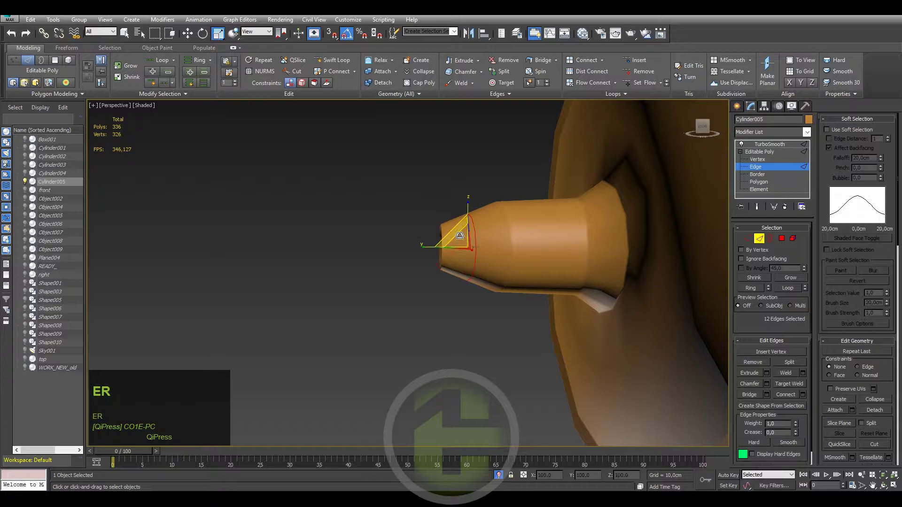
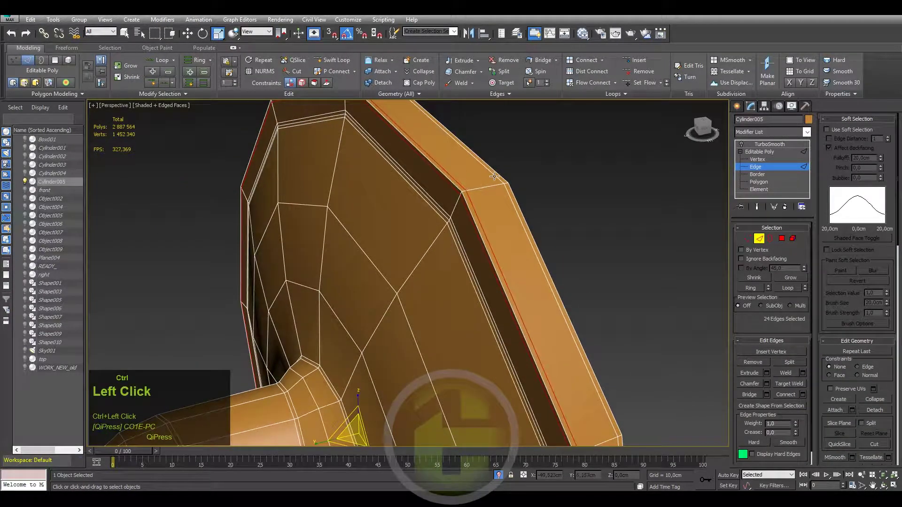
Loop-select the rim edges, then remove the two previous rim edge loops.
{"action": "middle_click", "coordinate": [473, 176]}
{"action": "left_click", "coordinate": [313, 170]}
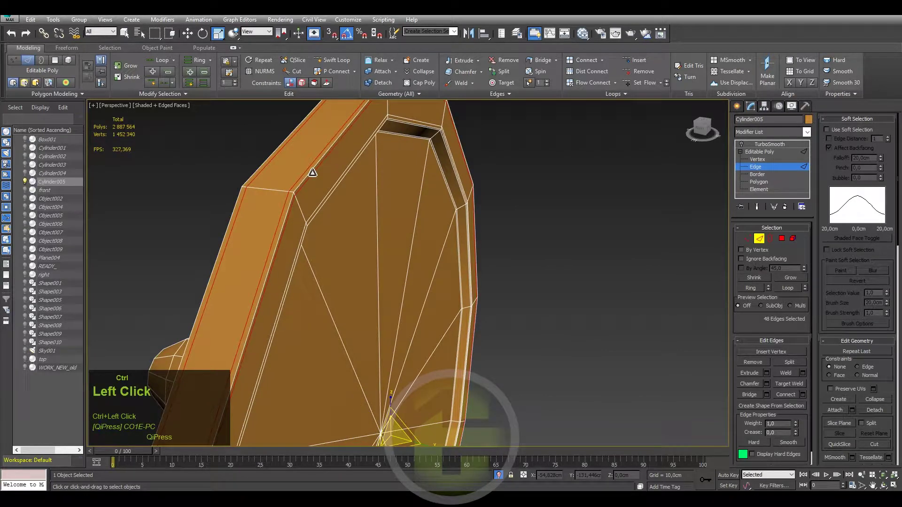
{"action": "key", "text": "ctrl+BackSpace"}
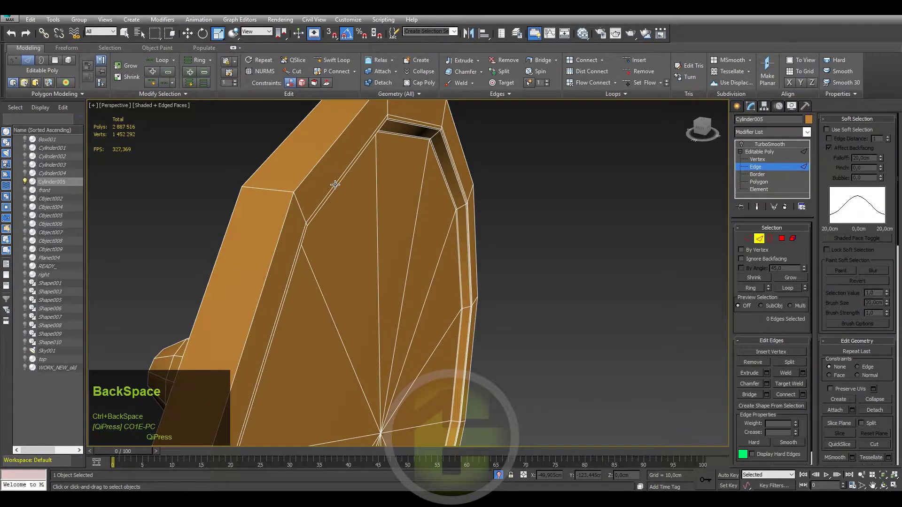
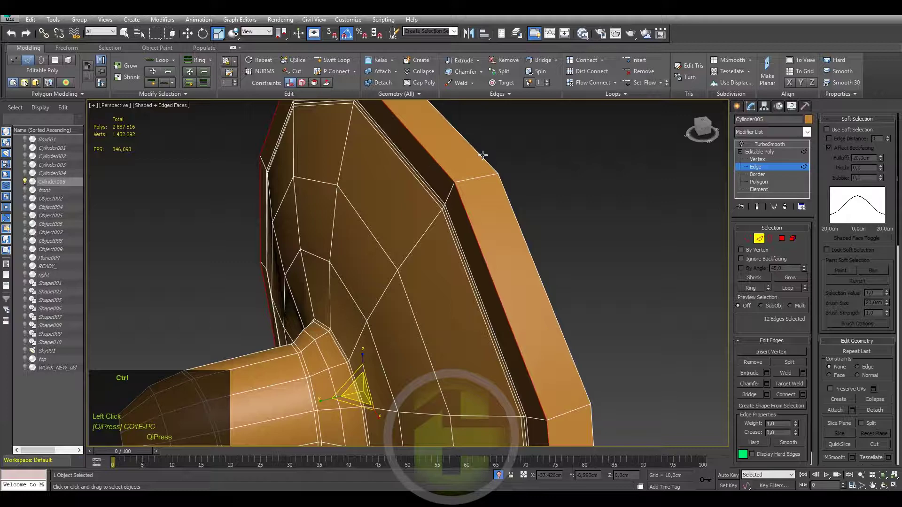
Apply the rim chamfer and view the TurboSmoothed mirror head shaded without edged faces.
{"action": "left_click", "coordinate": [770, 387]}
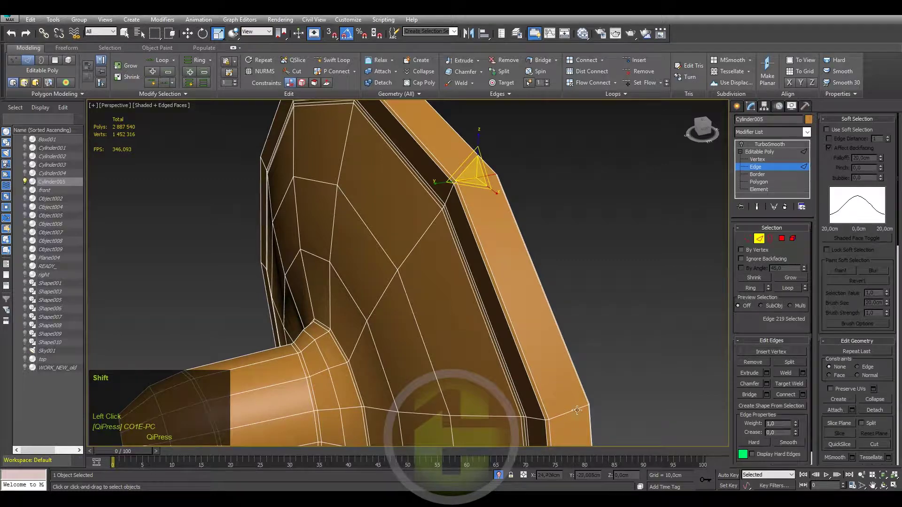
{"action": "left_click", "coordinate": [577, 406]}
{"action": "left_click", "coordinate": [807, 397]}
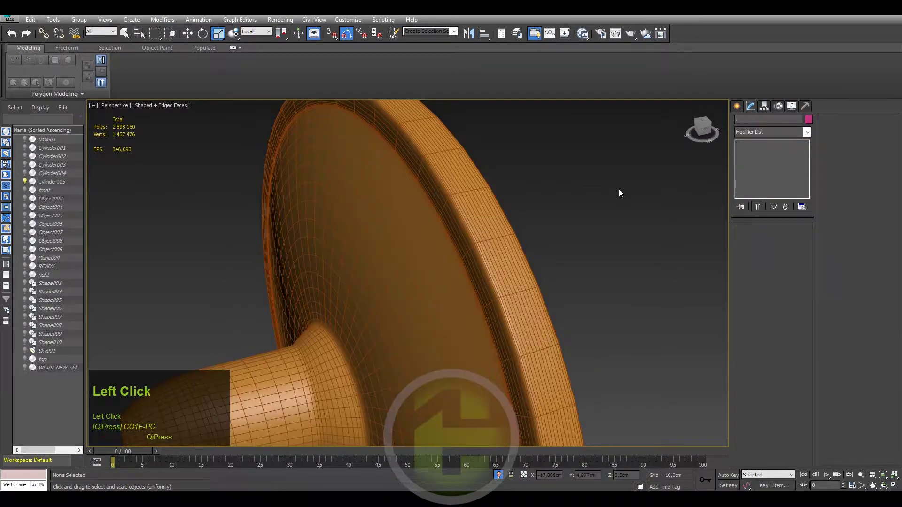
{"action": "key", "text": "F4"}
{"action": "left_click", "coordinate": [474, 211]}
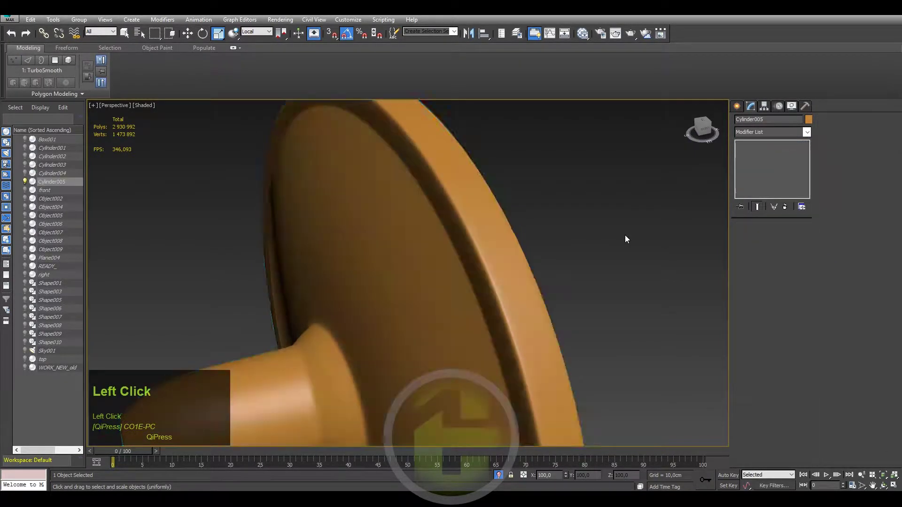
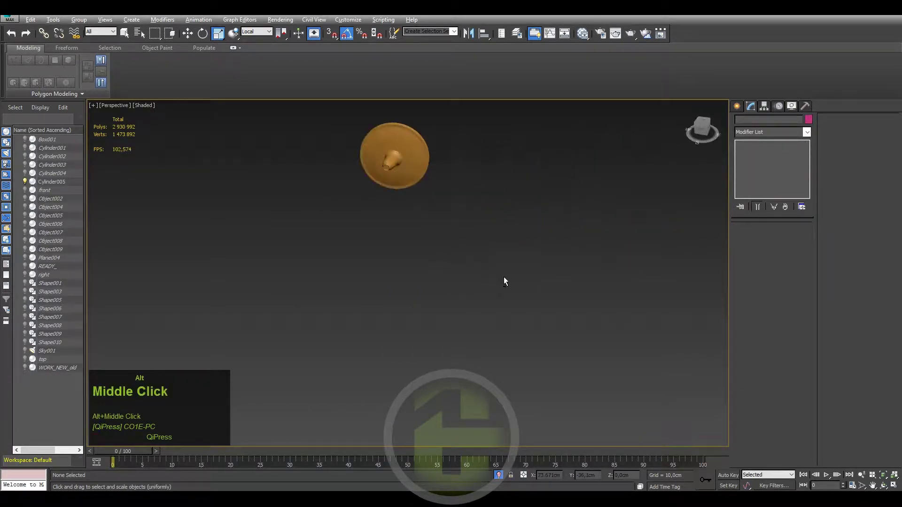
End isolation to show the whole Beetle, then select the mirror head together with its arm.
{"action": "left_click", "coordinate": [405, 152]}
{"action": "right_click", "coordinate": [665, 168]}
{"action": "left_click", "coordinate": [677, 124]}
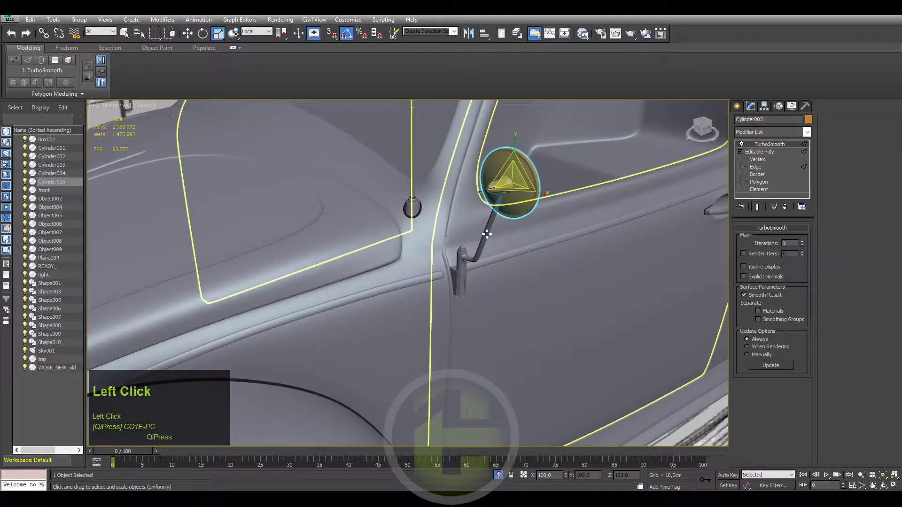
{"action": "scroll", "scroll_direction": "down", "scroll_amount": 3}
{"action": "scroll", "scroll_direction": "up", "scroll_amount": 3}
{"action": "left_click", "coordinate": [55, 143]}
{"action": "scroll", "scroll_direction": "down", "scroll_amount": 3}
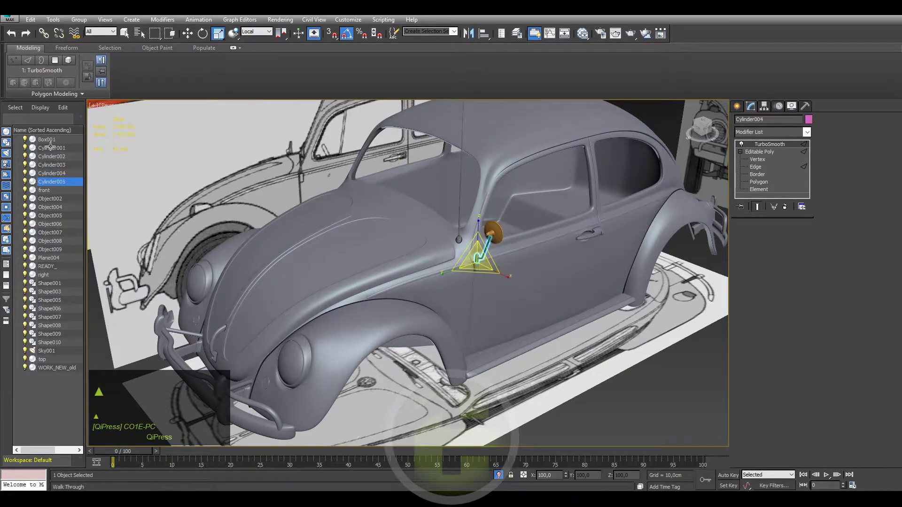
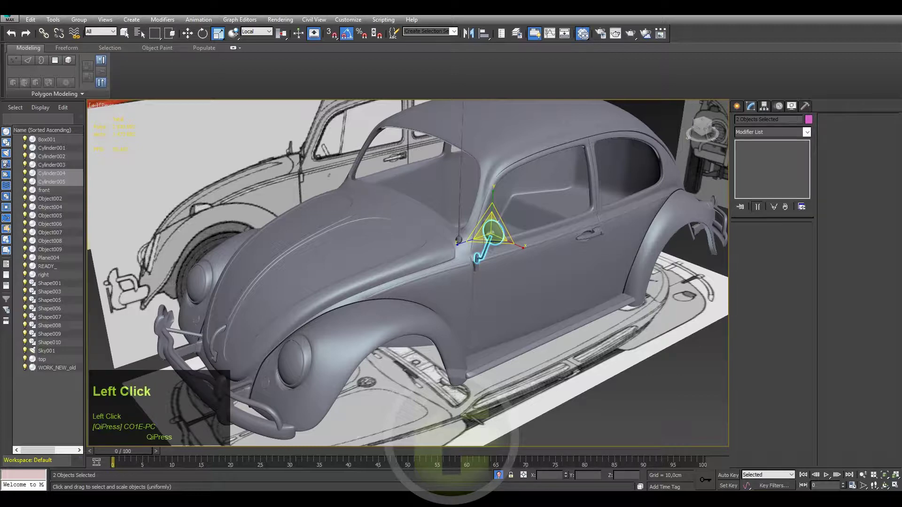
Isolate the mirror head and arm, then frame the whole Beetle with the mirror on the door.
{"action": "key", "text": "alt+q"}
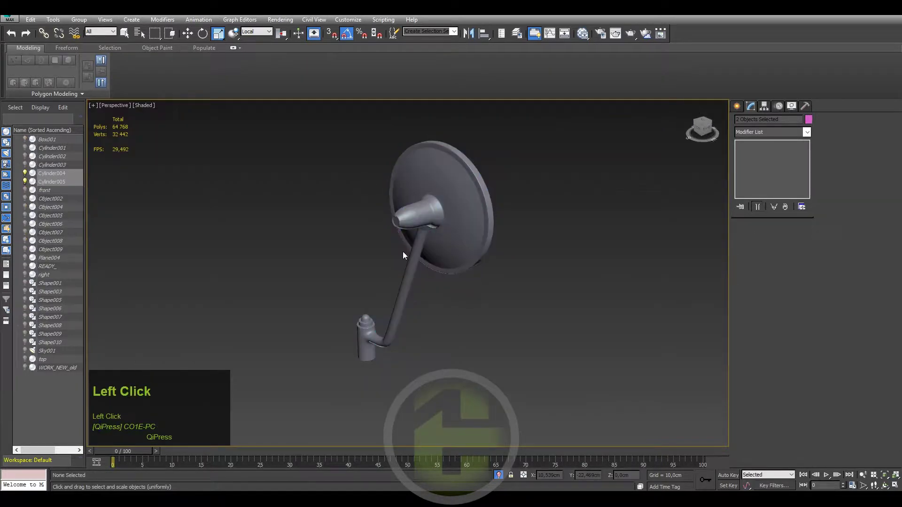
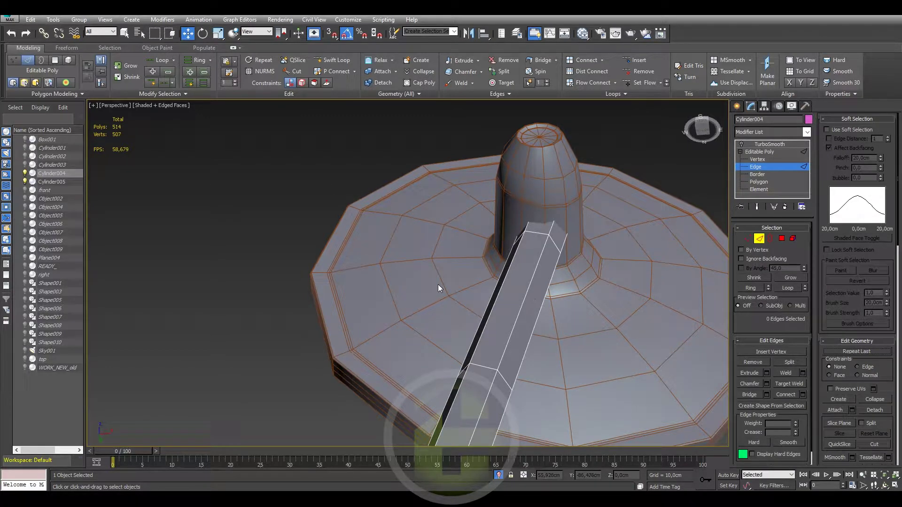
{"action": "scroll", "scroll_direction": "down", "scroll_amount": 3}
{"action": "left_click_drag", "start_coordinate": [463, 276], "coordinate": [460, 341]}
{"action": "right_click", "coordinate": [459, 340]}
{"action": "left_click", "coordinate": [468, 294]}
{"action": "left_click_drag", "start_coordinate": [388, 285], "coordinate": [439, 326]}
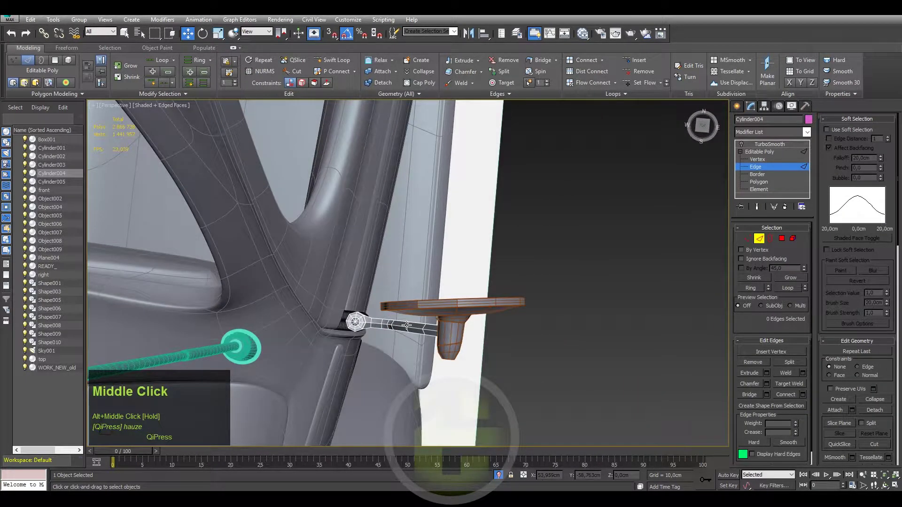
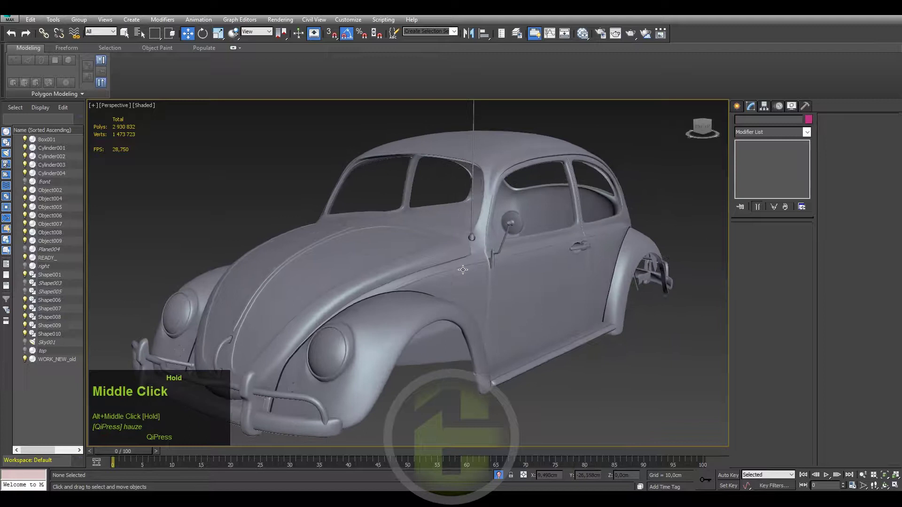
Save the scene and navigate to the door's front edge near the hinge below the mirror.
{"action": "key", "text": "ctrl+s"}
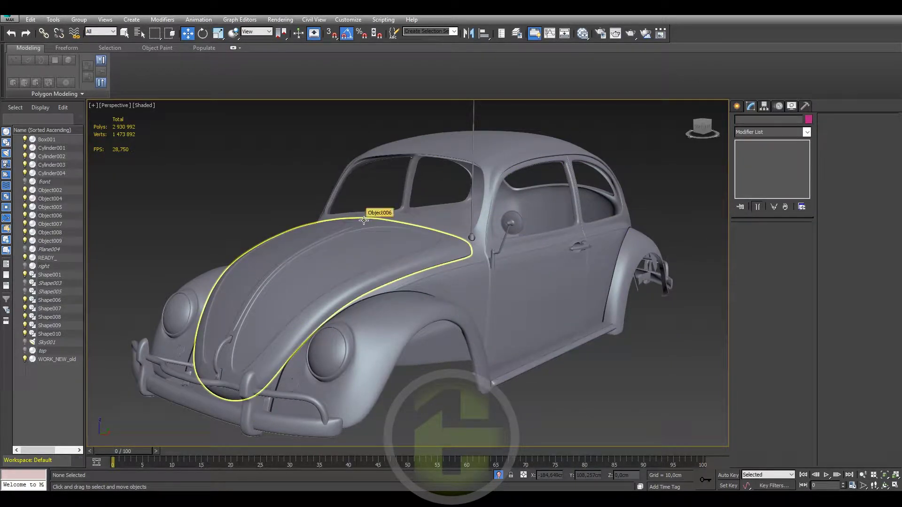
{"action": "scroll", "scroll_direction": "up", "scroll_amount": 3}
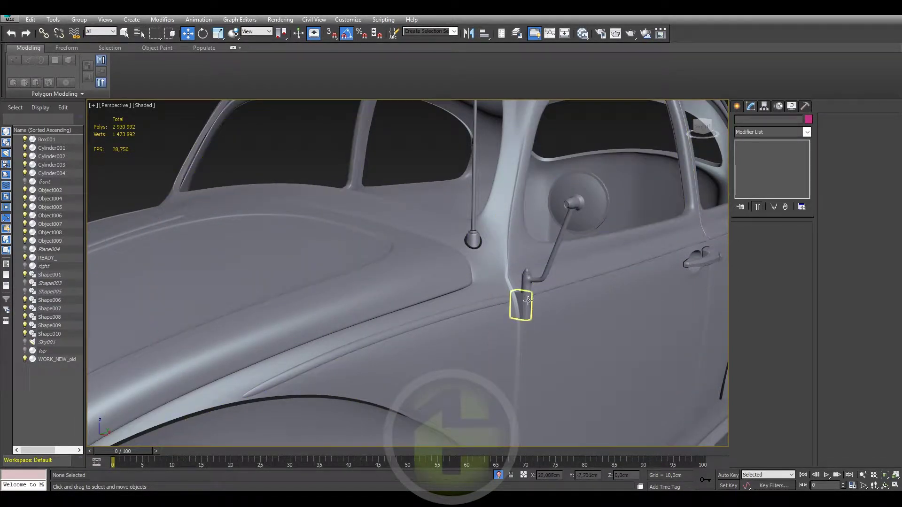
{"action": "scroll", "scroll_direction": "up", "scroll_amount": 3}
{"action": "middle_click", "coordinate": [520, 298]}
{"action": "middle_click", "coordinate": [474, 315]}
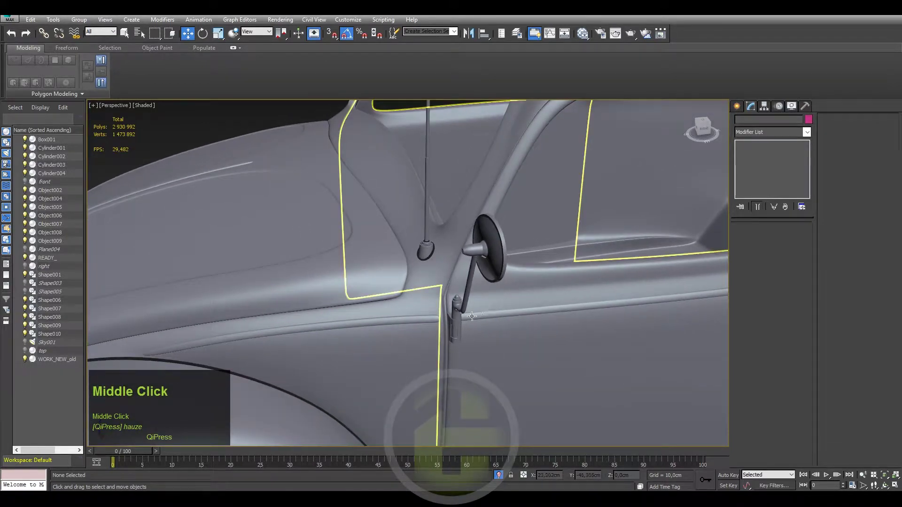
{"action": "scroll", "scroll_direction": "down", "scroll_amount": 3}
{"action": "left_click_drag", "start_coordinate": [519, 297], "coordinate": [415, 331]}
{"action": "middle_click", "coordinate": [415, 330]}
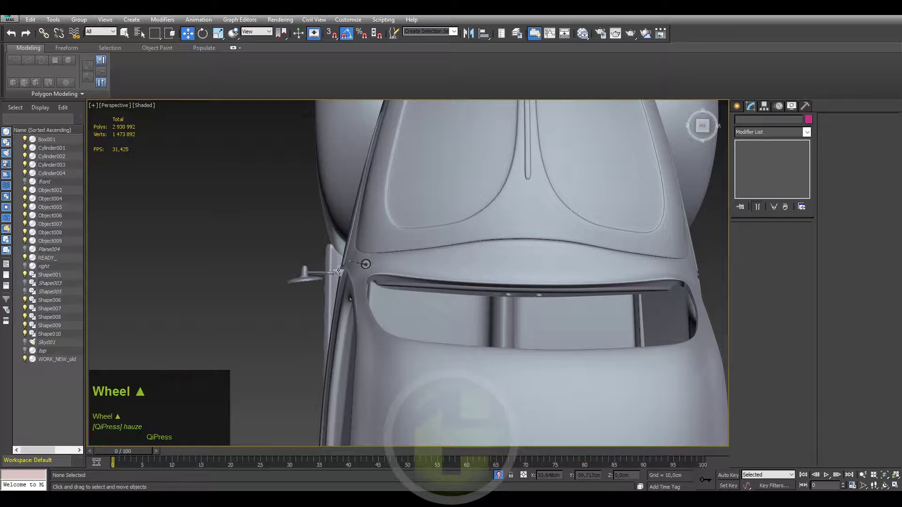
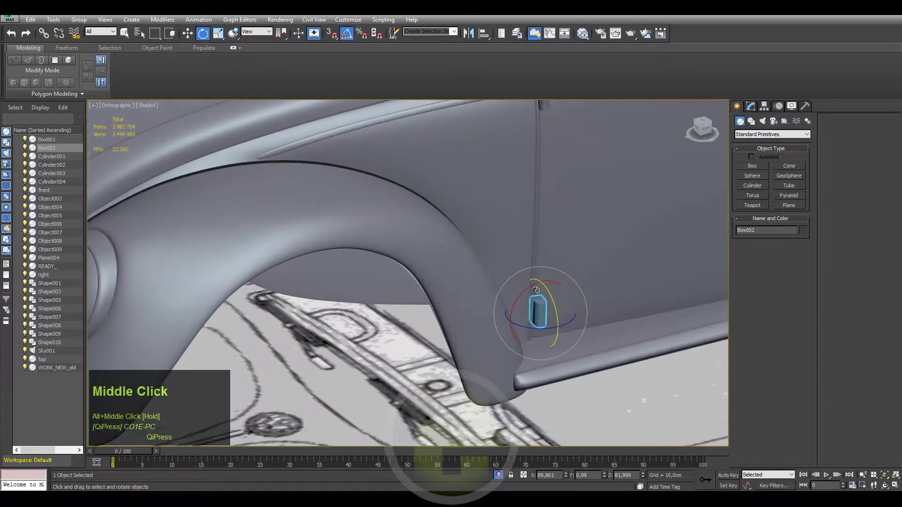
Convert the two hinge boxes Box001 and Box002 to Editable Poly.
{"action": "scroll", "scroll_direction": "down", "scroll_amount": 3}
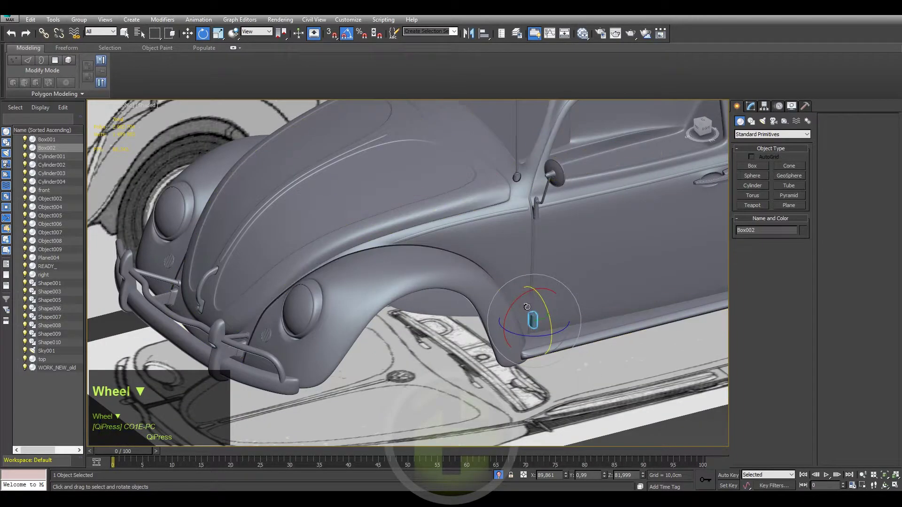
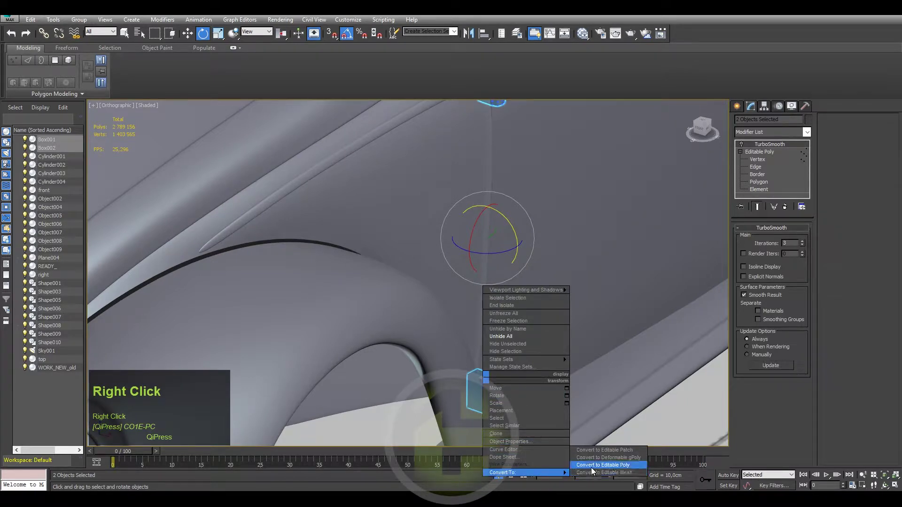
{"action": "left_click", "coordinate": [594, 465]}
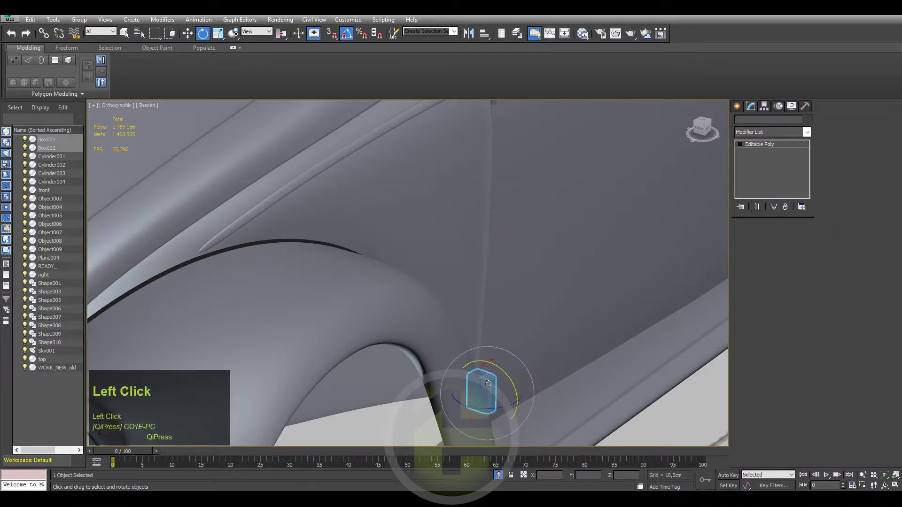
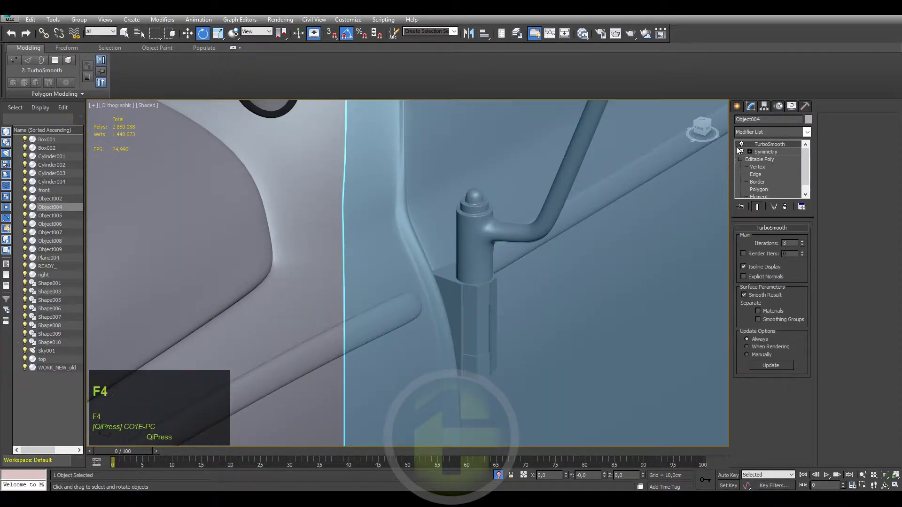
Drop to the door Object004's base Editable Poly level below Symmetry and TurboSmooth.
{"action": "left_click", "coordinate": [745, 144]}
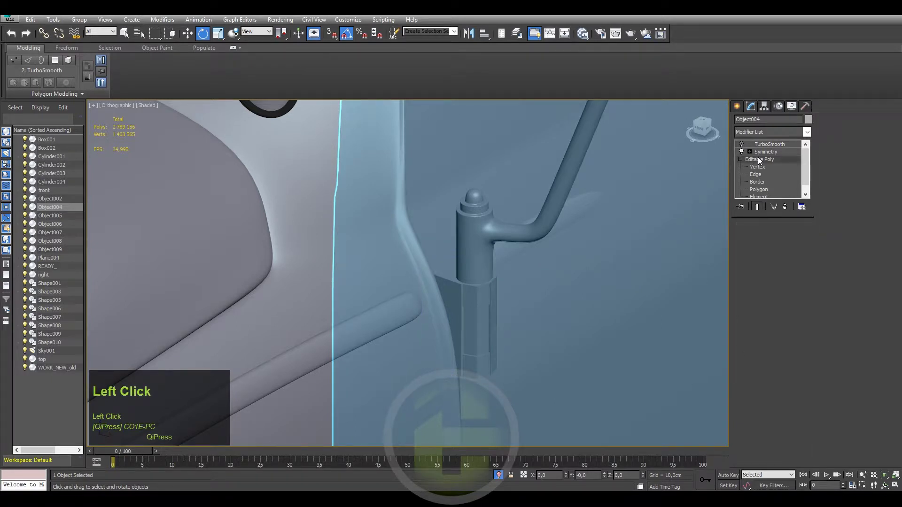
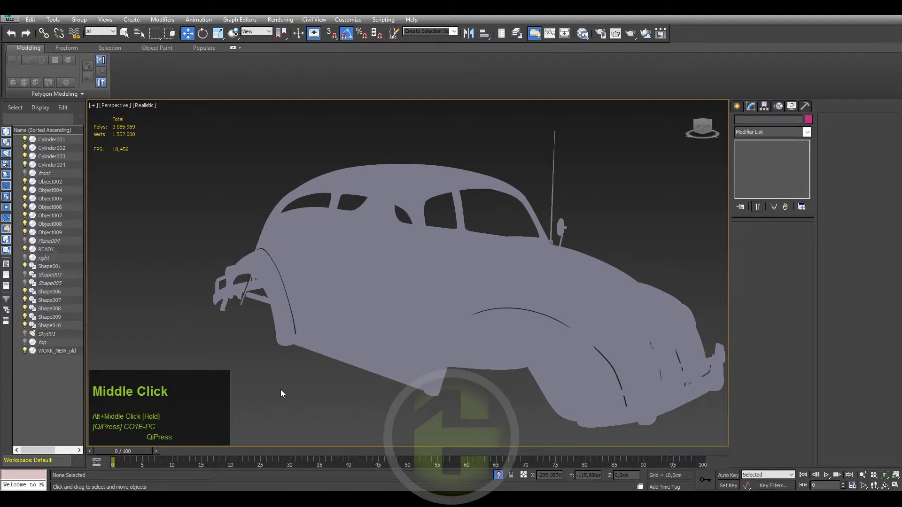
Orbit and pan around the complete Beetle from side and front views.
{"action": "left_click_drag", "start_coordinate": [351, 400], "coordinate": [455, 333]}
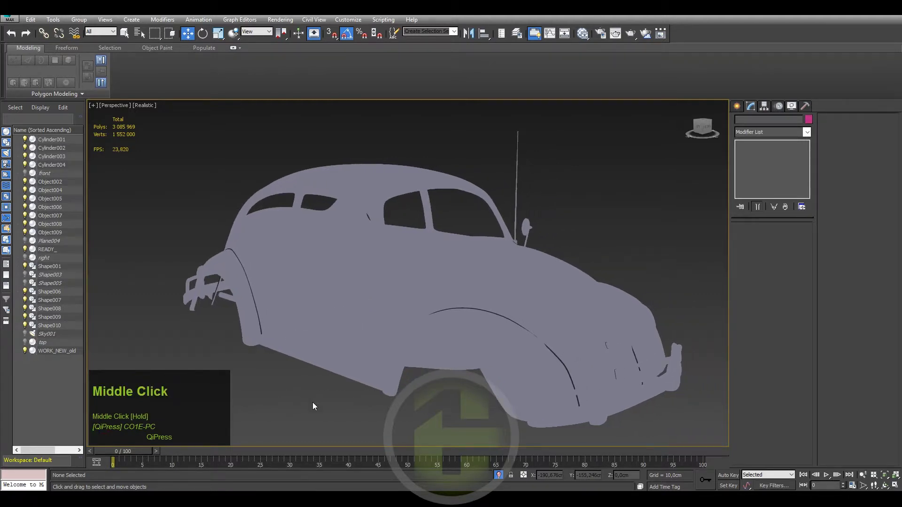
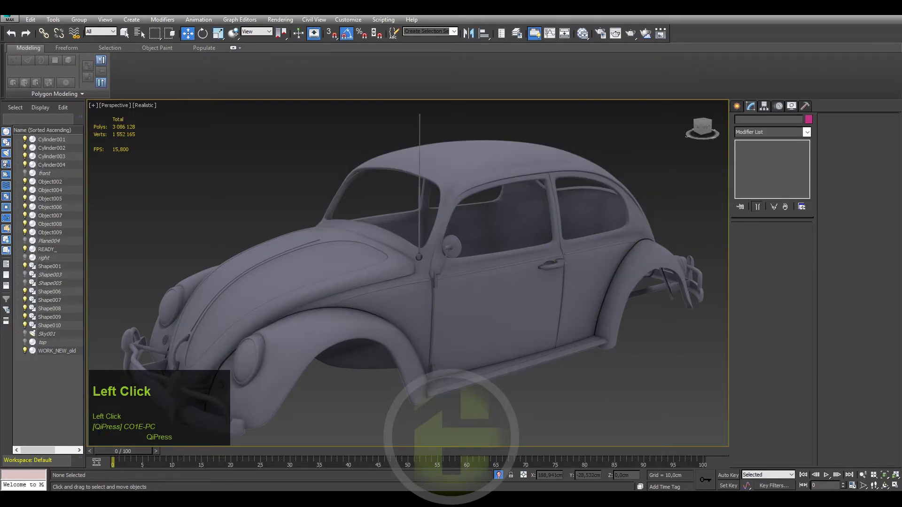
{"action": "left_click_drag", "start_coordinate": [607, 377], "coordinate": [620, 372]}
{"action": "left_click", "coordinate": [632, 374]}
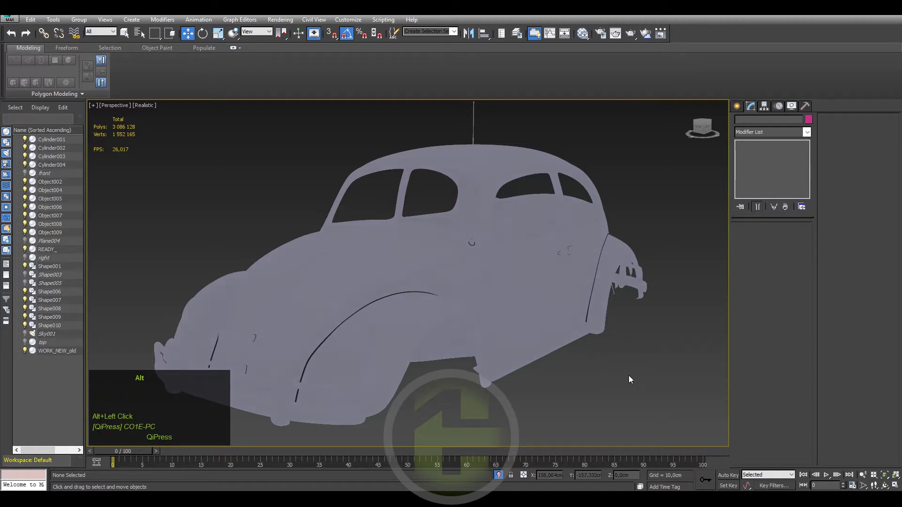
{"action": "left_click", "coordinate": [600, 364]}
{"action": "left_click_drag", "start_coordinate": [600, 362], "coordinate": [616, 362]}
{"action": "left_click_drag", "start_coordinate": [615, 363], "coordinate": [641, 344]}
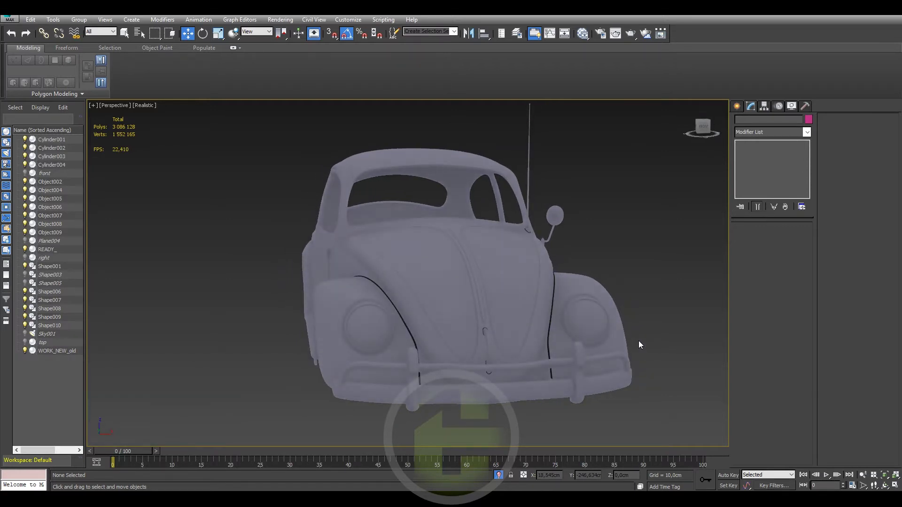
{"action": "middle_click", "coordinate": [623, 334]}
{"action": "middle_click", "coordinate": [635, 343]}
{"action": "left_click_drag", "start_coordinate": [615, 349], "coordinate": [616, 342]}
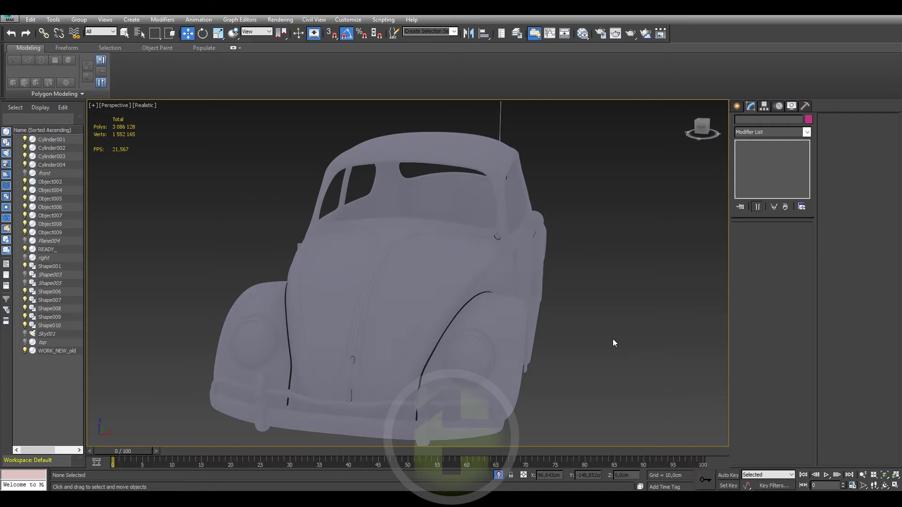
Switch the viewport back to plain Shaded display and return to a three-quarter view.
{"action": "left_click", "coordinate": [150, 109]}
{"action": "left_click_drag", "start_coordinate": [508, 255], "coordinate": [484, 263]}
{"action": "left_click_drag", "start_coordinate": [484, 263], "coordinate": [487, 264]}
Switch the viewport to Realistic shading and open the File menu to save the scene.
{"action": "left_click_drag", "start_coordinate": [486, 263], "coordinate": [148, 109]}
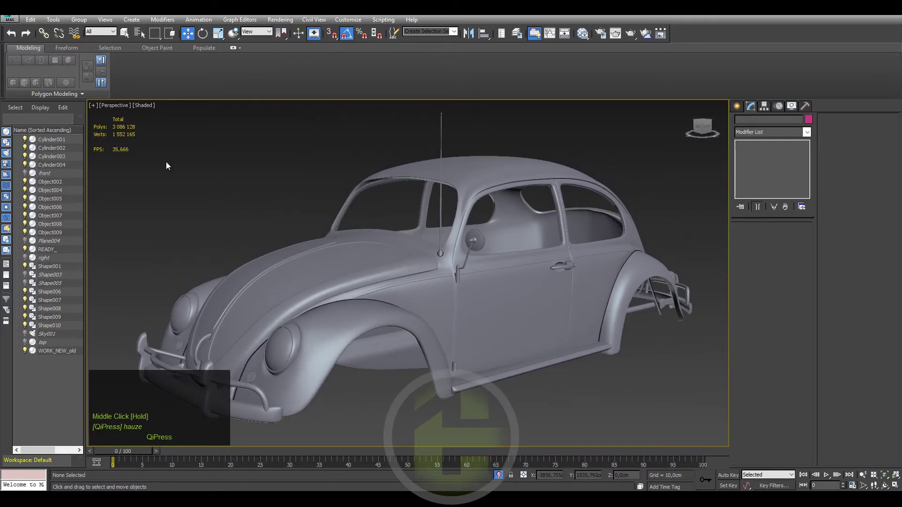
{"action": "left_click", "coordinate": [149, 109]}
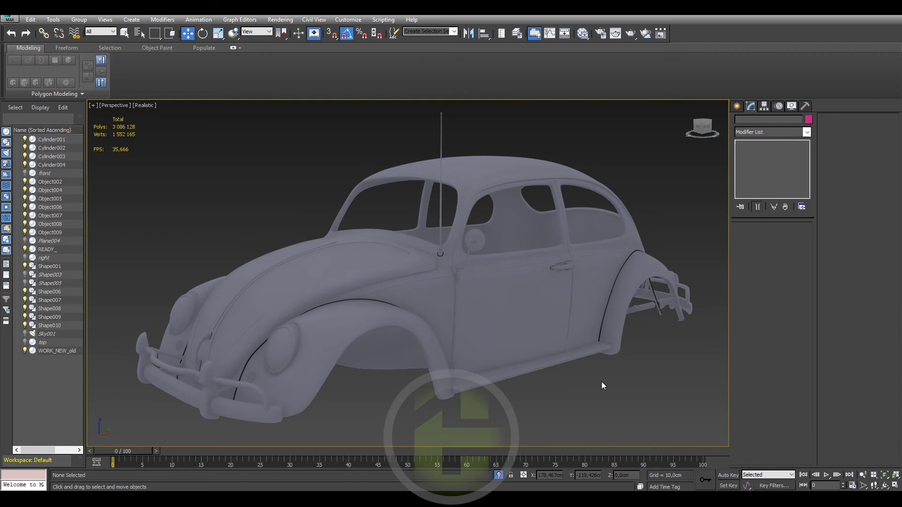
{"action": "left_click", "coordinate": [600, 384]}
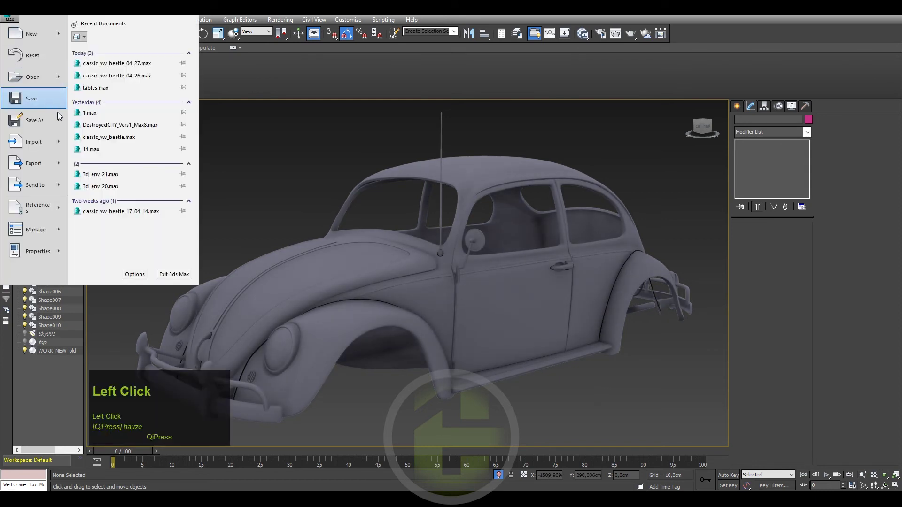